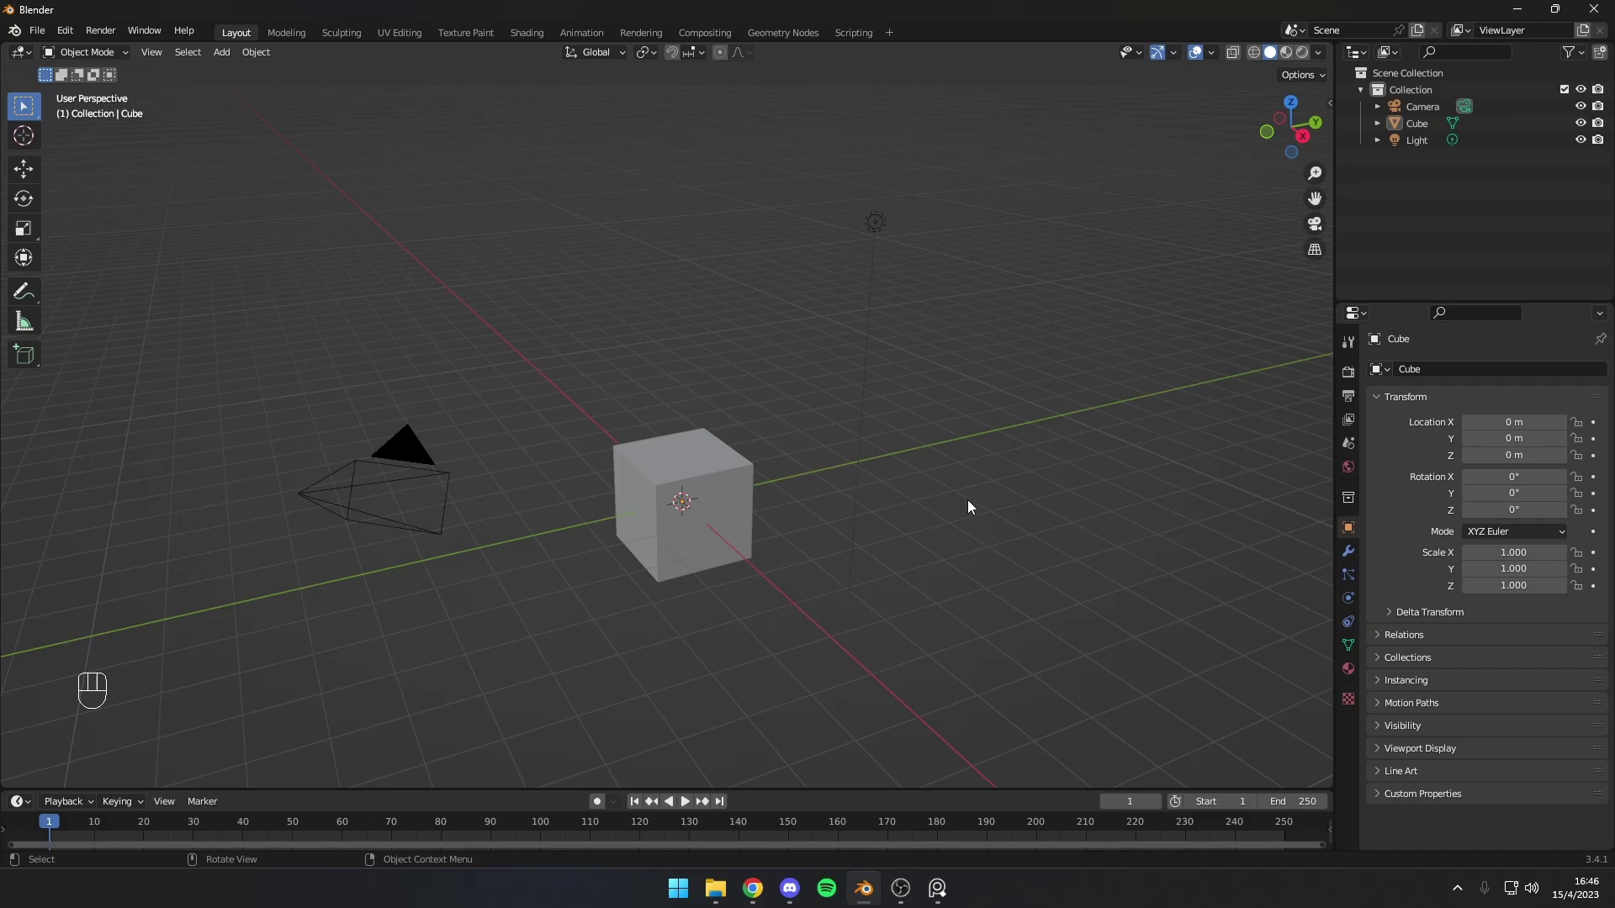
Step: Orbit the default scene and make the camera the active object
middle_click(996, 490)
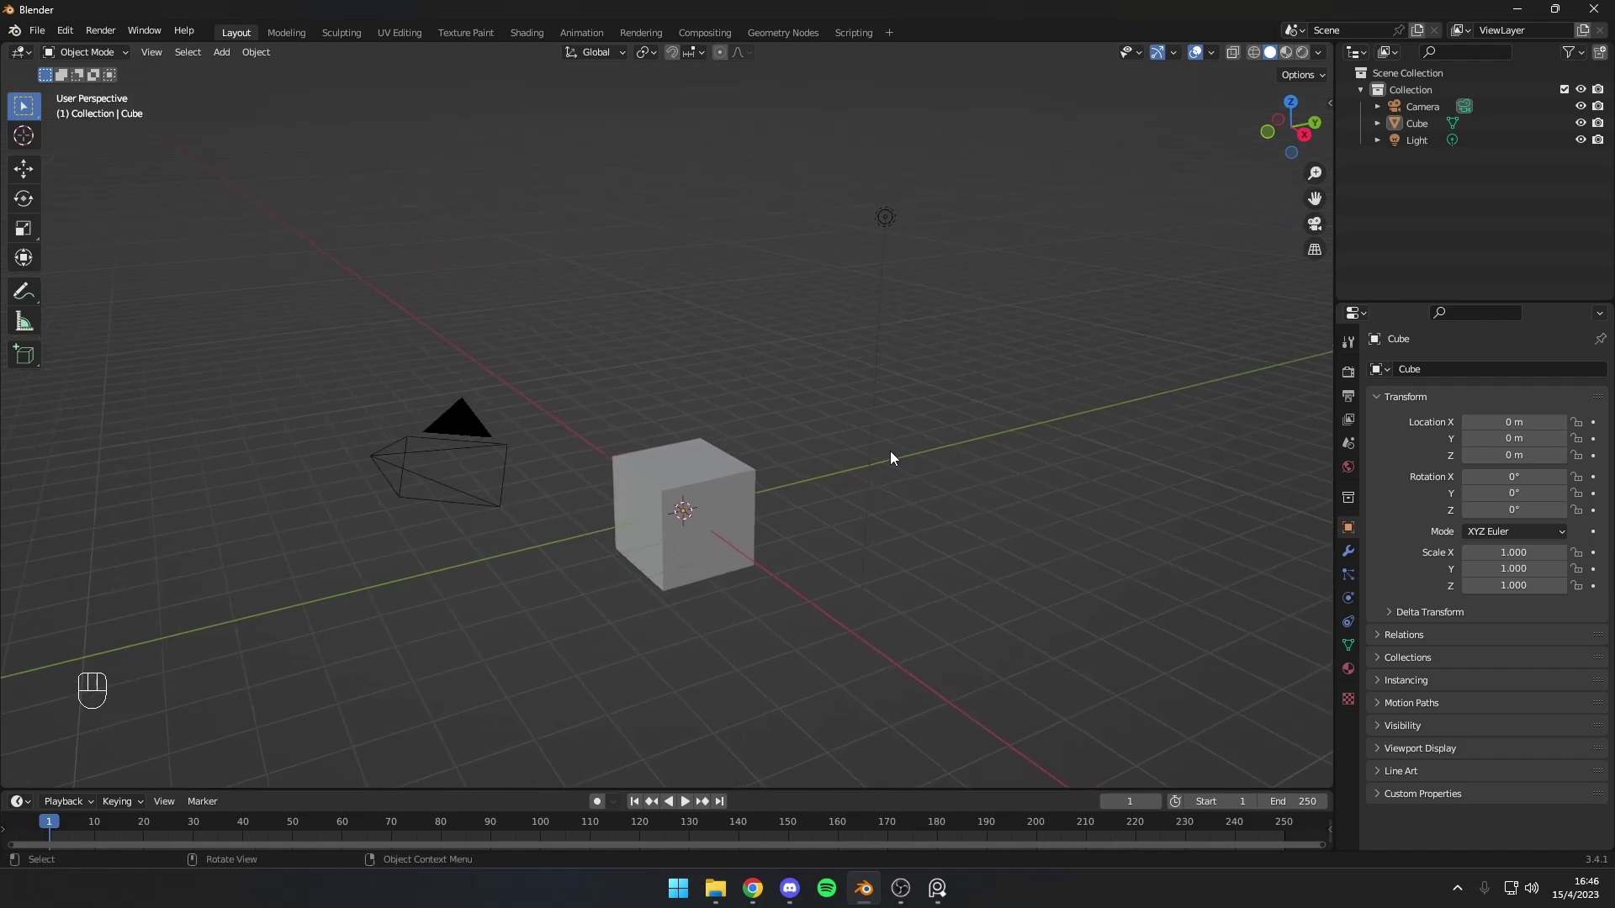
left_click(899, 224)
left_click(473, 420)
left_click(675, 372)
Step: Select every object and delete the camera, cube and light, leaving an empty collection
key("a")
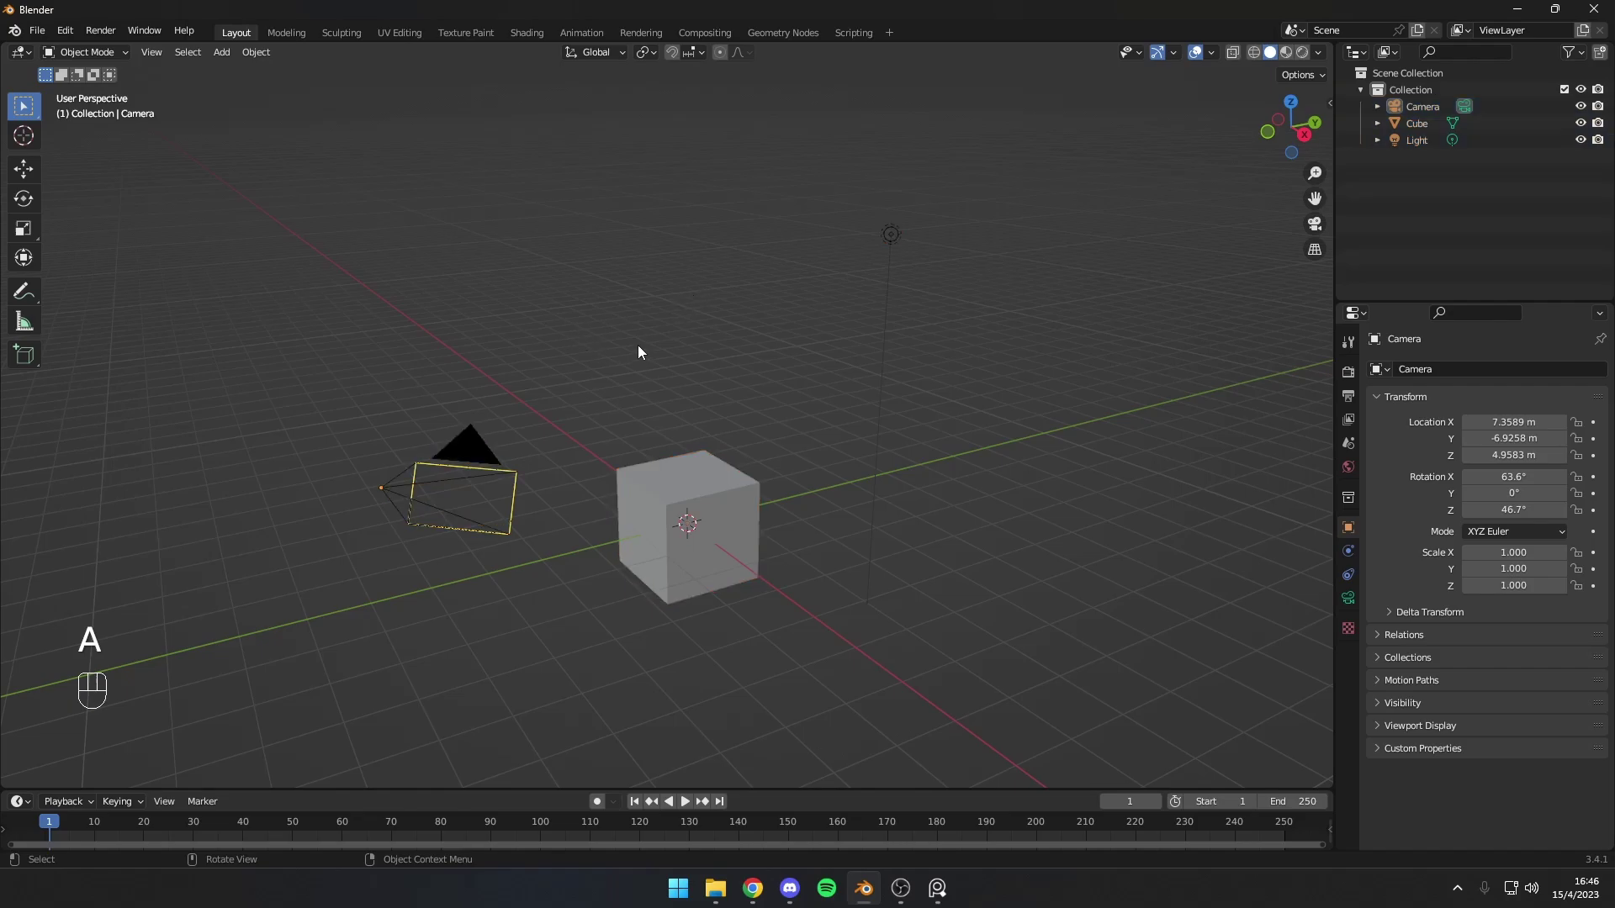
left_click(704, 336)
key("a")
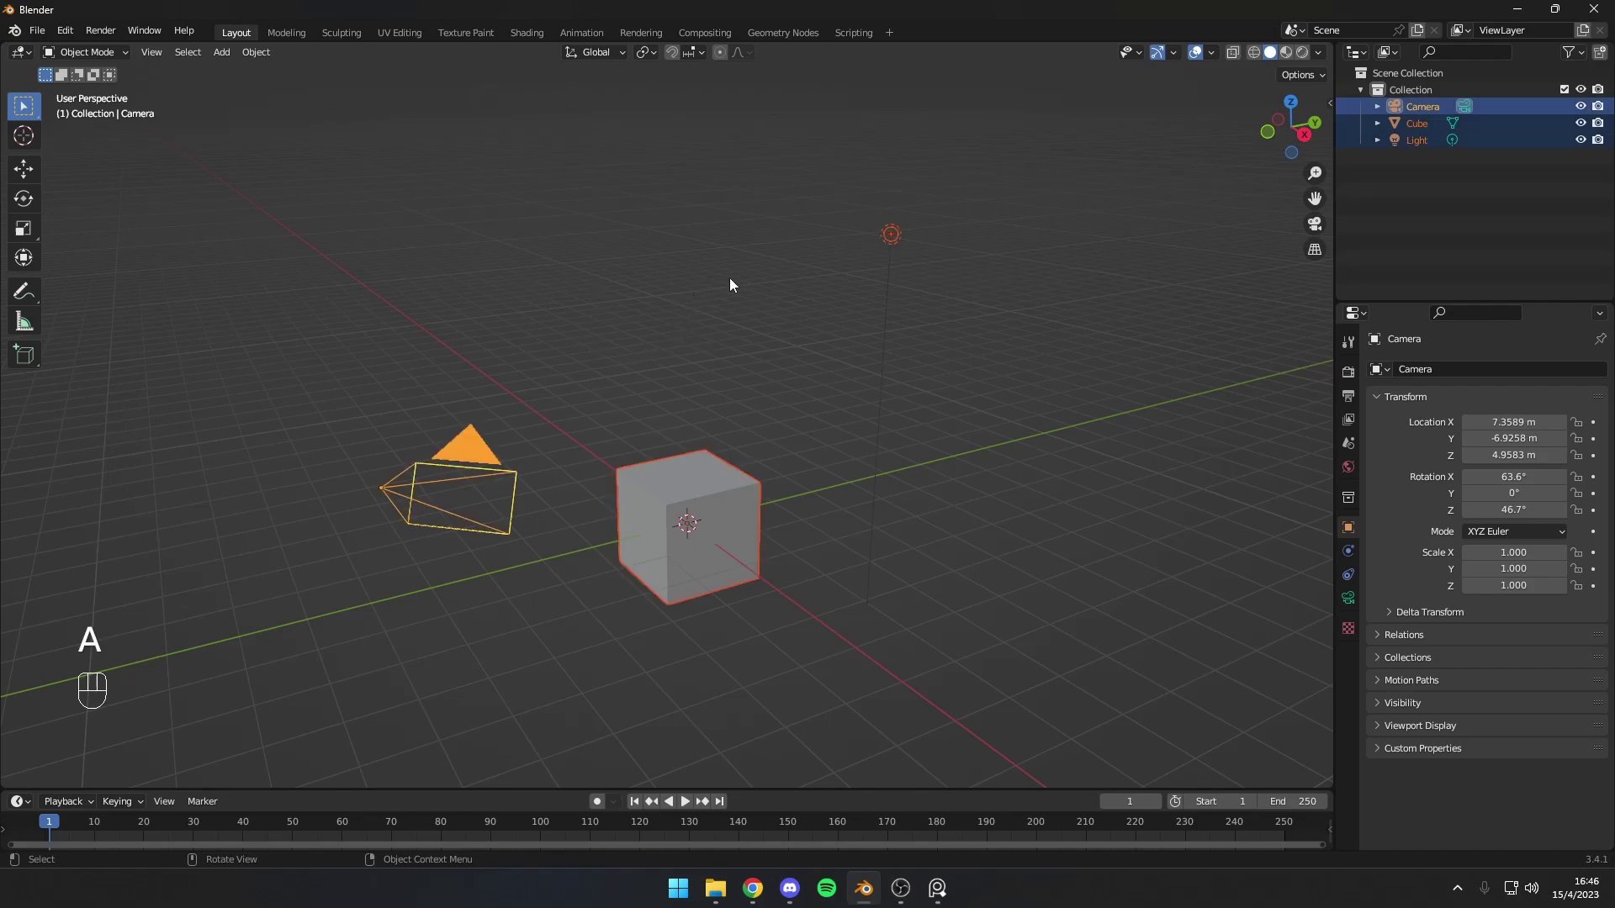
key("Delete")
left_click(761, 308)
Step: Orbit the empty scene around the 3D cursor at the world origin
left_click(783, 331)
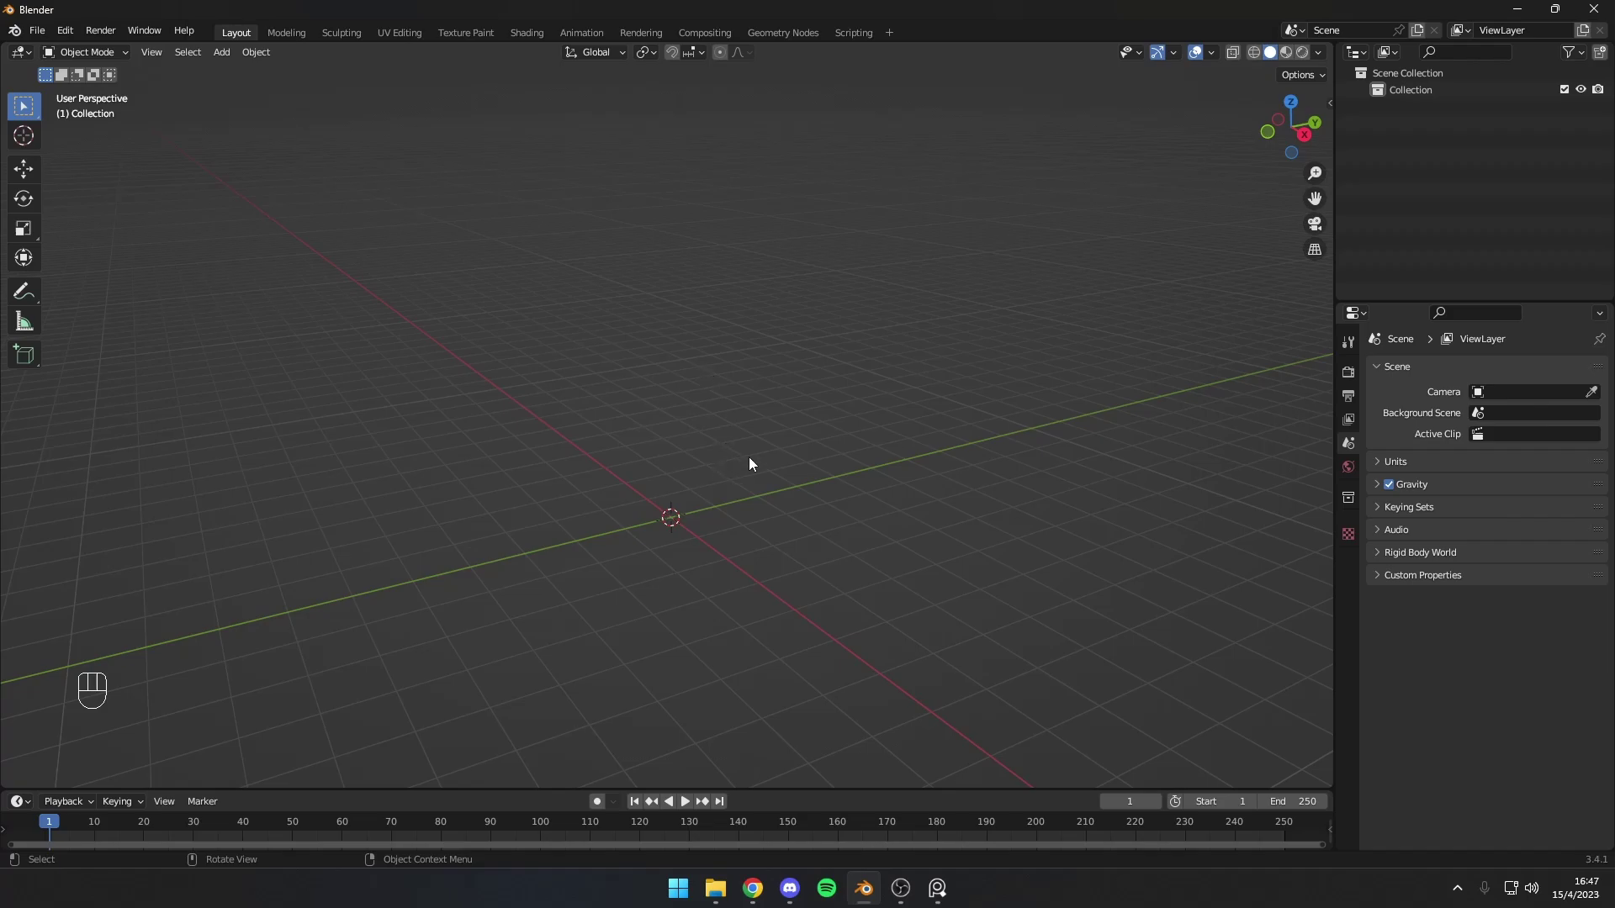
left_click_drag(755, 456, 770, 470)
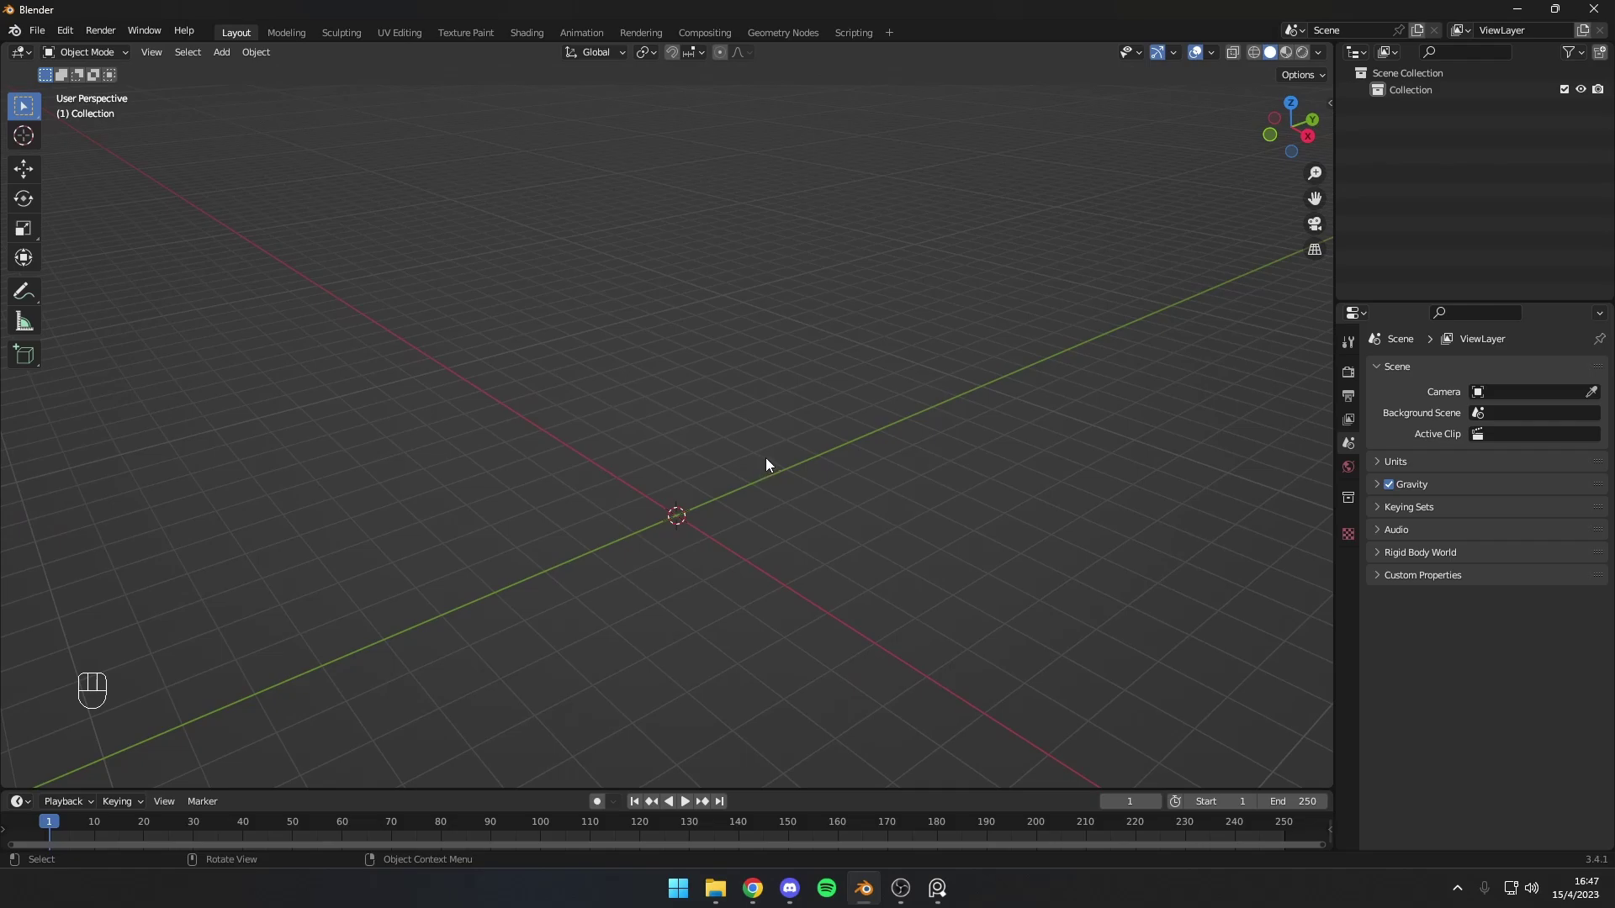
left_click_drag(754, 464, 781, 357)
left_click_drag(764, 354, 810, 446)
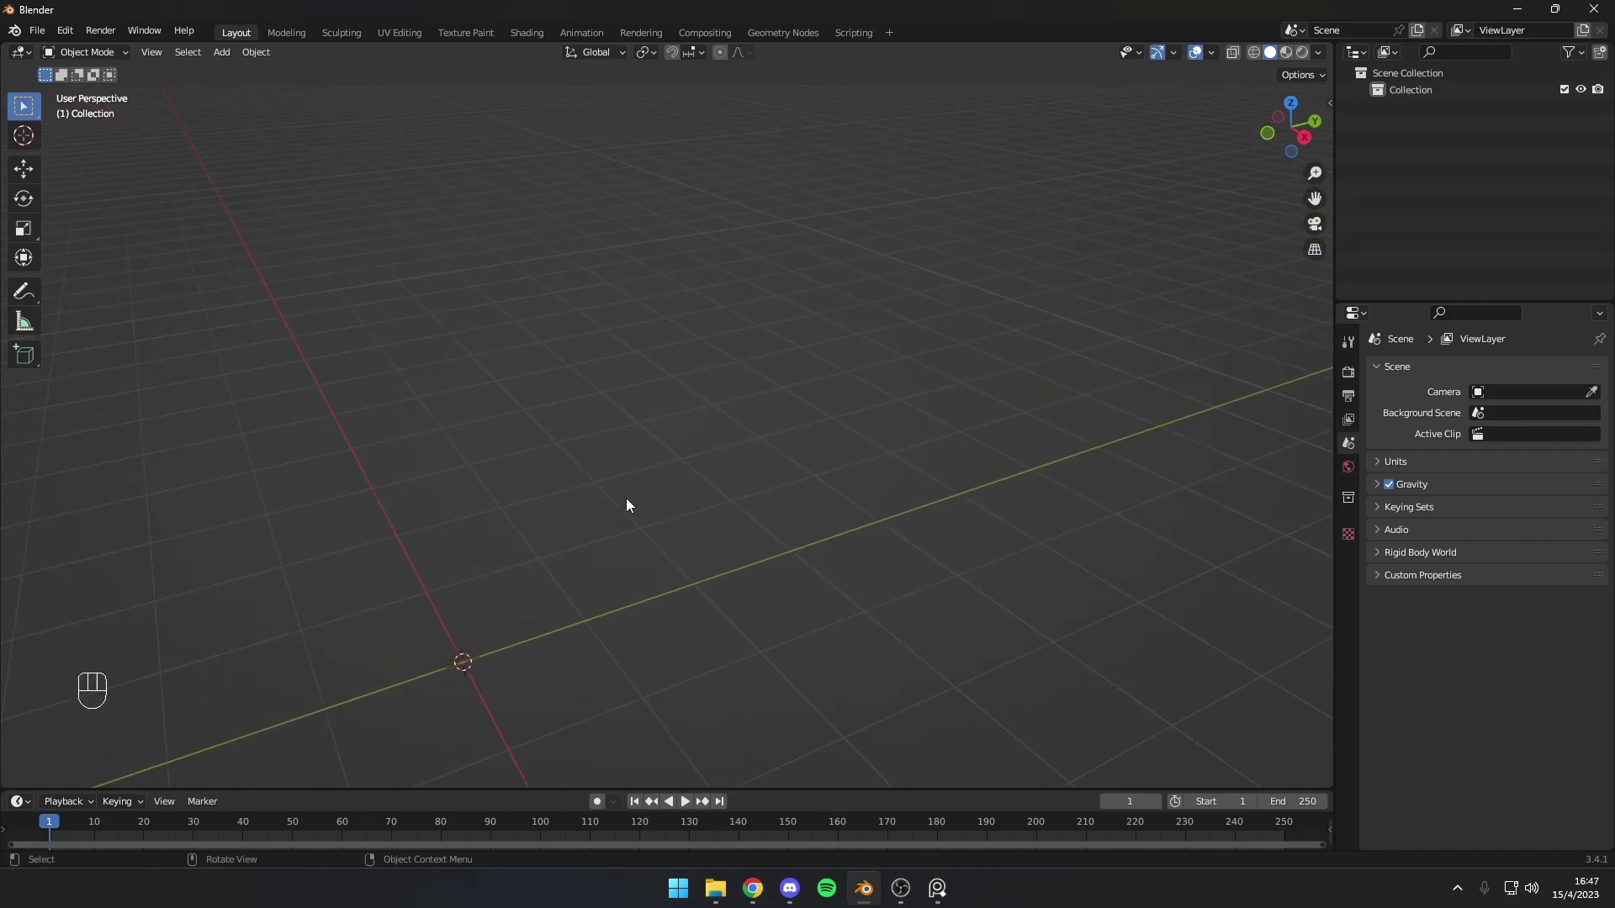
left_click_drag(644, 504, 690, 489)
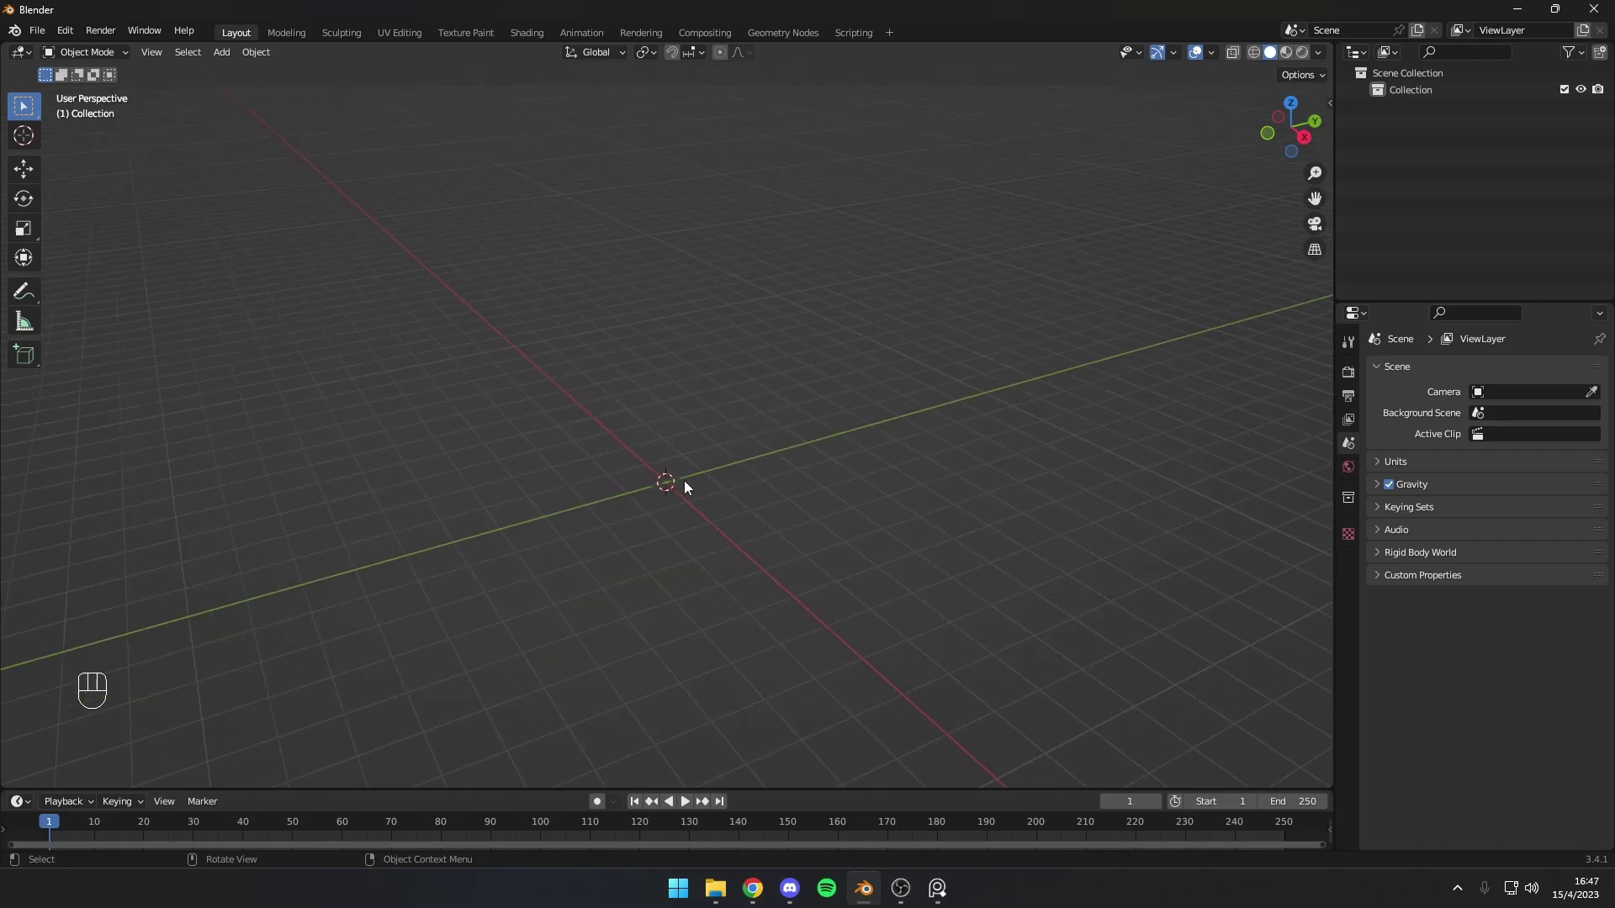
left_click_drag(690, 499, 688, 528)
left_click_drag(693, 525, 805, 507)
left_click_drag(826, 508, 735, 507)
left_click_drag(735, 508, 735, 472)
left_click_drag(768, 483, 718, 507)
left_click_drag(748, 521, 610, 457)
left_click_drag(637, 460, 729, 425)
middle_click(728, 425)
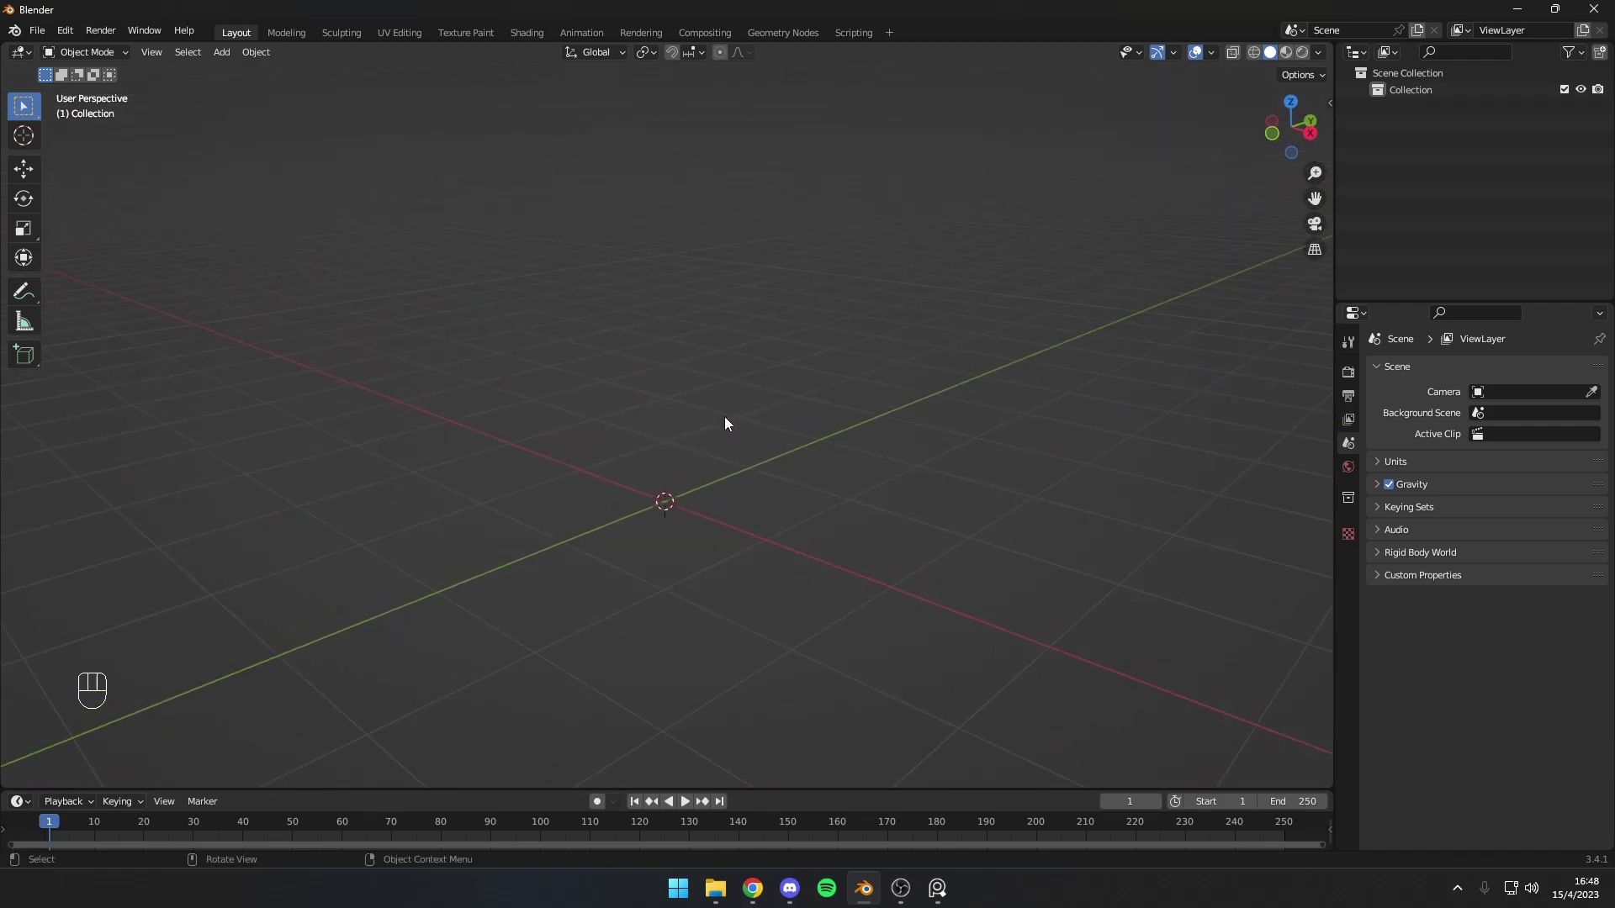
left_click_drag(743, 440, 736, 413)
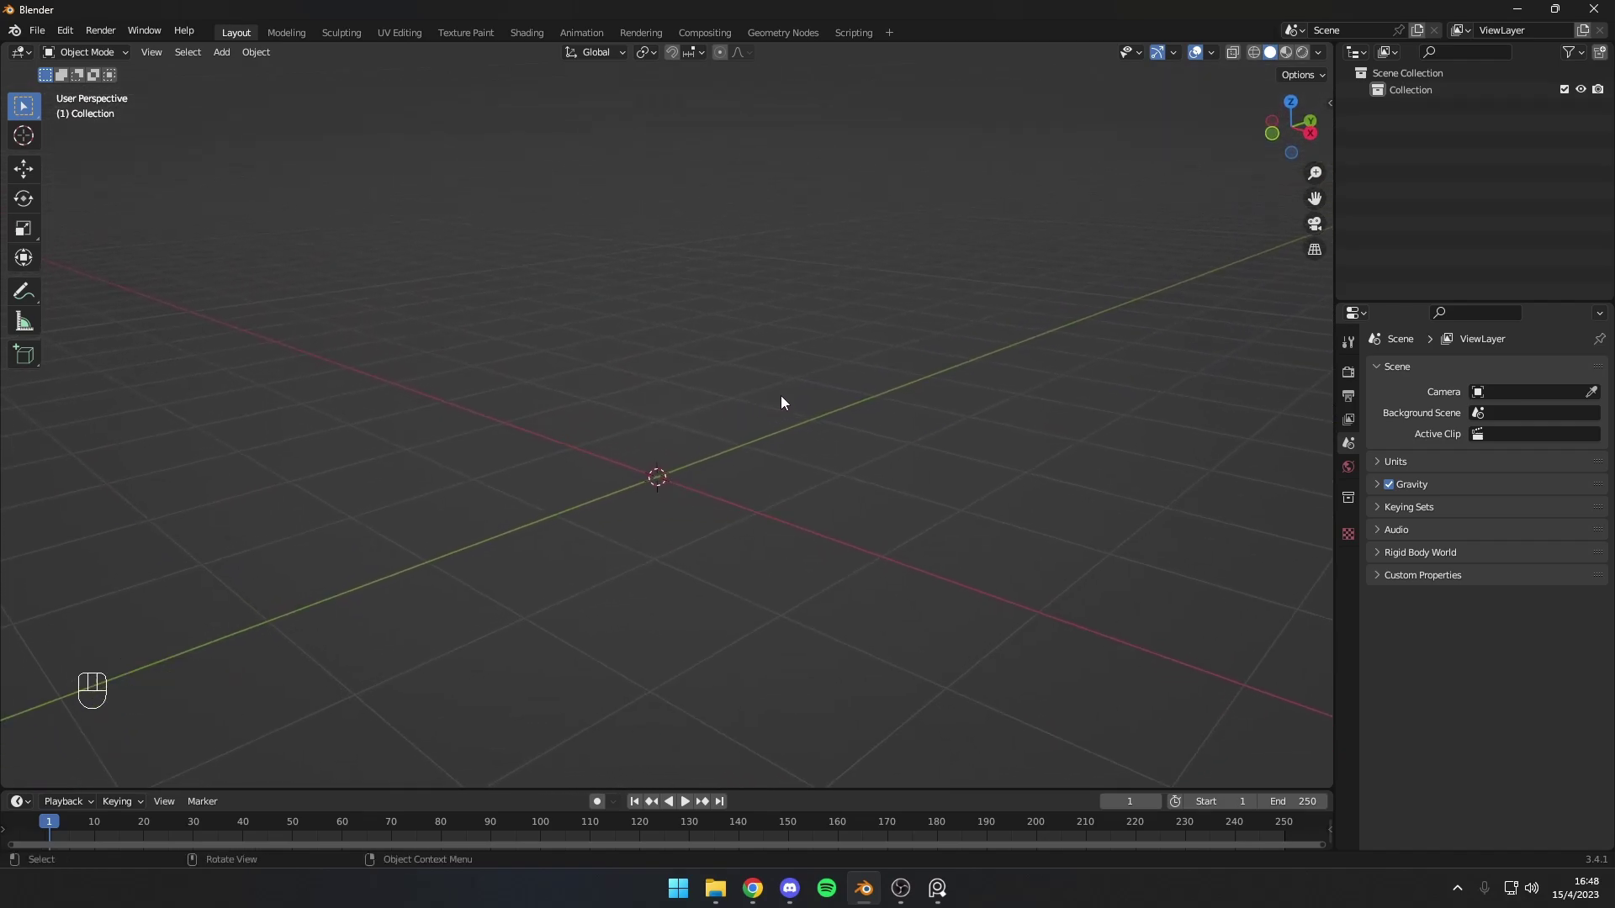
left_click(803, 401)
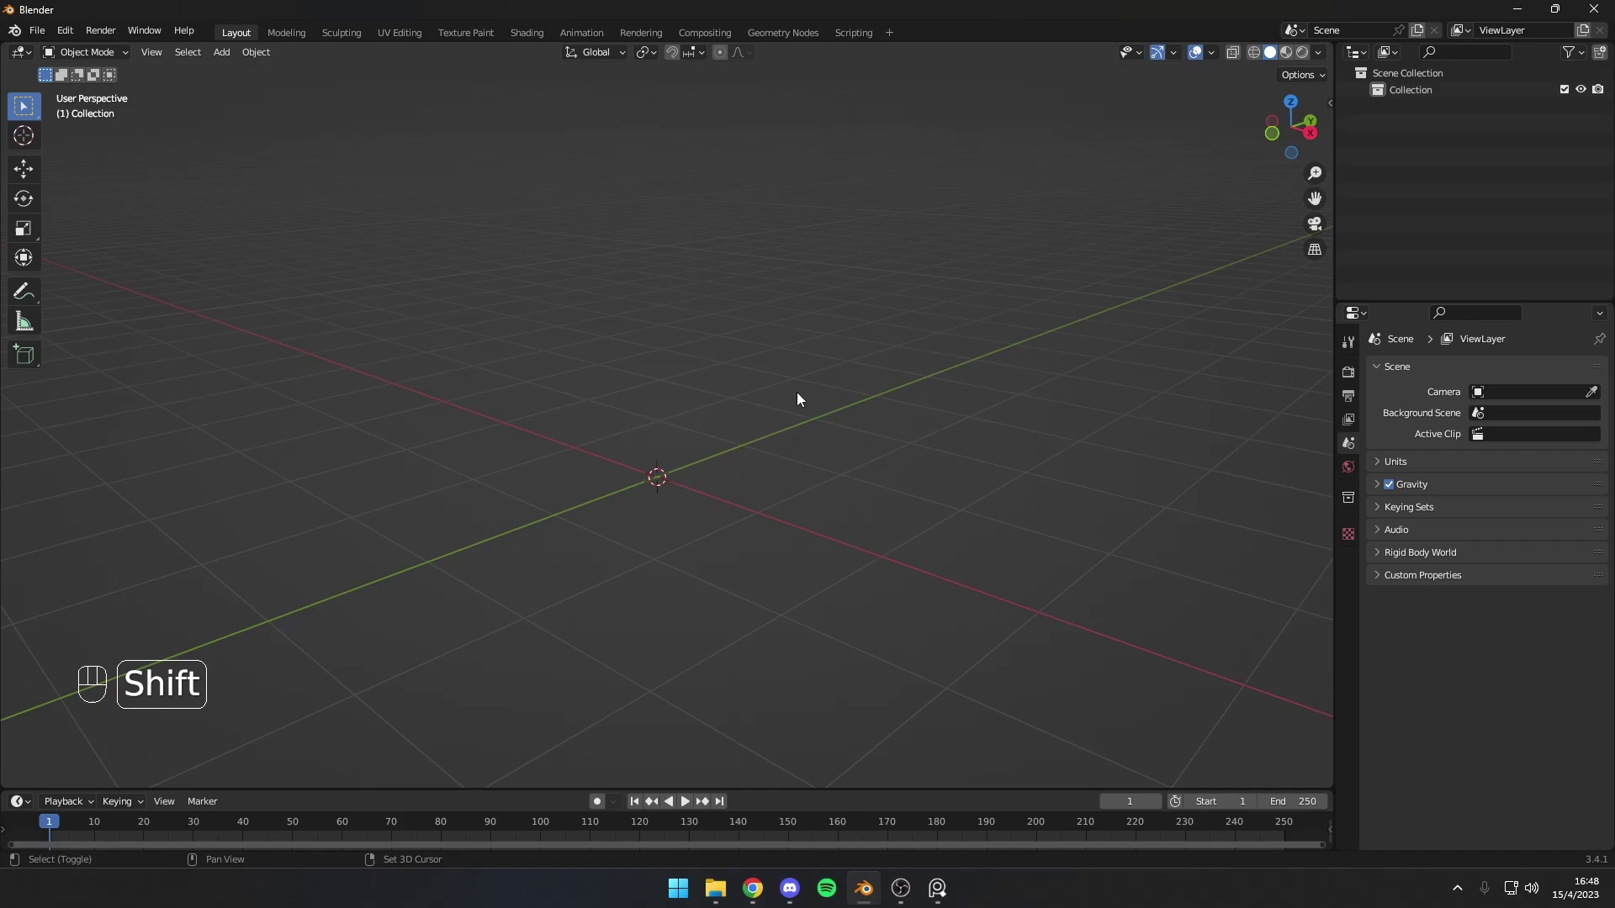
Step: Add a cube mesh at the world origin via the Shift+A add menu
key("shift+a")
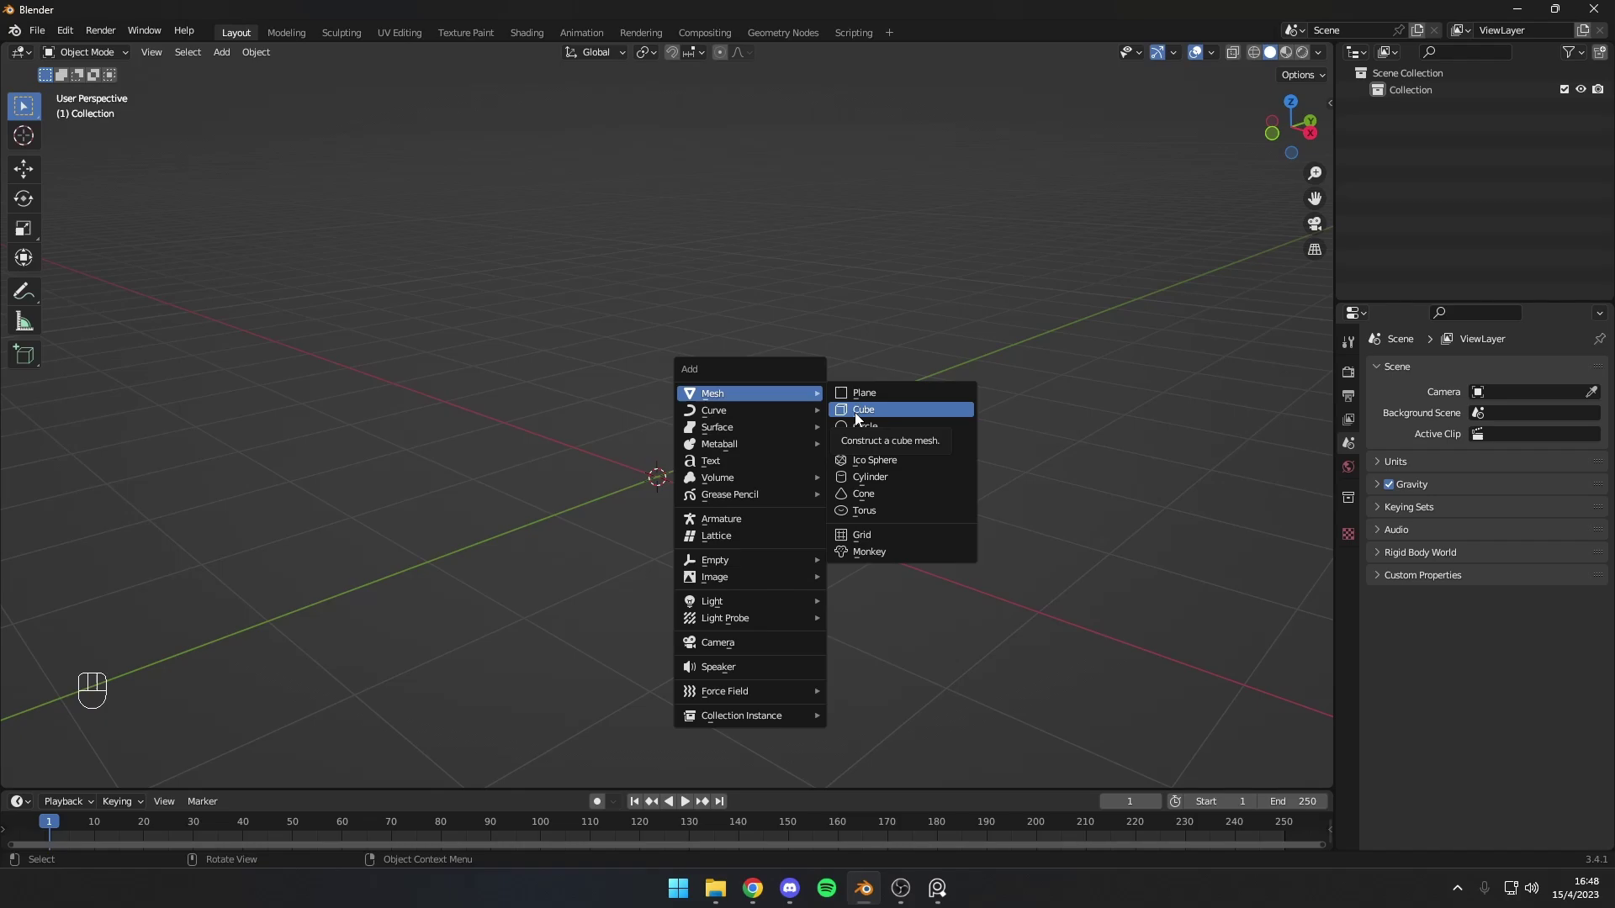
middle_click(862, 426)
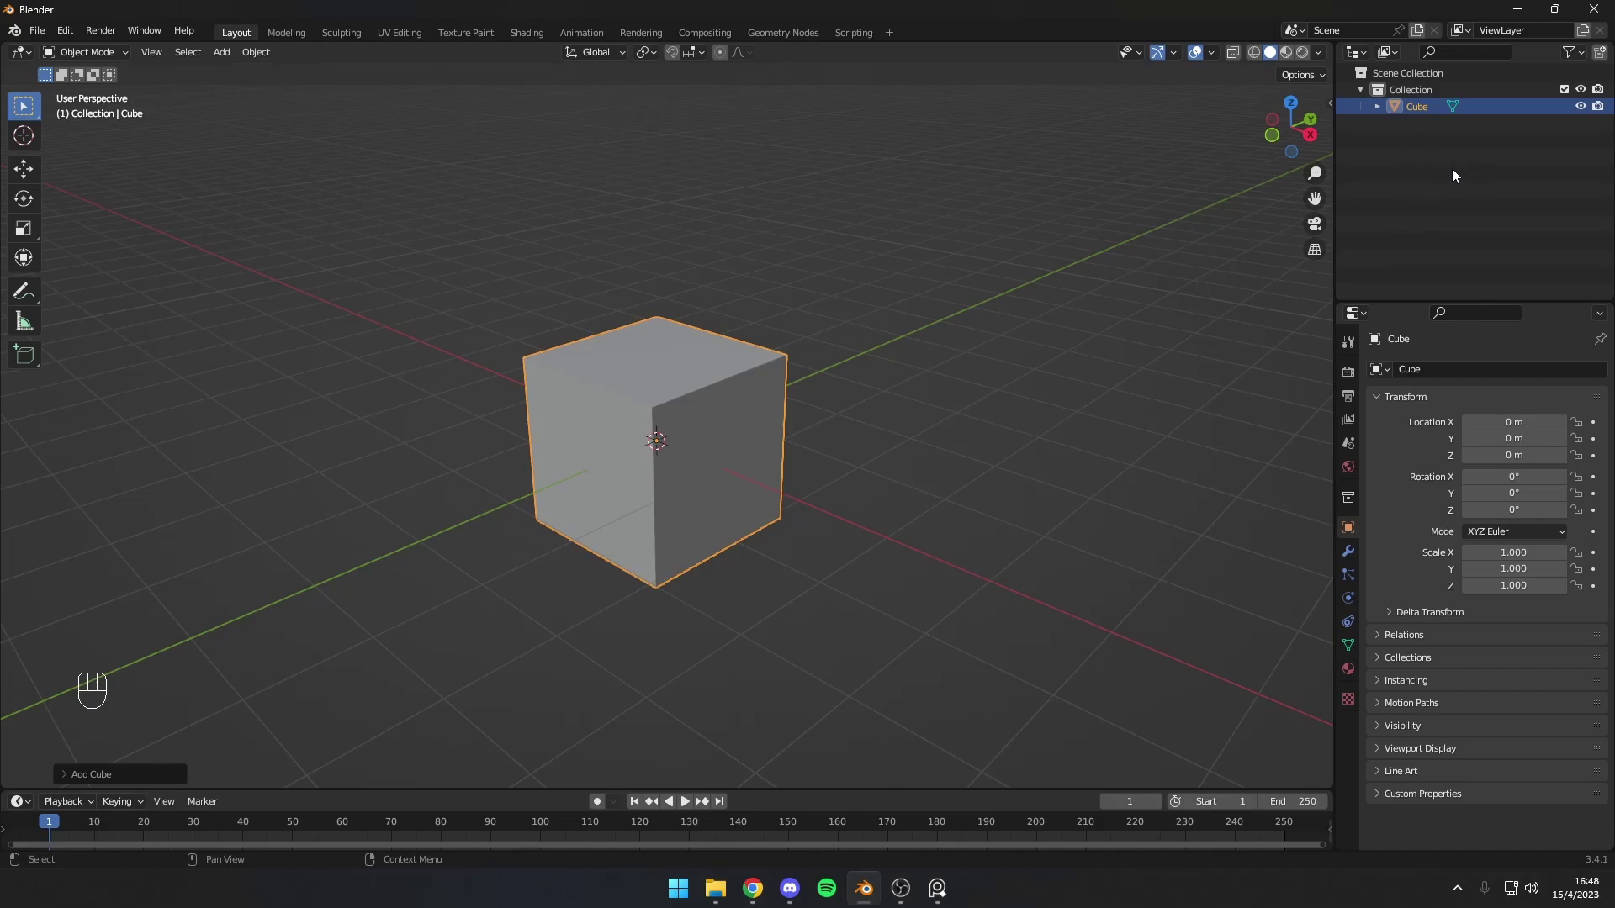
Step: Create a new material Material.001 on the cube with a red base colour
left_click(1585, 112)
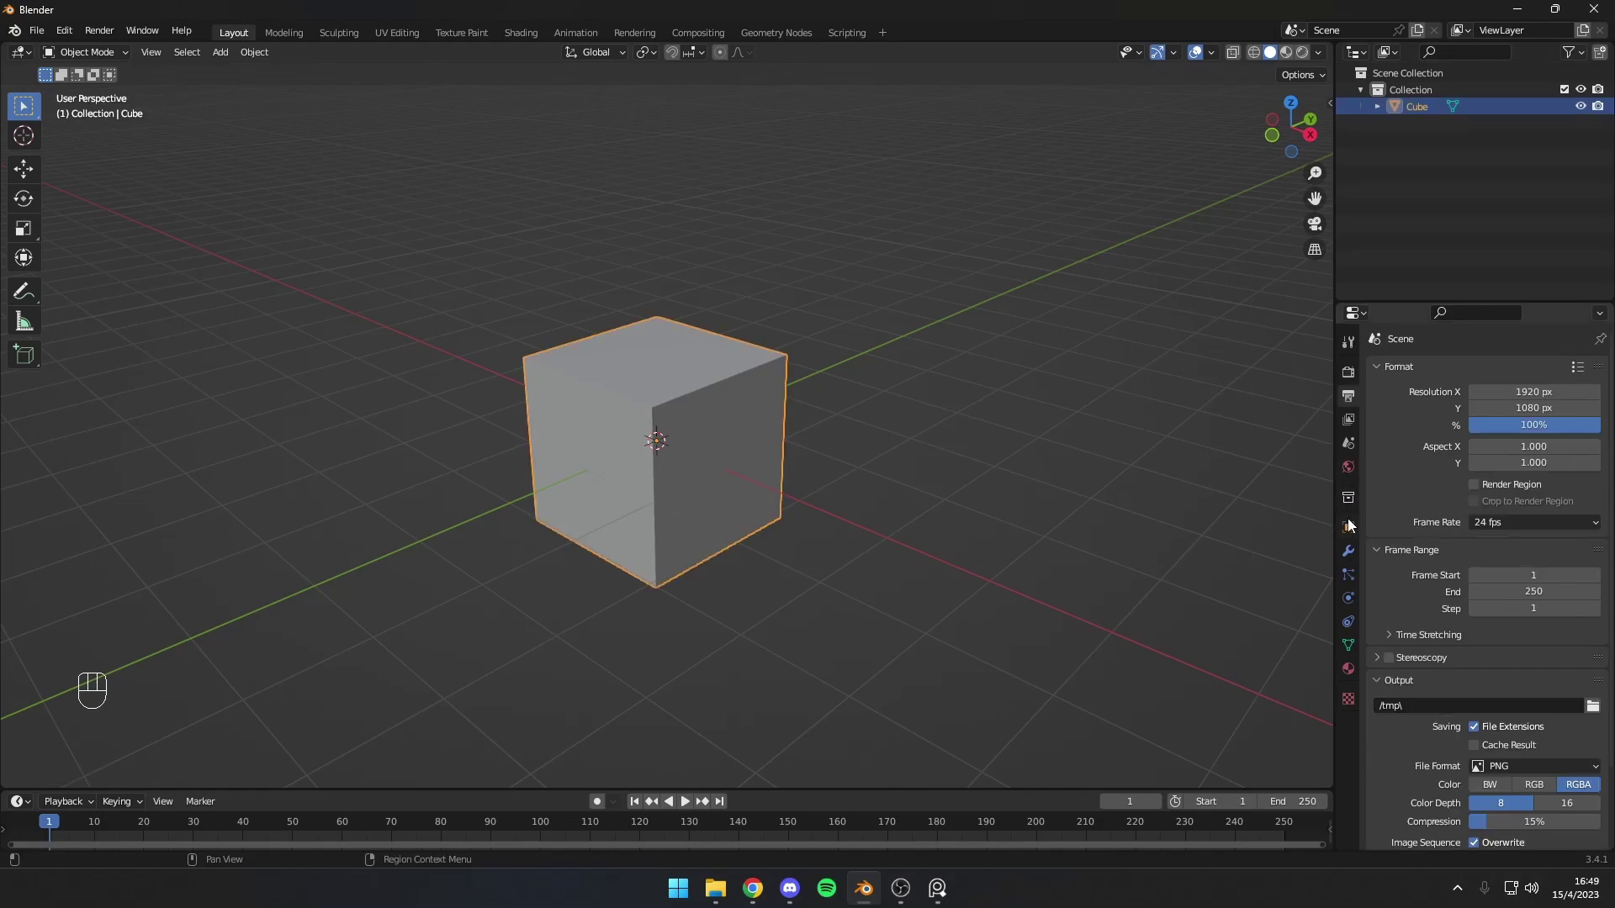
left_click(1353, 678)
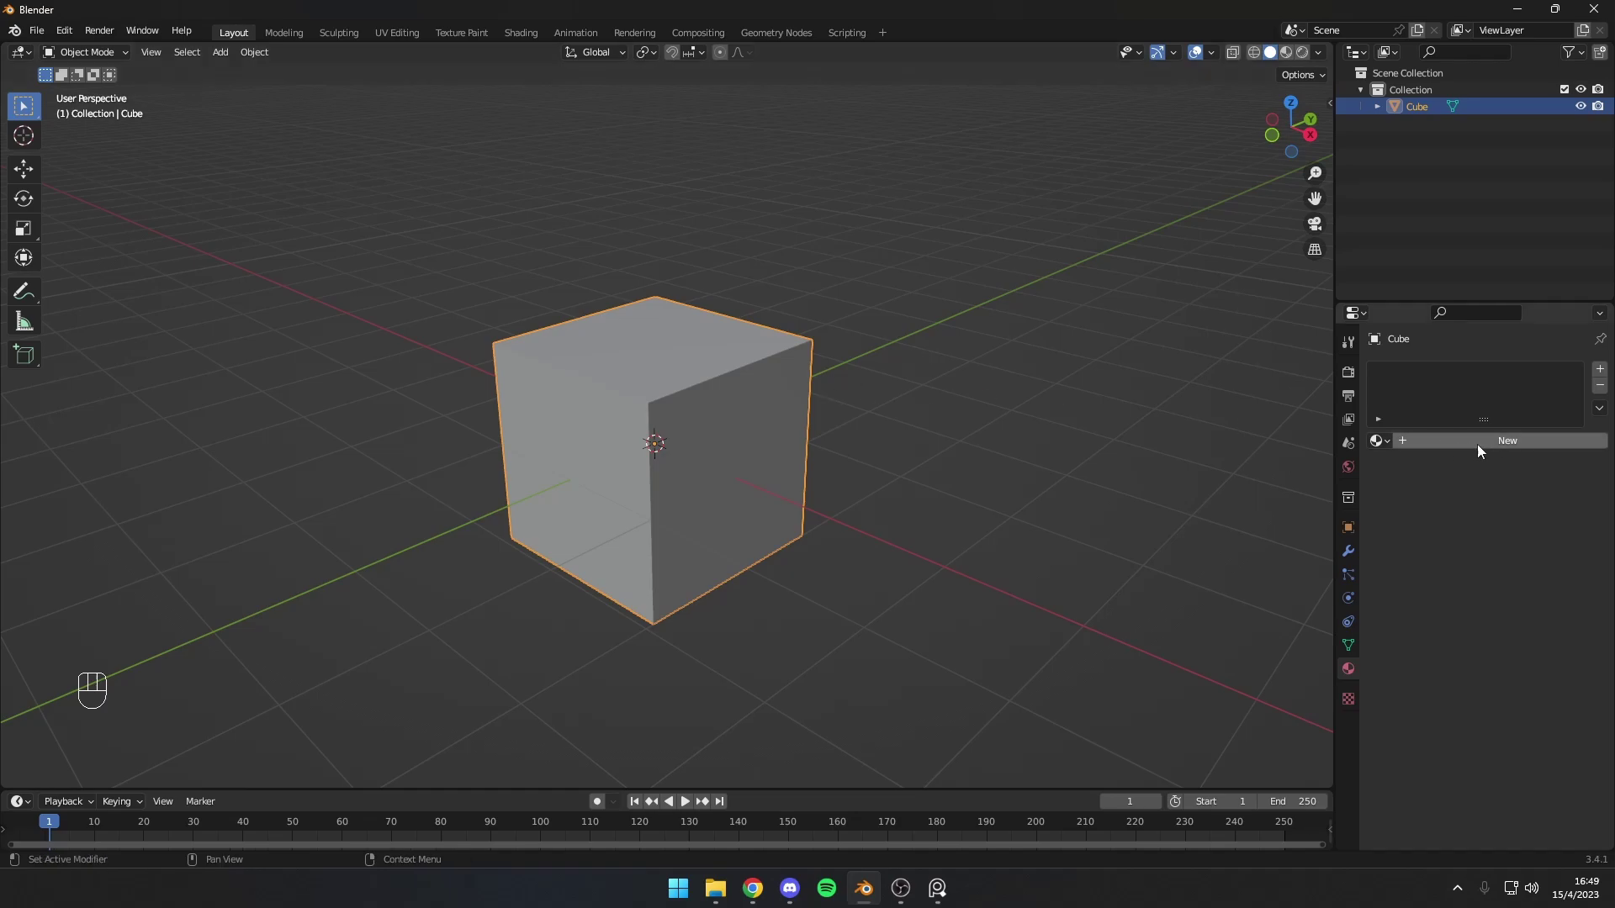
left_click(1518, 450)
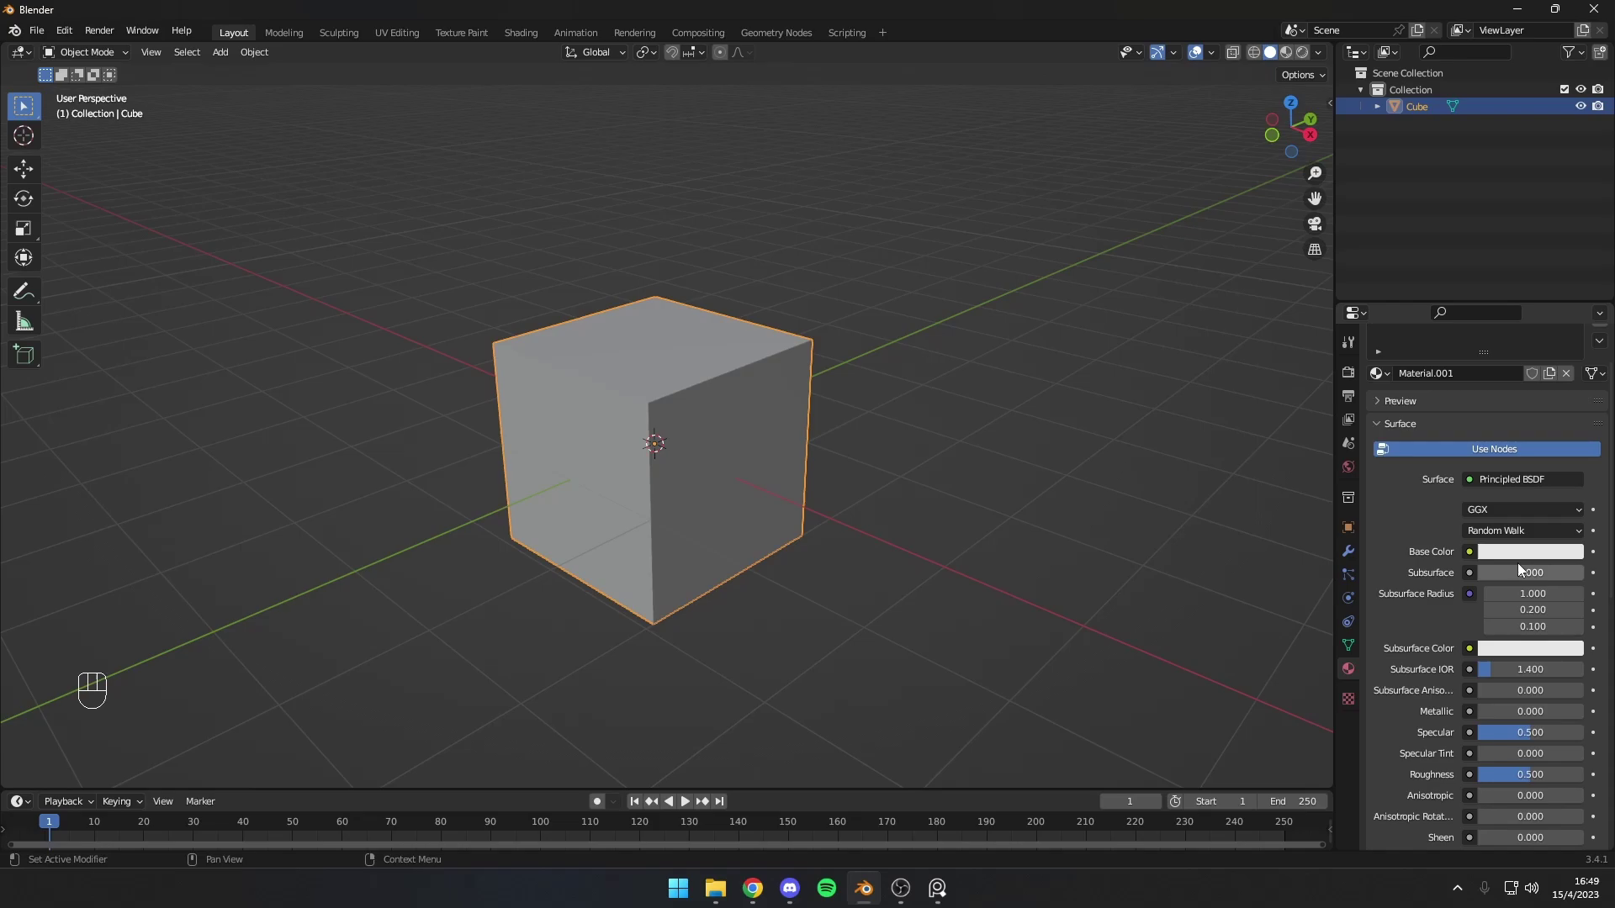
left_click(1525, 566)
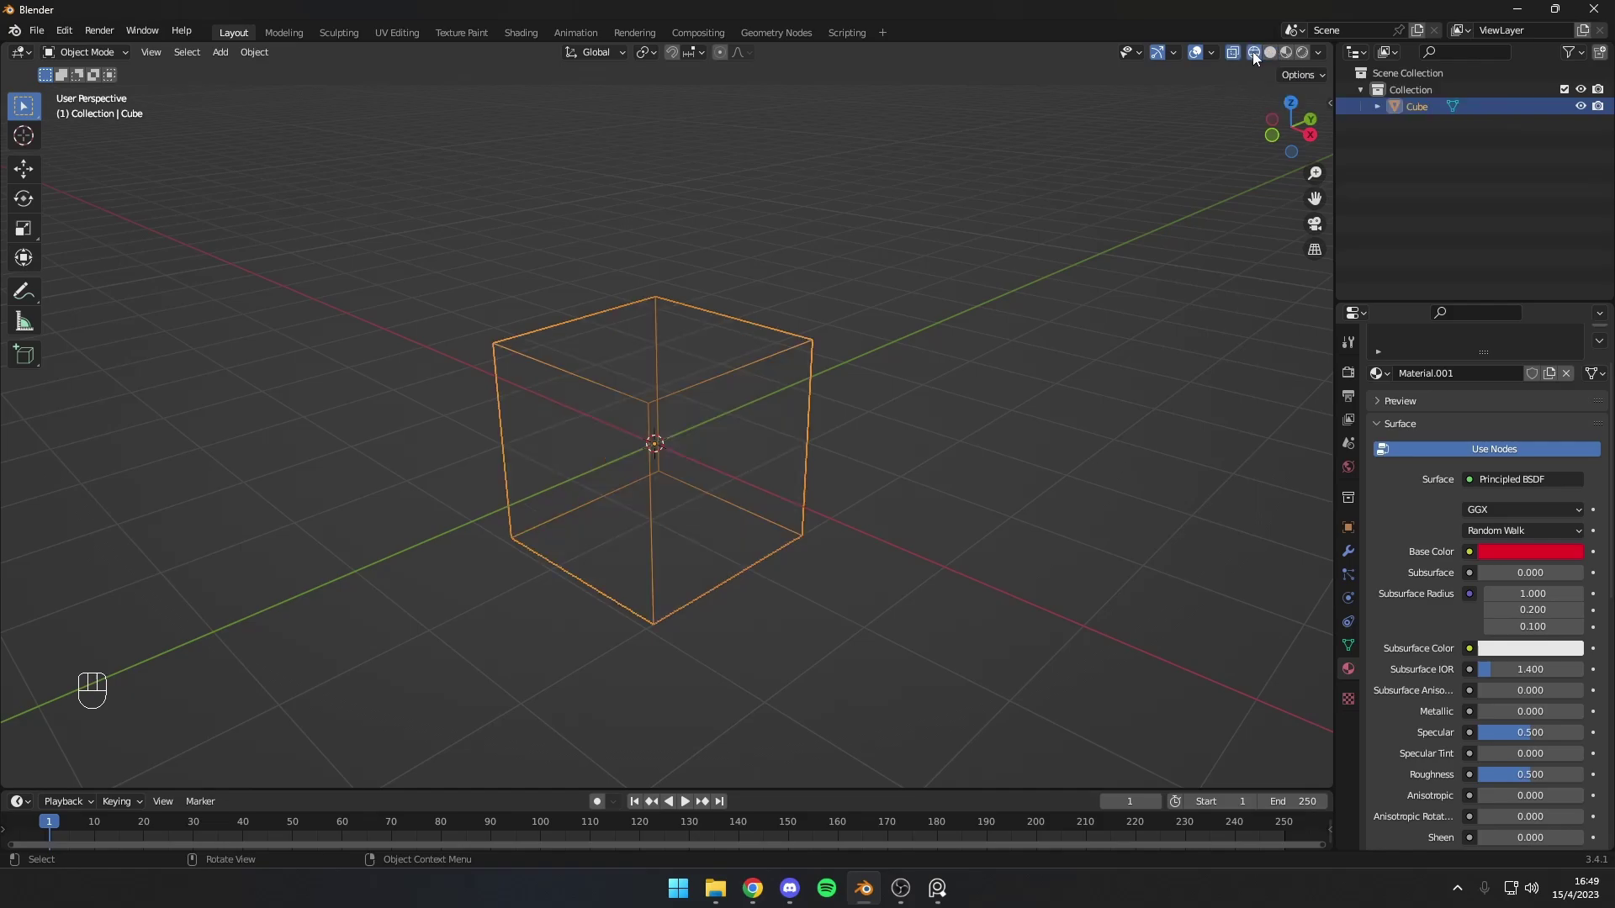
Step: Show the cube in Material Preview shading, briefly checking the Rendered look
left_click(1093, 212)
left_click_drag(1048, 243, 886, 231)
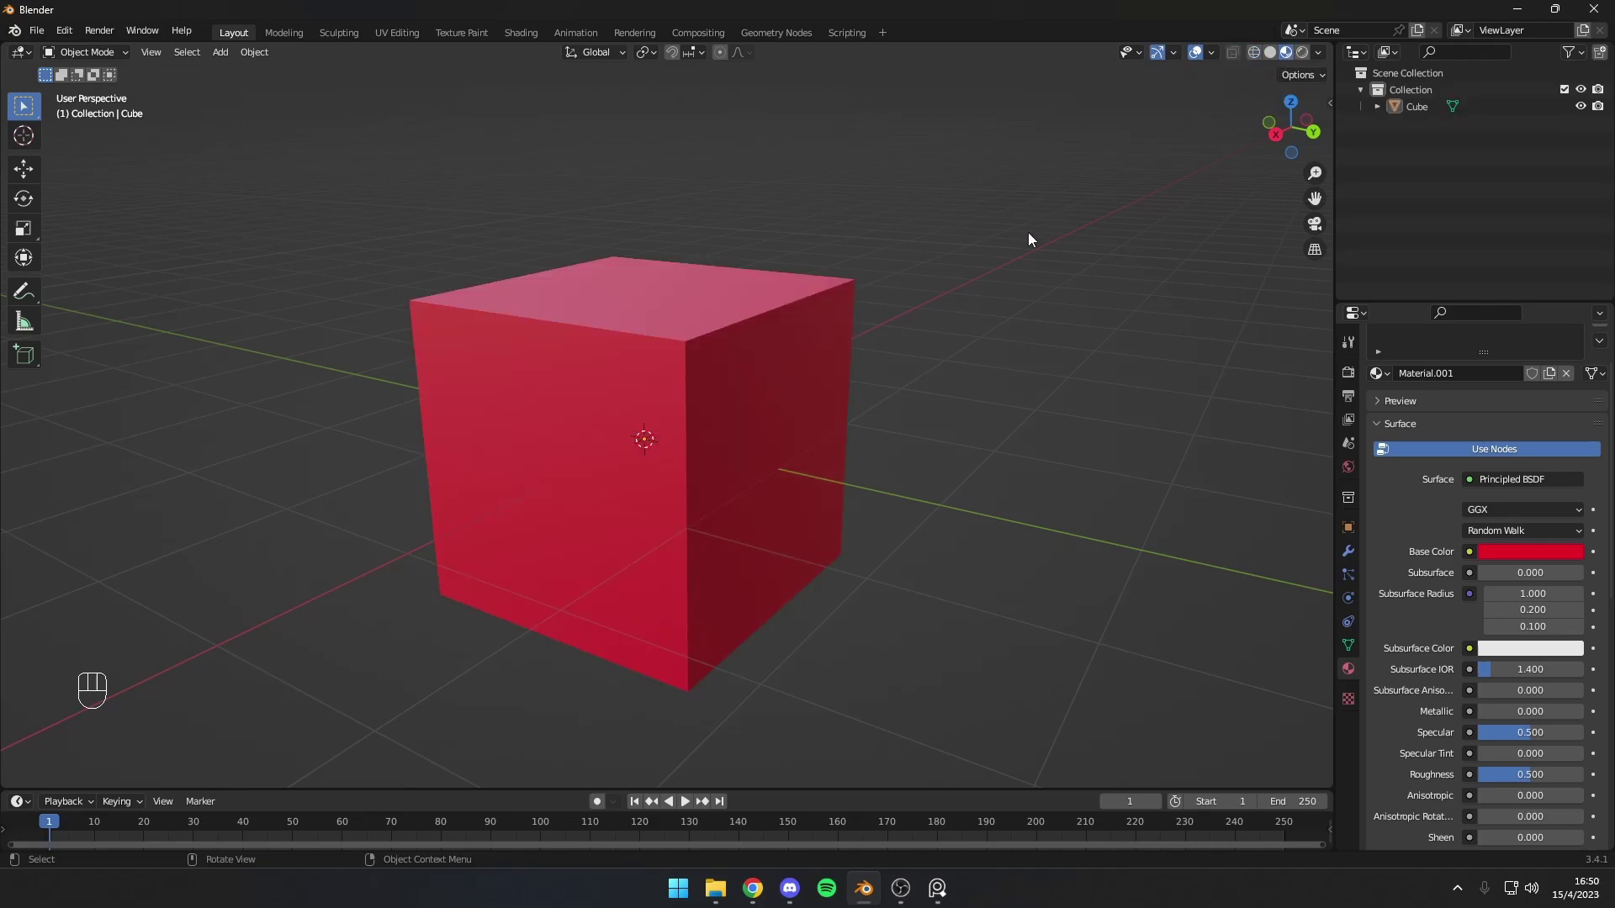
left_click_drag(1027, 247, 882, 268)
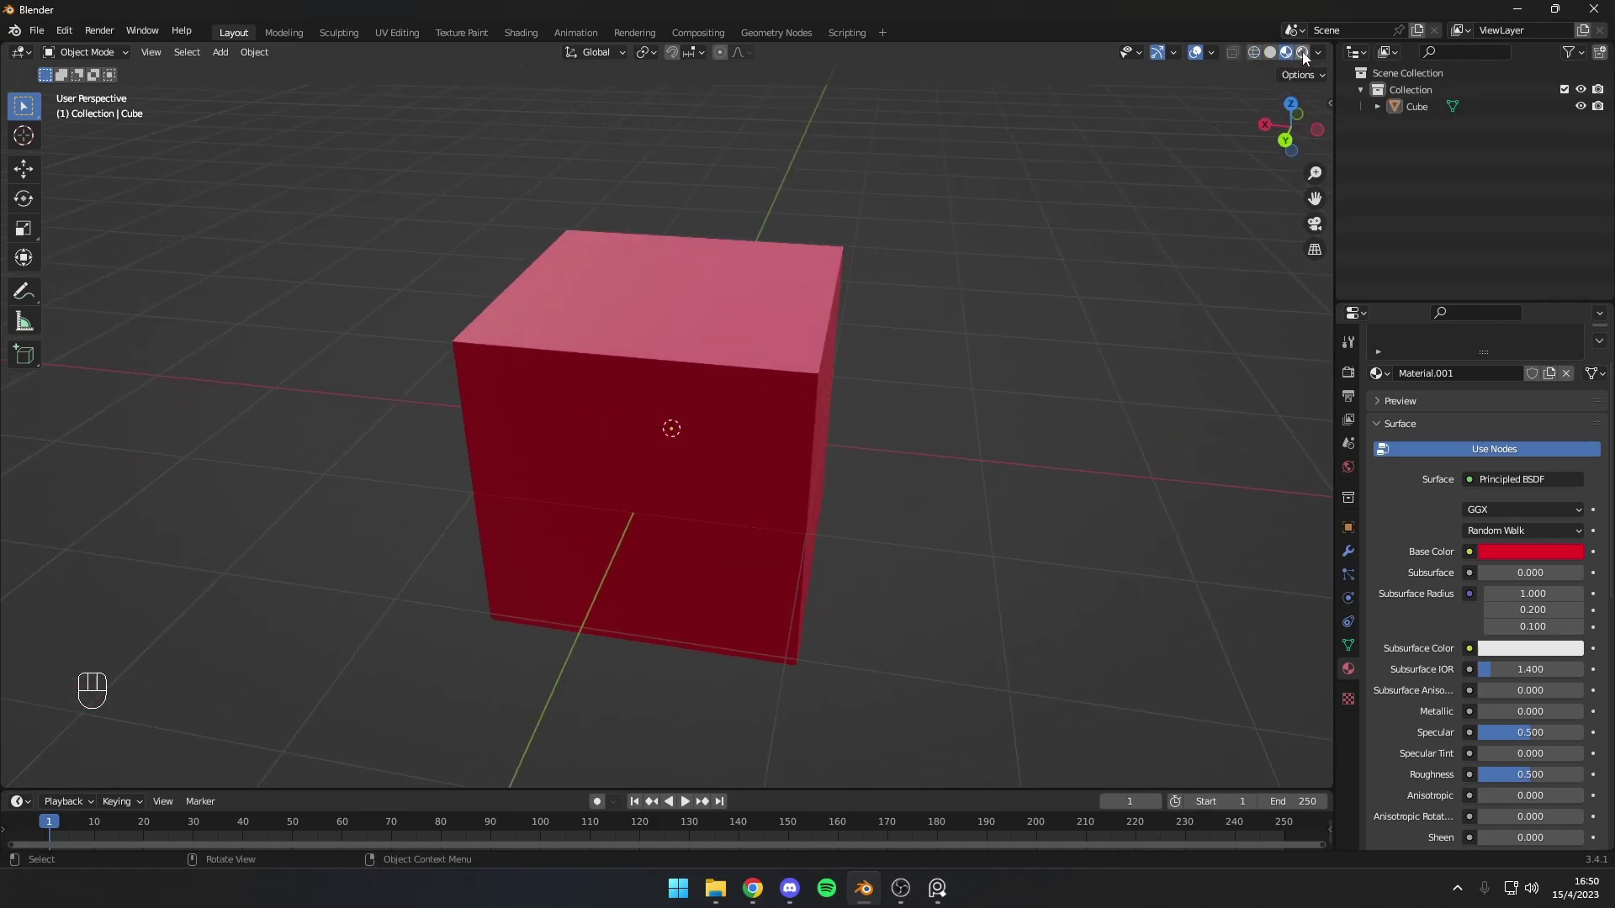
left_click(1309, 63)
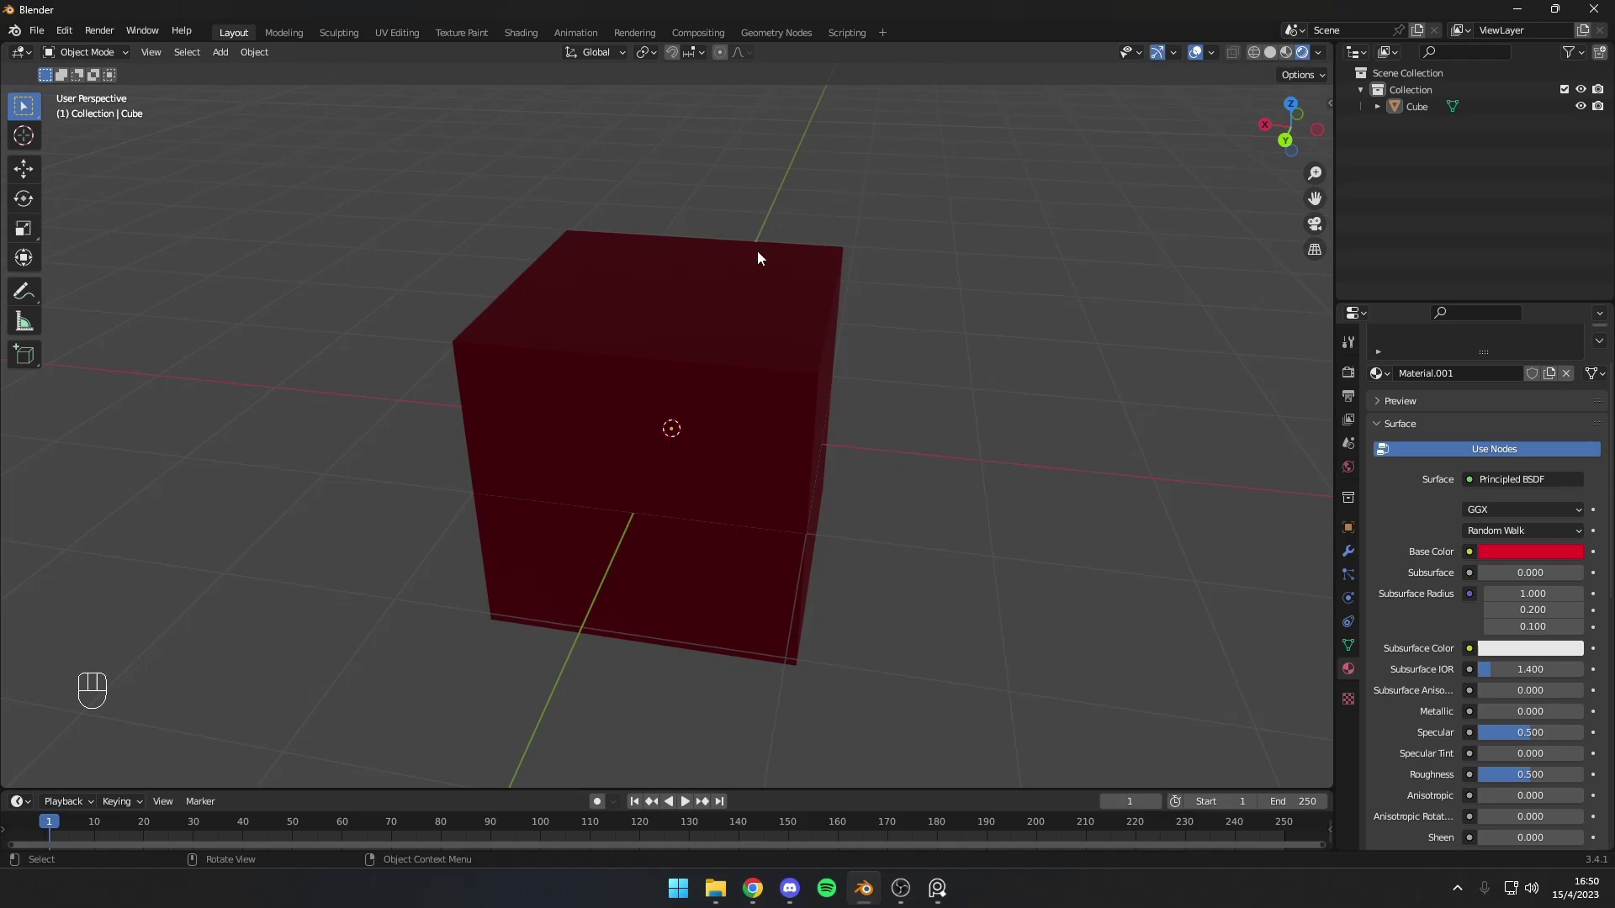
left_click(1292, 61)
Step: Select the red cube ready to move it upward
middle_click(968, 239)
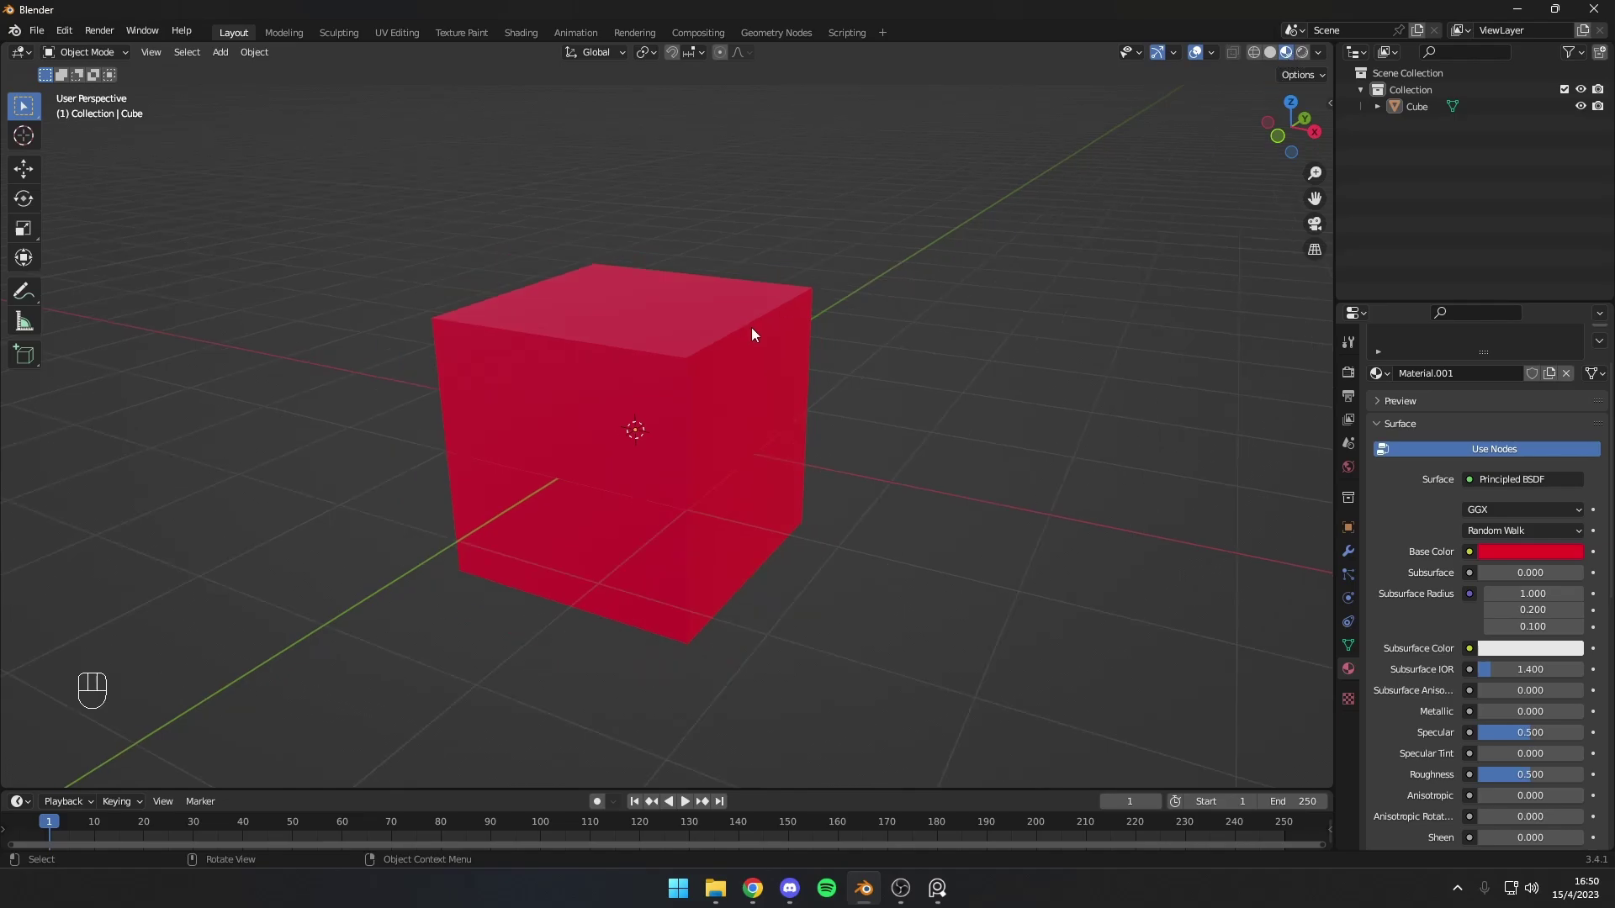
left_click(760, 336)
middle_click(774, 348)
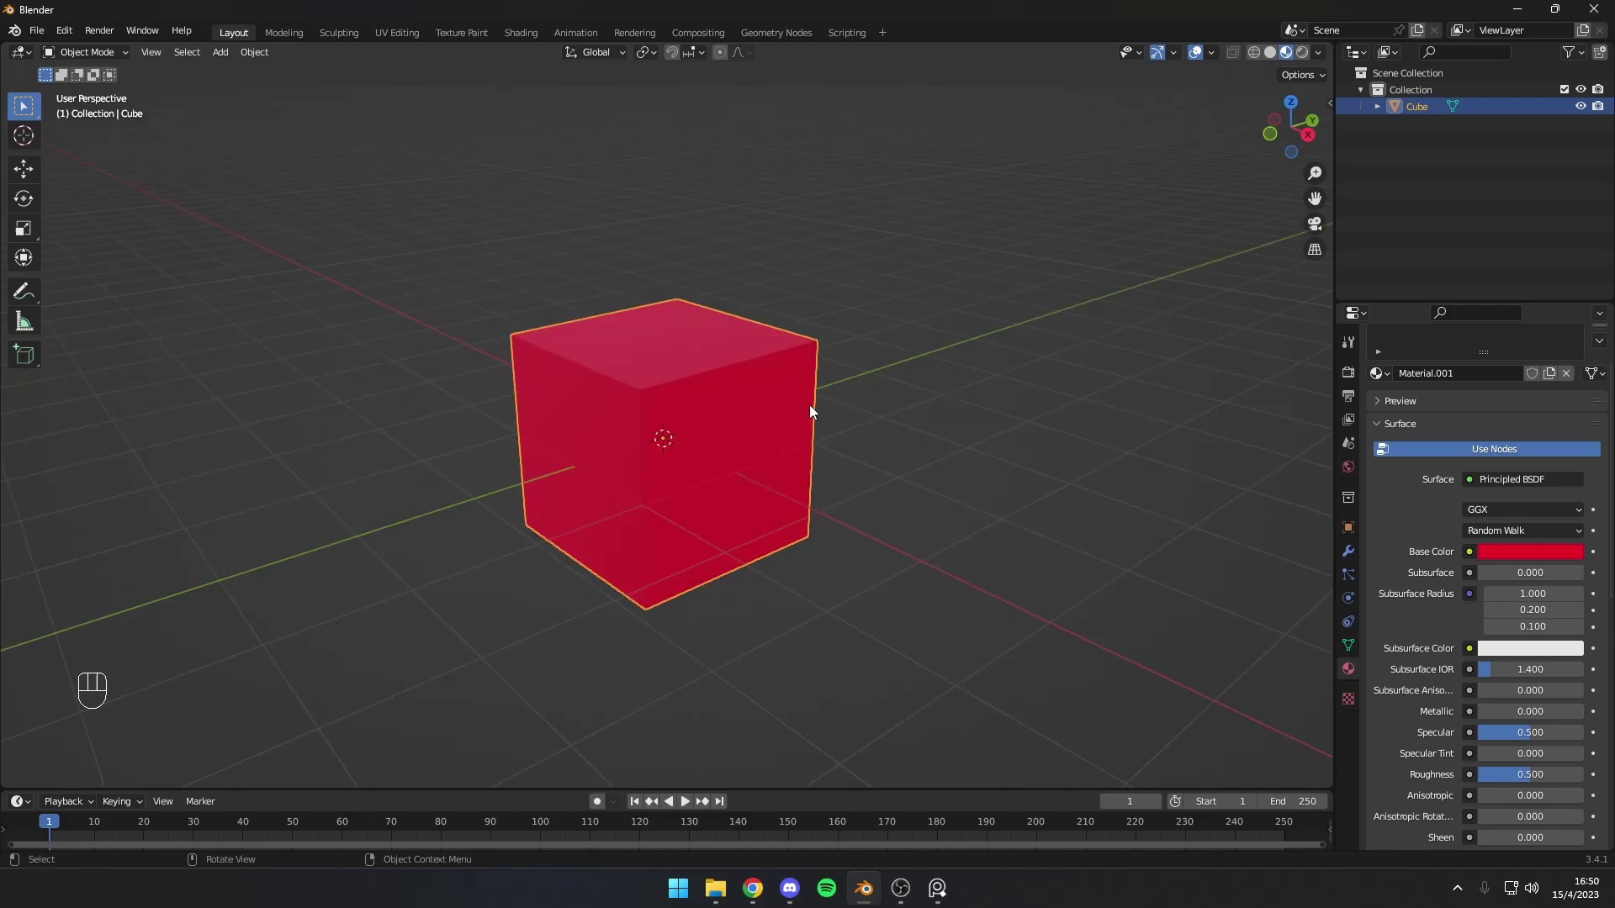
Step: Move the cube along Z so its base rests on the grid, with trial scale and rotate
key("g")
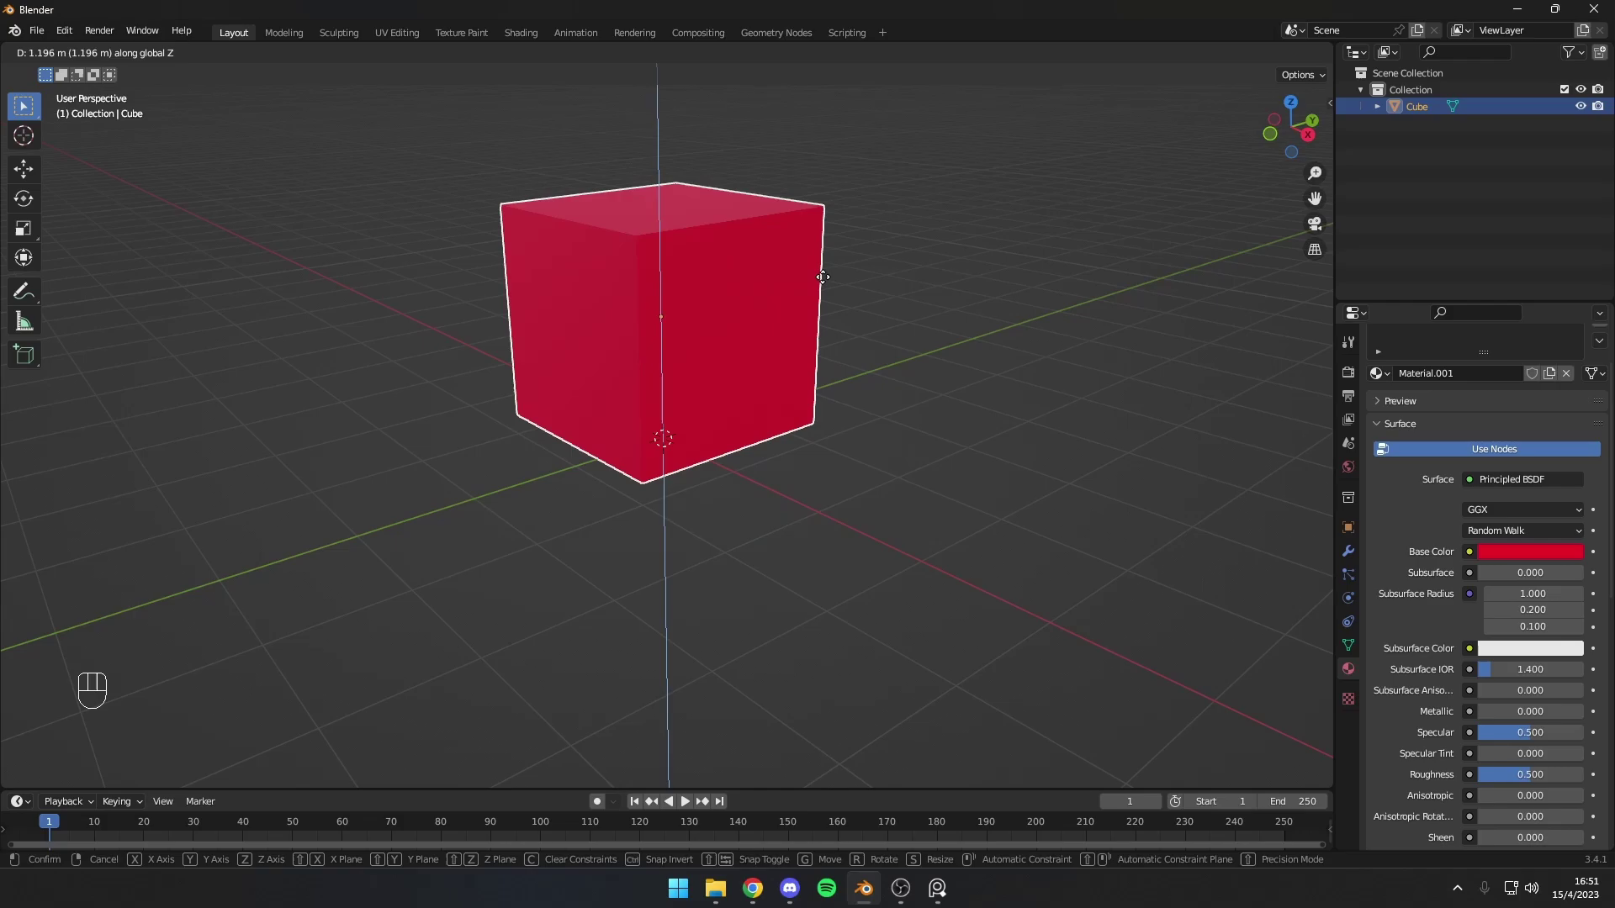
left_click_drag(869, 298, 962, 284)
key("s")
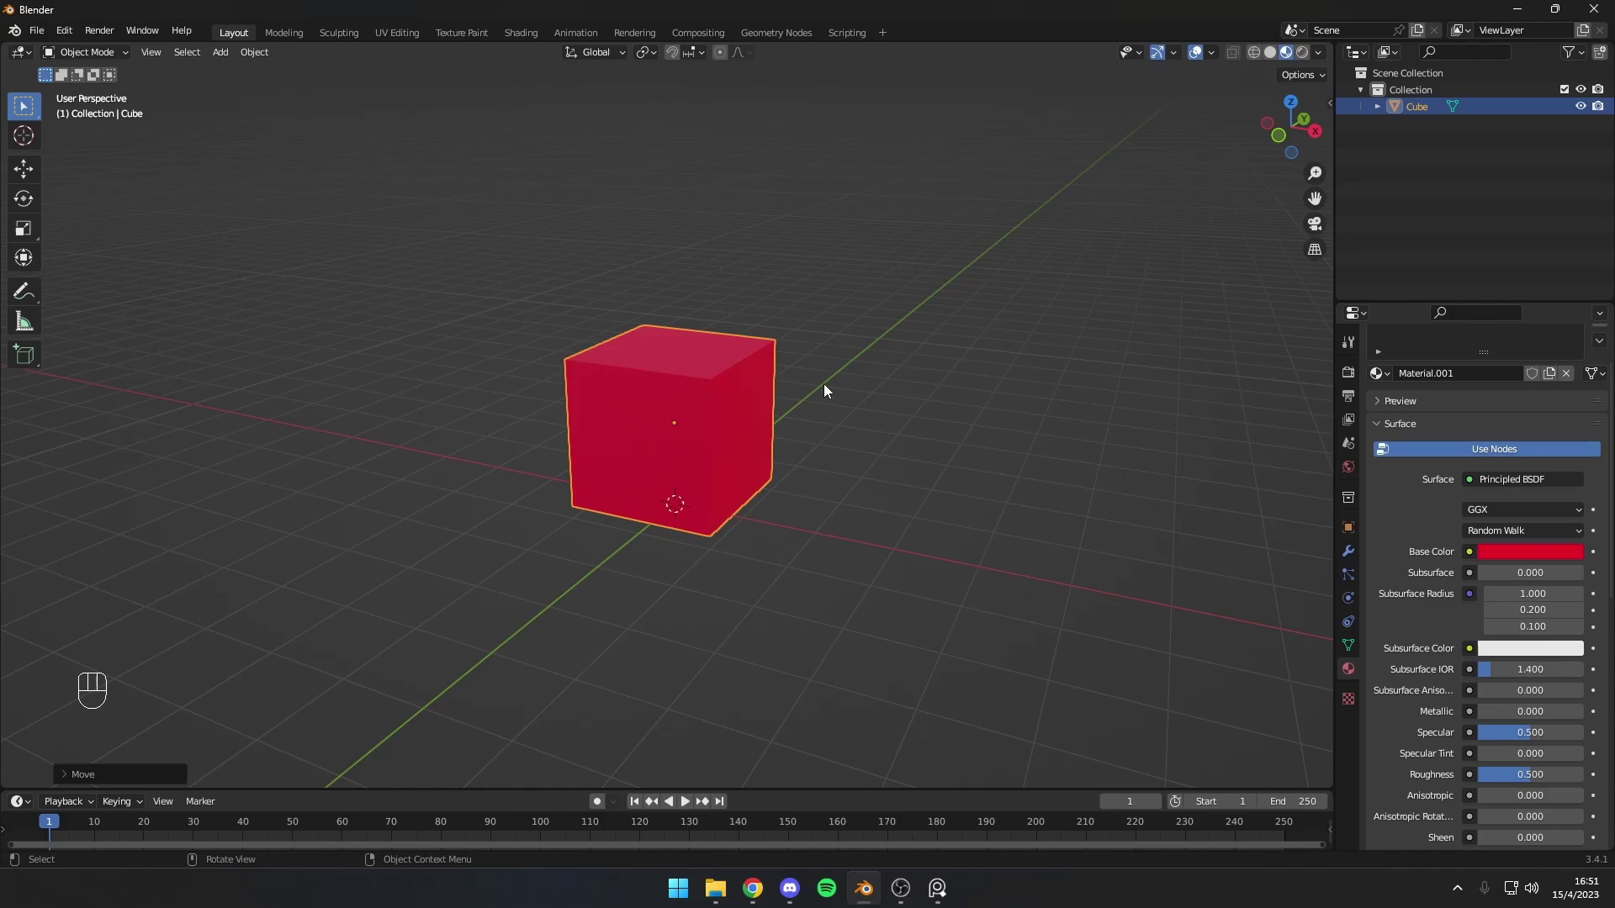
key("r")
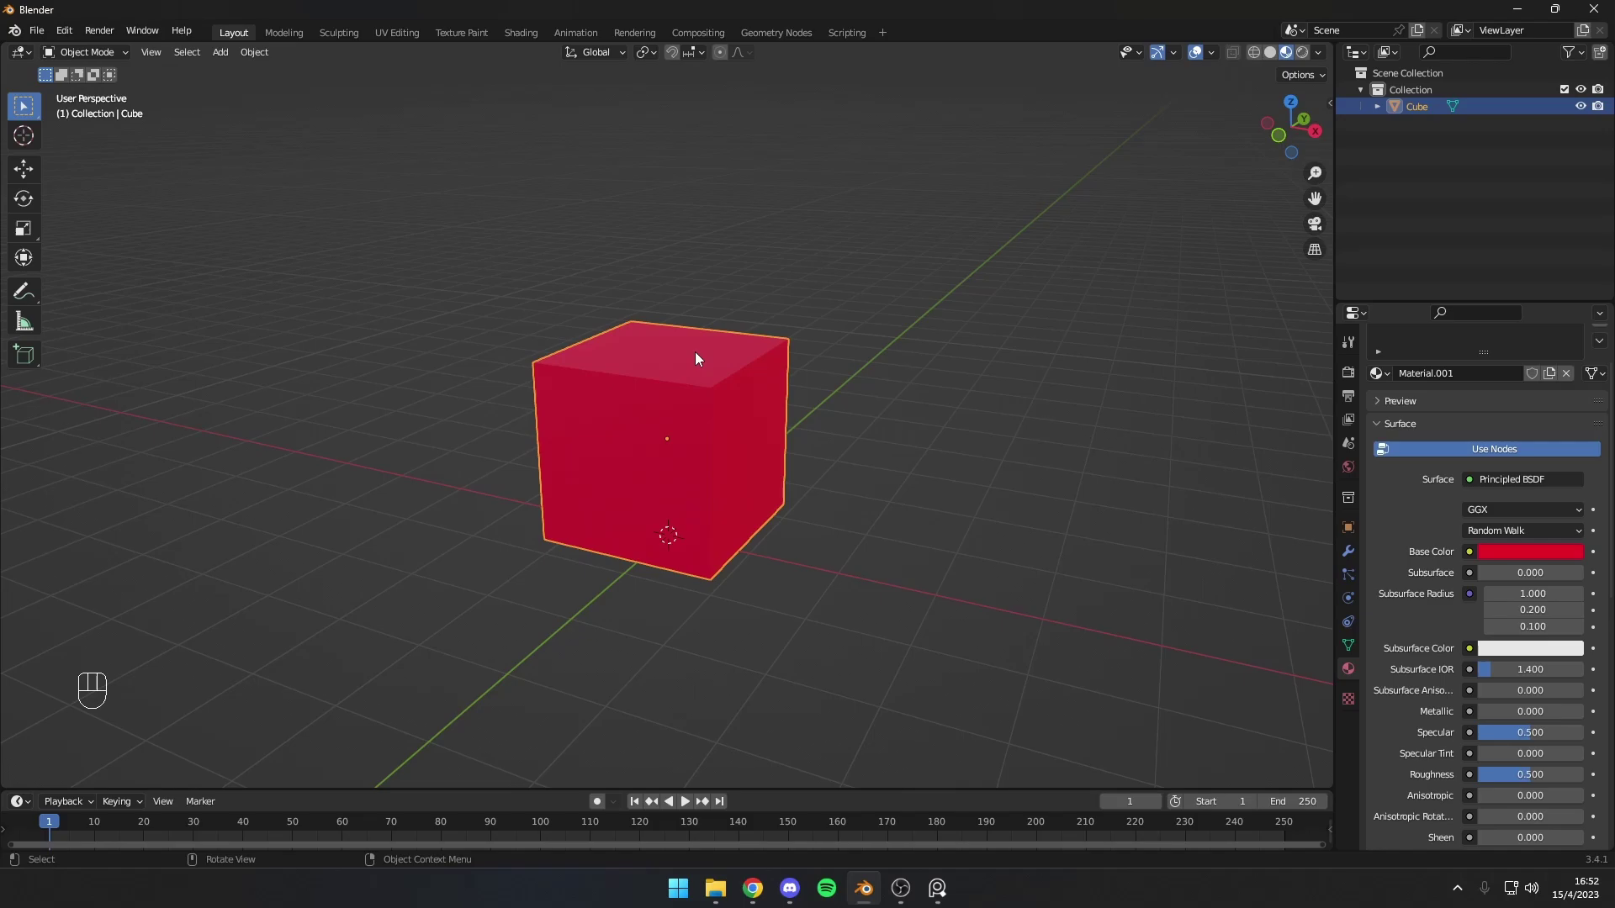
Step: Enter Edit Mode on the red cube to start editing its mesh
key("Tab")
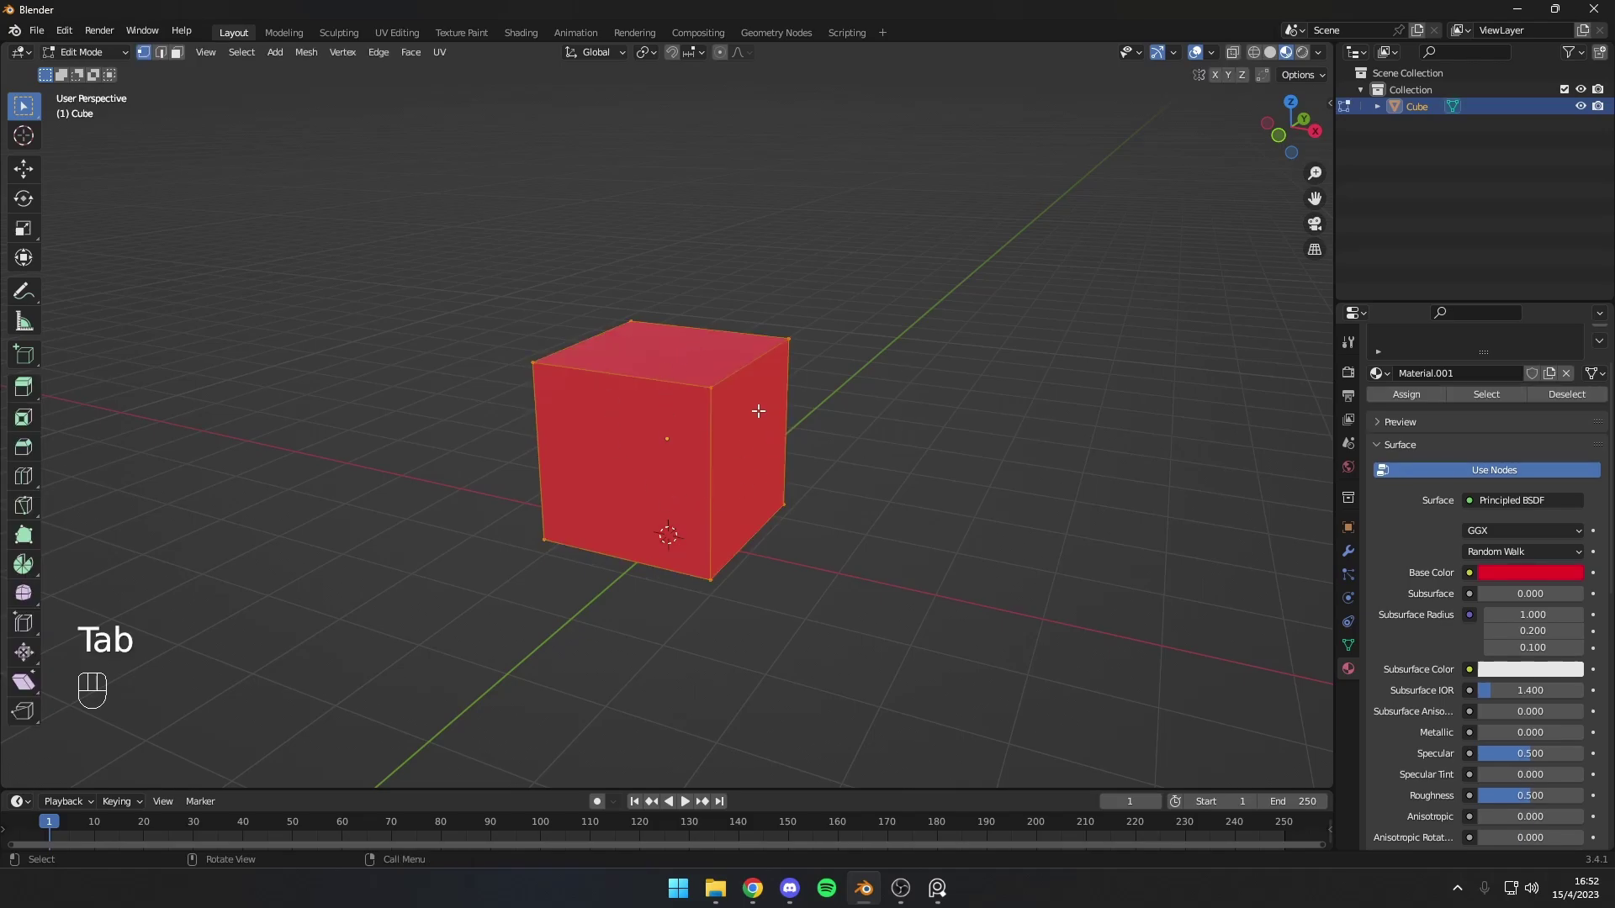
key("Tab")
left_click(572, 305)
left_click(654, 384)
left_click_drag(118, 59, 100, 100)
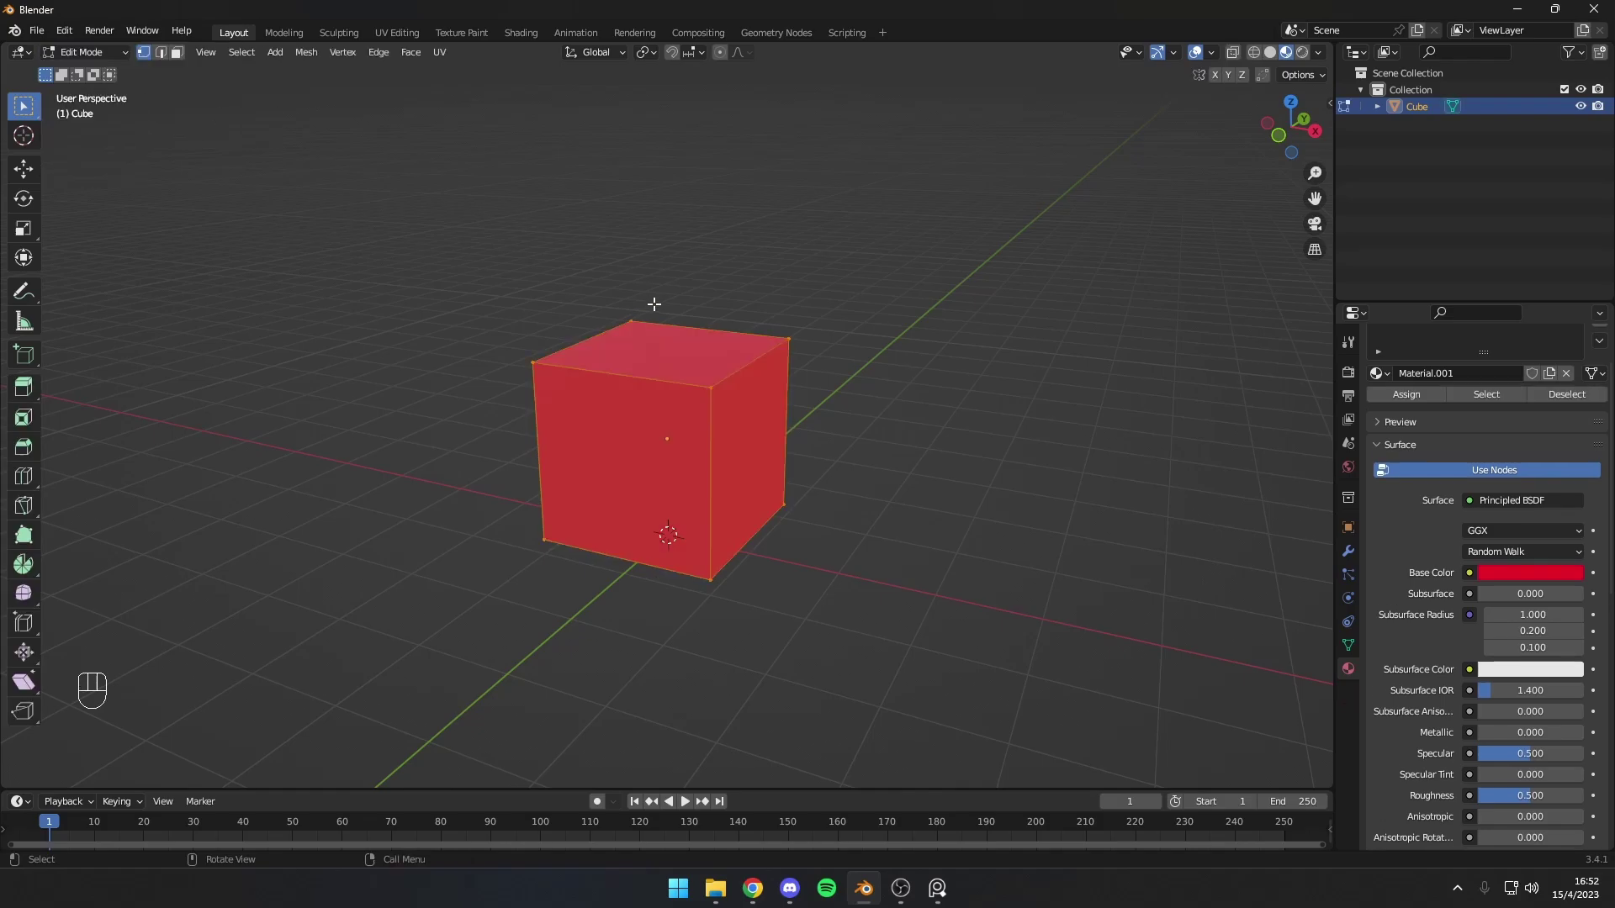
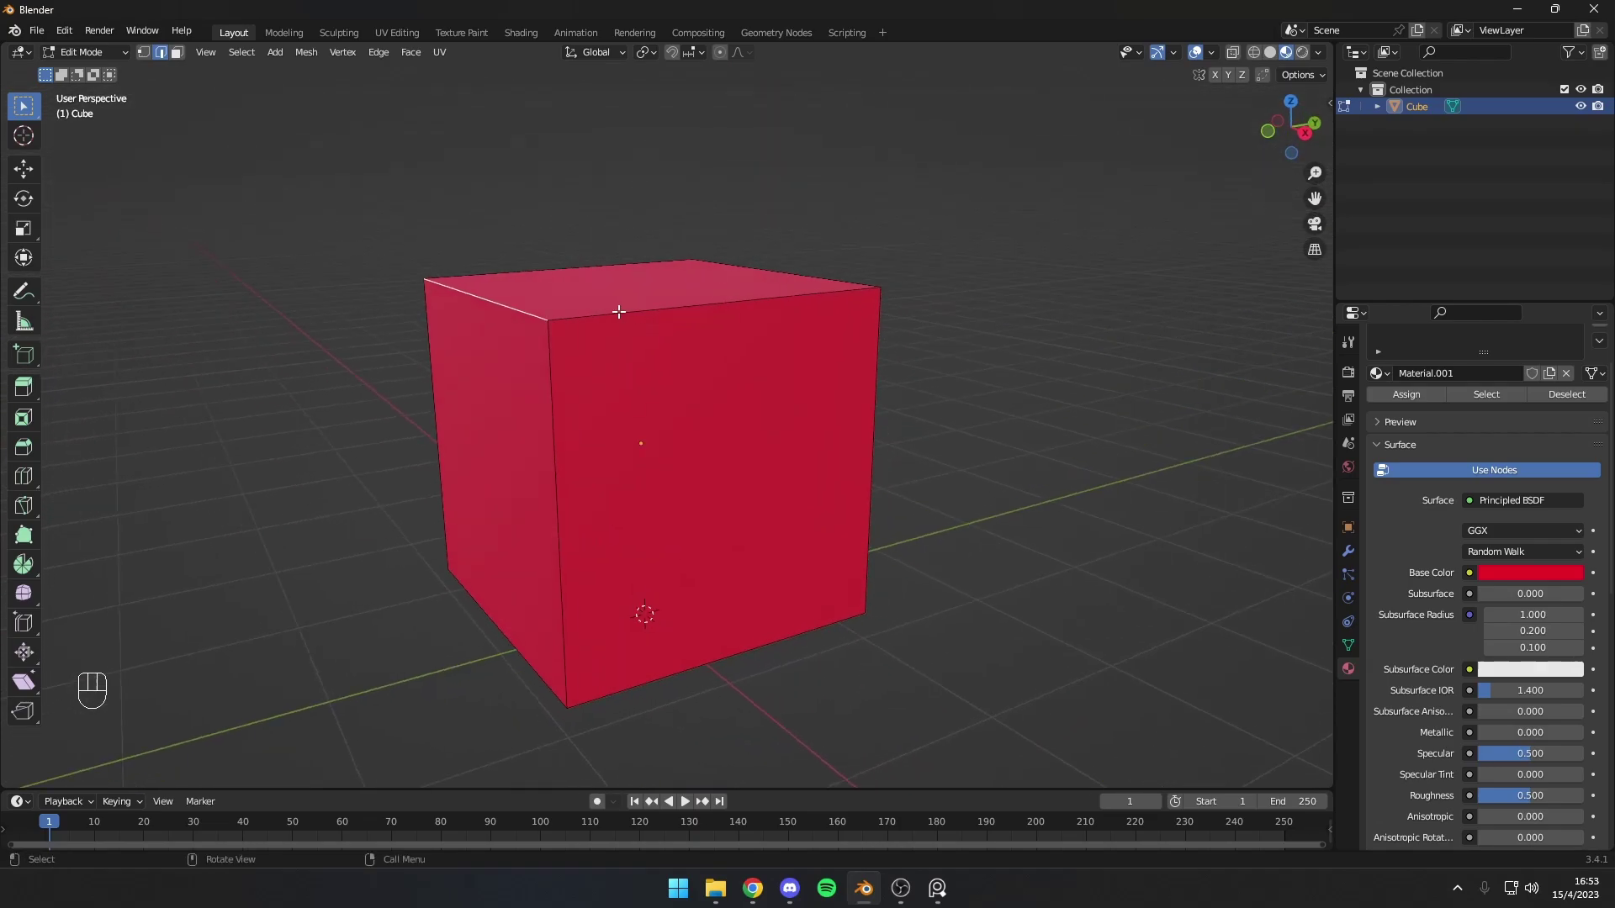
Step: Select the top front edge, then switch to face select and pick a side face
left_click(552, 383)
middle_click(564, 380)
key("3")
left_click(777, 409)
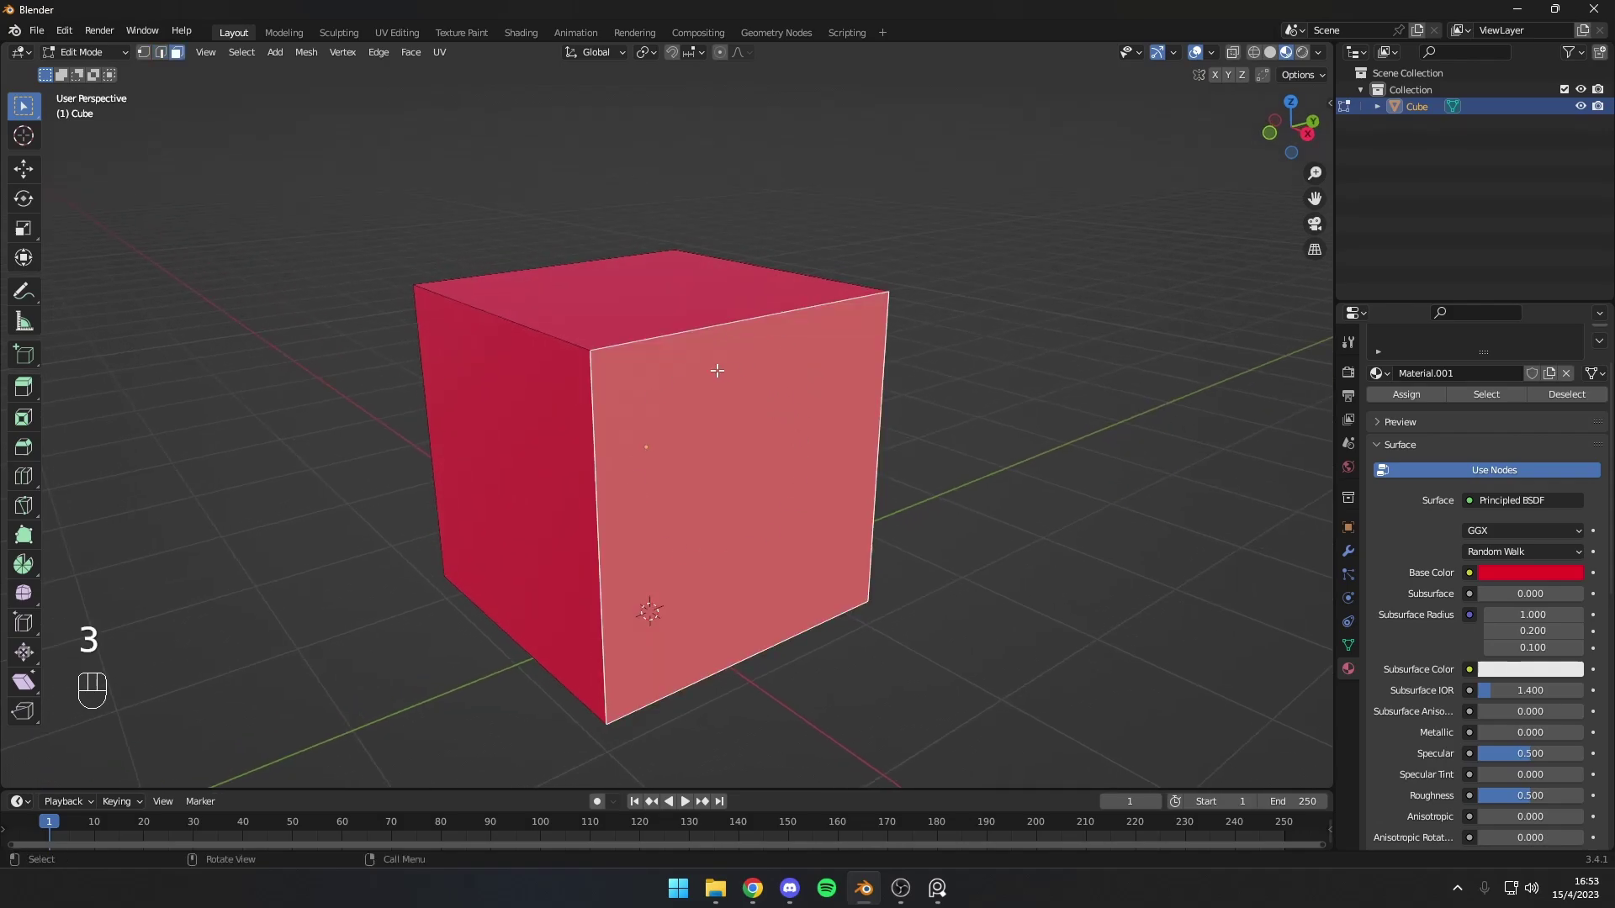
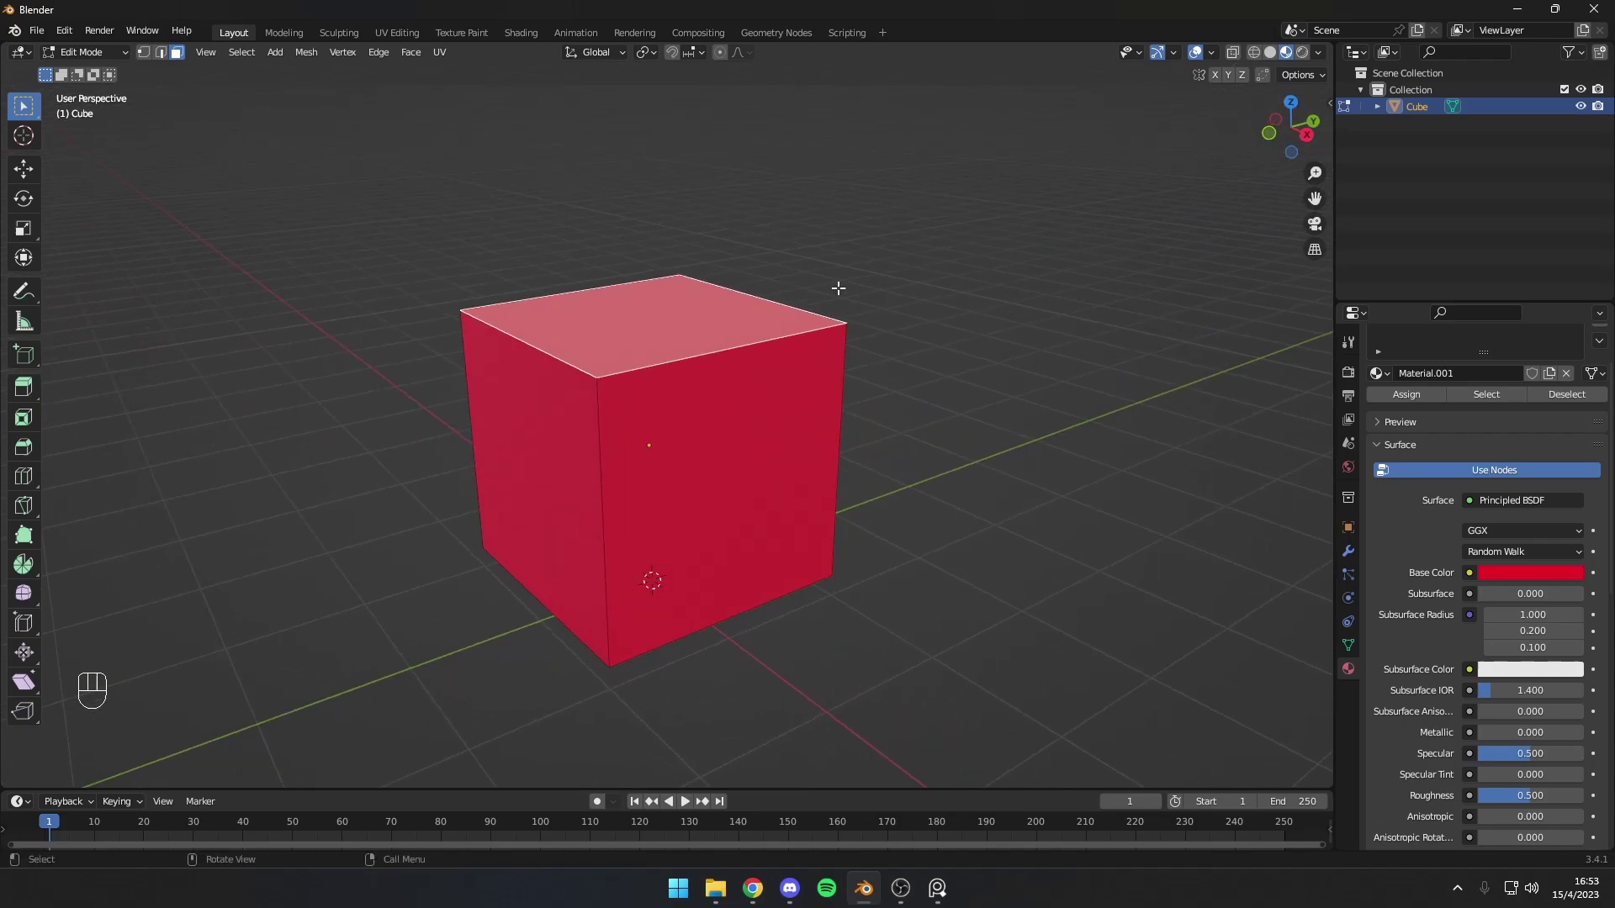
Step: Undo the trial tilt and enlargement of the top face, leaving the cube unchanged
key("g")
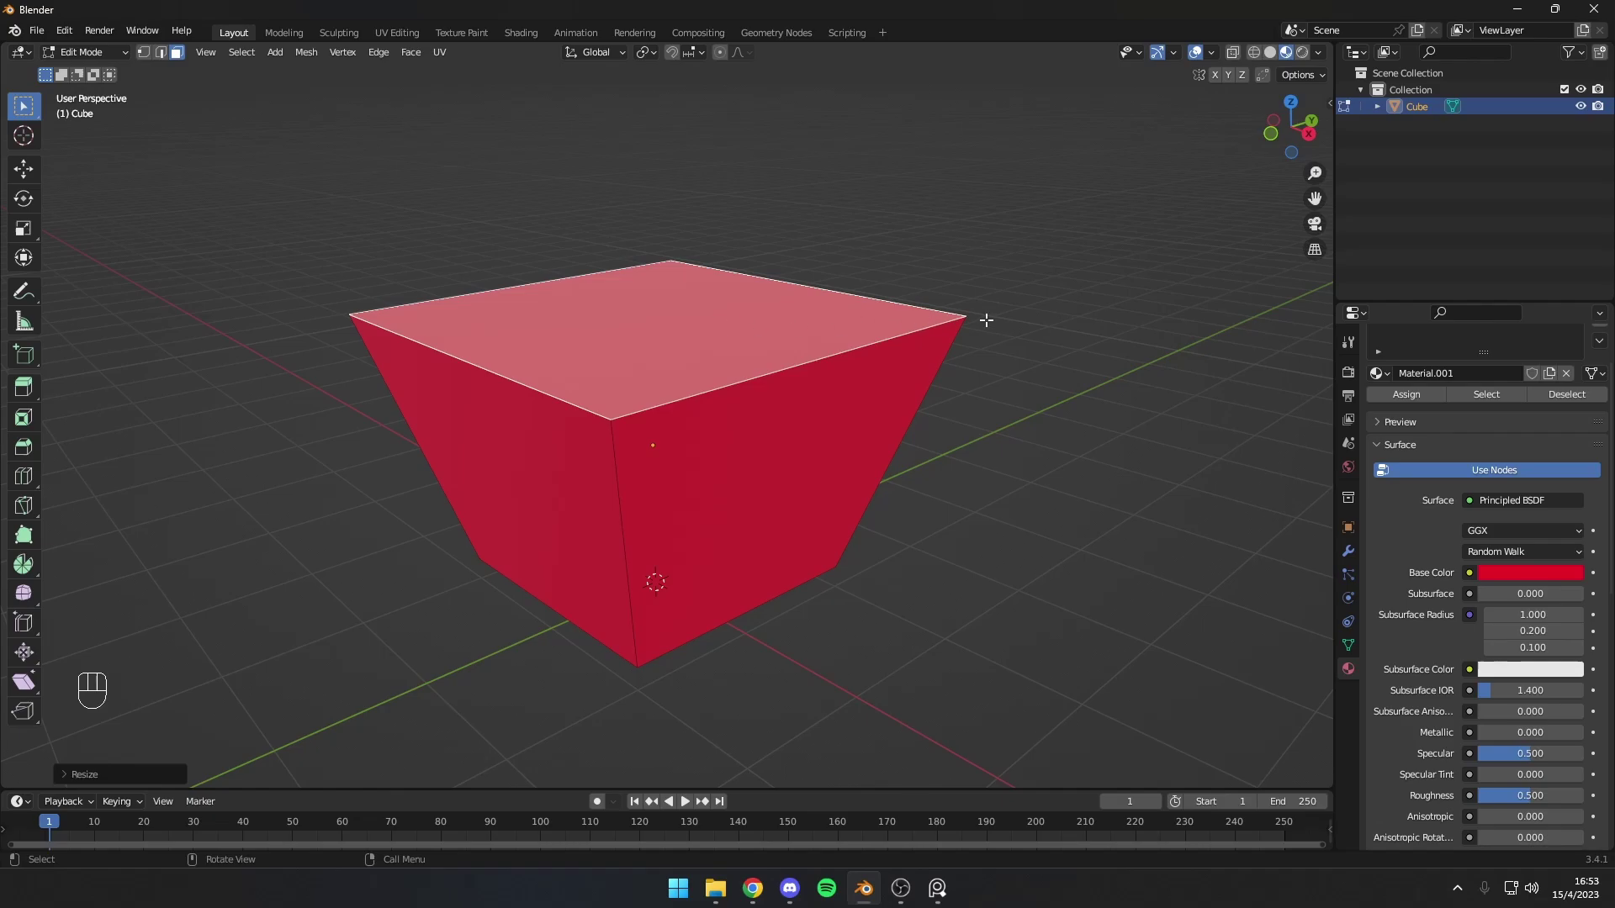
key("ctrl+z")
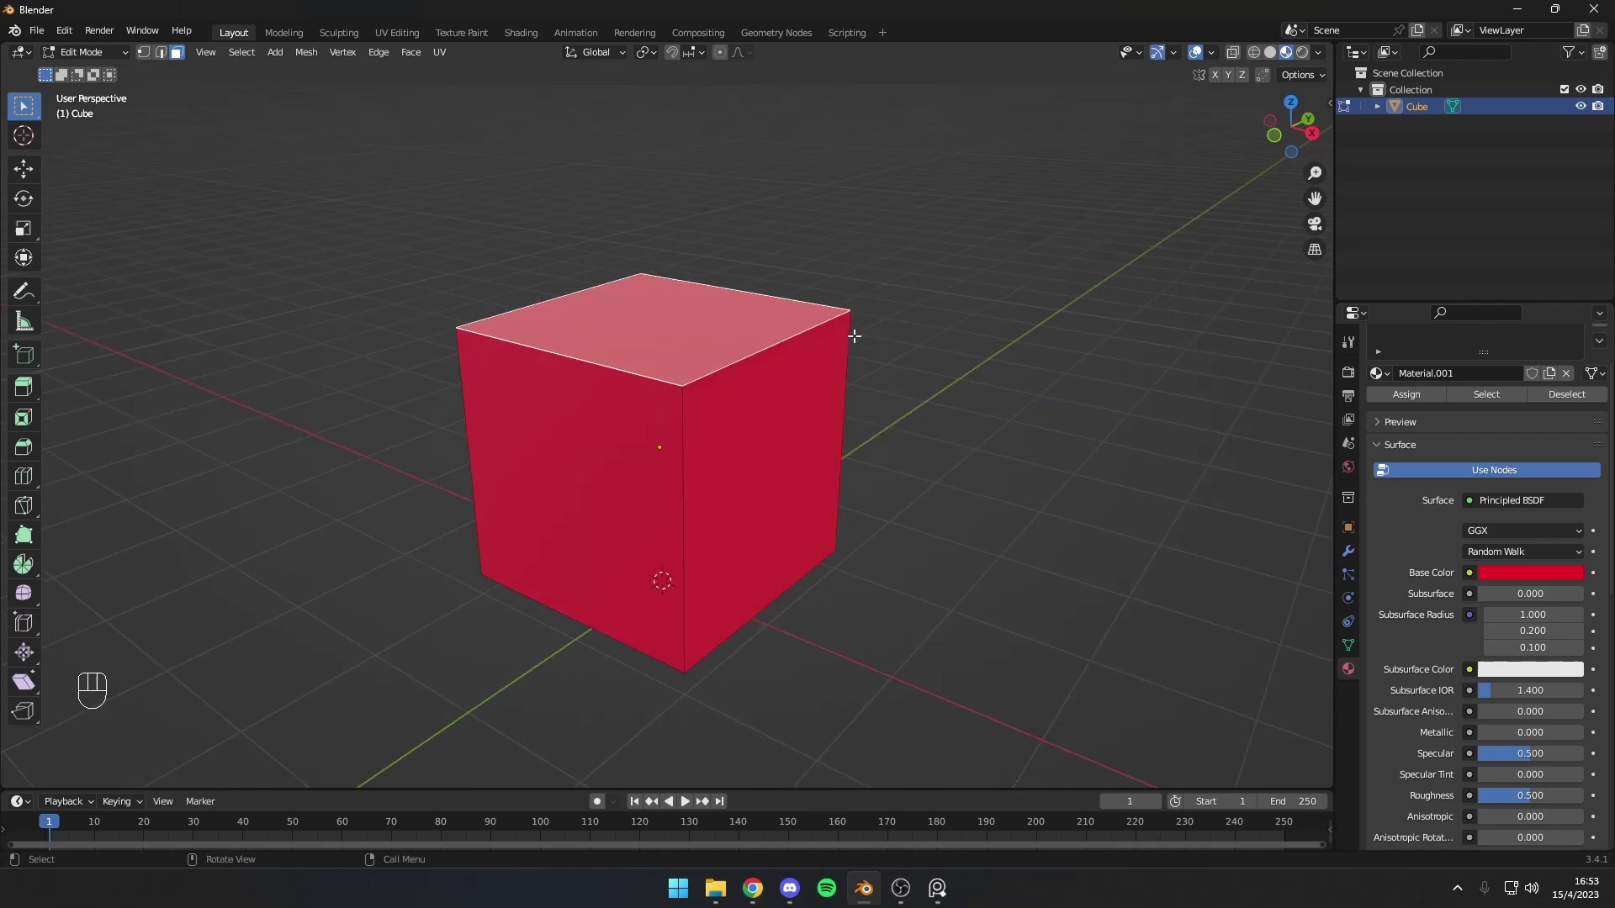
left_click_drag(860, 327, 897, 315)
left_click_drag(895, 320, 867, 354)
left_click_drag(863, 356, 847, 374)
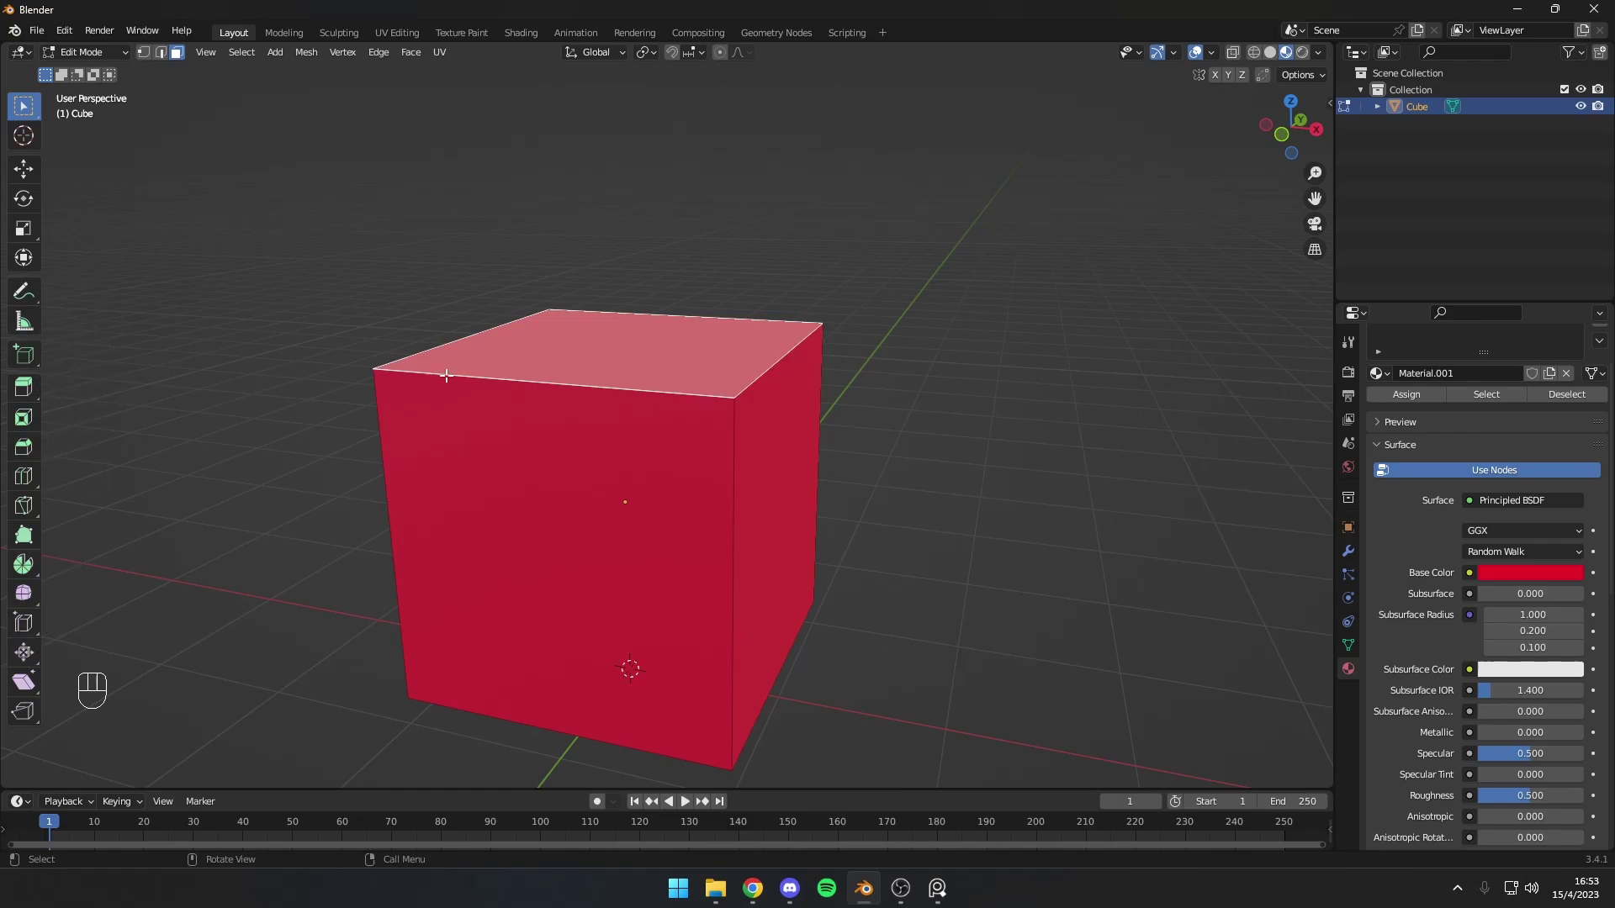
Step: Orbit around the cube and select its top face for extruding
left_click_drag(648, 358, 606, 361)
middle_click(589, 367)
middle_click(579, 372)
left_click_drag(781, 385, 740, 349)
middle_click(737, 347)
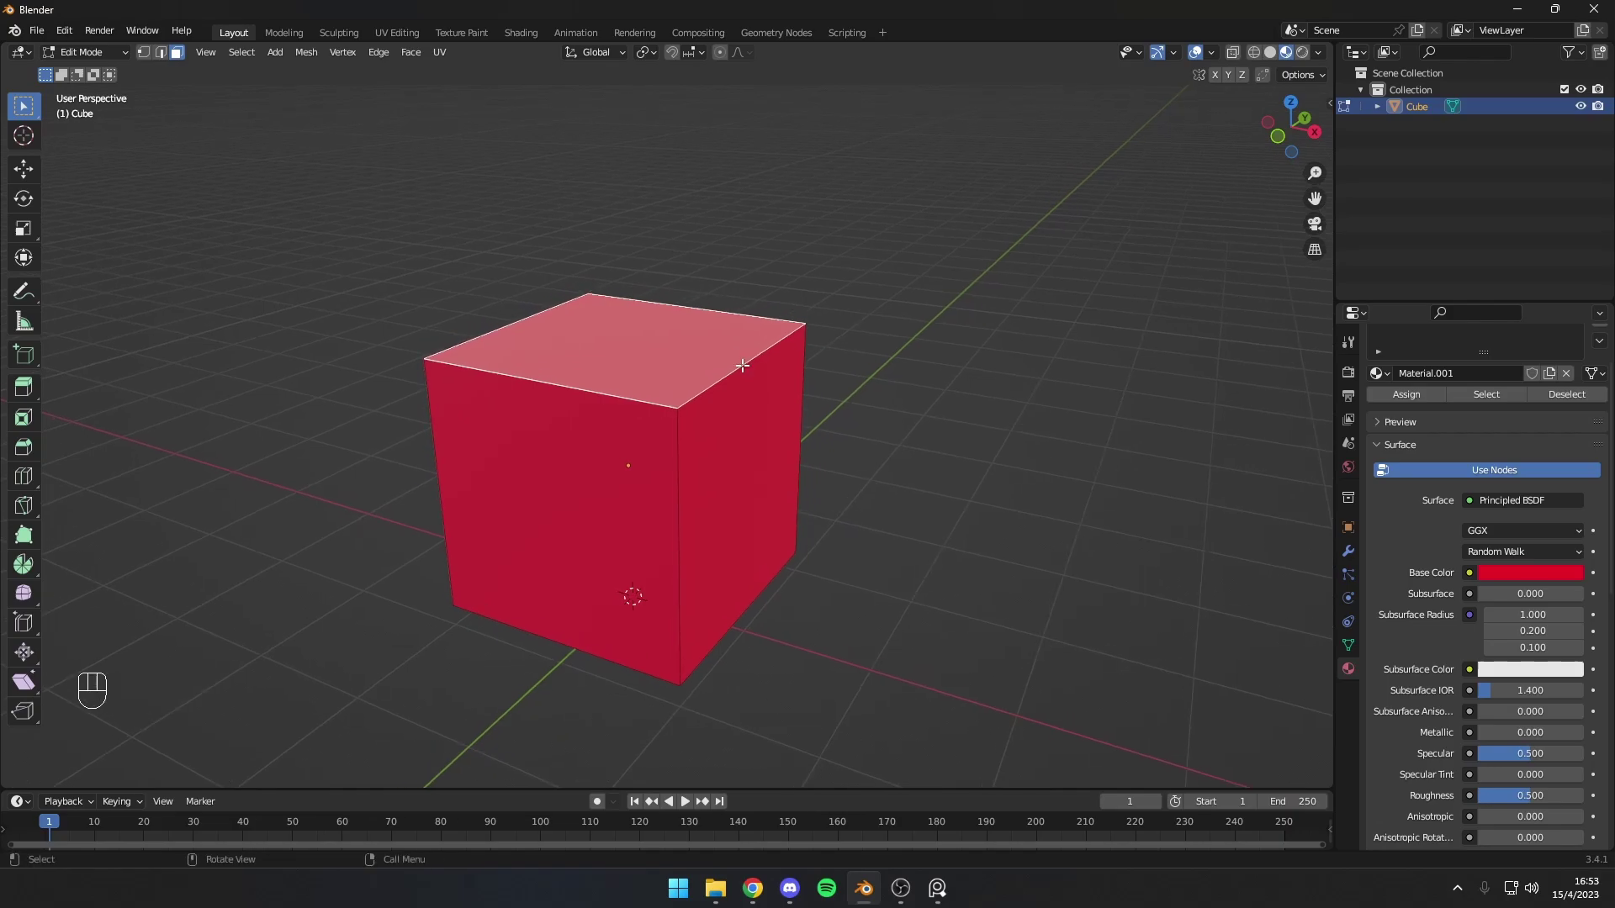
left_click(709, 353)
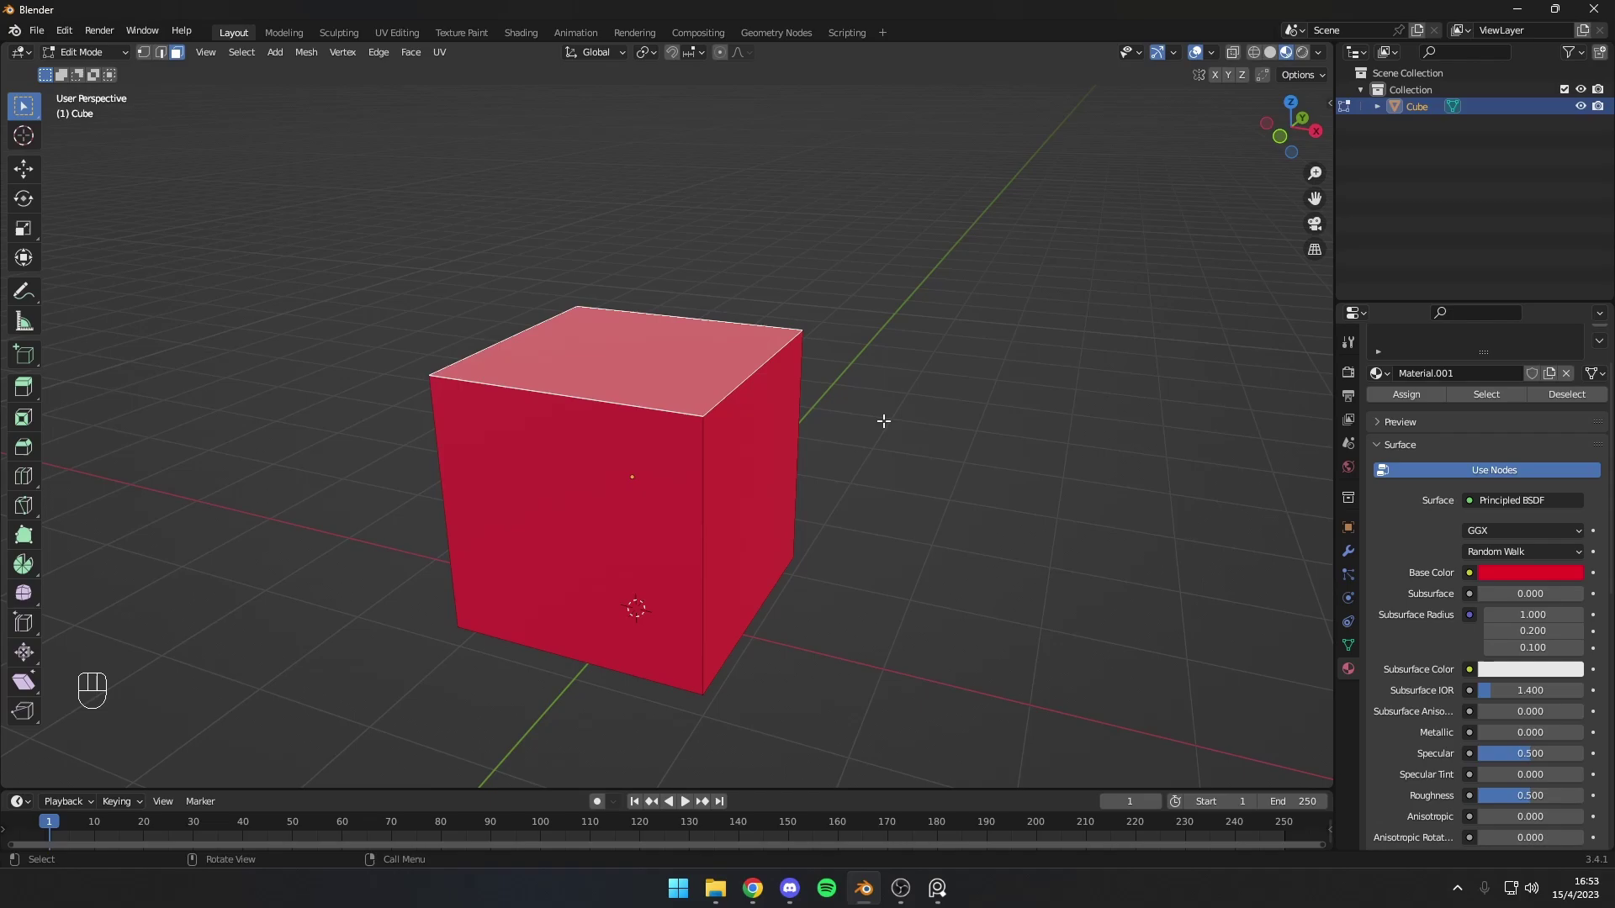
Step: Extrude the top face upward into a taller block with a new ring of edges
key("e")
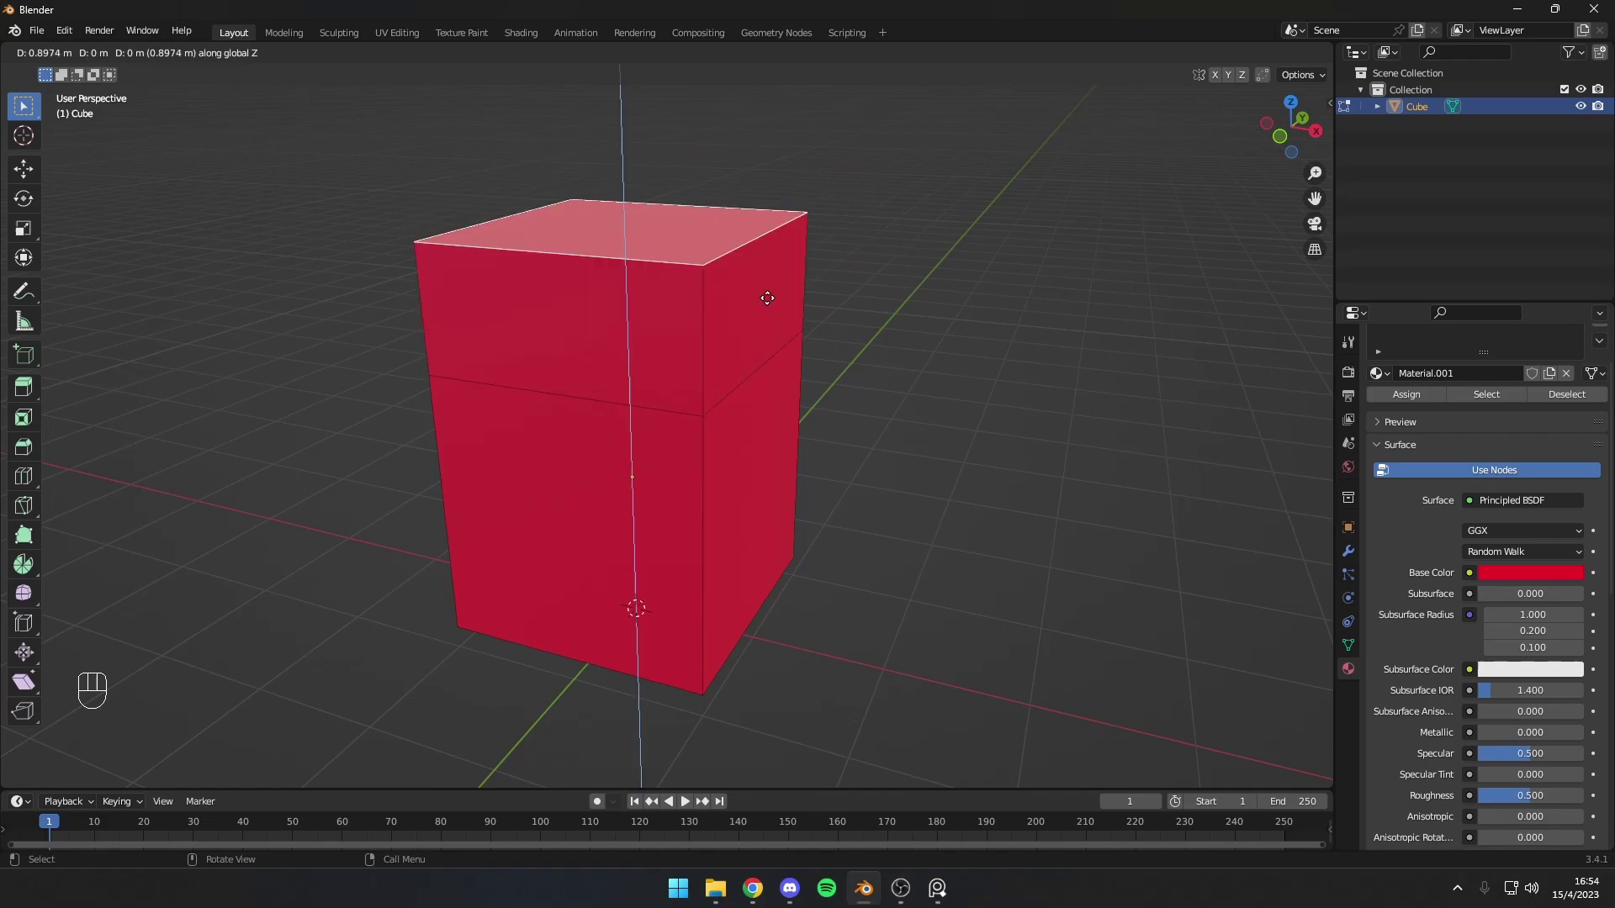
left_click_drag(760, 283, 809, 271)
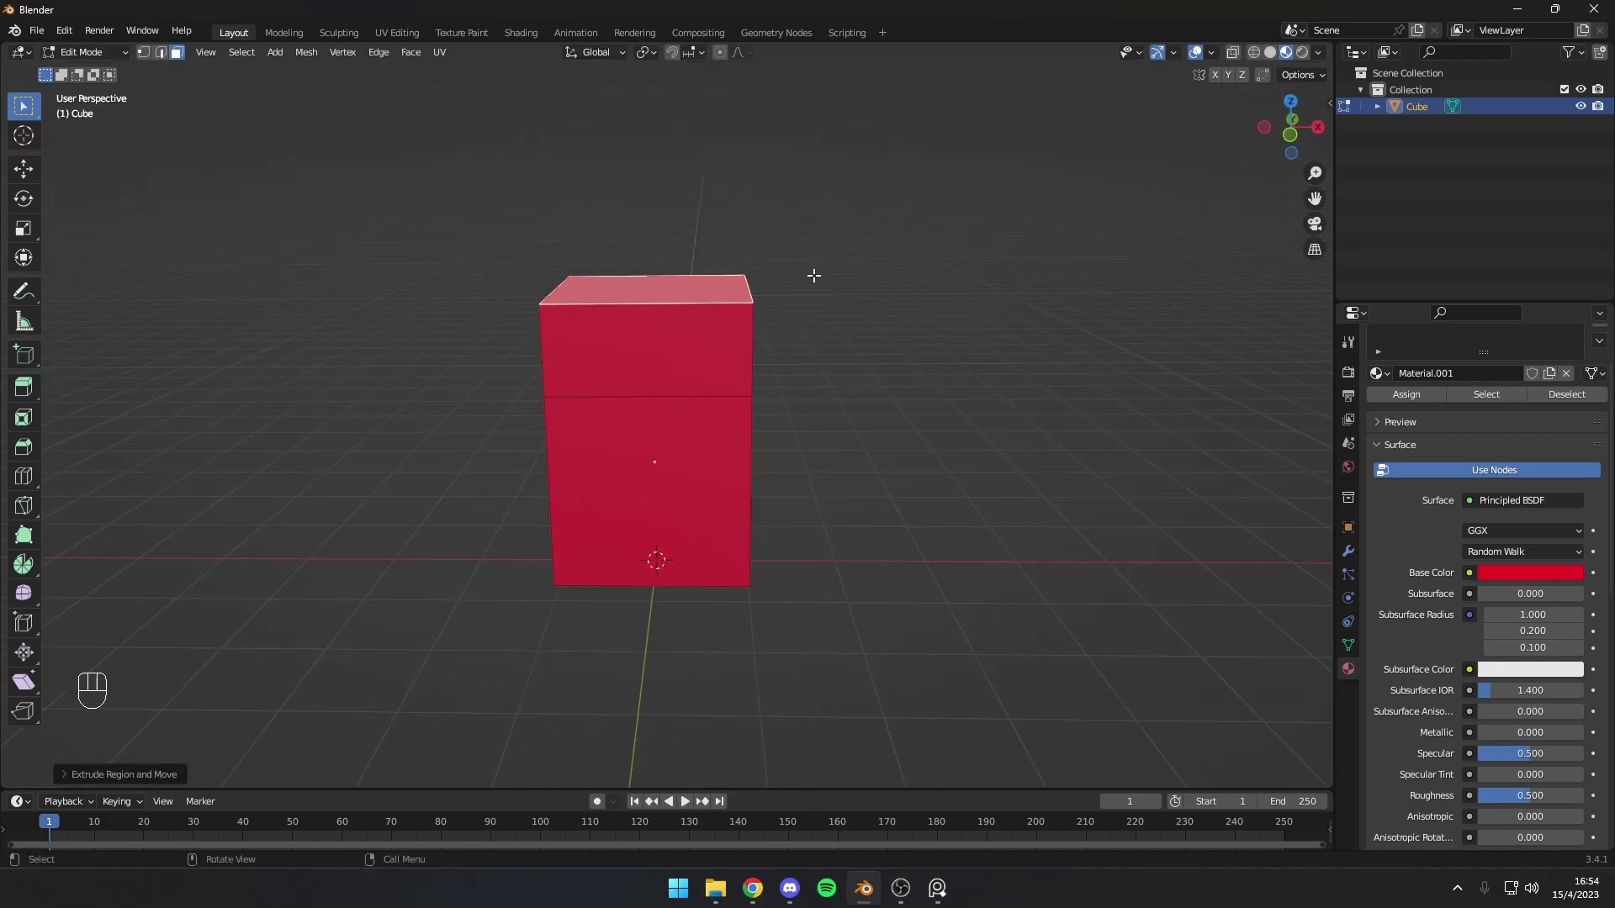
key("2")
Step: In edge select, pick the block's top front edge for rounding
left_click(654, 335)
left_click_drag(682, 329, 718, 326)
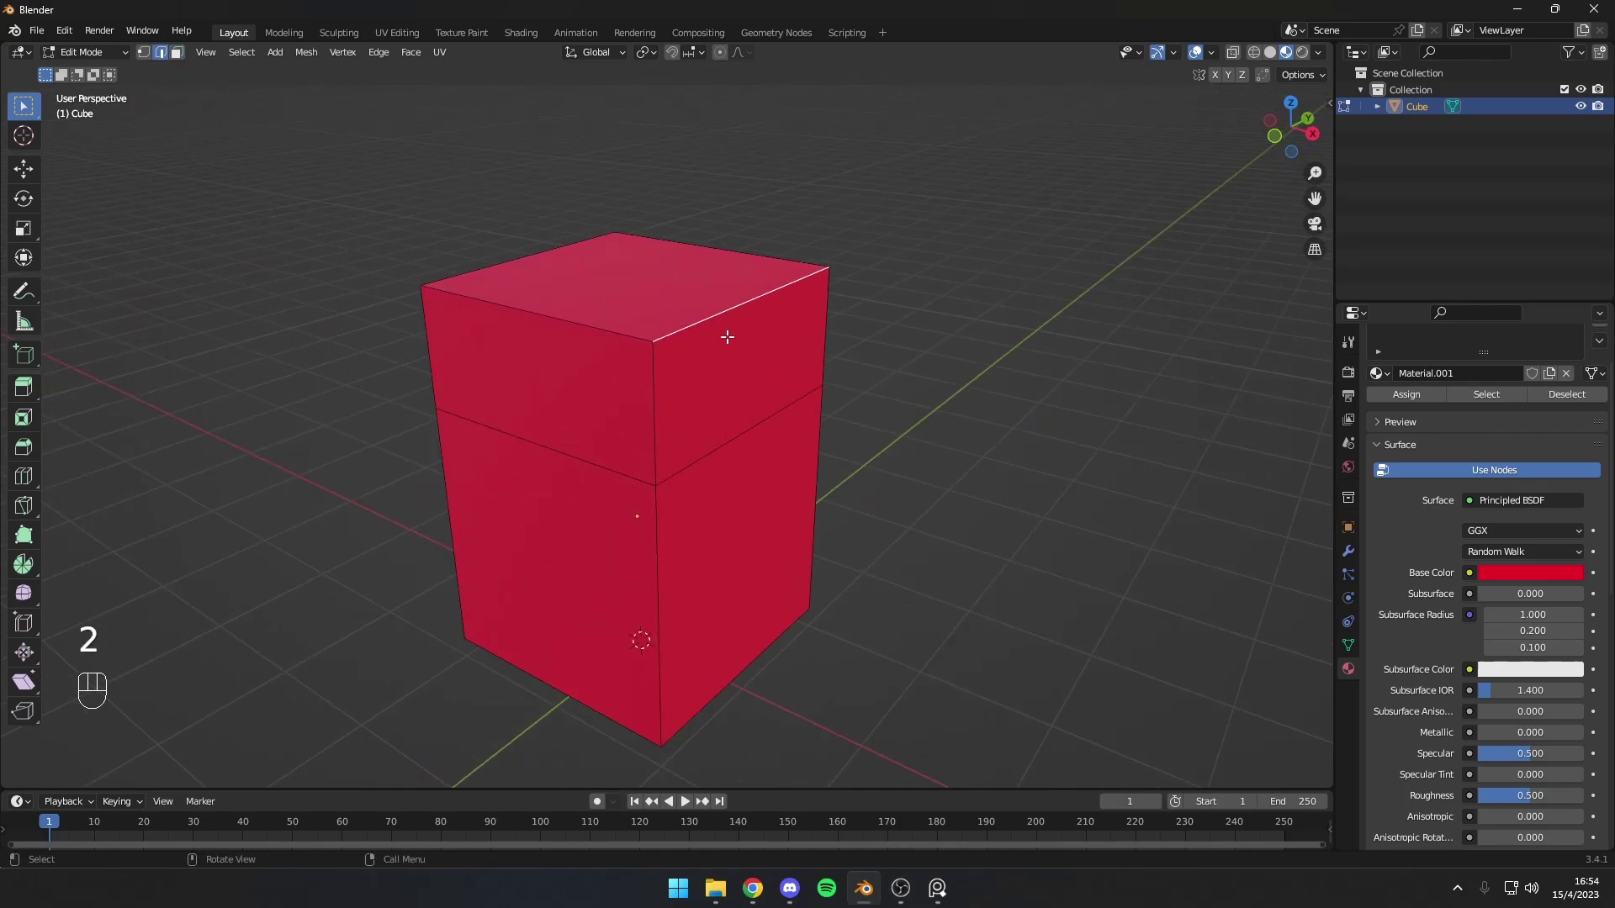
left_click(711, 317)
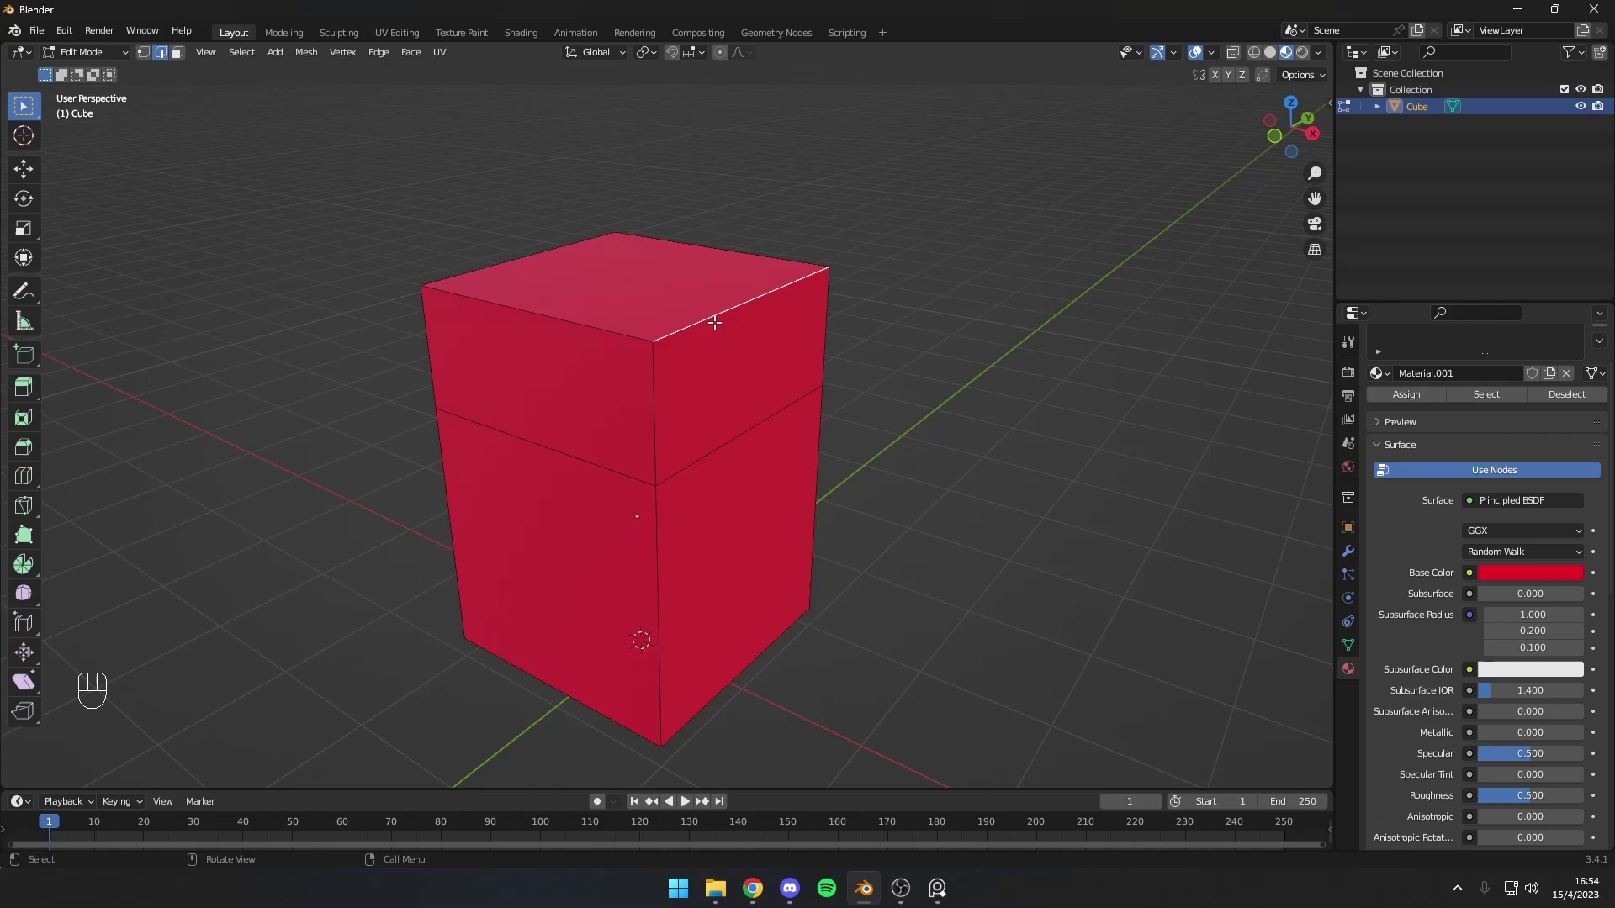
left_click(711, 317)
middle_click(760, 318)
left_click_drag(770, 327, 722, 331)
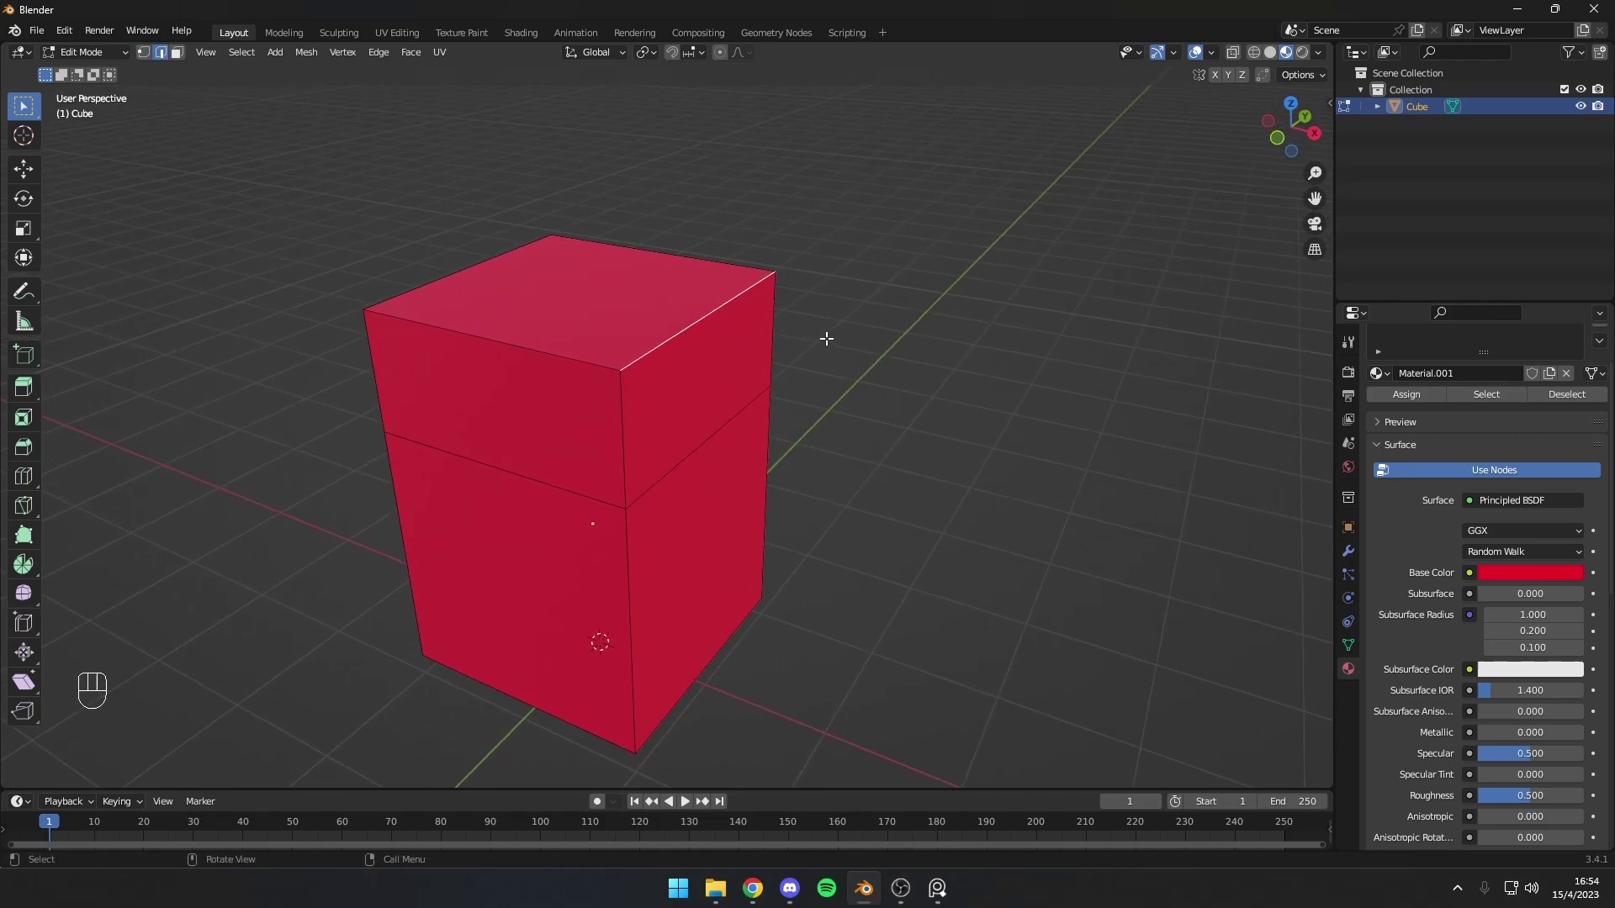
Step: Bevel the top edge into a wide, smooth multi-segment rounded curve
key("ctrl+b")
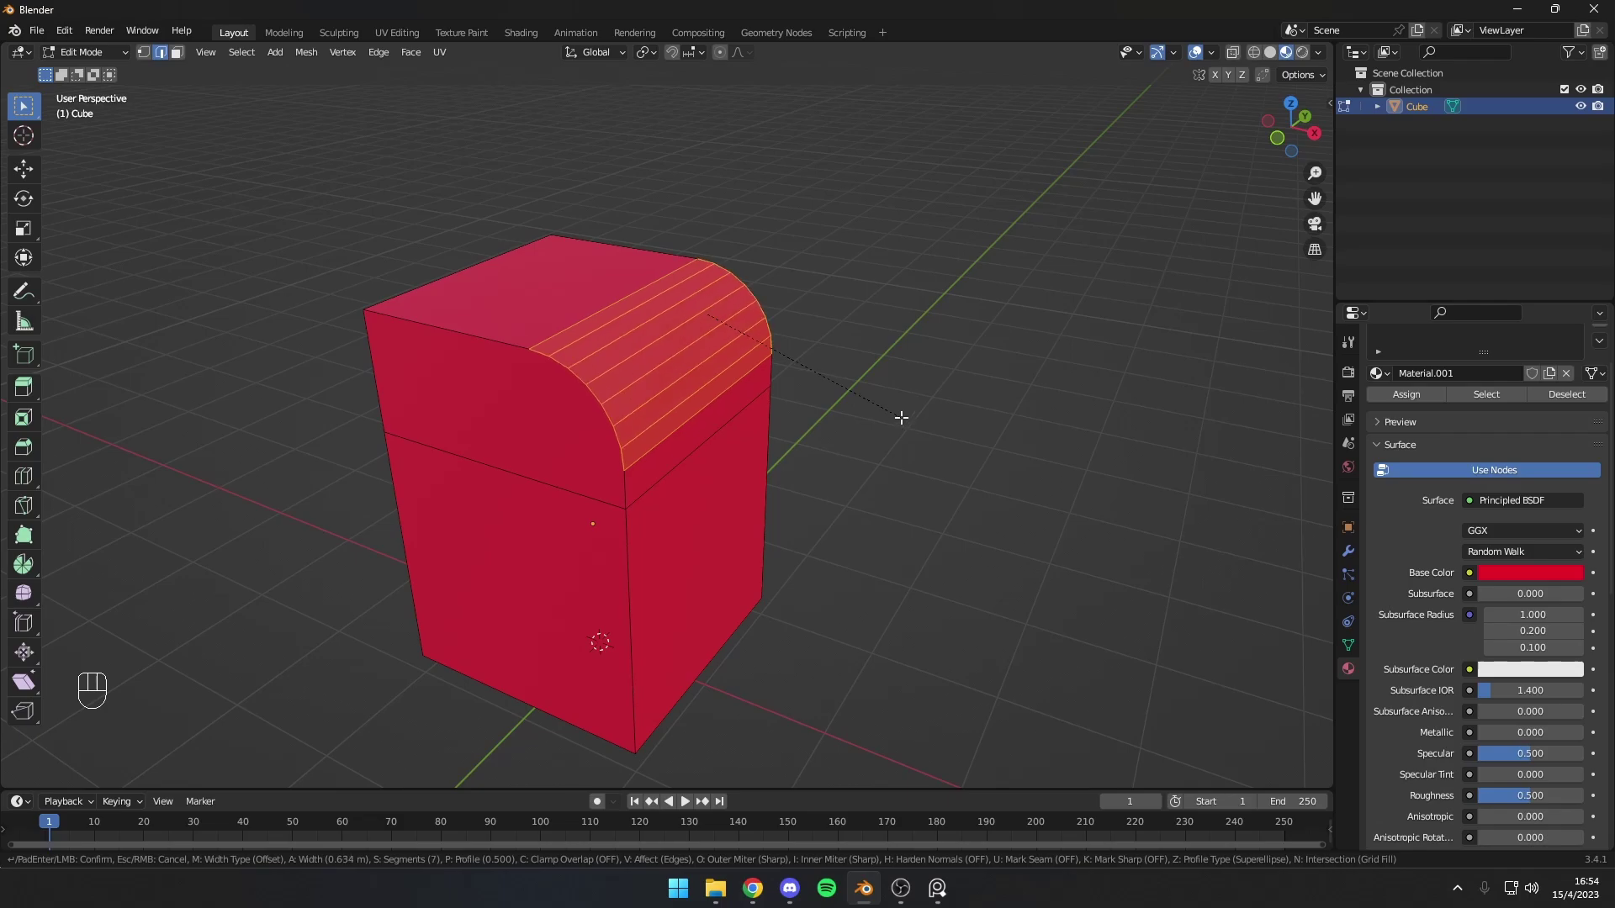
left_click_drag(654, 397, 893, 400)
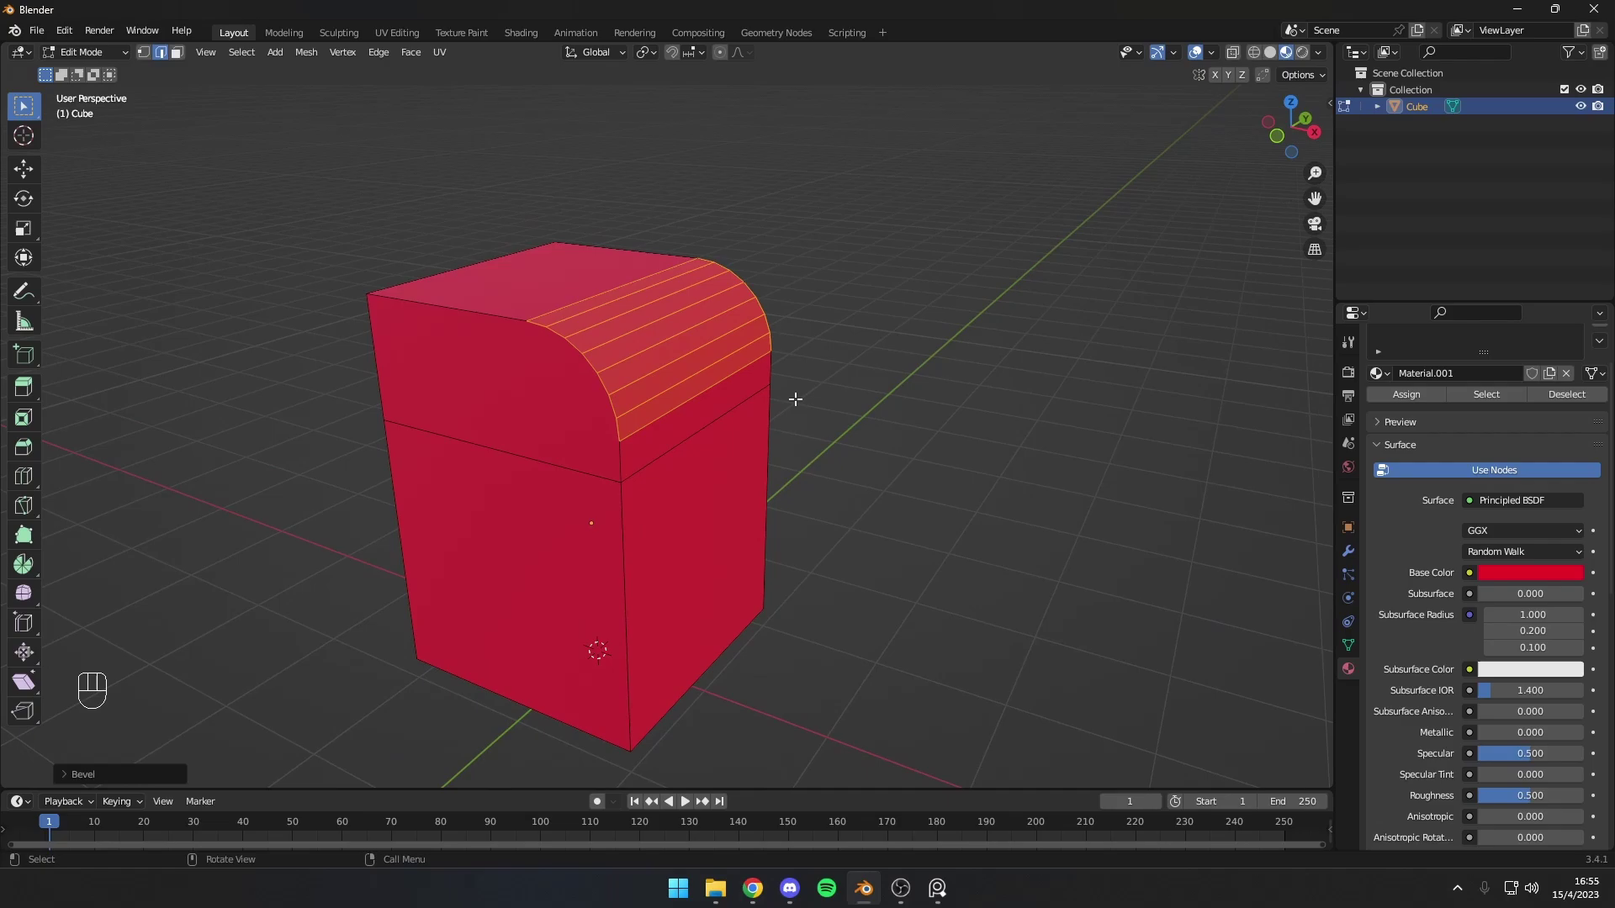
middle_click(711, 367)
left_click(707, 386)
middle_click(704, 386)
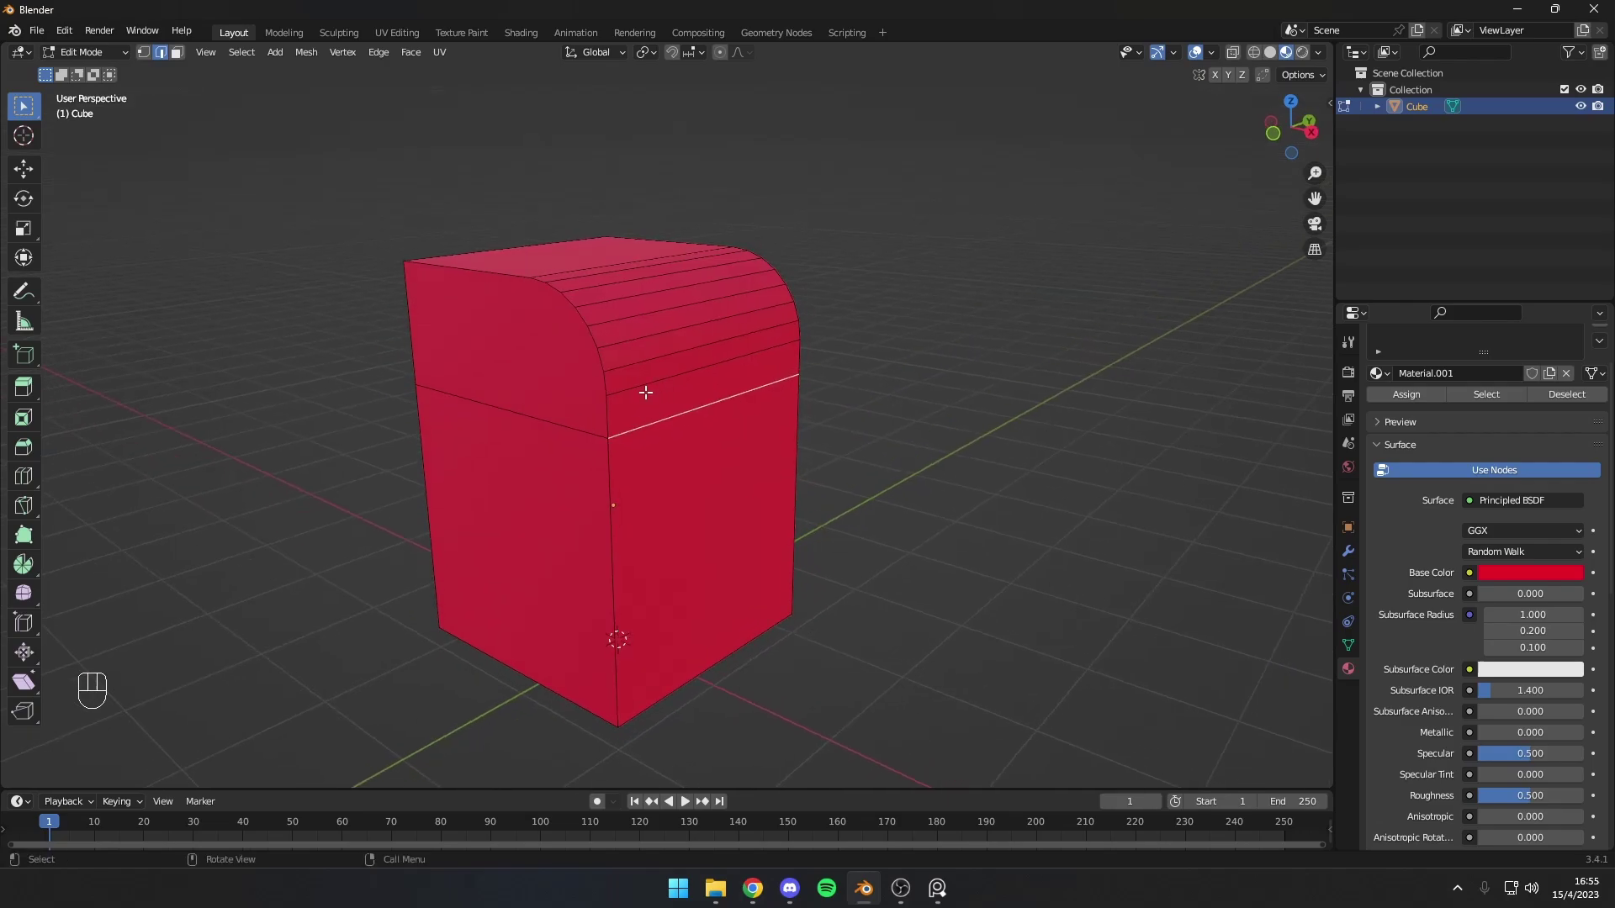
middle_click(605, 333)
Step: Shift-select the edges outlining the curved side profile on the near side
left_click(589, 397)
left_click_drag(517, 305, 539, 293)
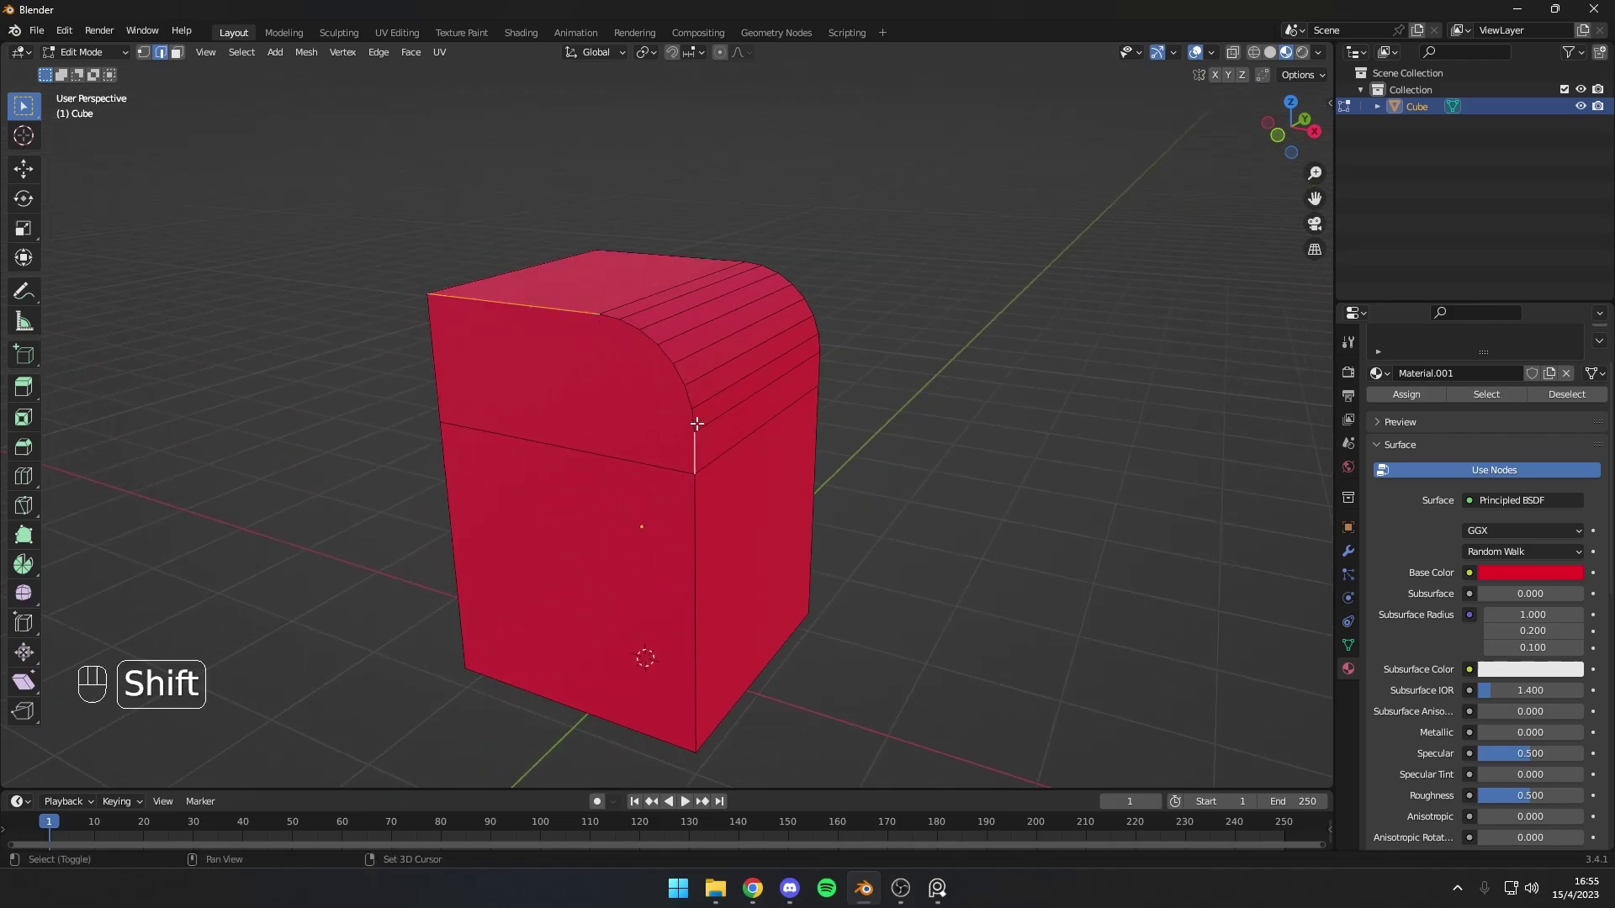
left_click(684, 393)
left_click(662, 350)
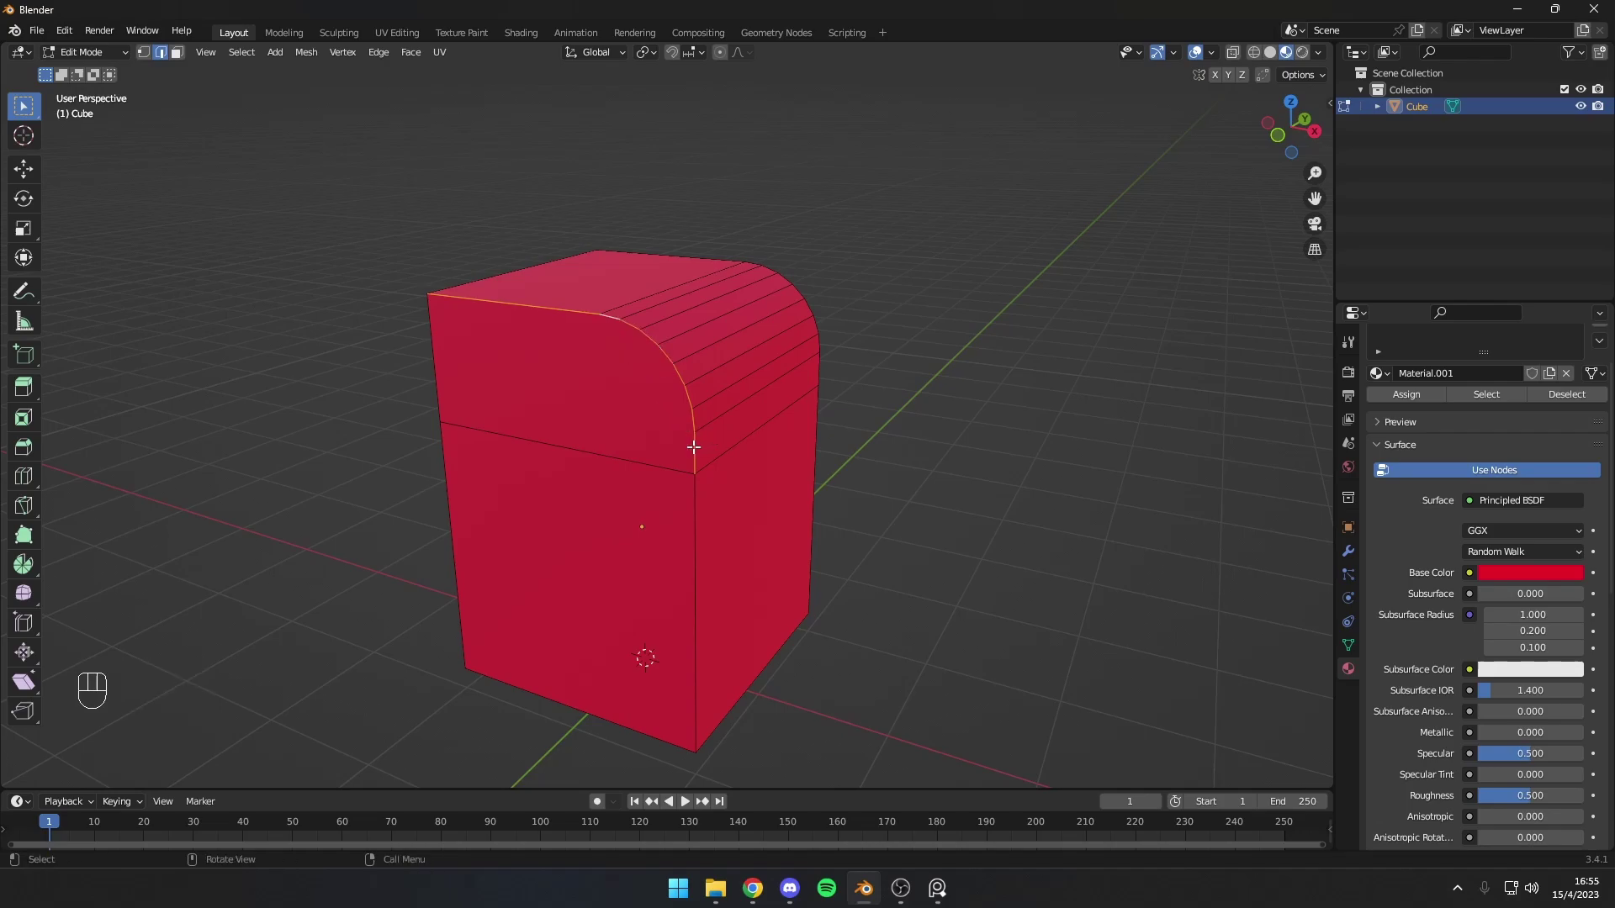
left_click(690, 439)
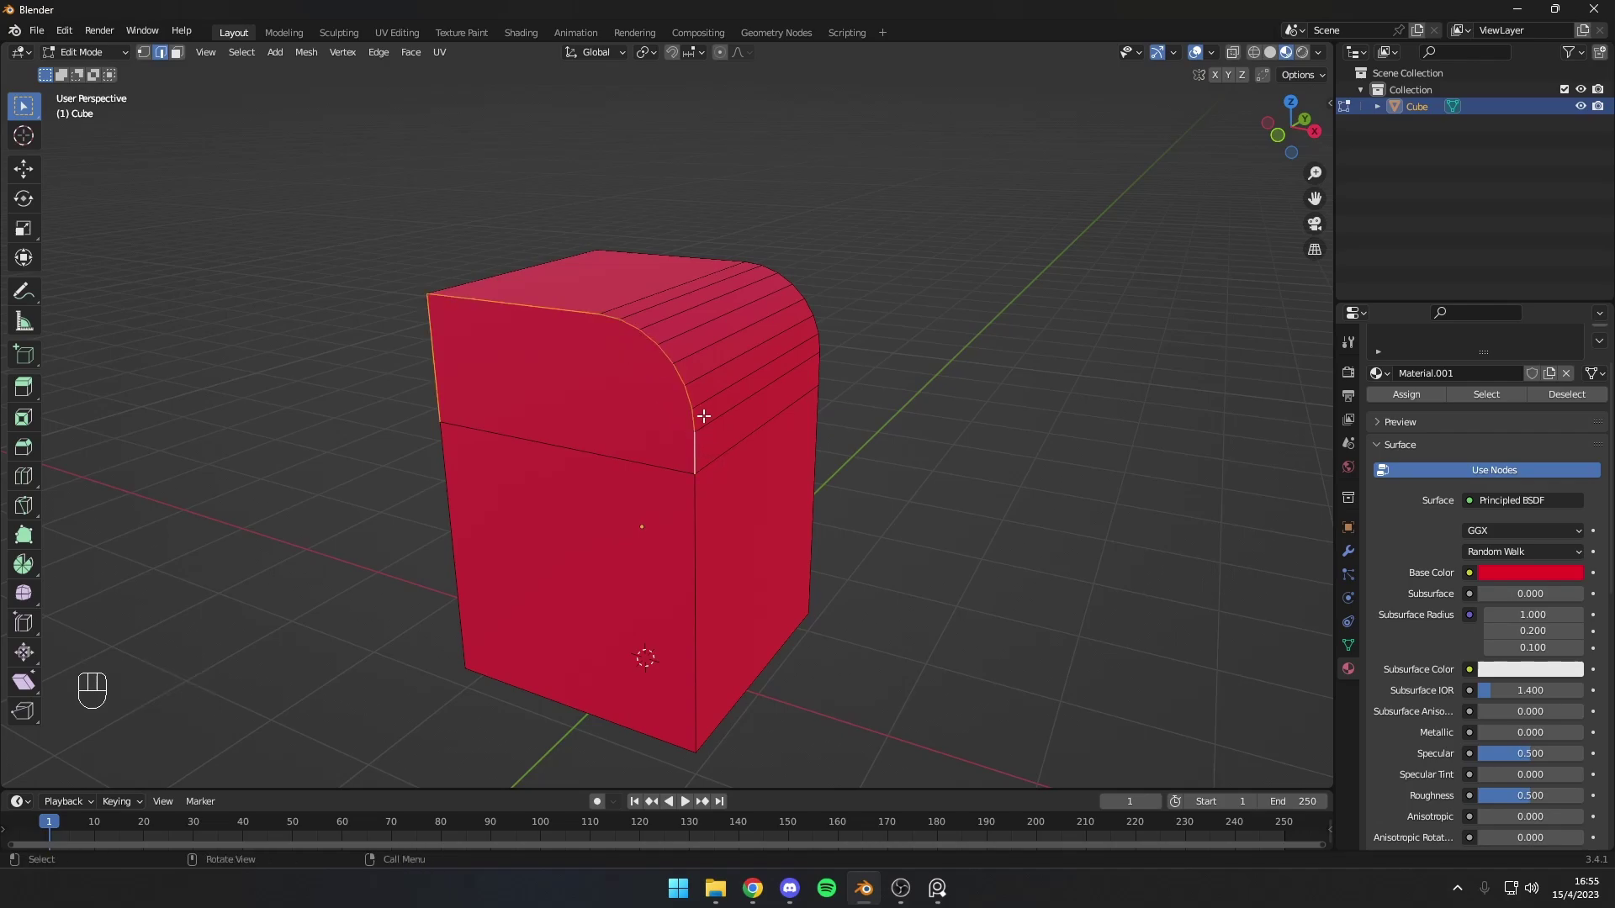
Step: Add the far-side outline edge to the selection and return the view to the front
left_click_drag(457, 397, 513, 376)
middle_click(560, 350)
left_click_drag(624, 534, 706, 570)
left_click_drag(865, 583, 738, 613)
middle_click(665, 509)
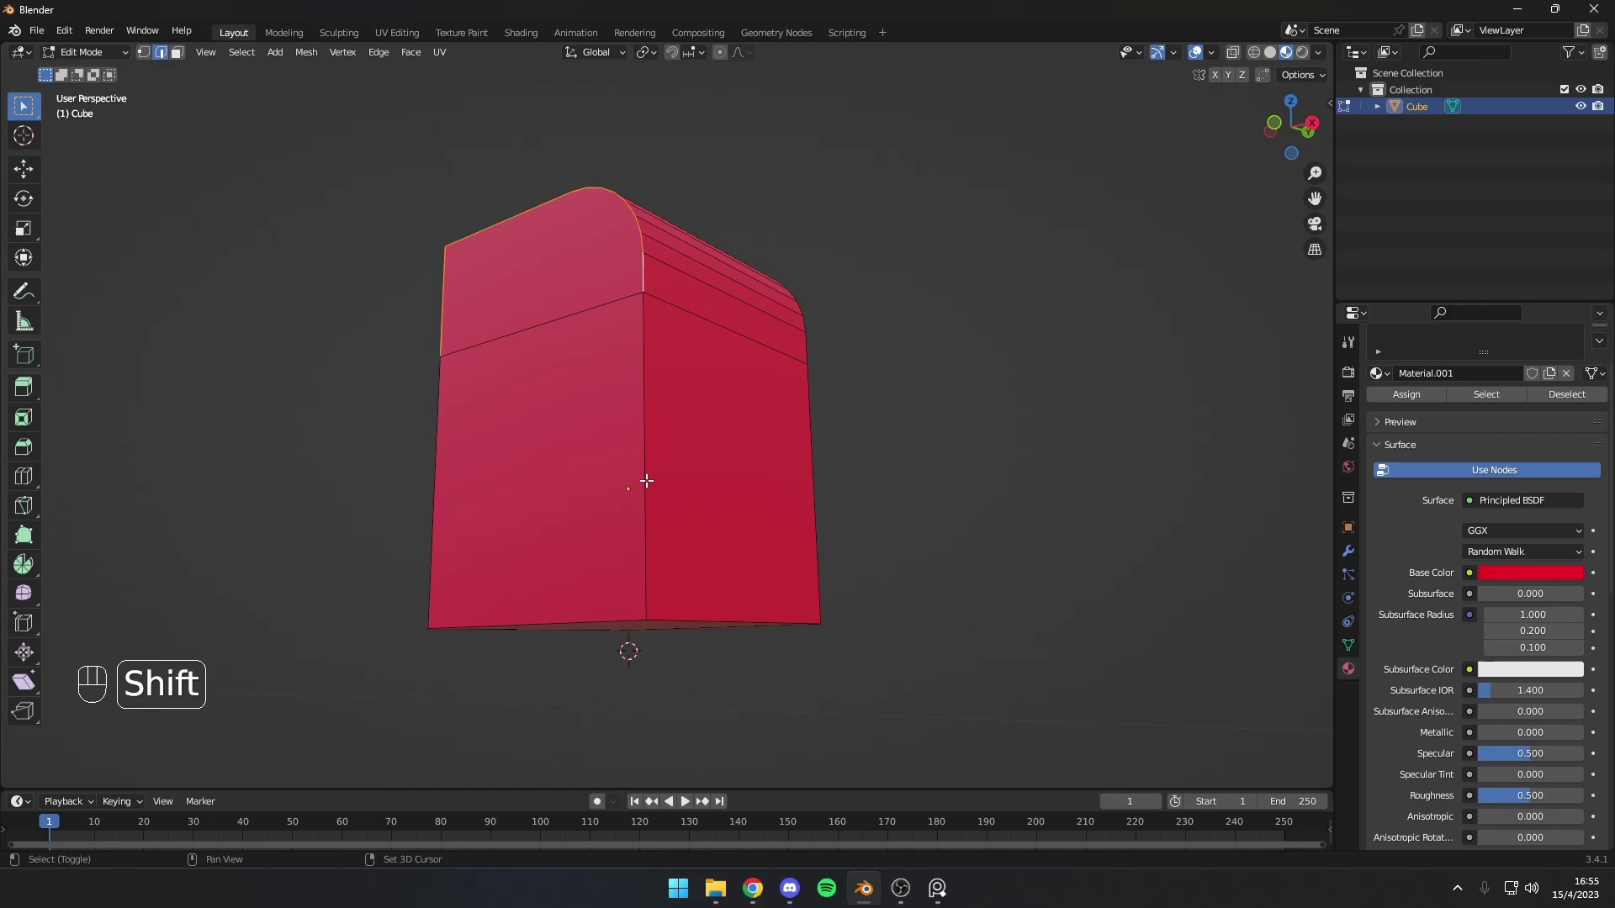
left_click(523, 606)
left_click_drag(528, 602, 669, 621)
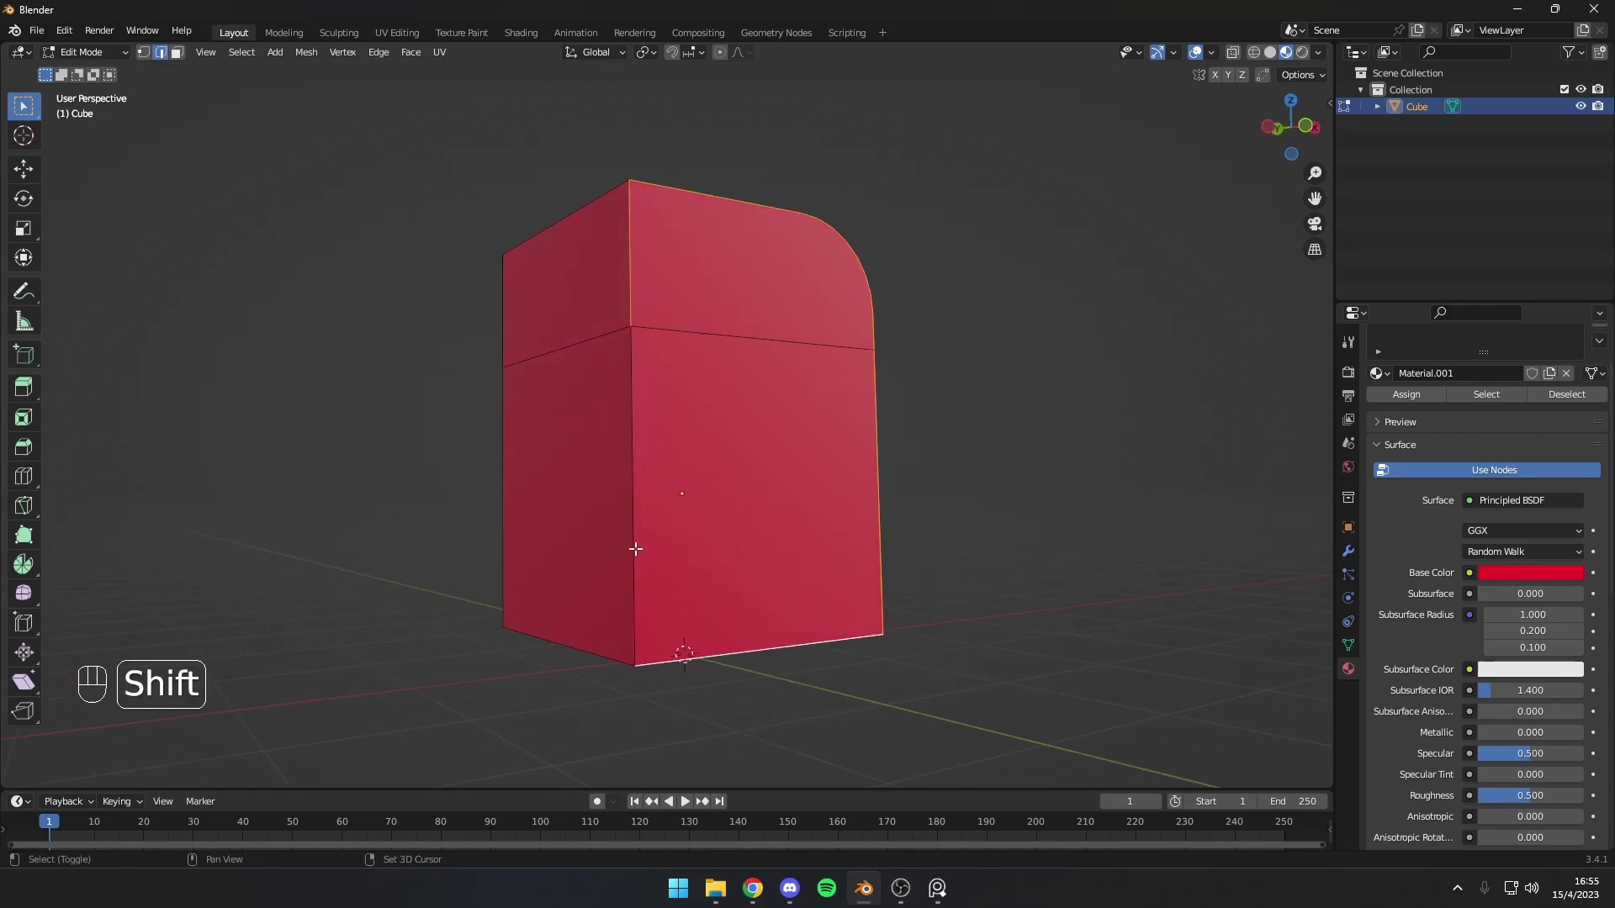
middle_click(759, 523)
left_click_drag(609, 565, 690, 536)
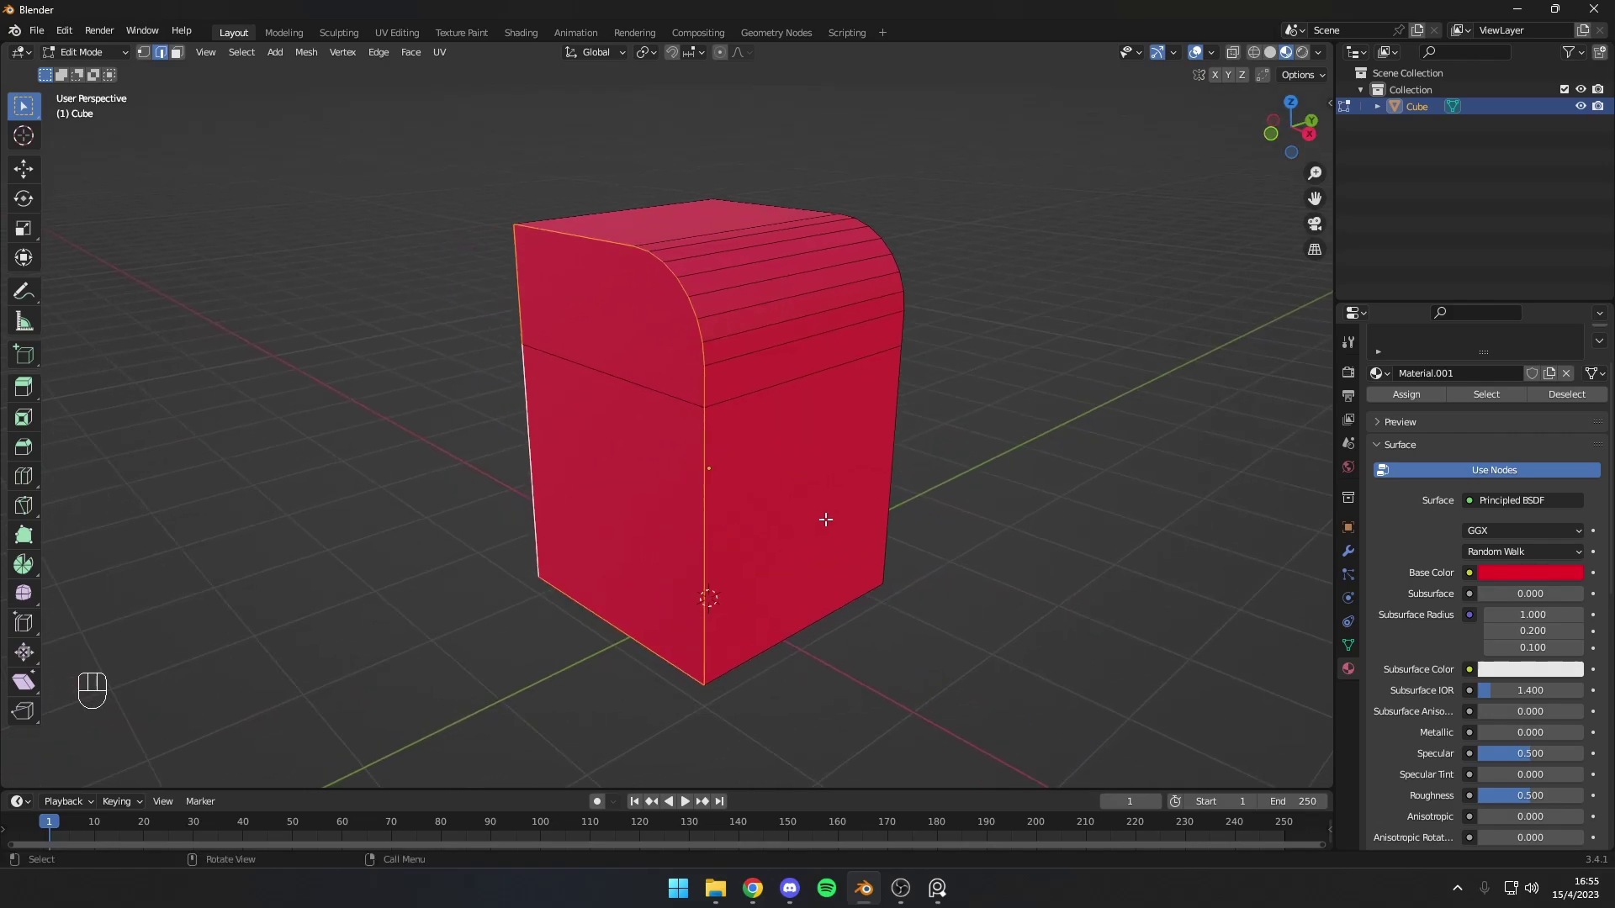
Step: Bevel the outline edges, then inset and push the lower side face inward into a recessed opening
key("ctrl+b")
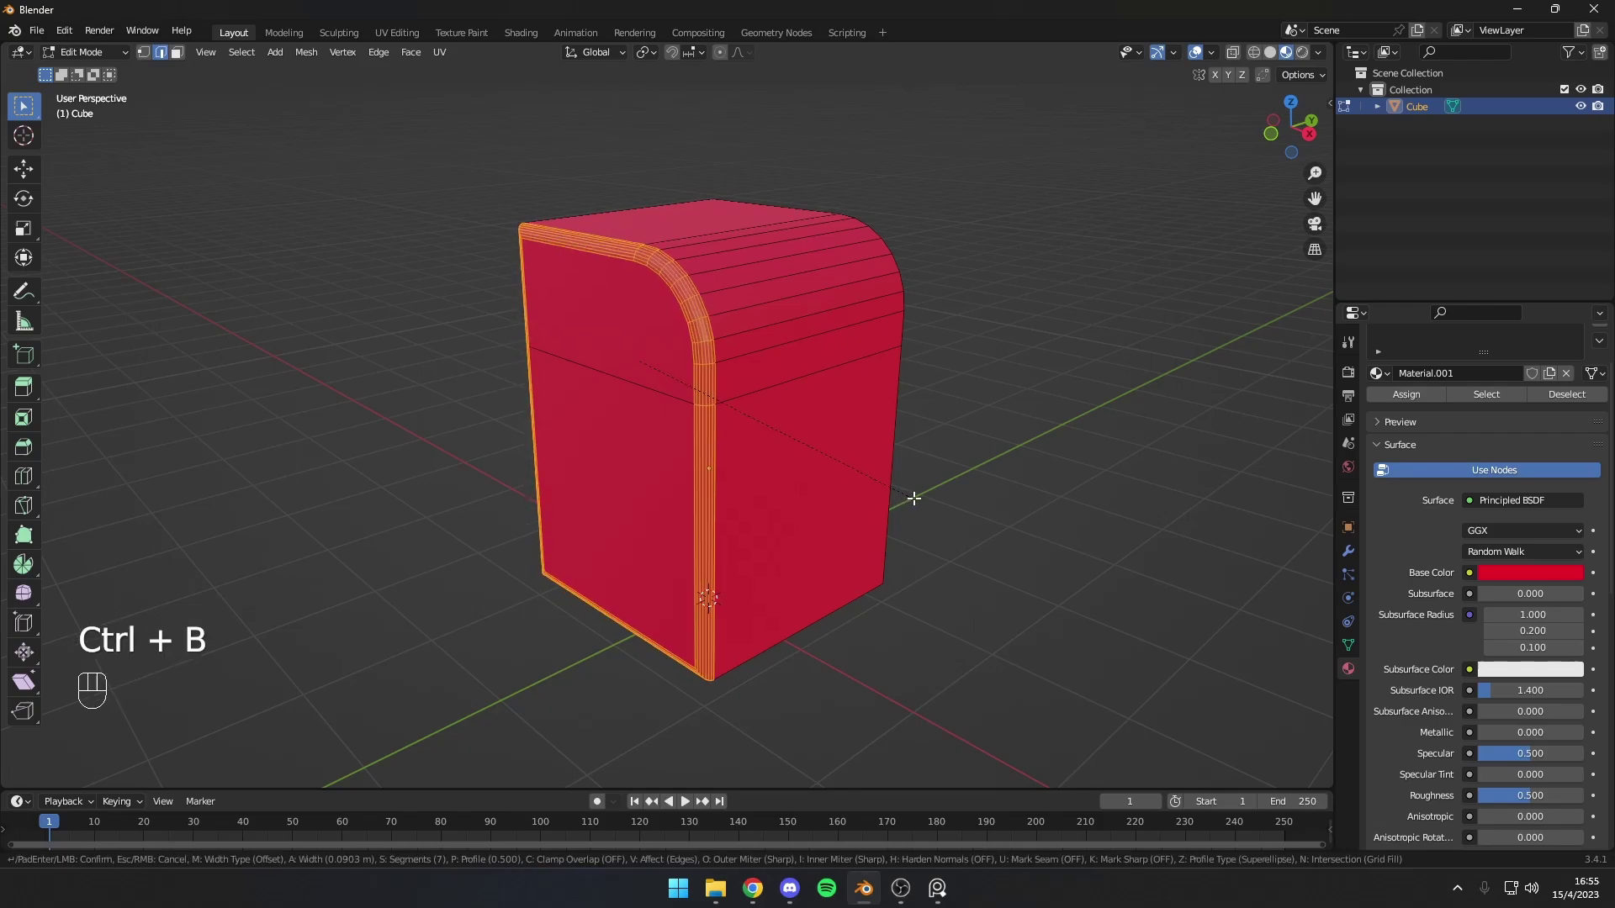
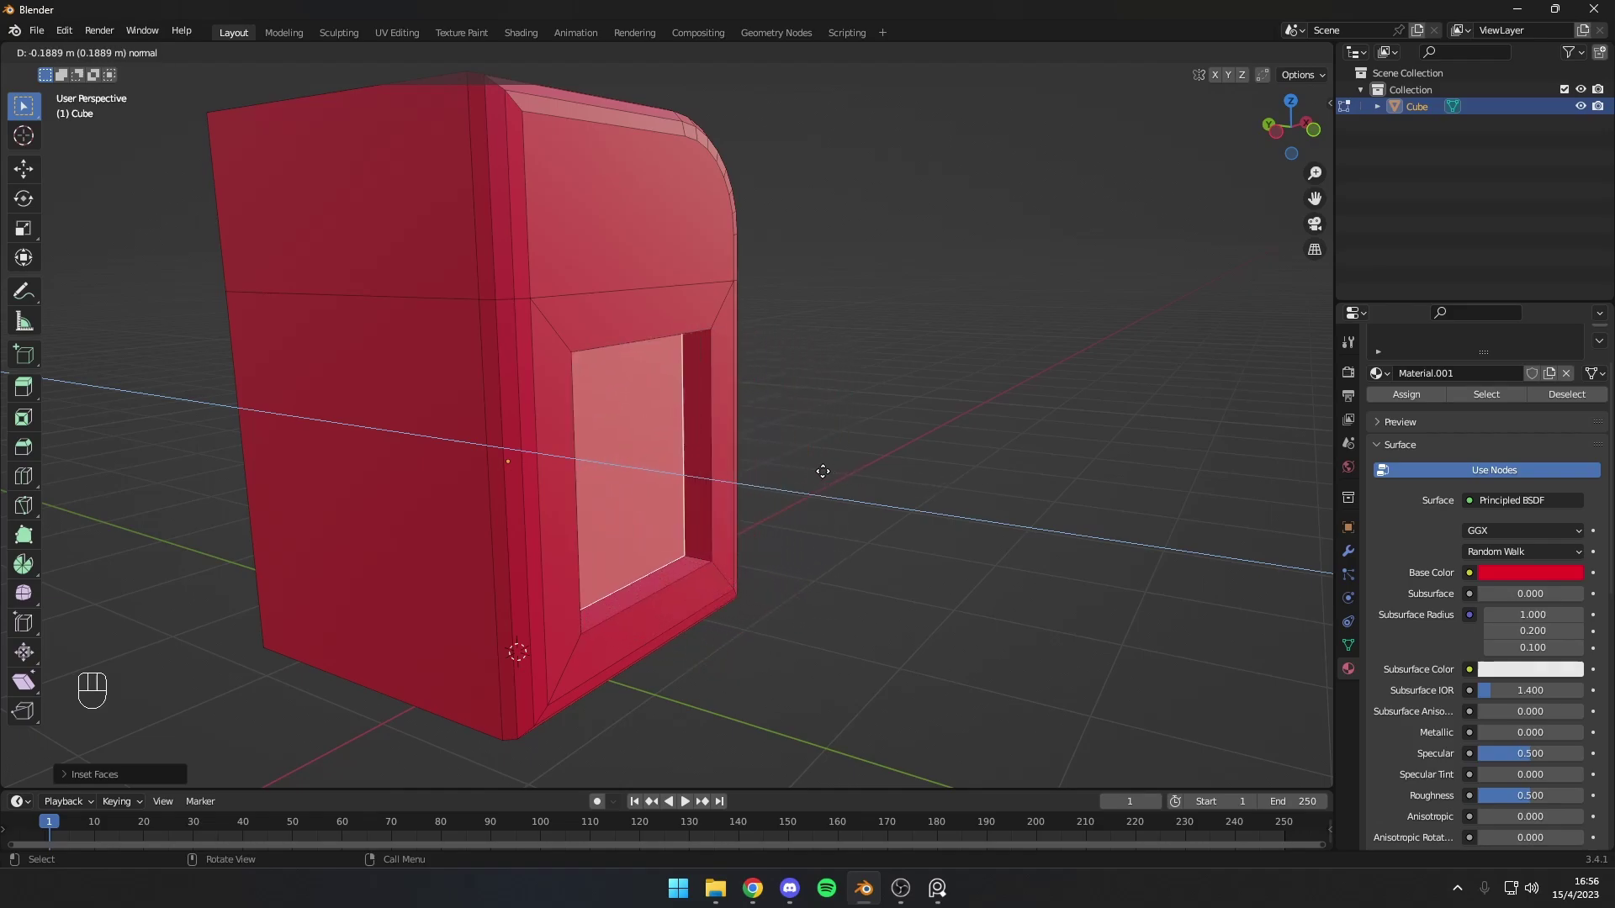
left_click_drag(756, 448, 572, 445)
key("Tab")
left_click_drag(920, 376, 733, 370)
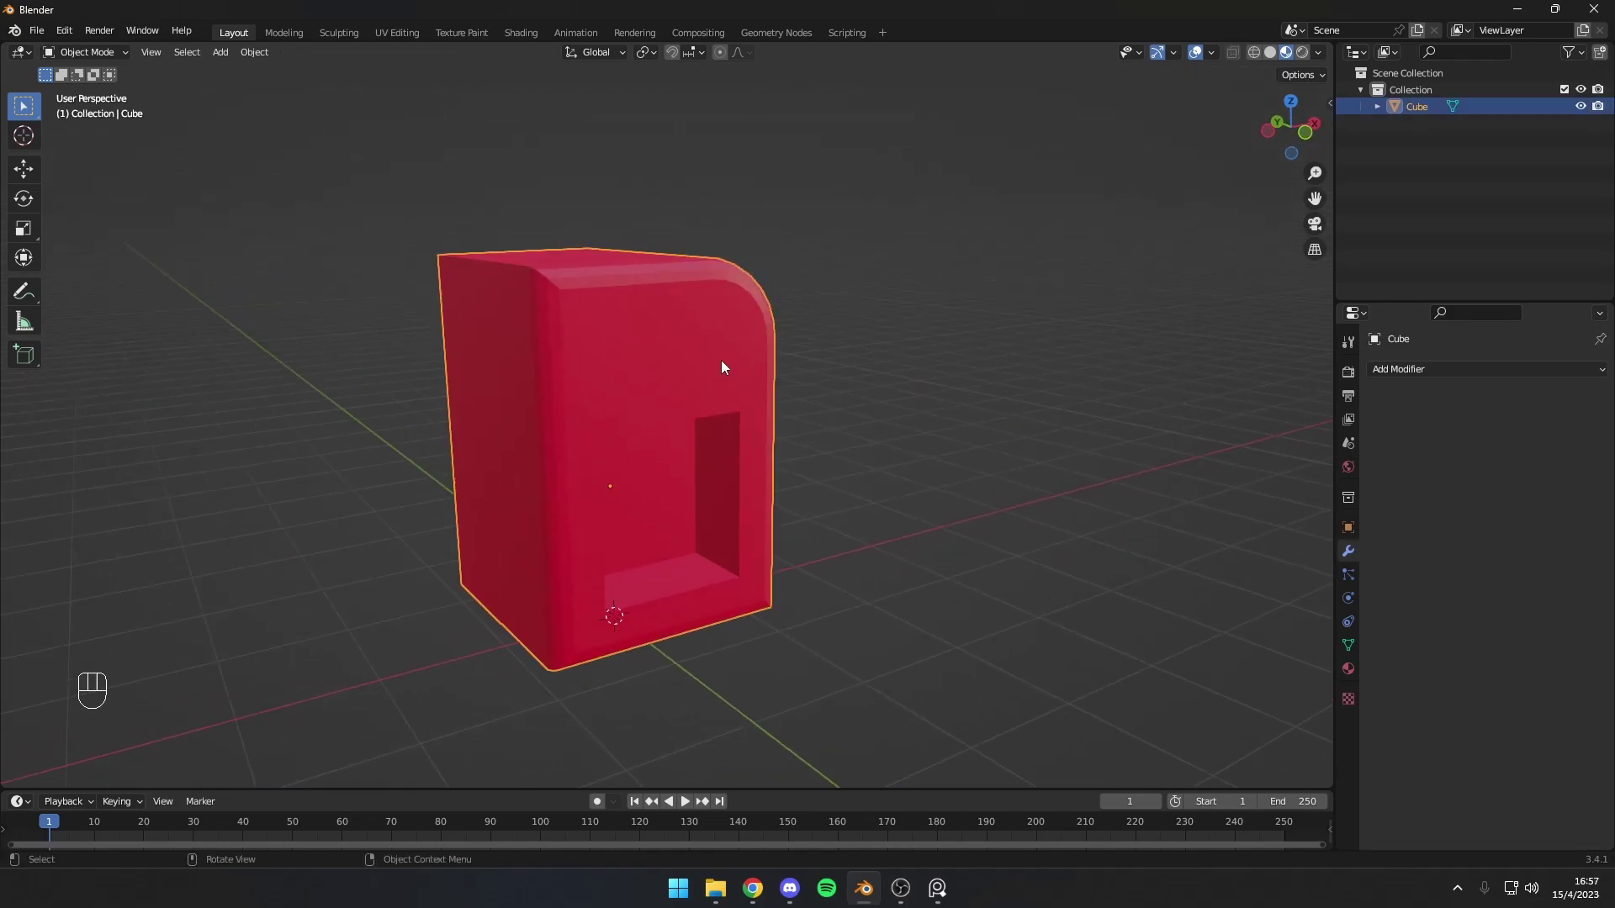
Step: Delete the shaped block and add a fresh plain cube in its place
key("Delete")
left_click_drag(768, 367, 765, 391)
middle_click(765, 400)
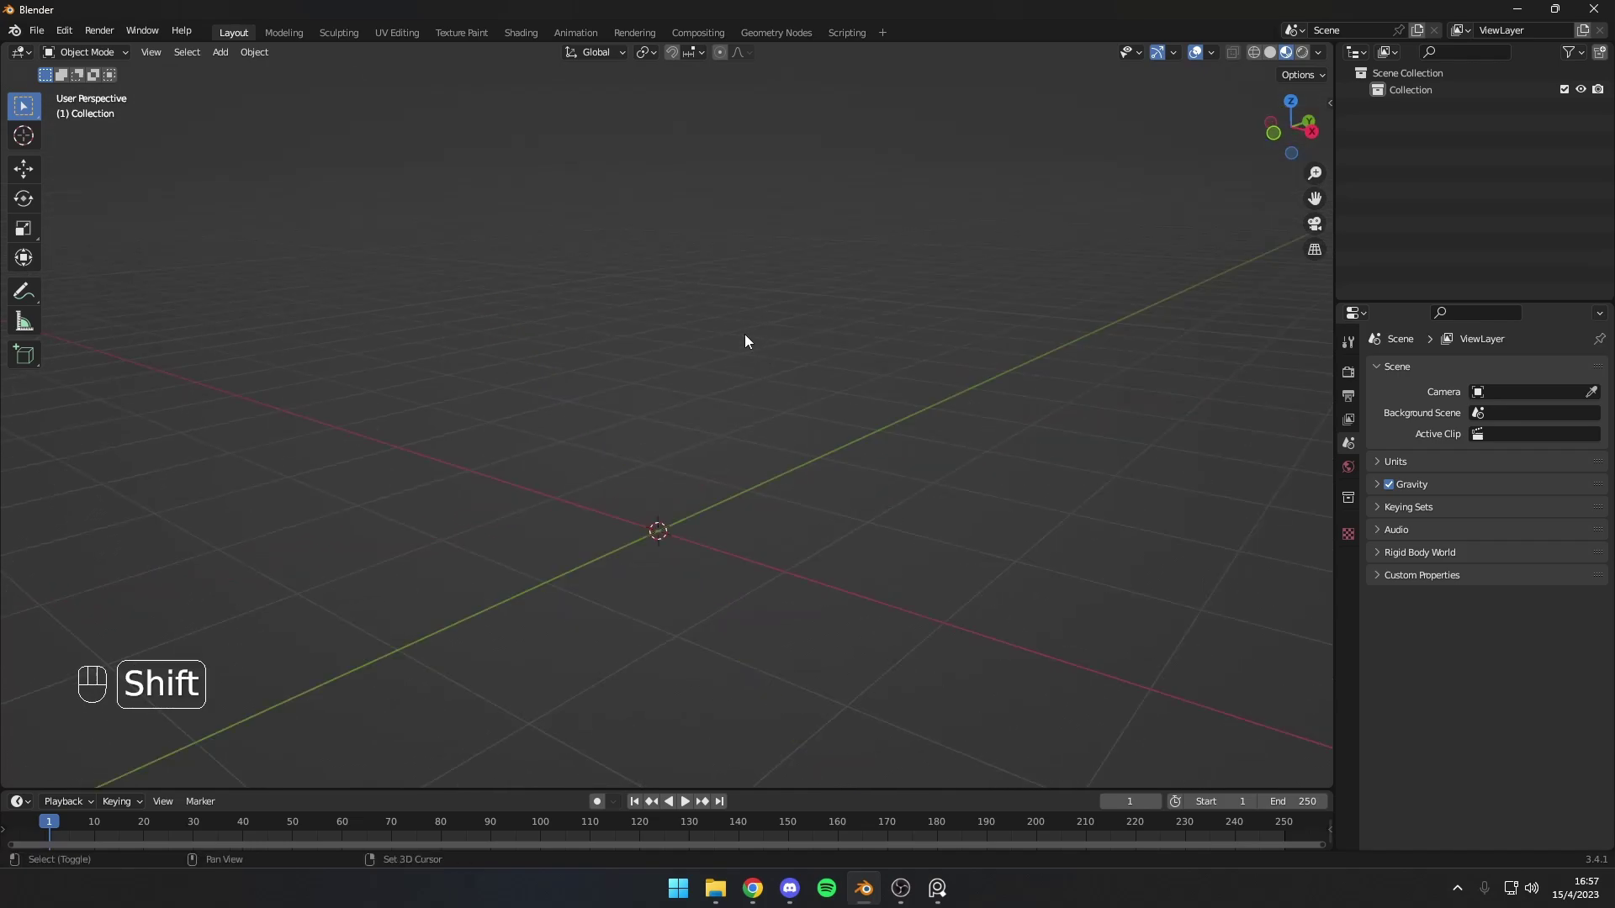
key("shift+a")
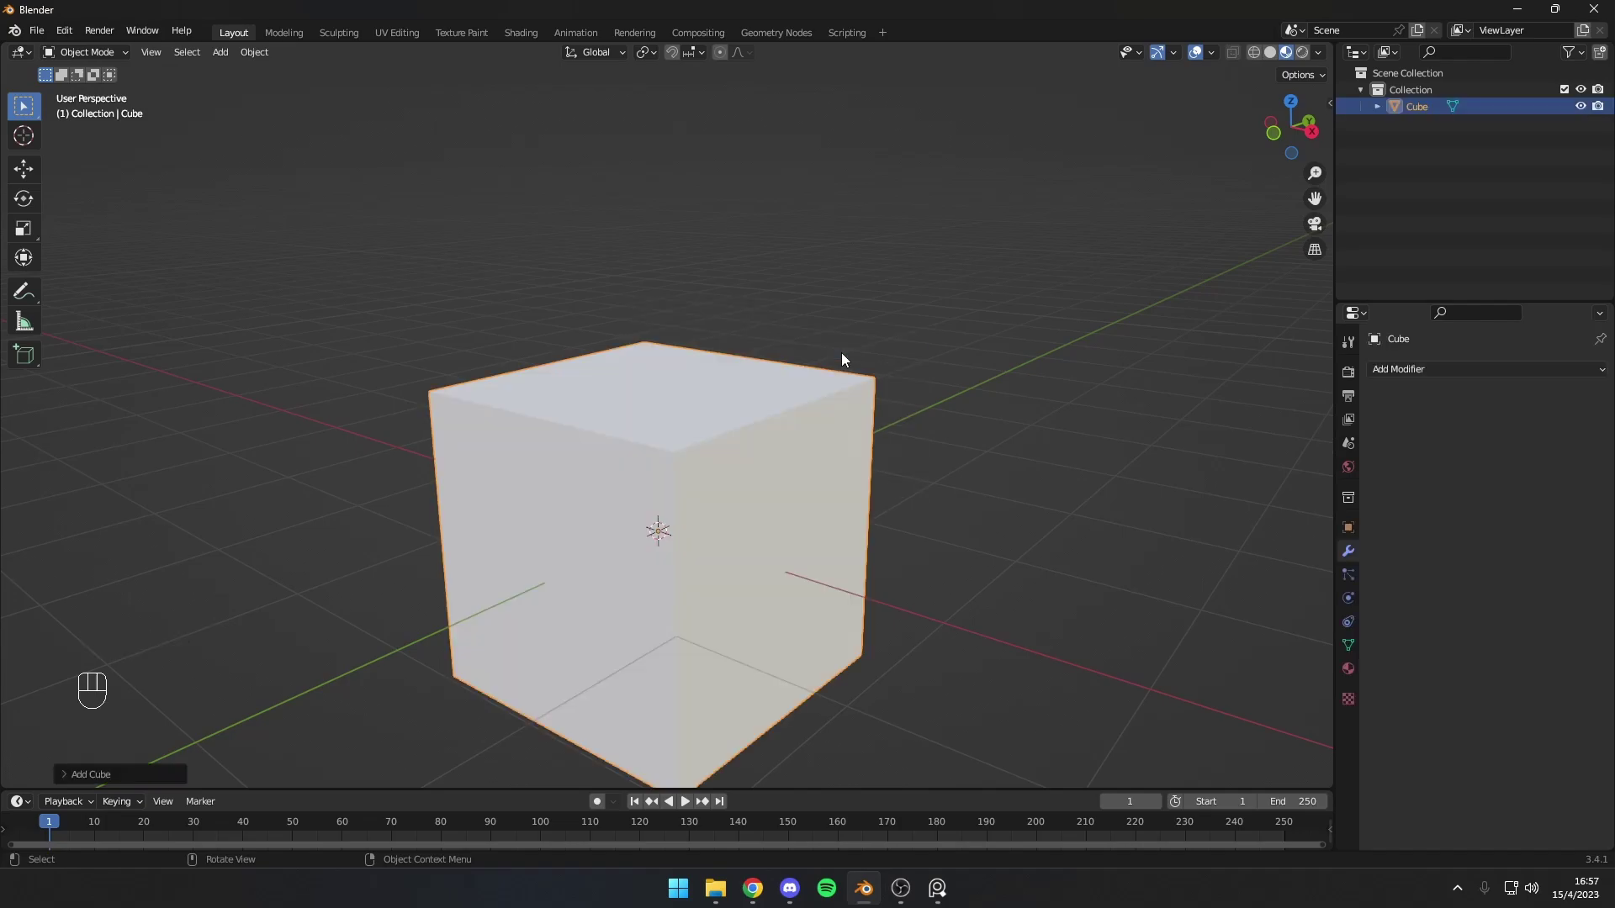
left_click_drag(837, 375, 924, 357)
left_click_drag(890, 374, 982, 307)
key("g")
key("ctrl+z")
left_click_drag(864, 375, 898, 370)
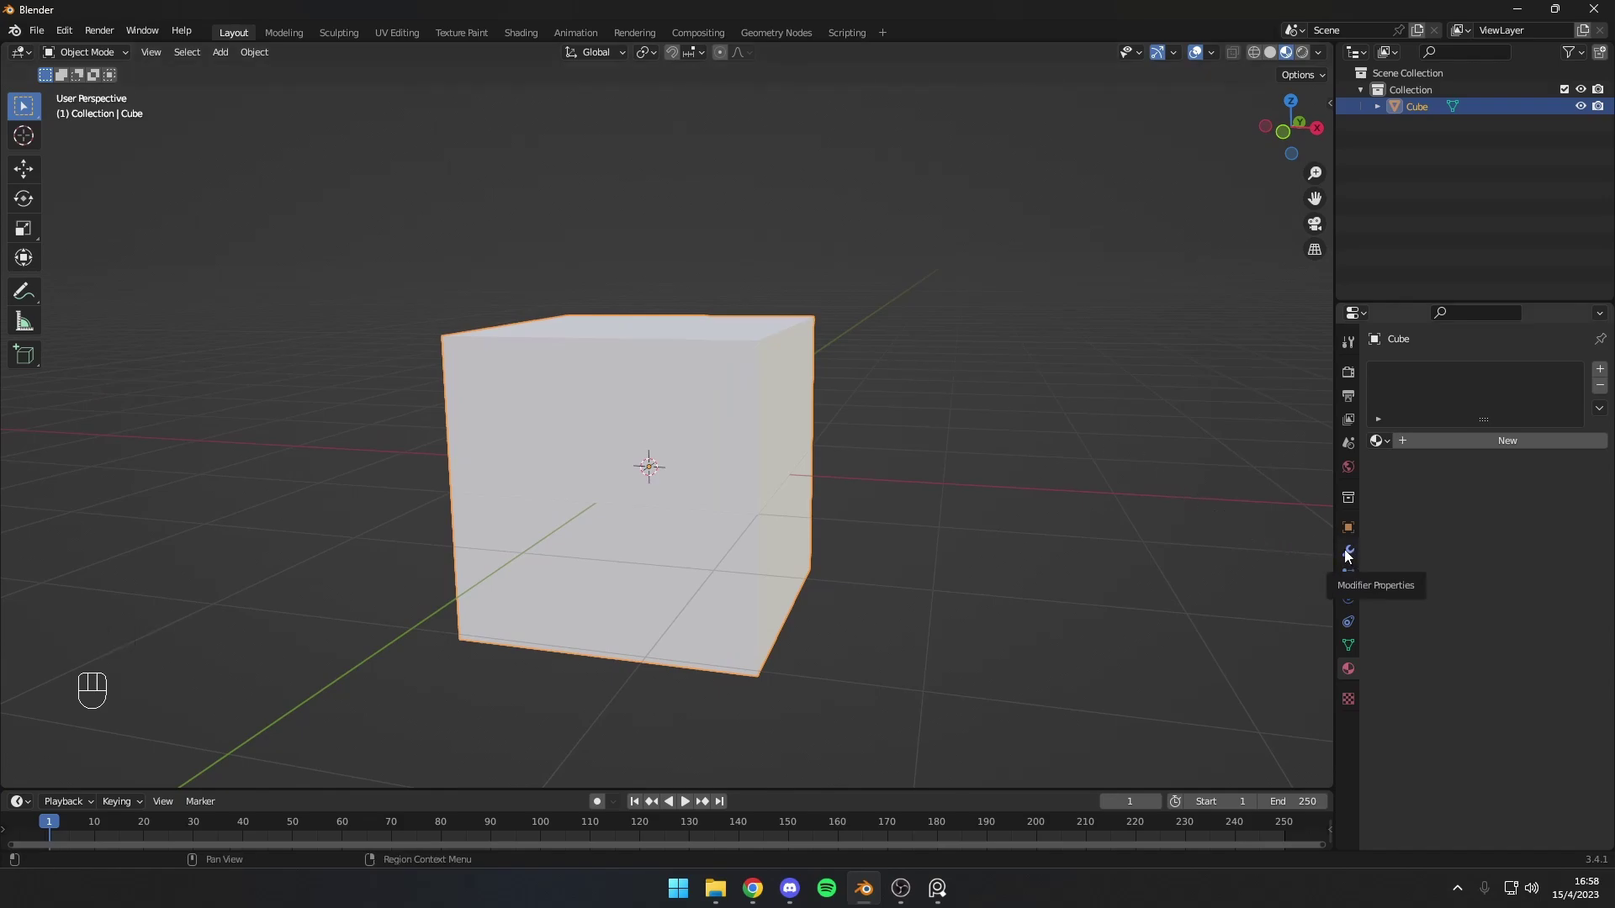
Step: Add a Subdivision Surface modifier to the new cube from Modifier Properties
middle_click(1351, 558)
left_click_drag(1467, 378, 1346, 683)
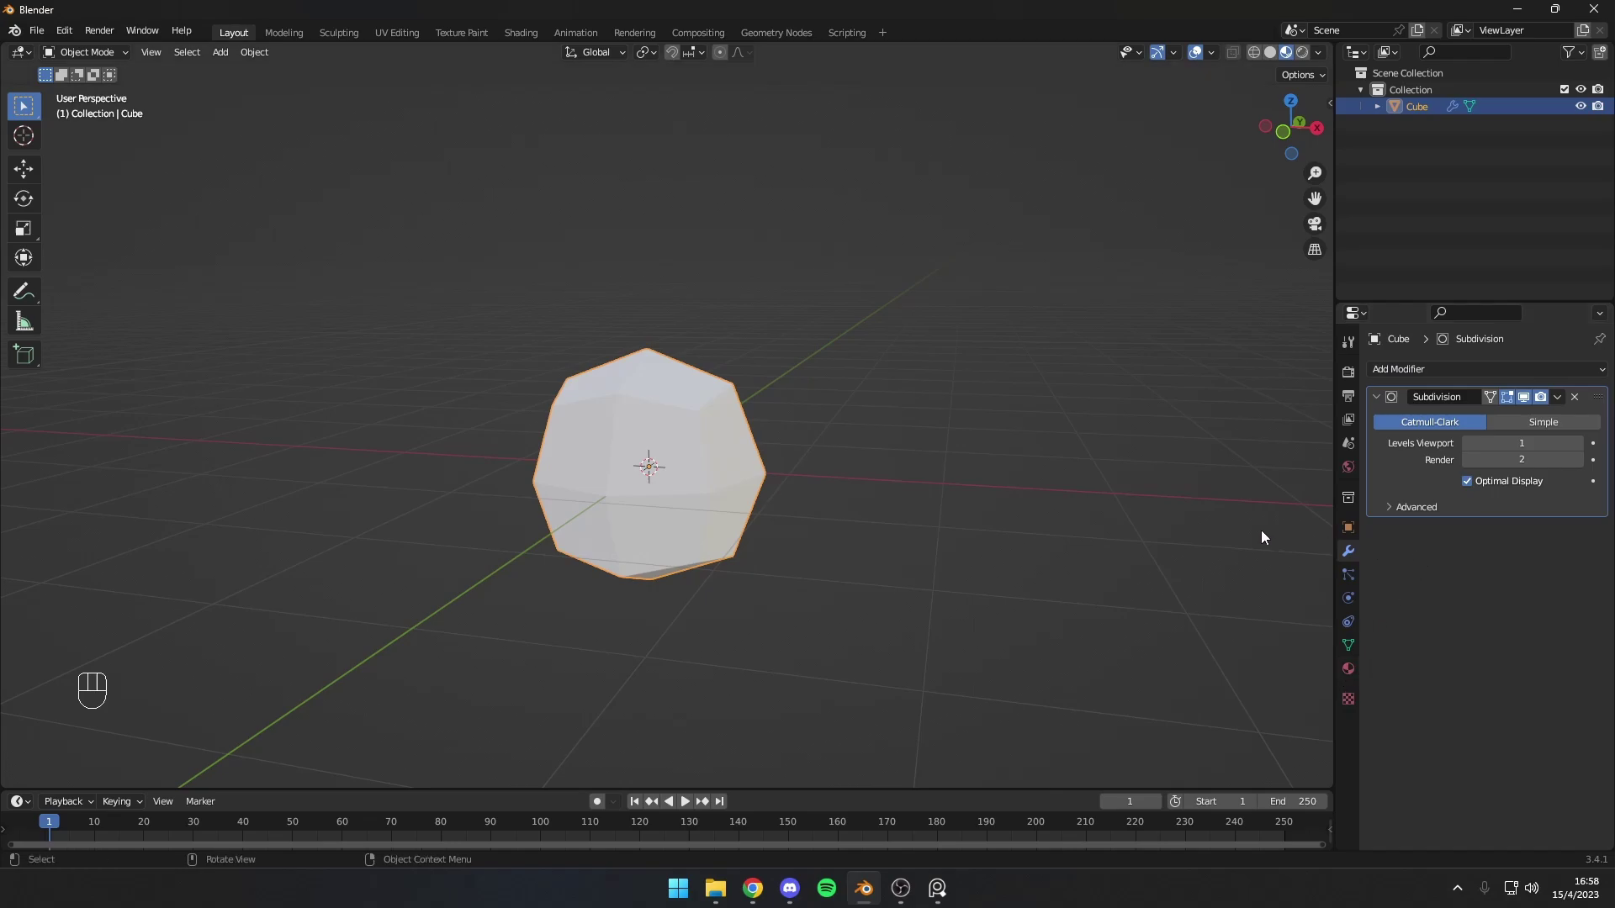
key("Tab")
left_click(699, 435)
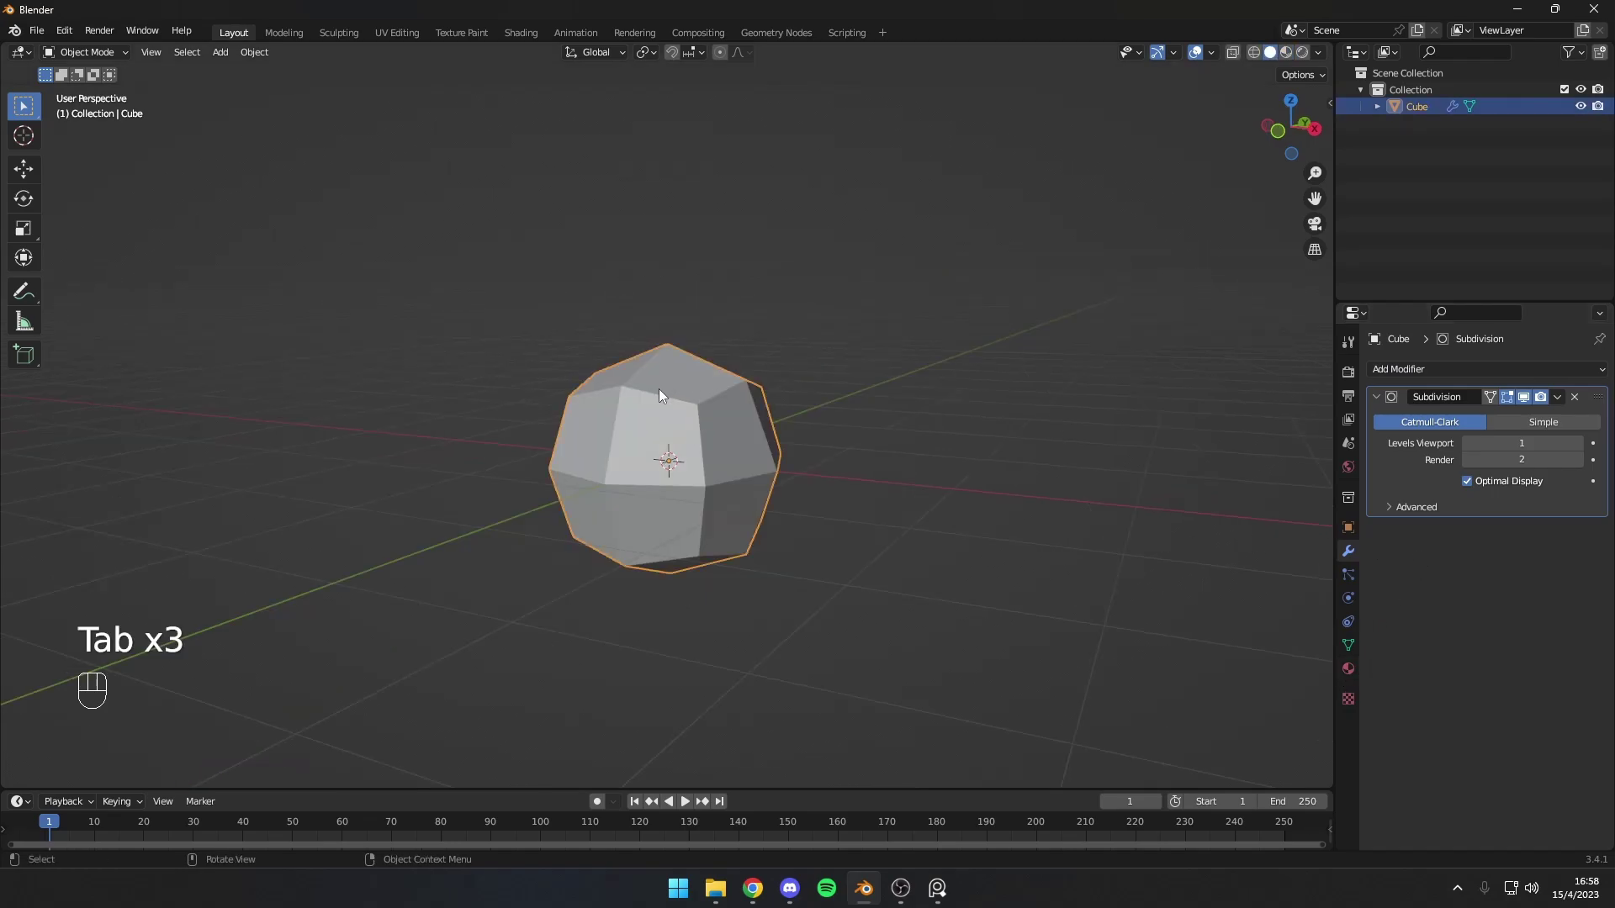
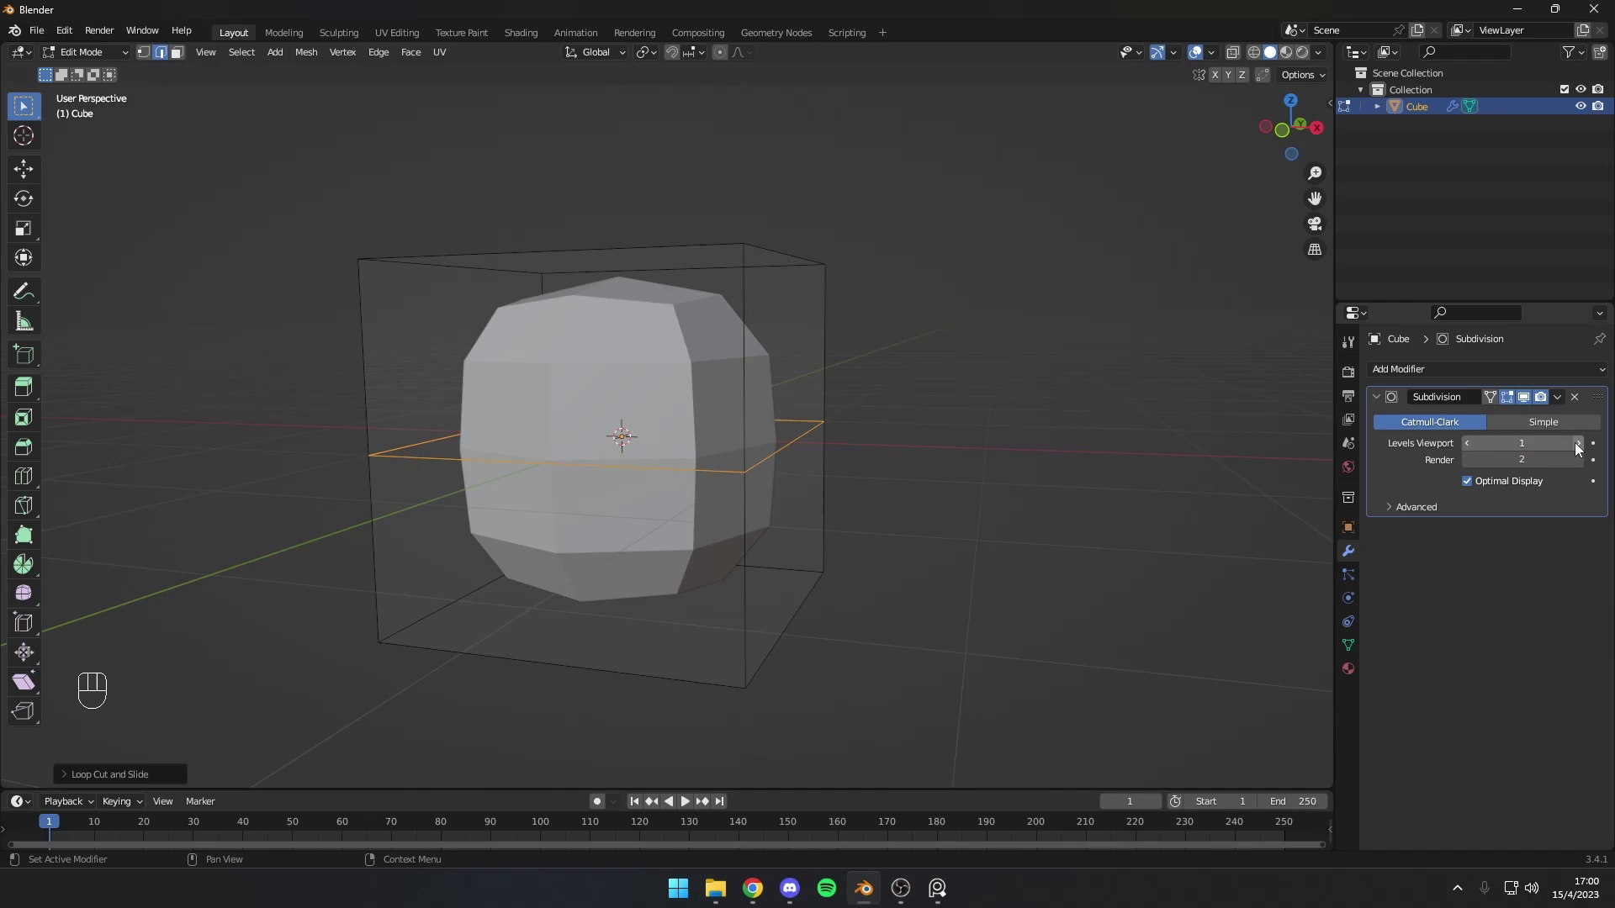
Step: Raise the modifier's Levels Viewport to 3 for a smoother cube
left_click(1582, 455)
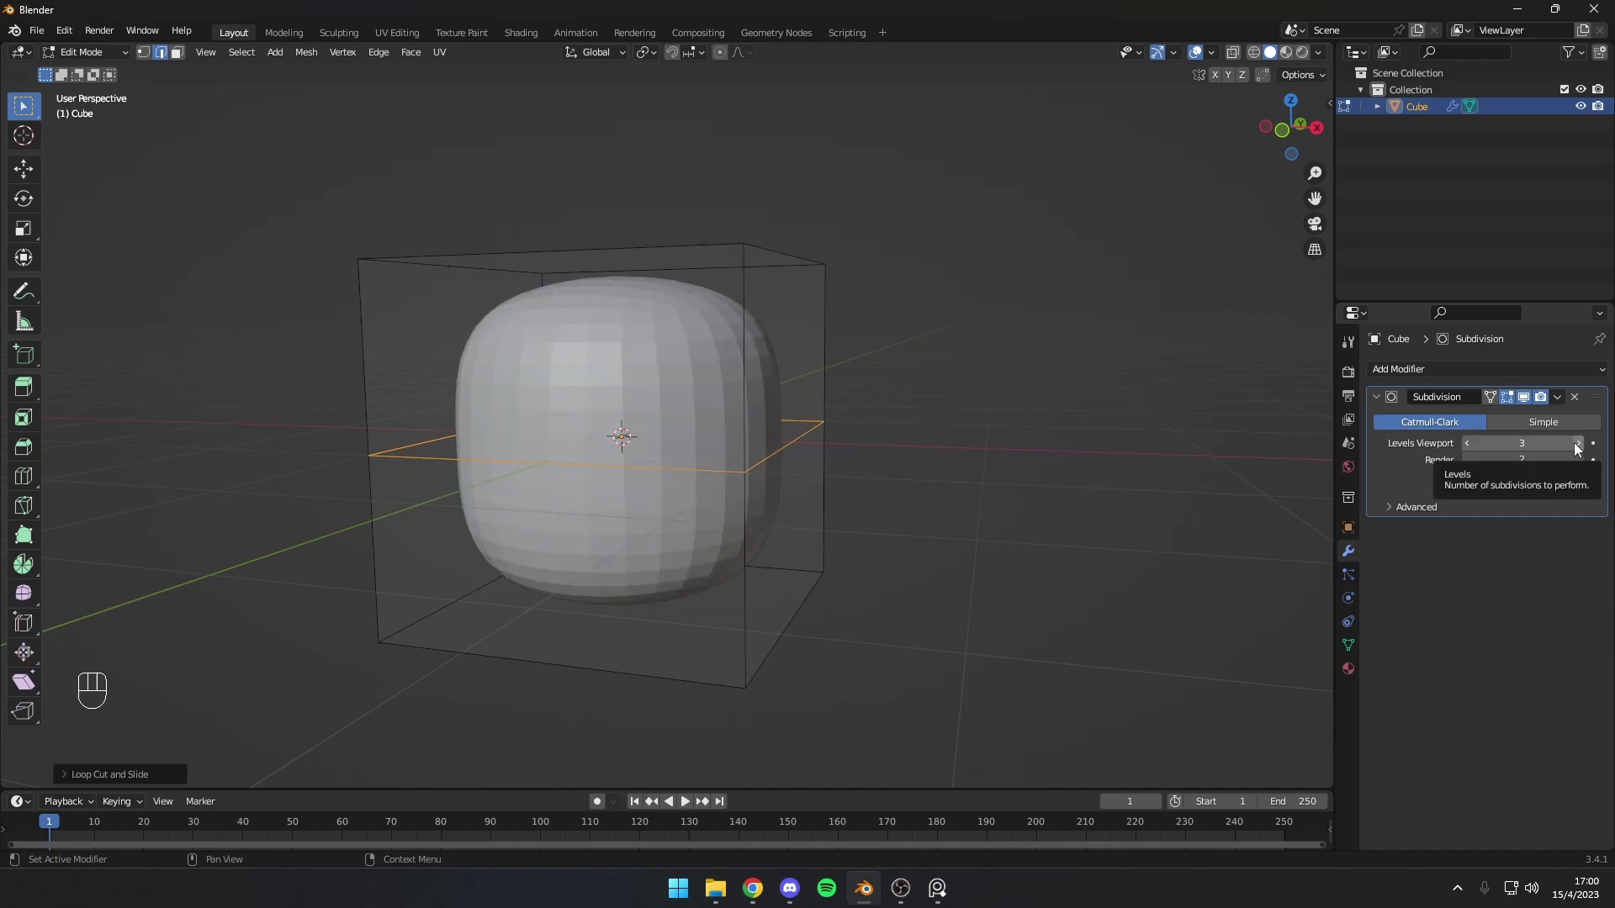
left_click_drag(1473, 452, 1049, 416)
left_click_drag(1049, 416, 1128, 424)
left_click_drag(763, 422, 690, 449)
Step: Select the top and bottom faces and scale them into a wide, flat cushion-shaped seat
key("3")
left_click_drag(652, 305, 682, 292)
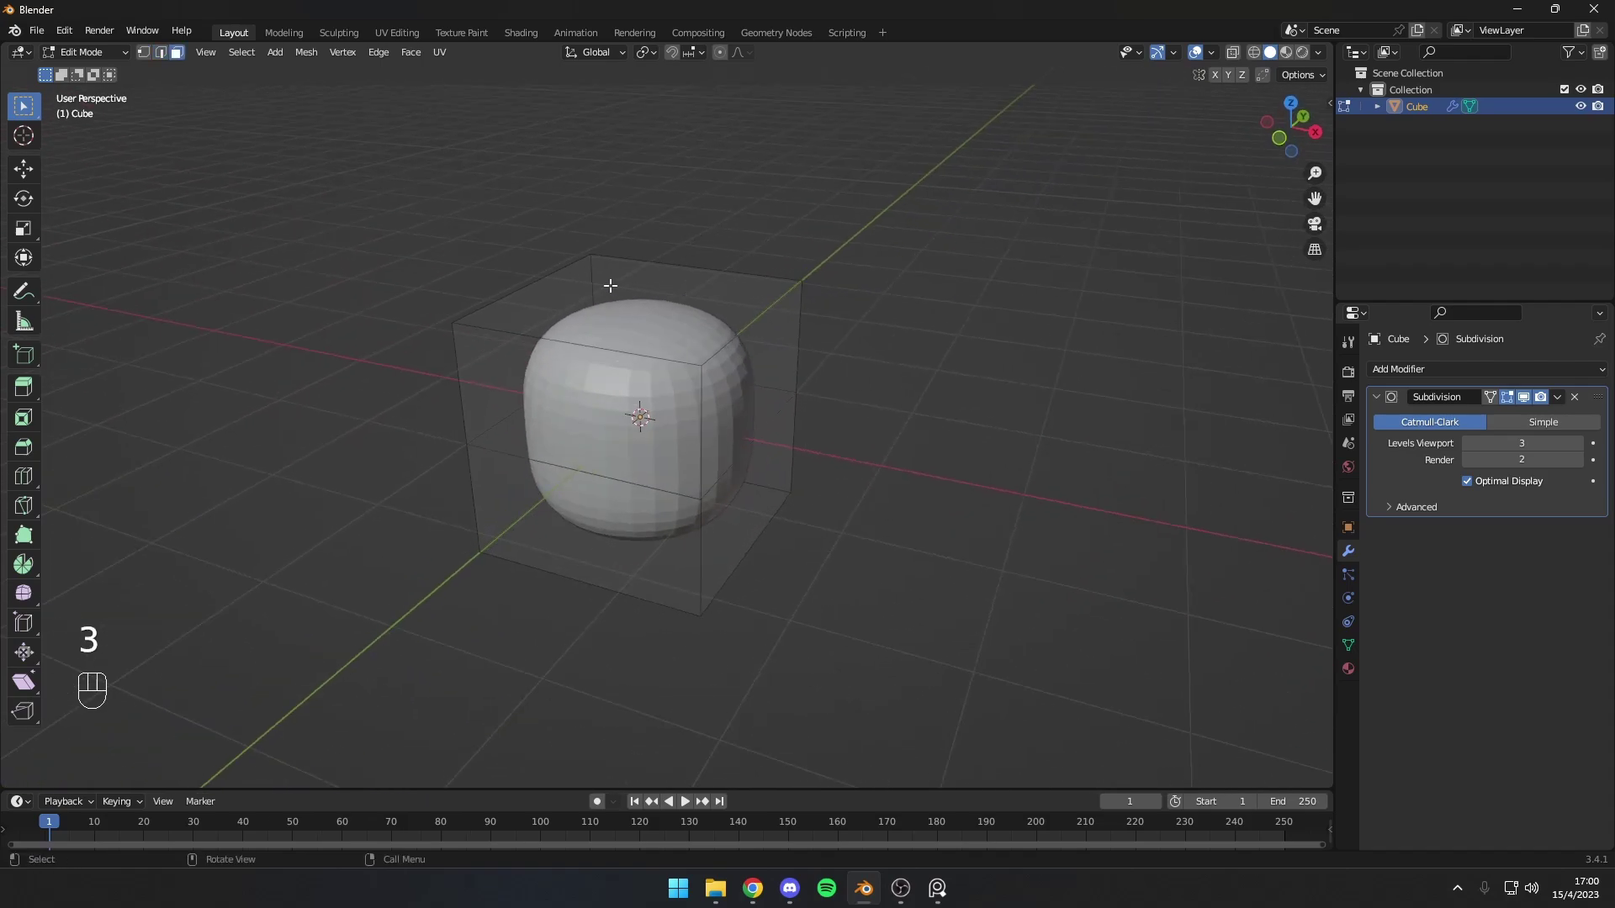
left_click(606, 280)
left_click_drag(727, 438, 722, 286)
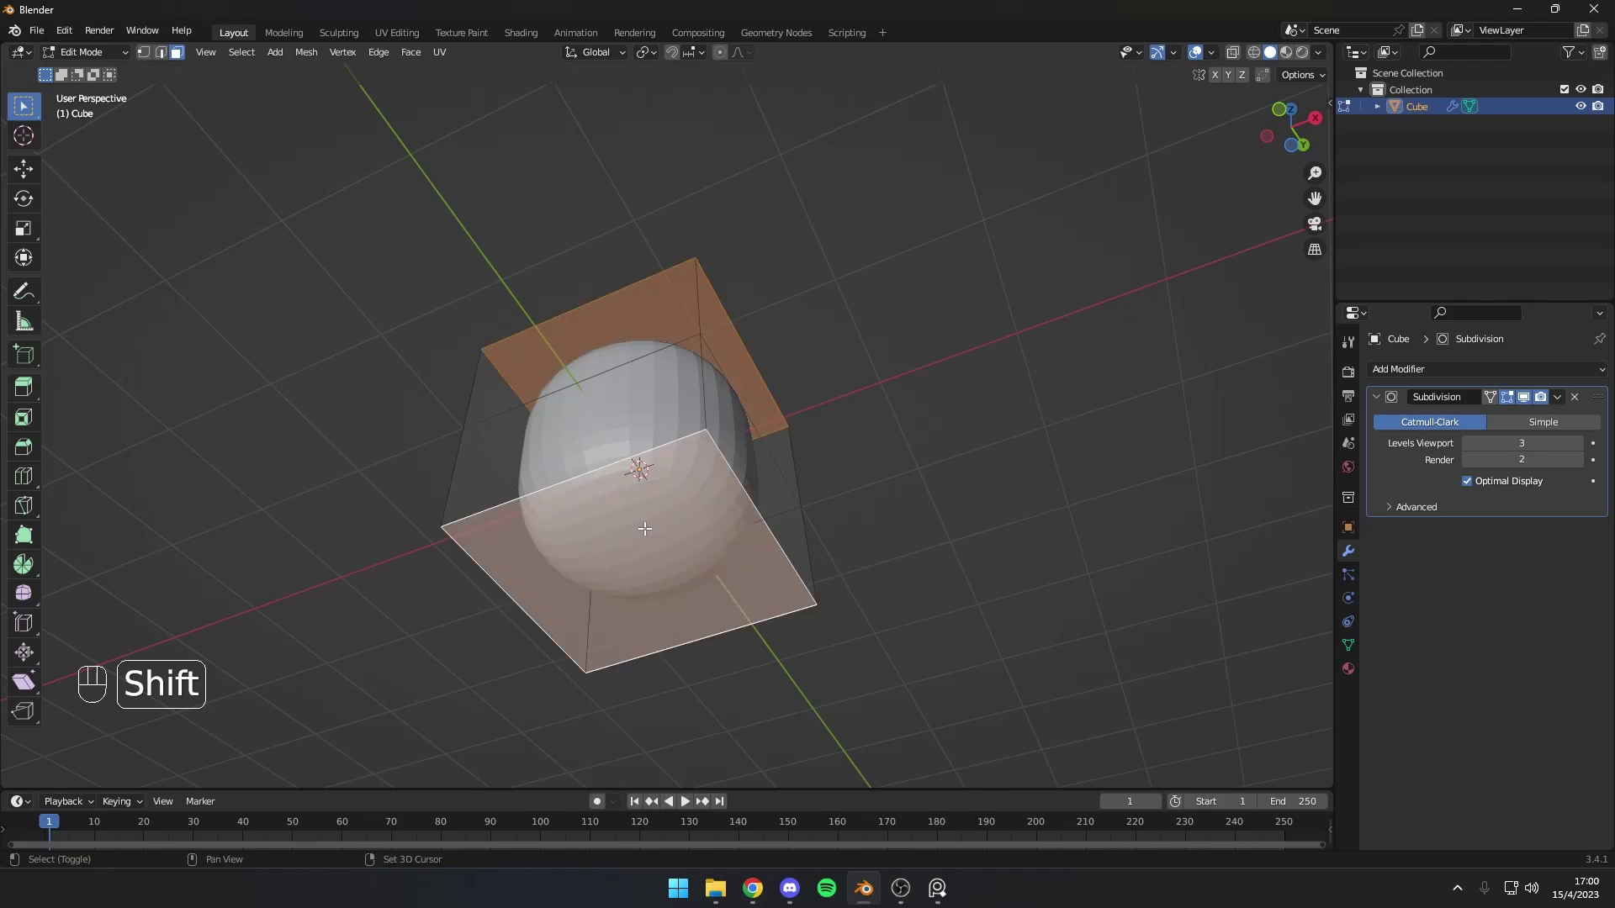
left_click_drag(779, 444, 804, 568)
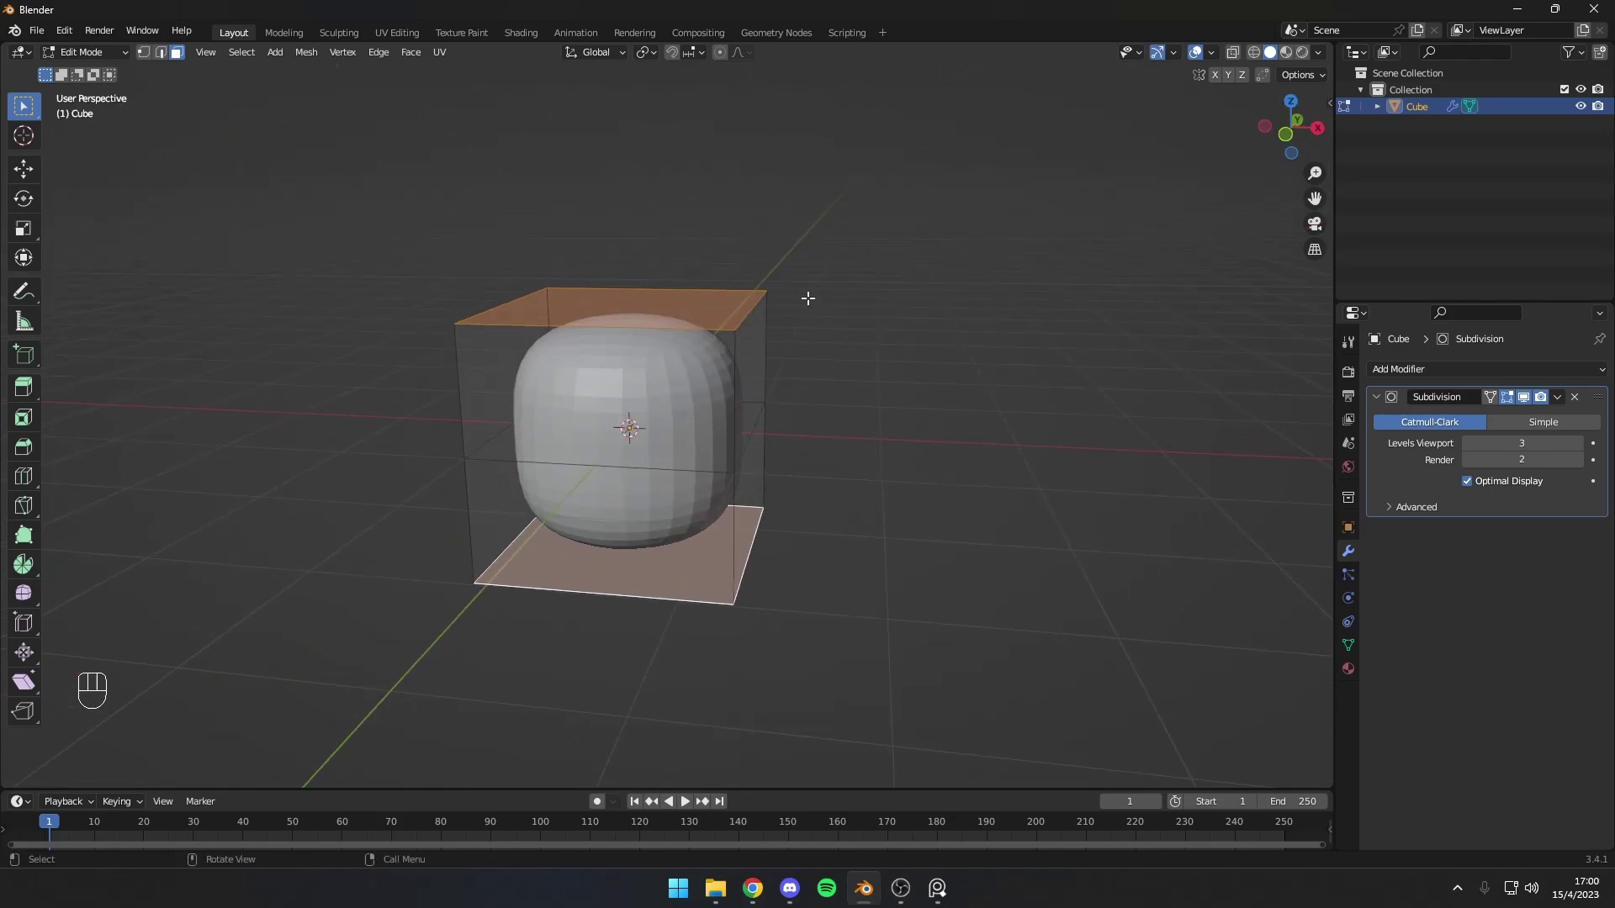
middle_click(822, 317)
key("s")
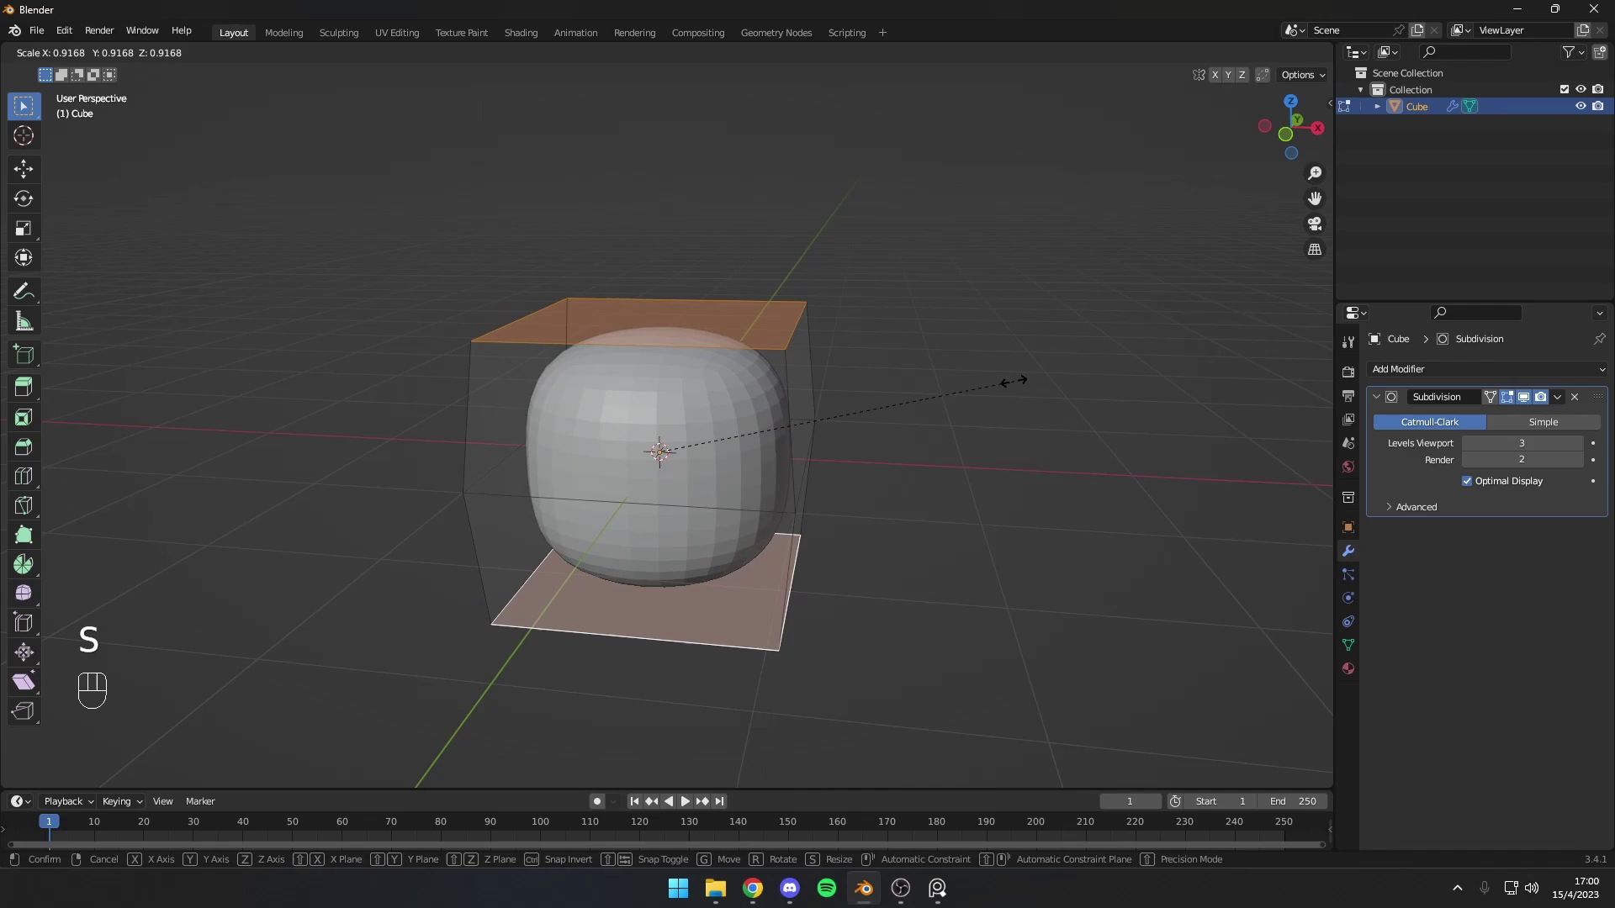
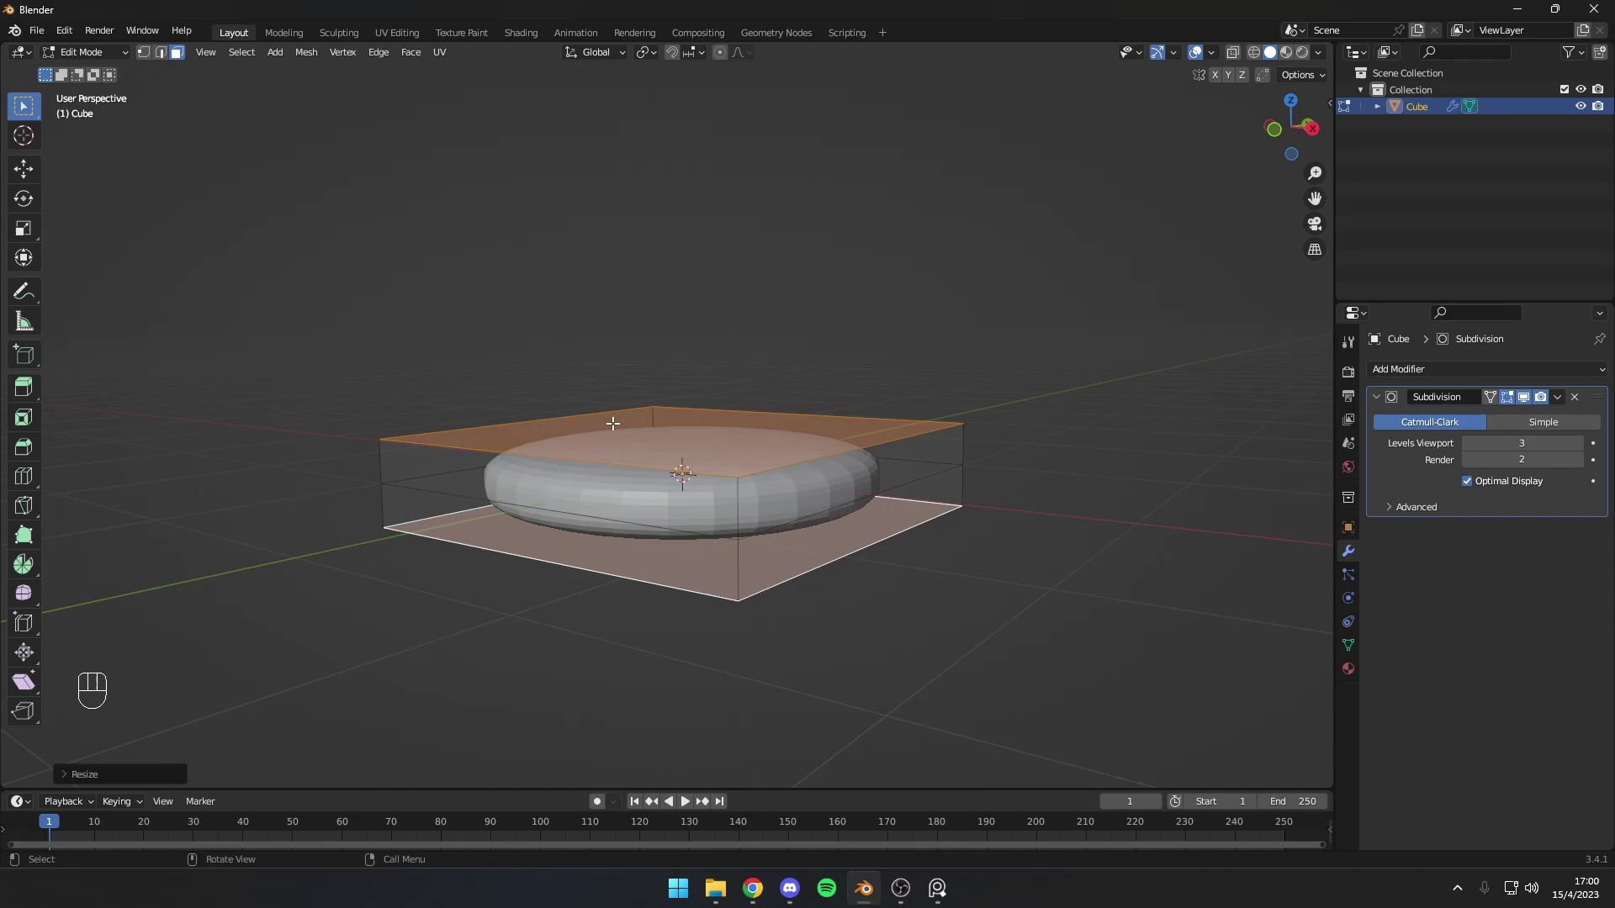
left_click_drag(625, 419, 736, 420)
Step: Back in Object Mode, set the seat to Shade Smooth and line up a side view for lifting it
key("Tab")
left_click(742, 415)
left_click_drag(700, 449, 764, 354)
left_click_drag(755, 379, 732, 369)
left_click_drag(995, 430, 1056, 433)
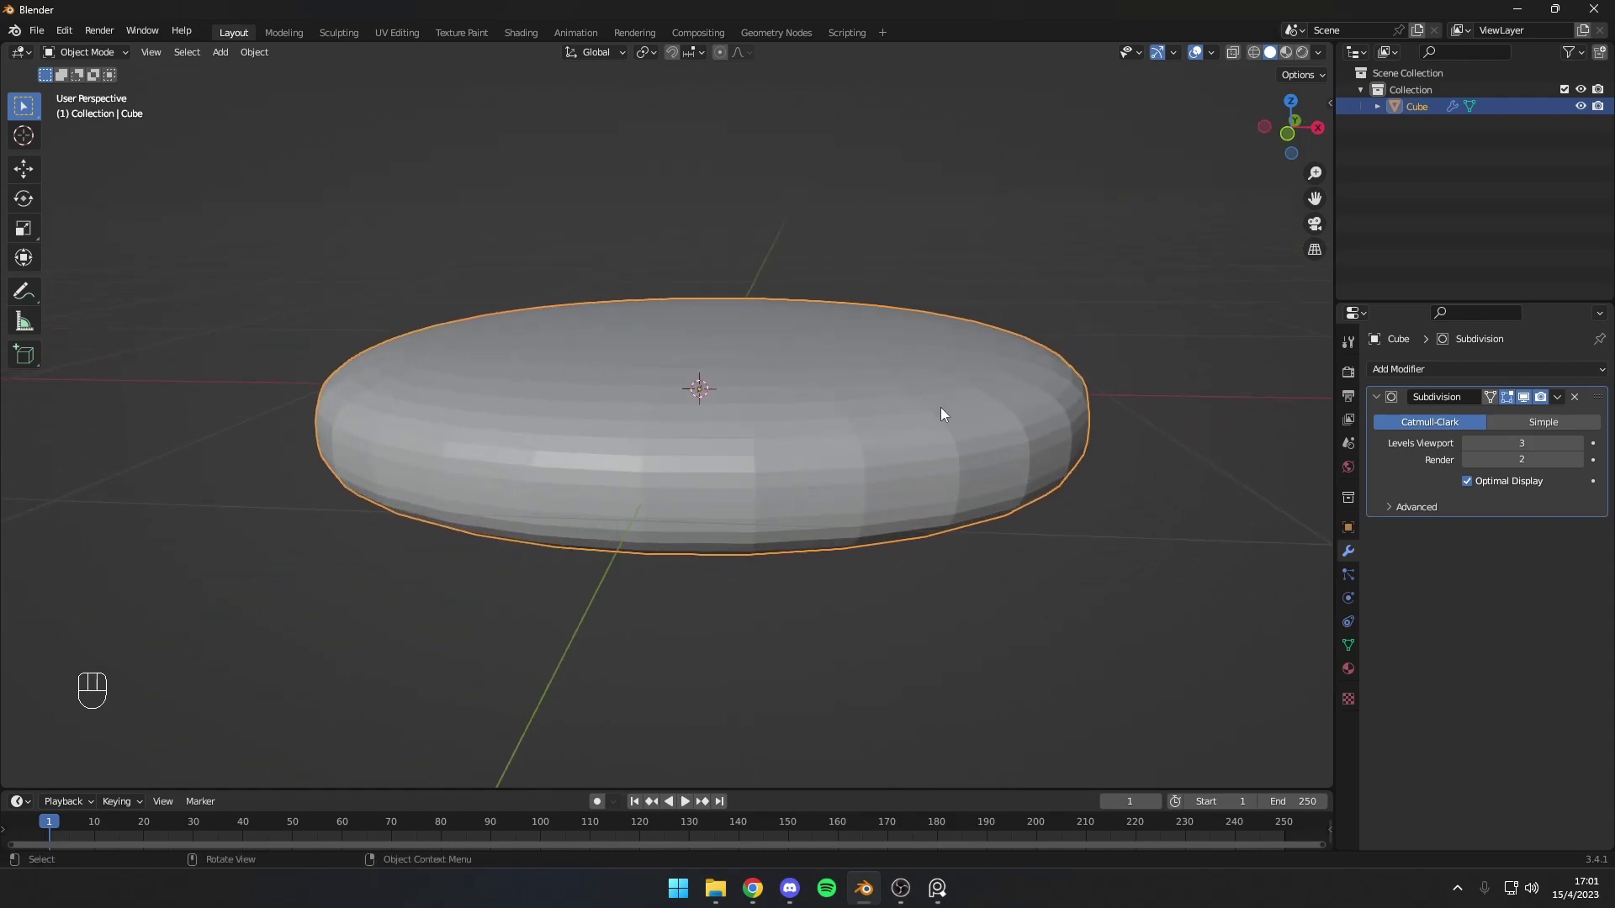
left_click(861, 404)
left_click_drag(861, 405, 866, 375)
left_click_drag(920, 449, 962, 428)
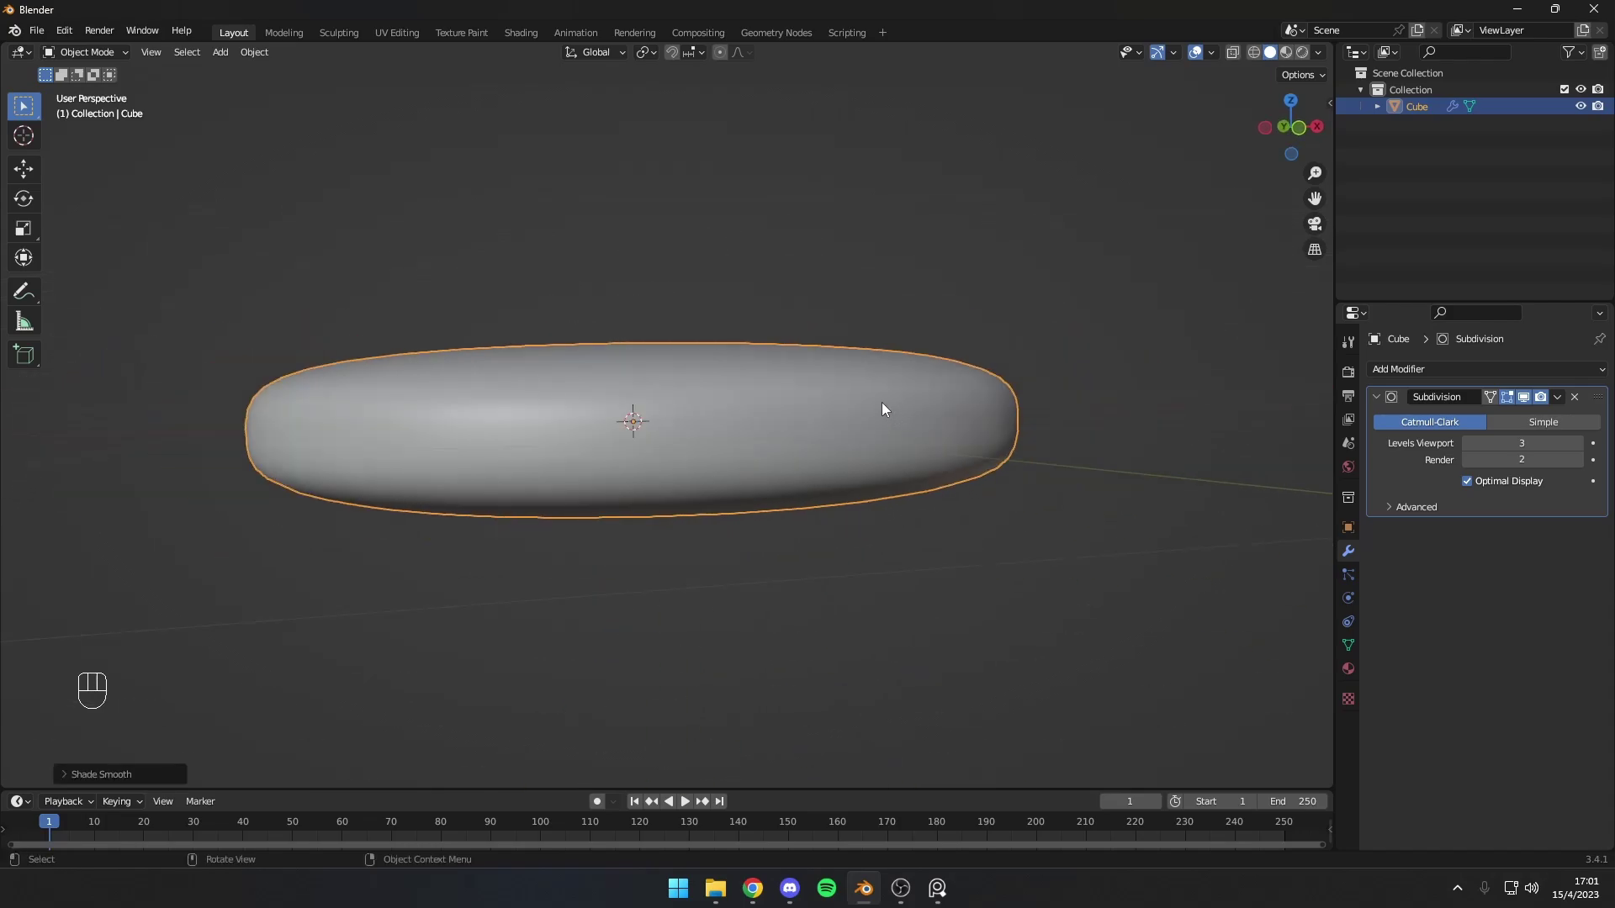
middle_click(889, 419)
left_click_drag(821, 407, 763, 410)
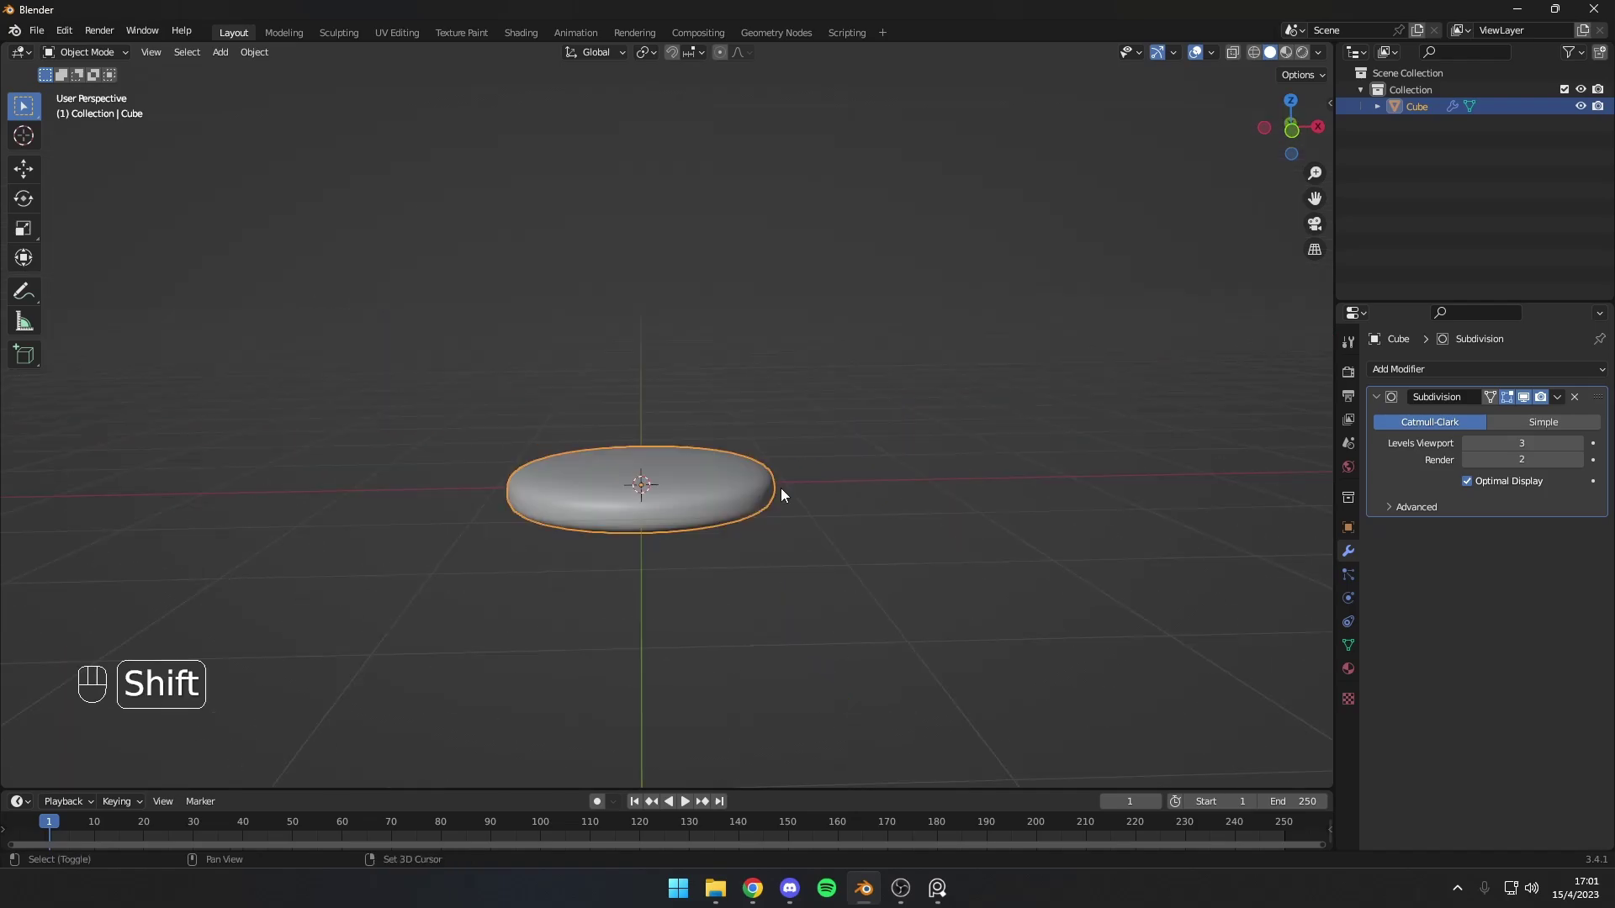
Step: Move the seat about 2 m up on Z and duplicate it, placing the copy below
key("g")
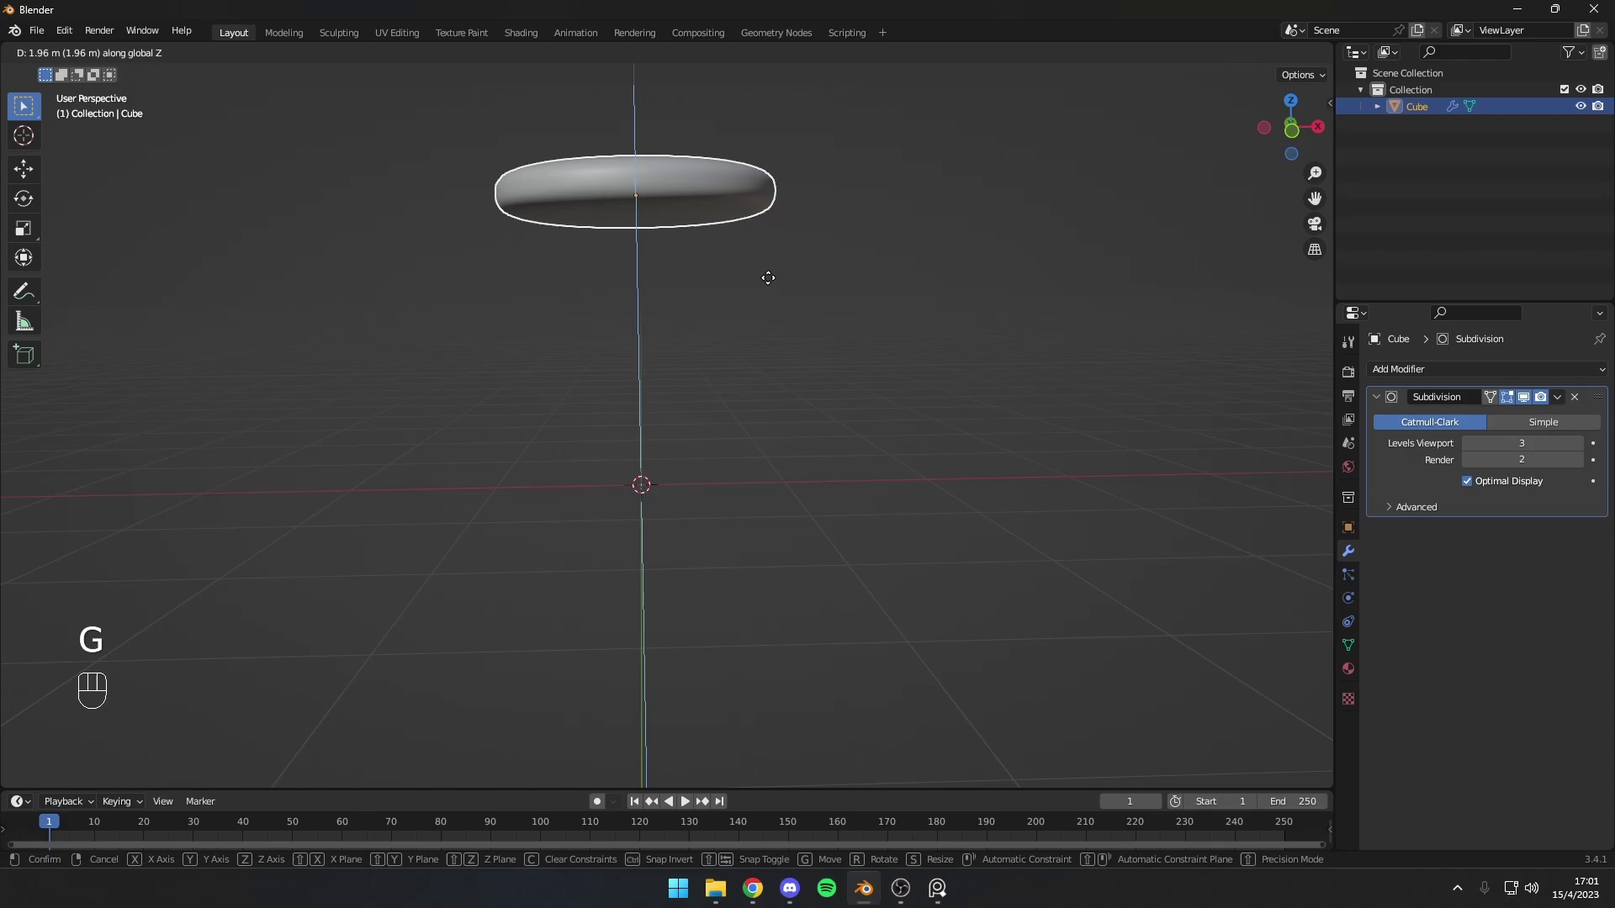
key("shift+d")
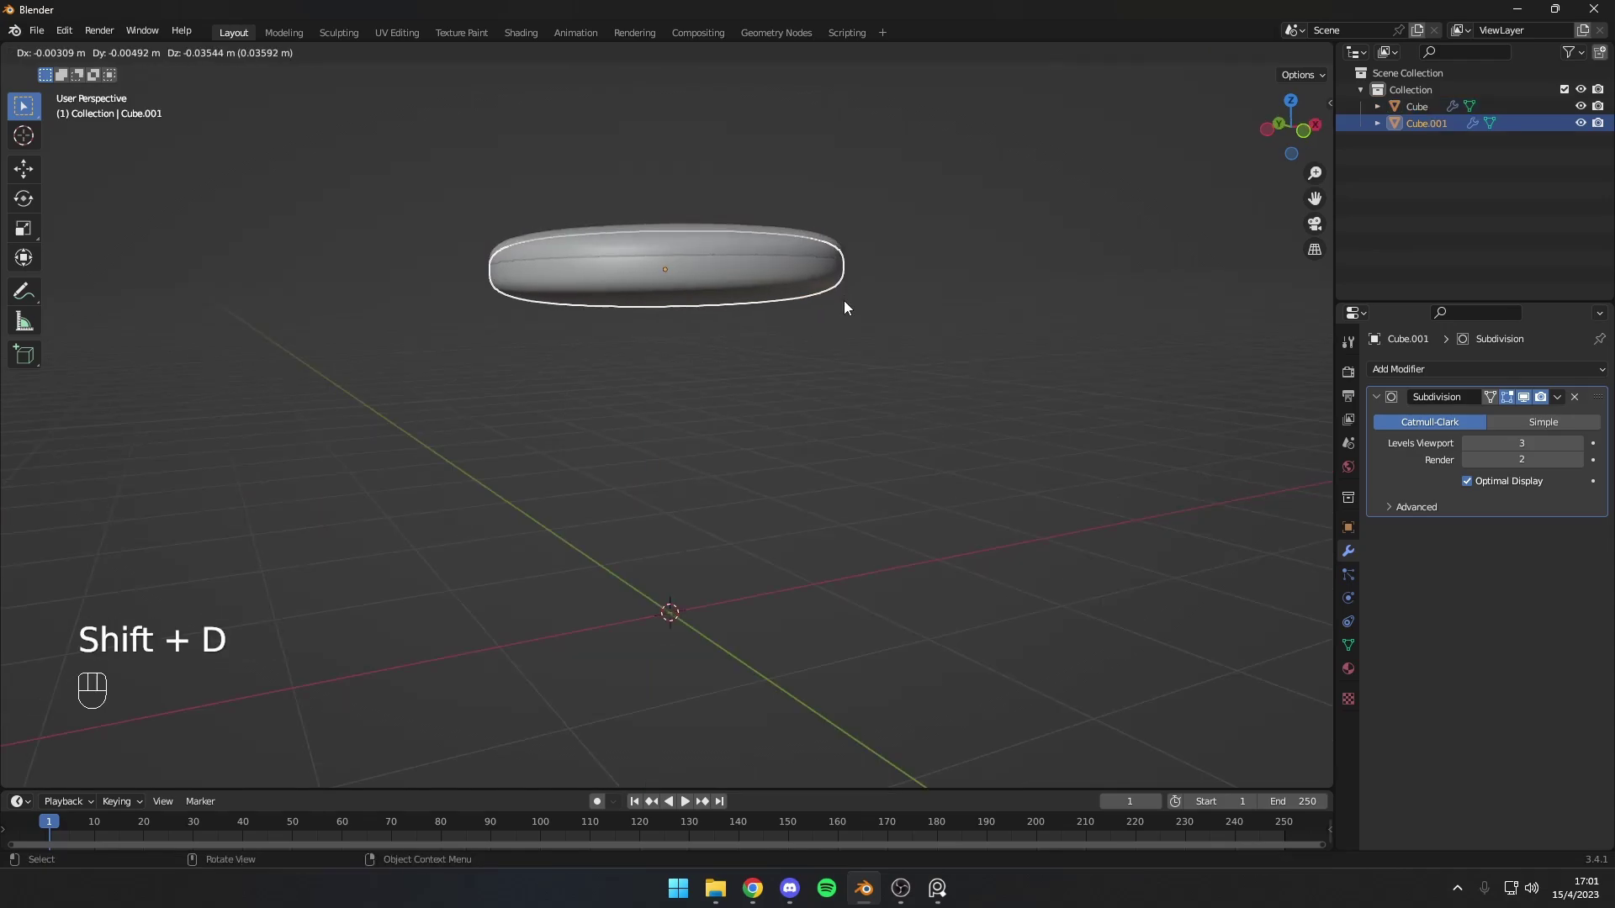
key("ctrl+z")
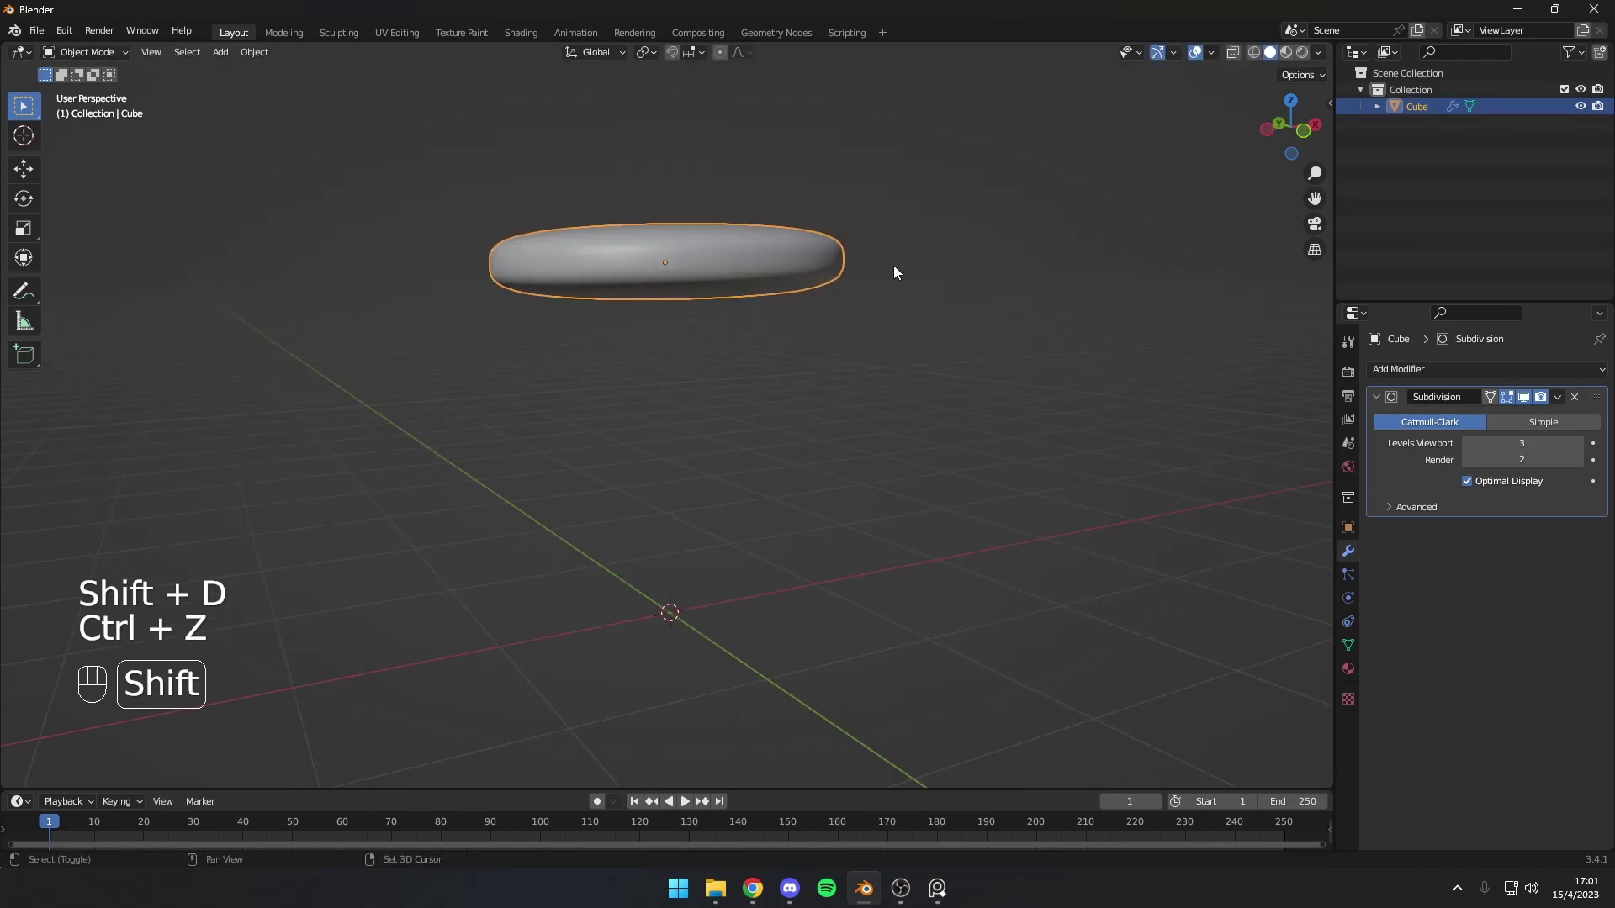
key("shift+d")
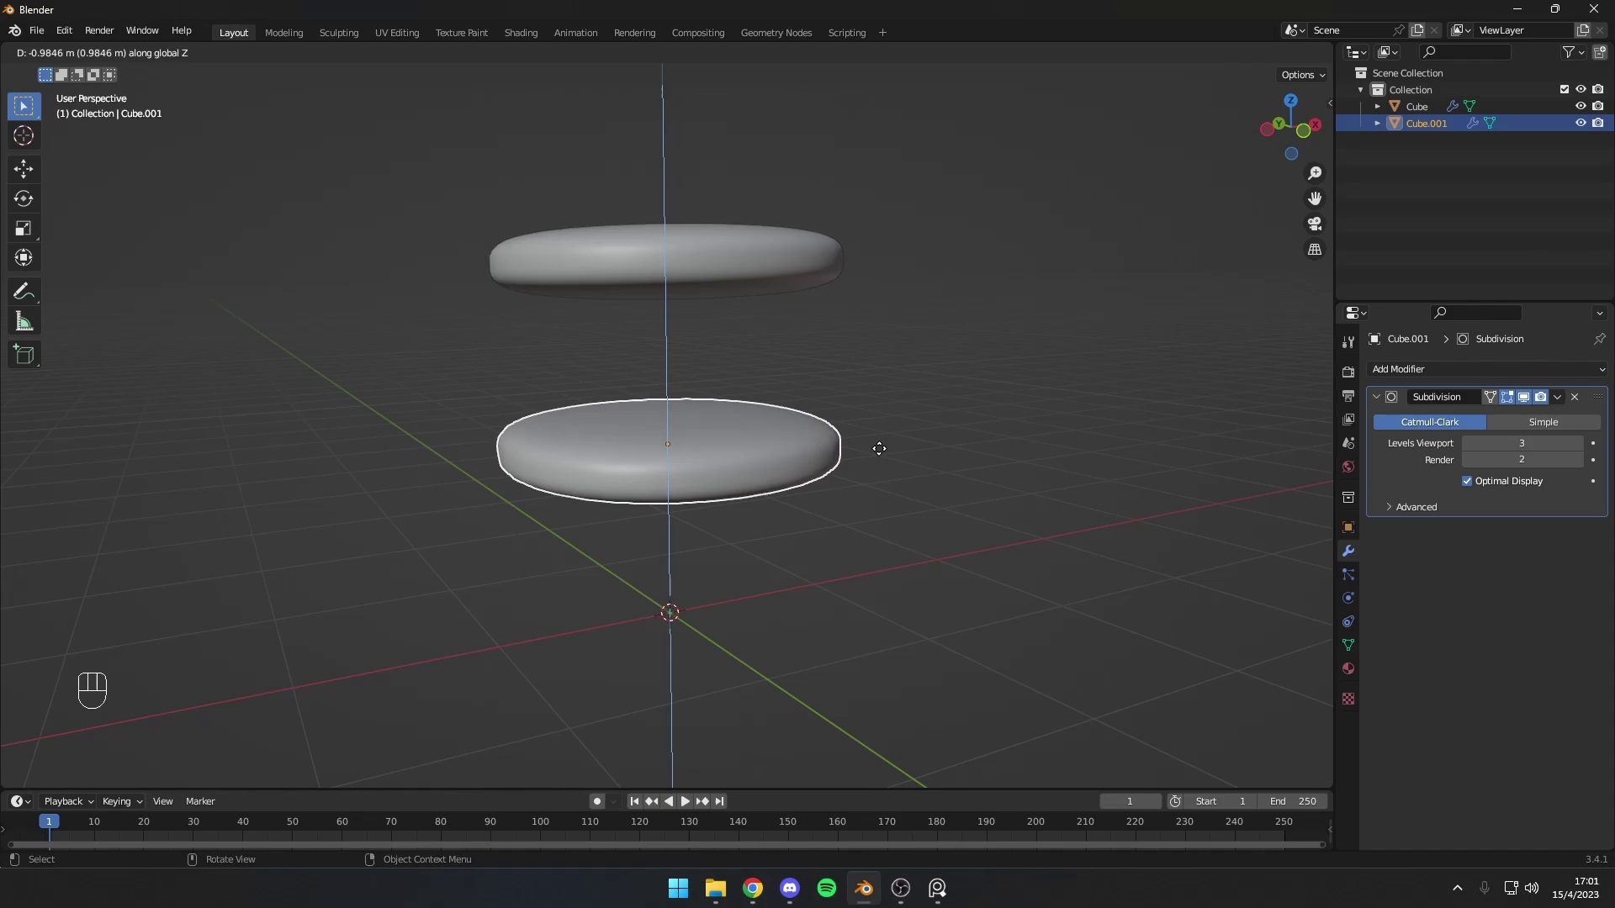
left_click(708, 466)
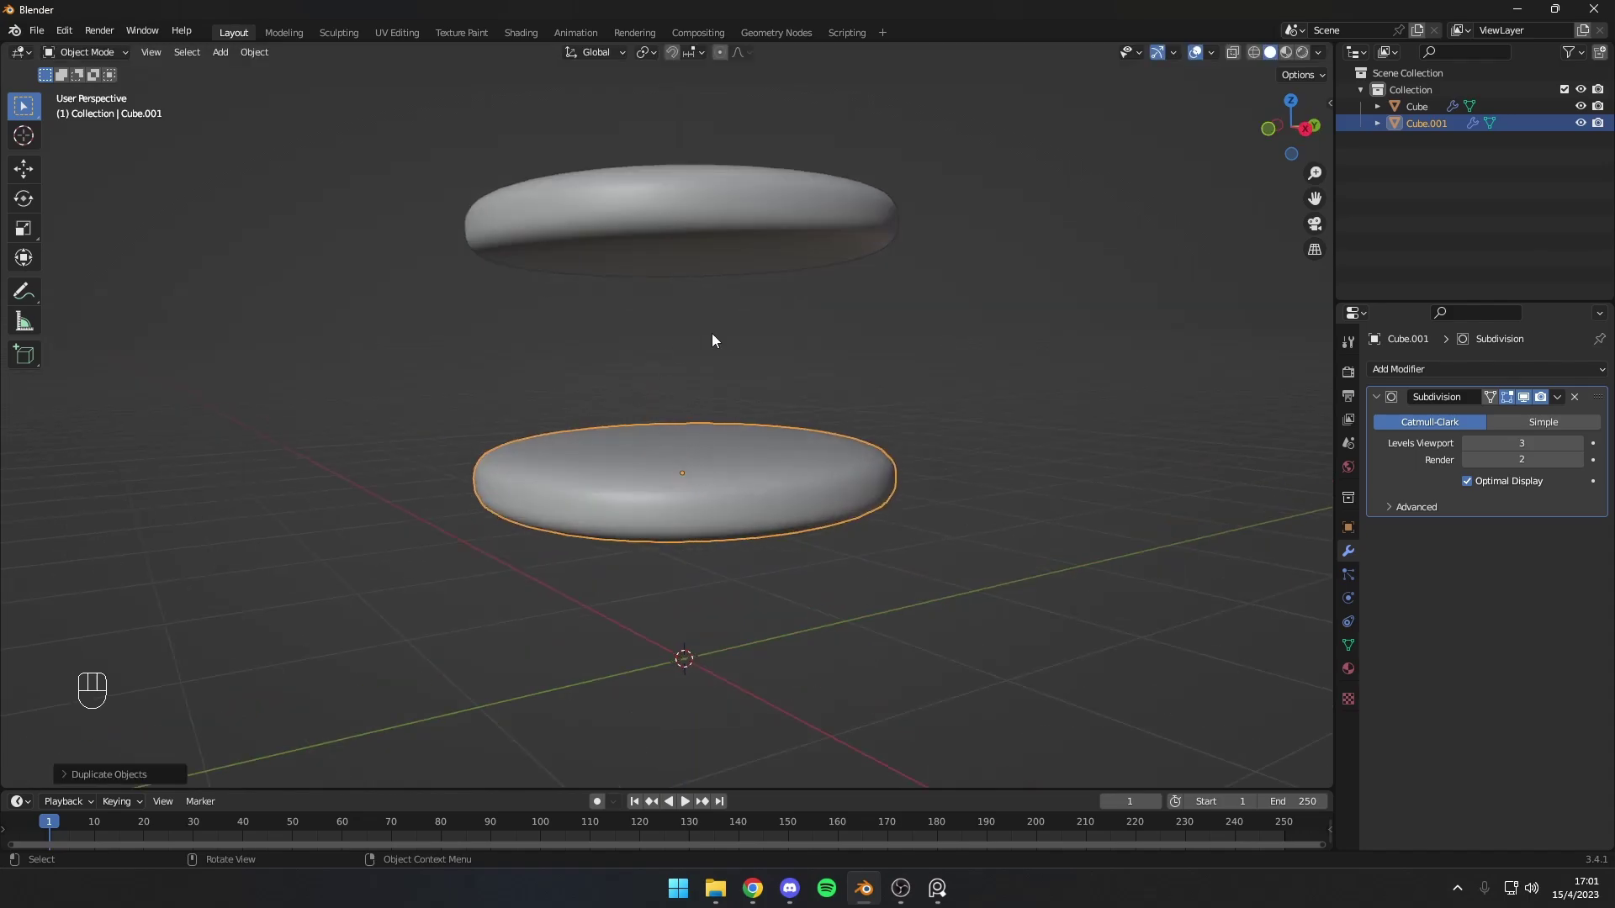
left_click_drag(815, 509, 850, 516)
Step: Scale the copy to about 0.27 and stretch it along Z into a tall, narrow leg
key("s")
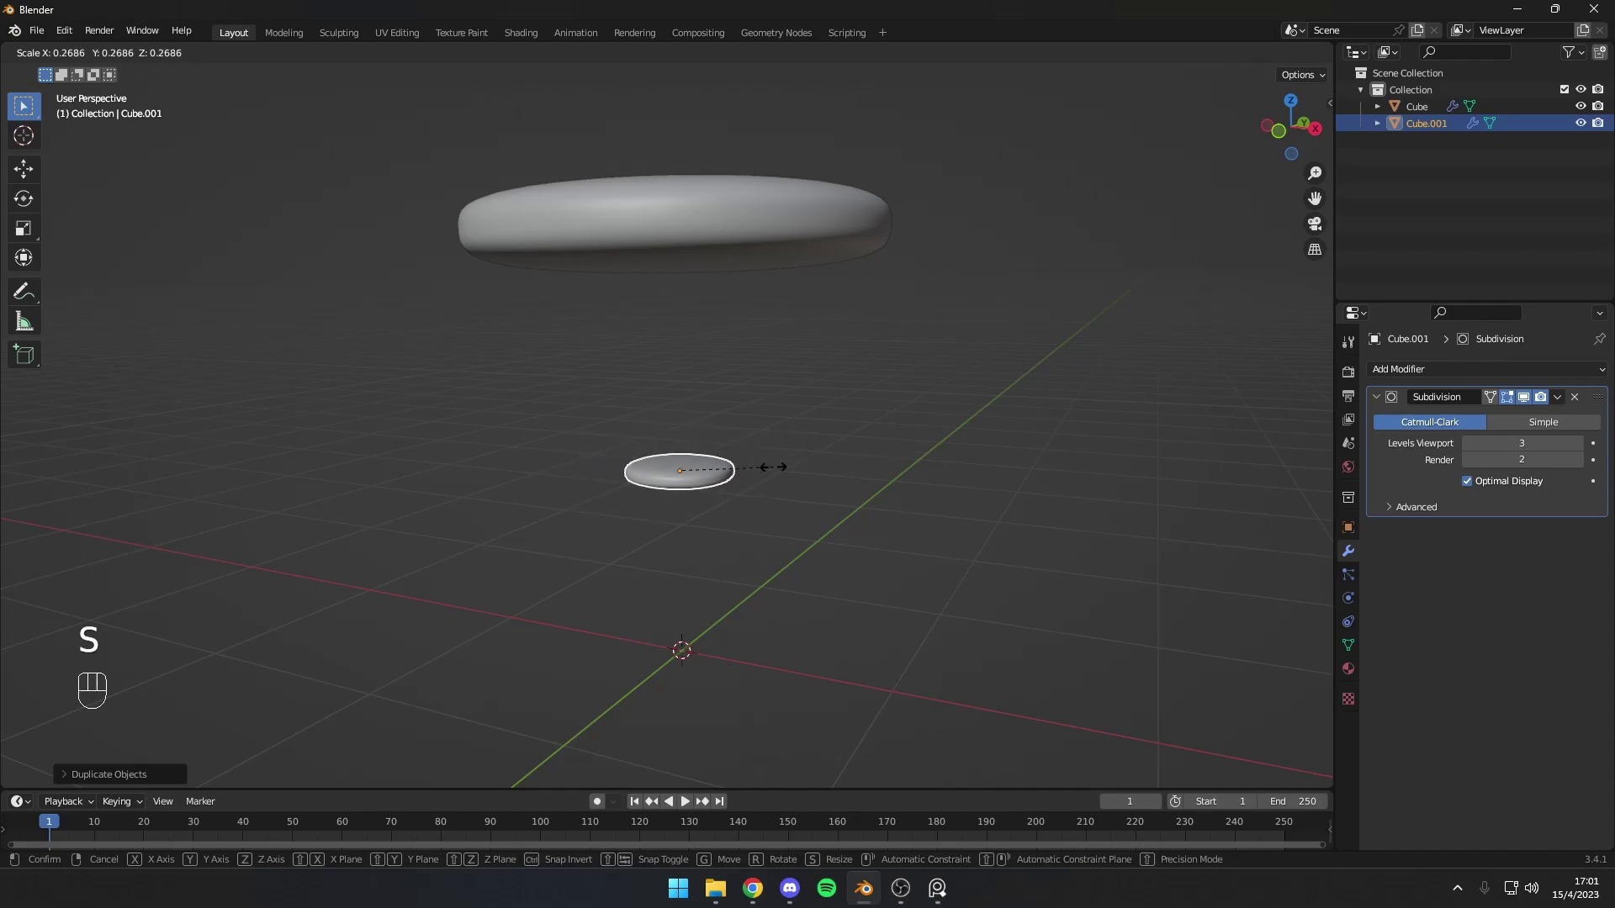
key("s")
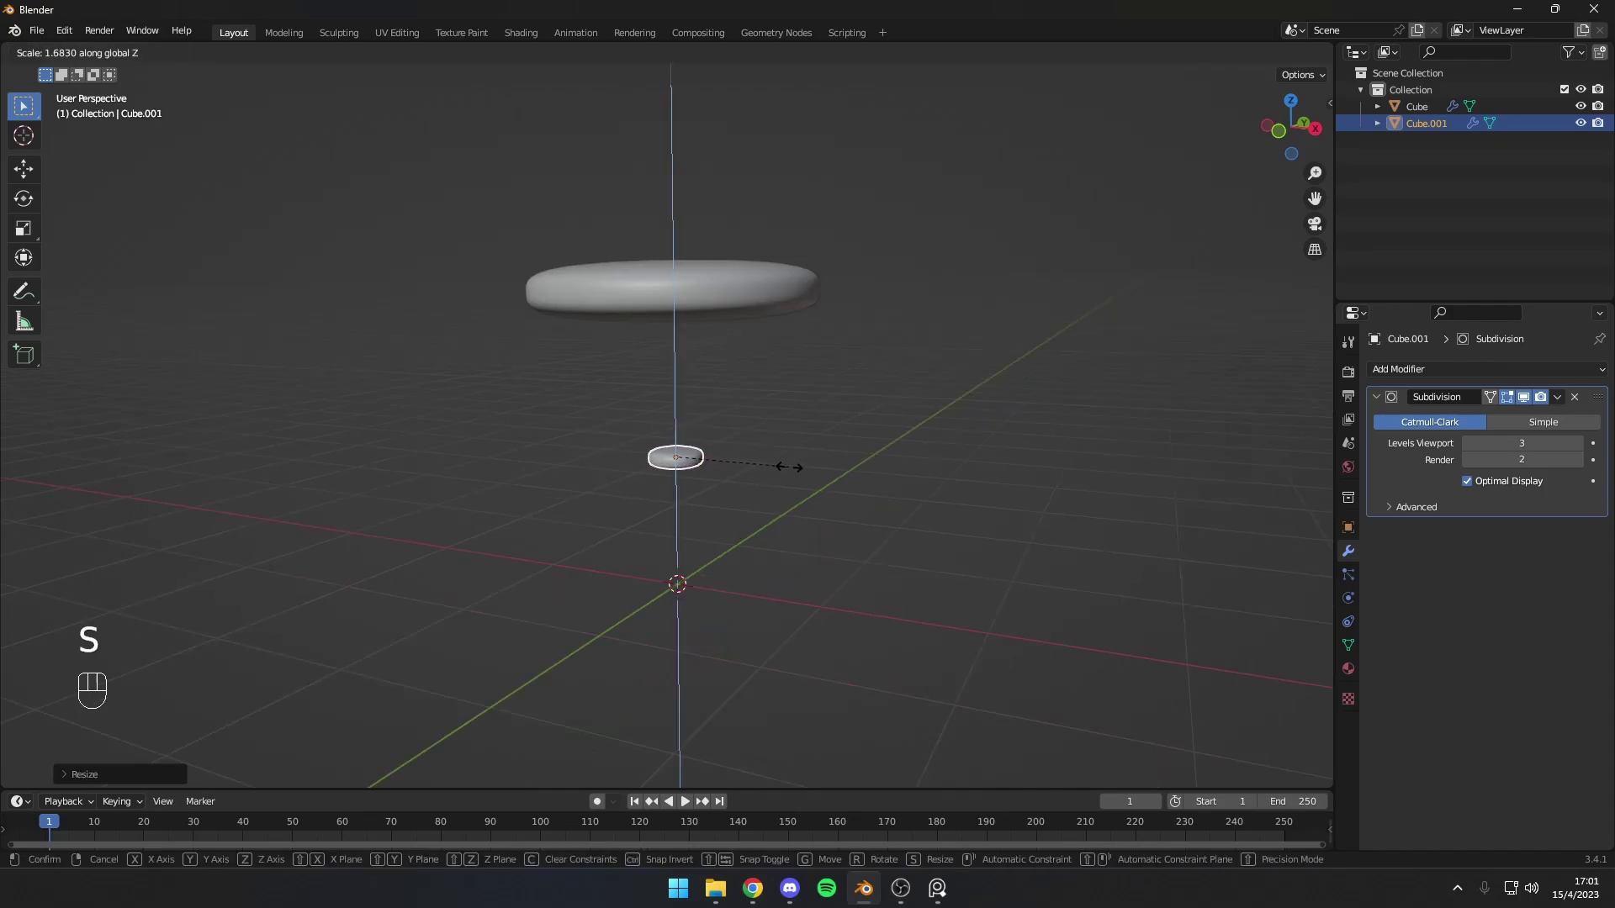
left_click_drag(972, 408, 1082, 376)
left_click_drag(1079, 378, 1066, 403)
left_click_drag(870, 516, 905, 482)
left_click_drag(863, 513, 912, 422)
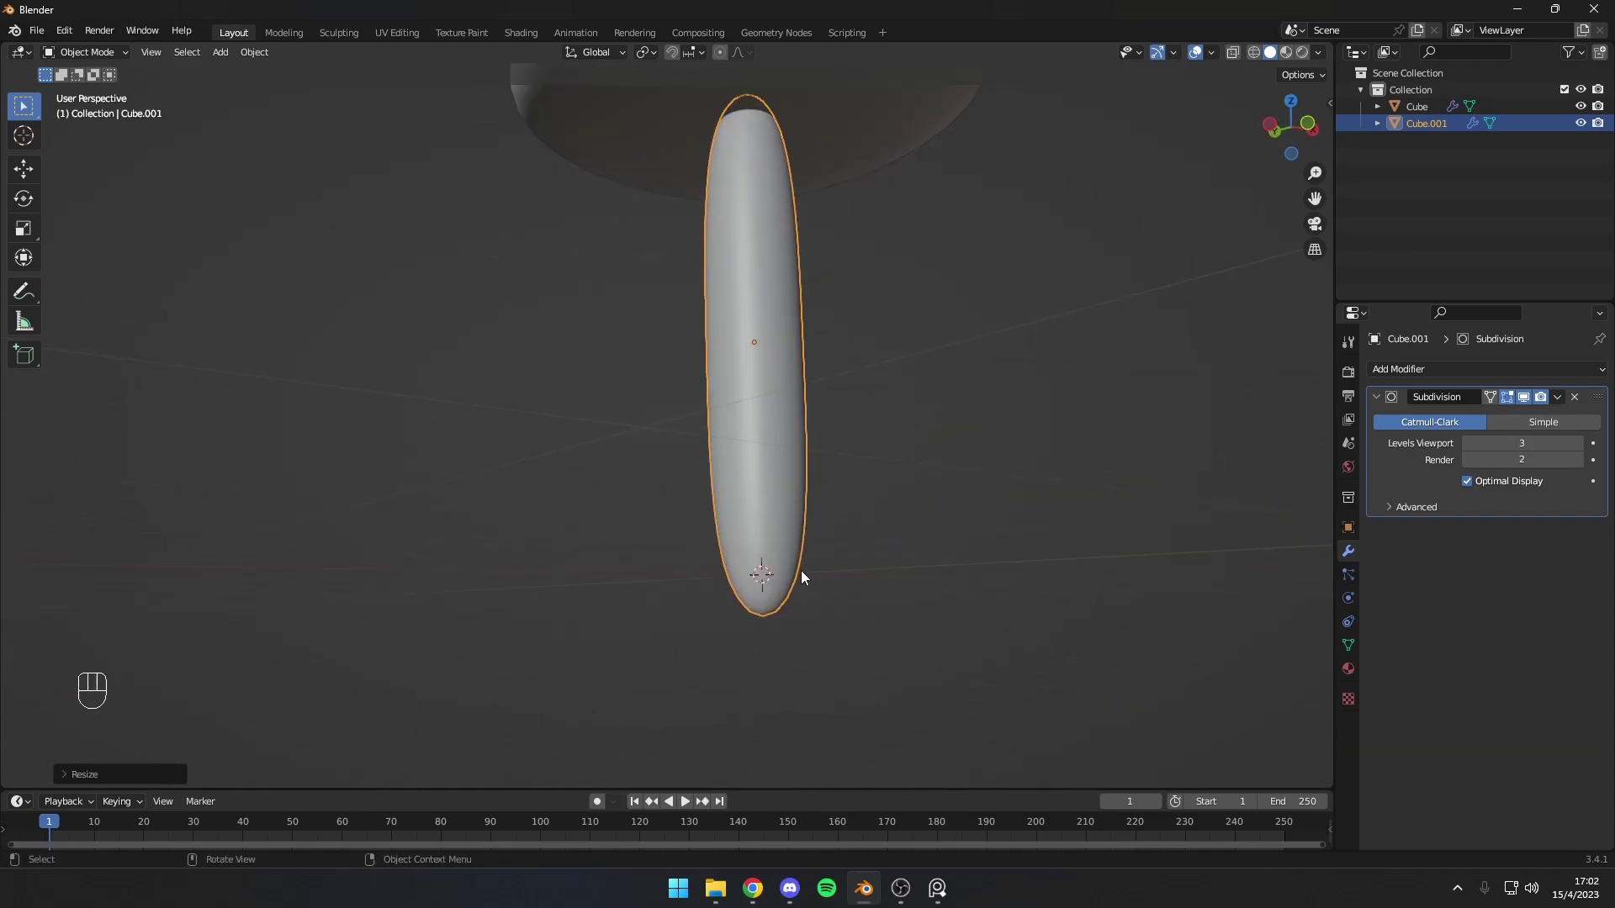
Step: Add an edge loop across the leg and inspect it in and out of Edit Mode
key("Tab")
left_click_drag(828, 419, 832, 455)
key("Tab")
left_click_drag(837, 440, 956, 421)
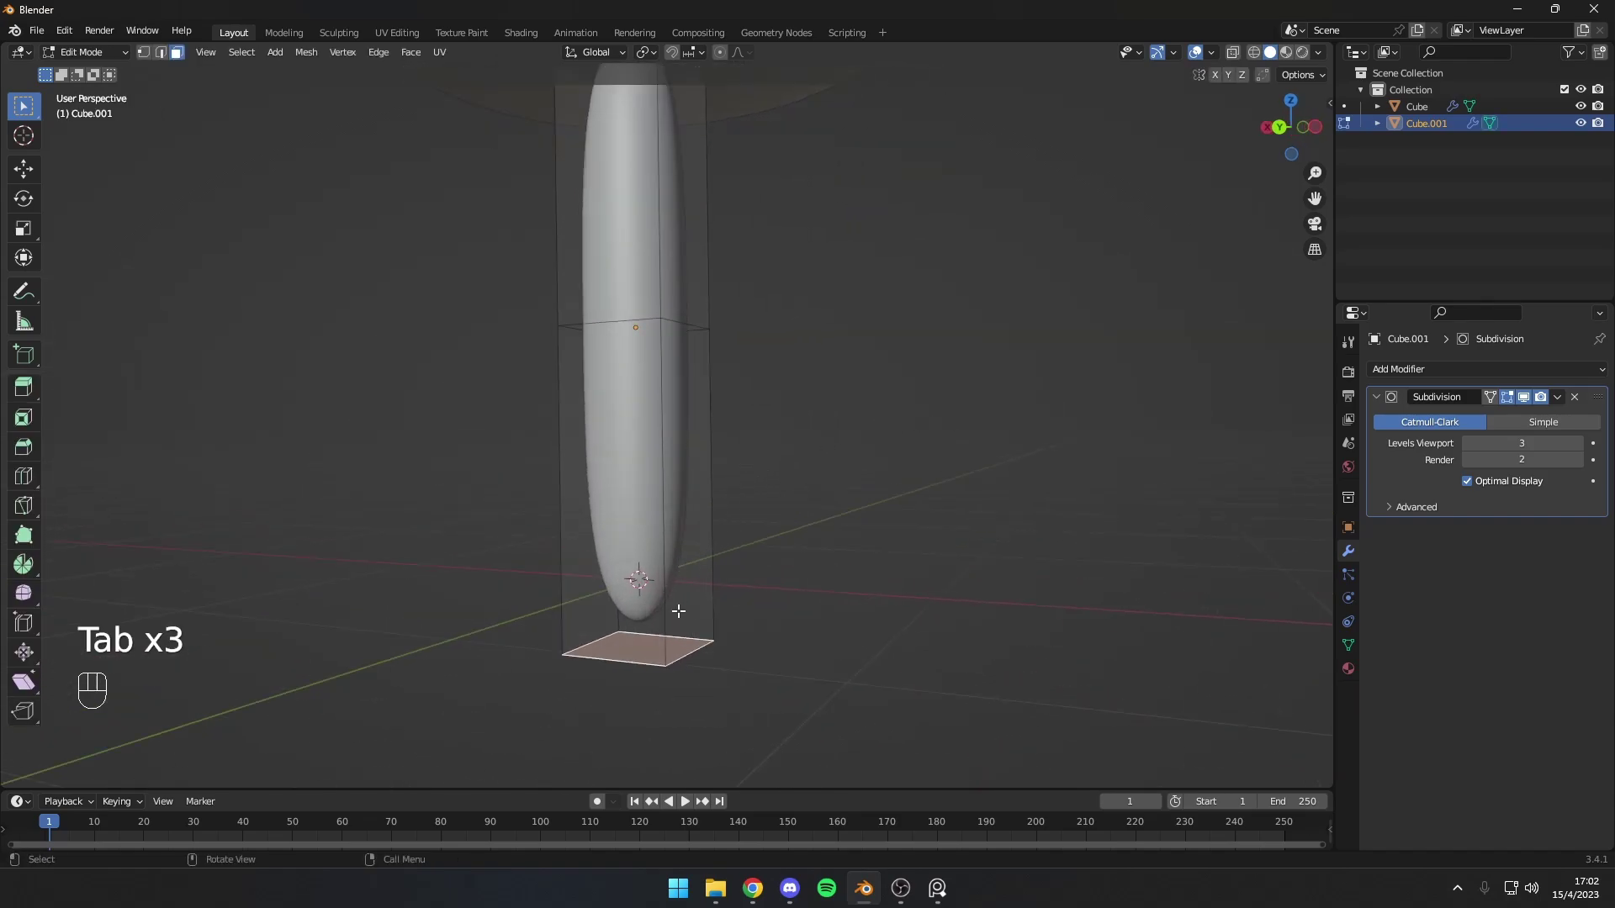
left_click_drag(700, 562, 792, 549)
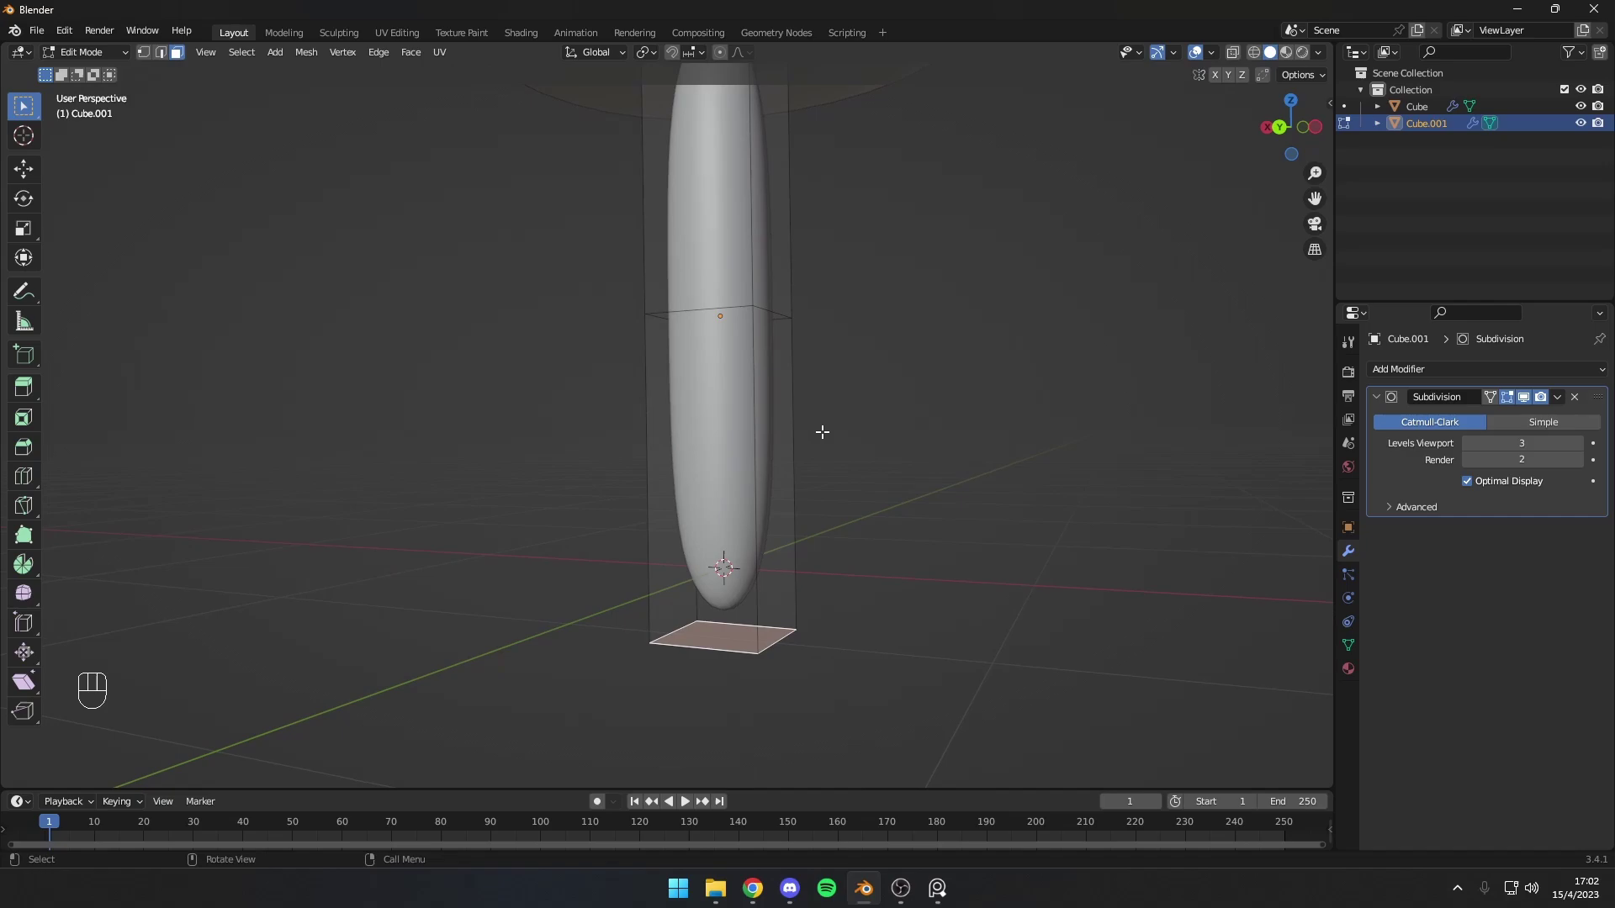
key("ctrl+r")
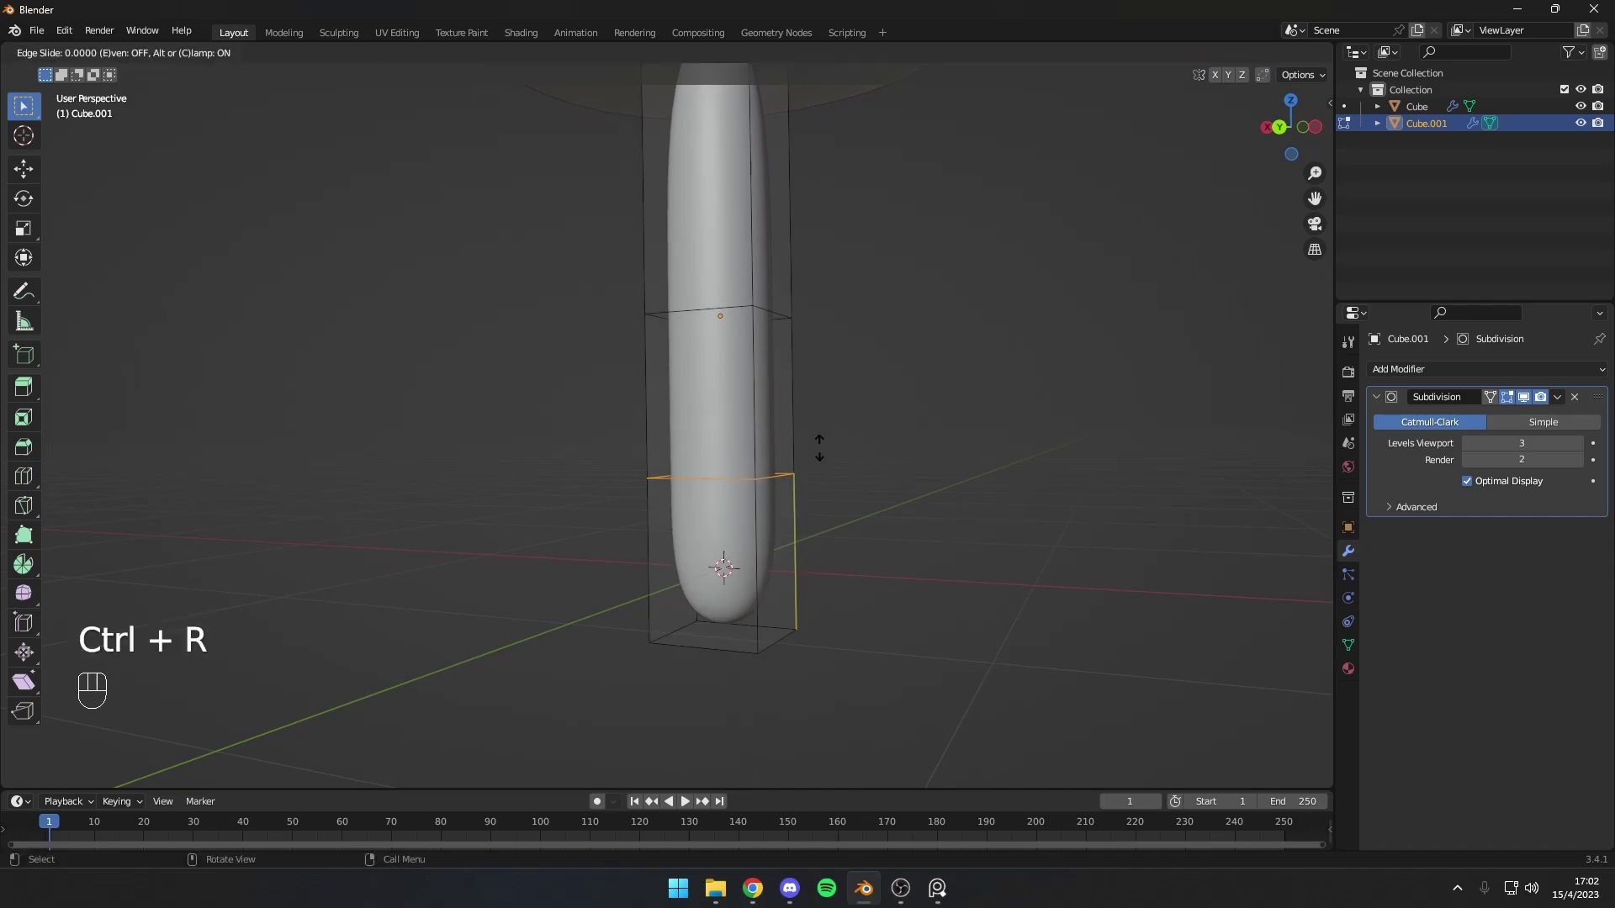
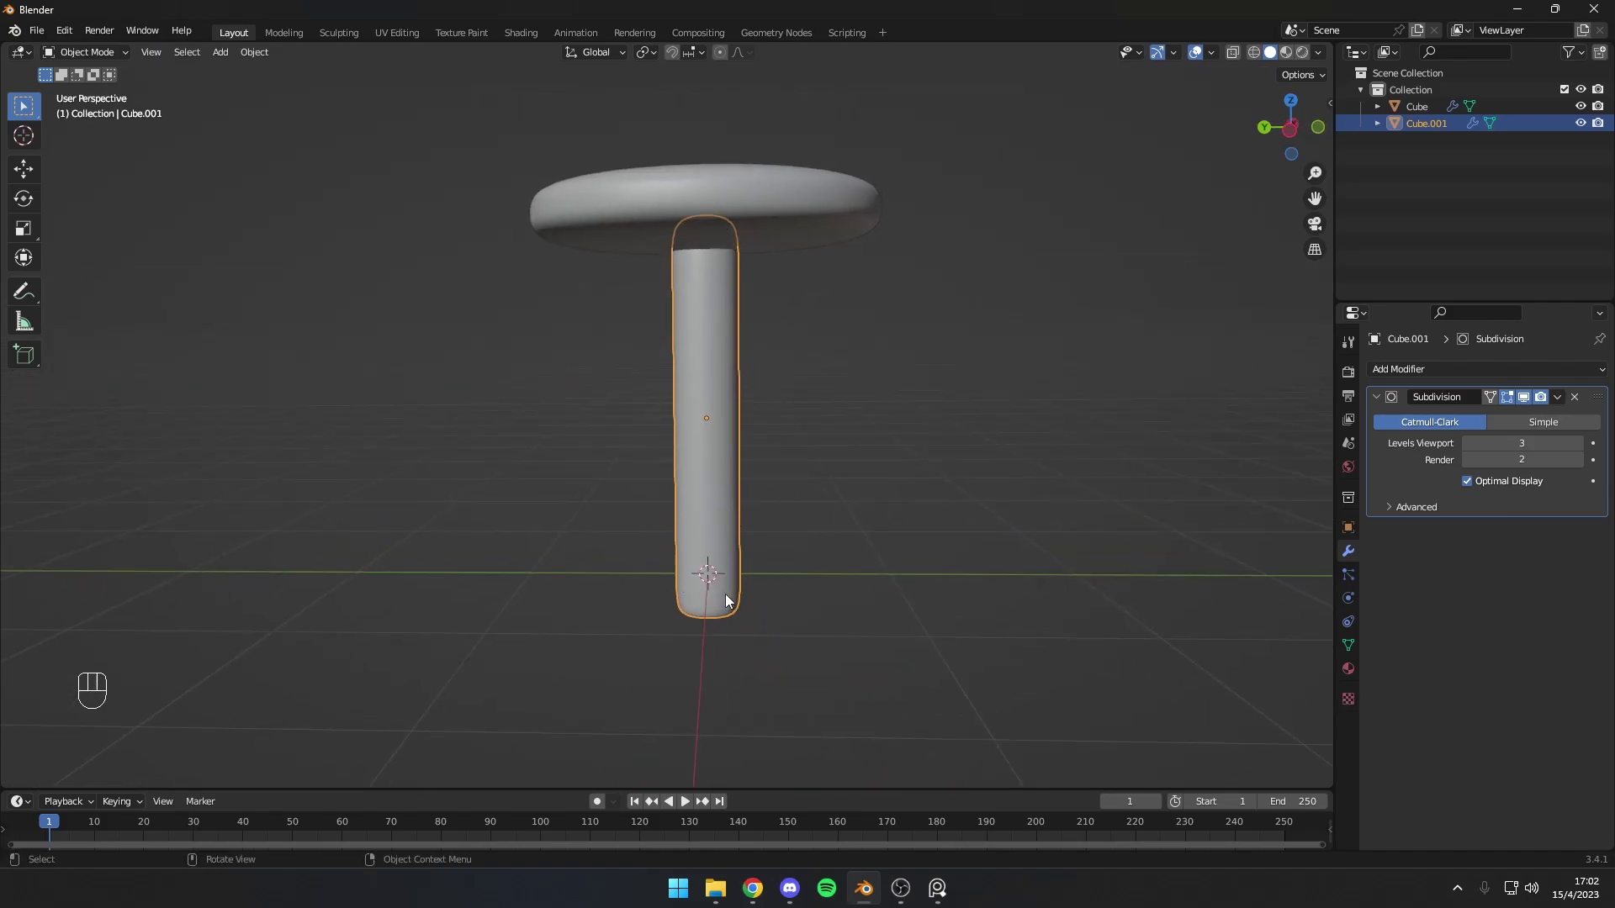
key("Tab")
left_click_drag(804, 419, 797, 450)
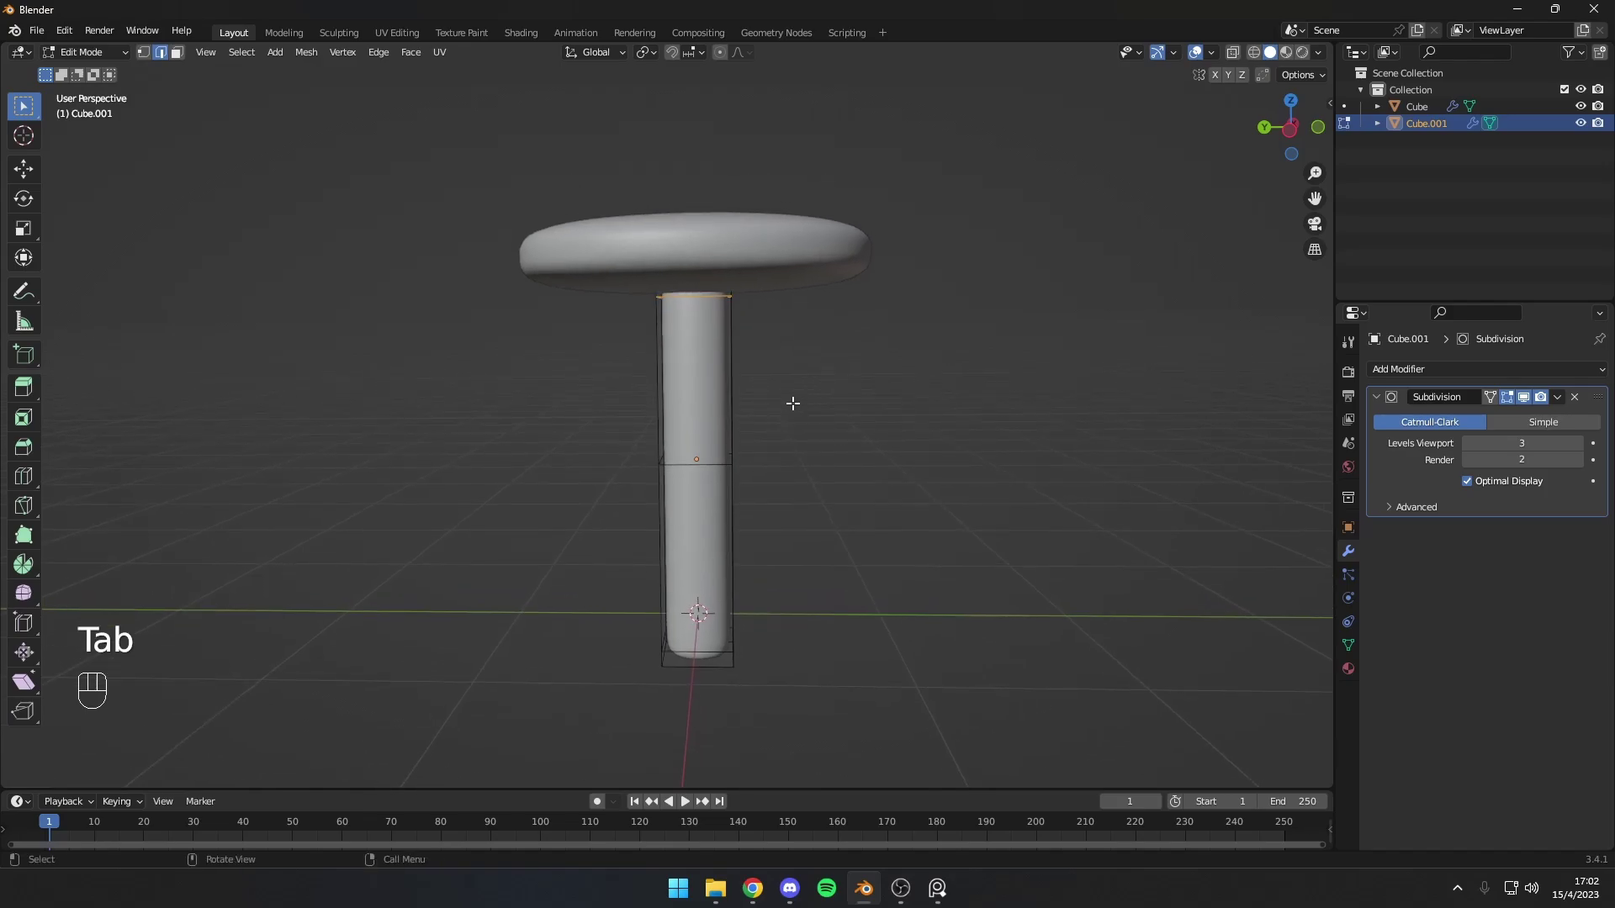
key("g")
left_click_drag(818, 477, 775, 407)
key("Tab")
Step: Scale the leg's top face with proportional editing so the leg tapers toward its top
key("3")
left_click_drag(763, 287, 734, 308)
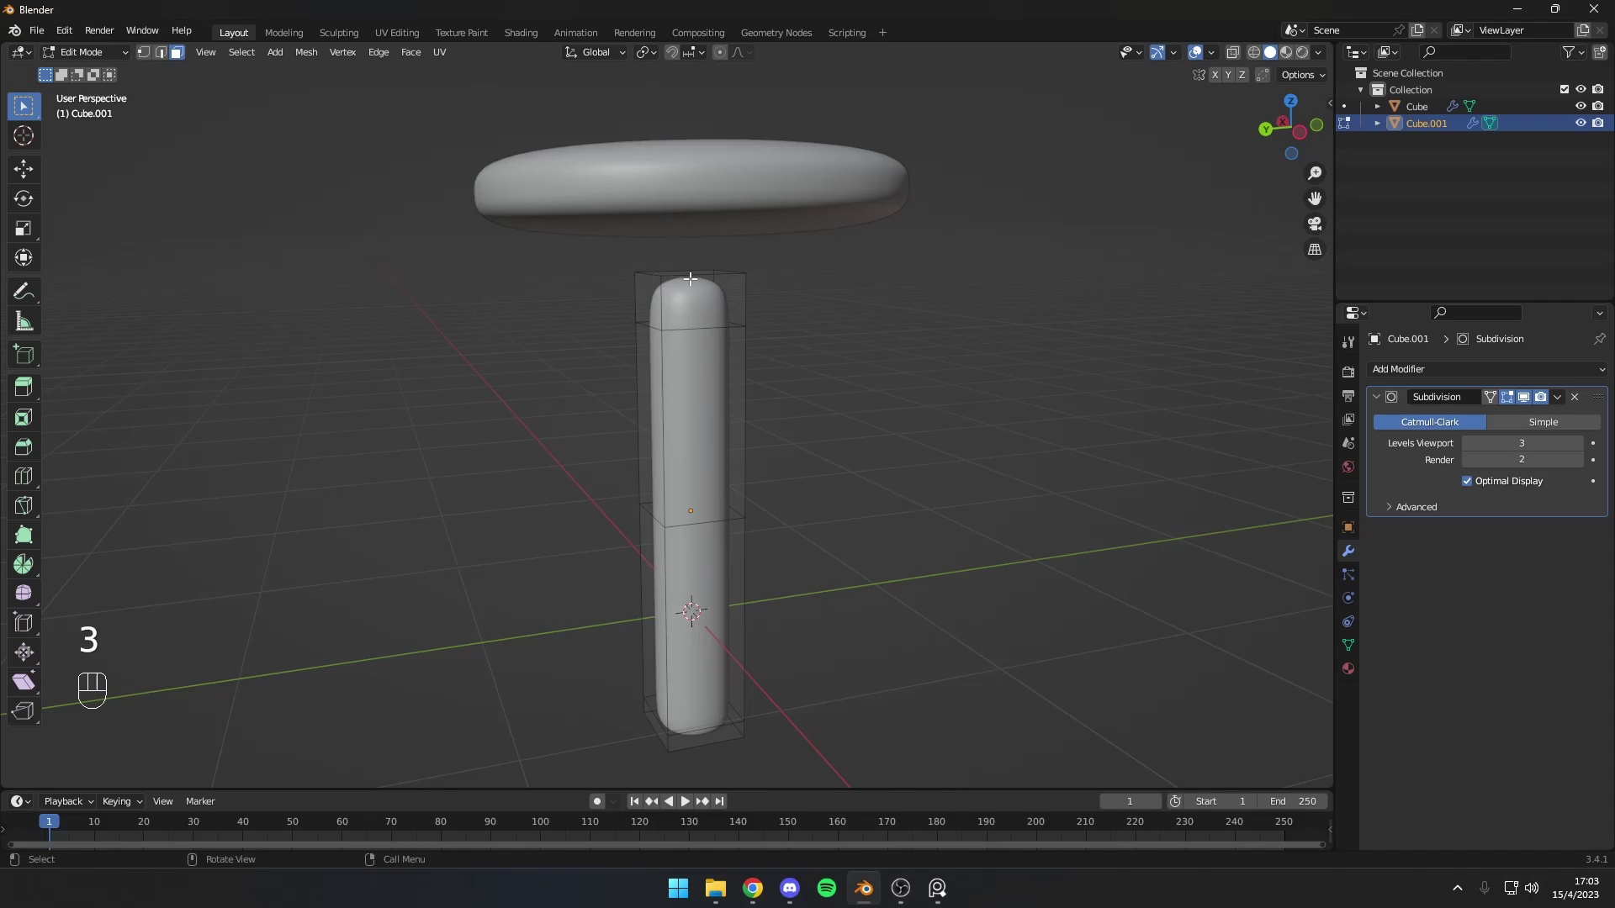
left_click(672, 267)
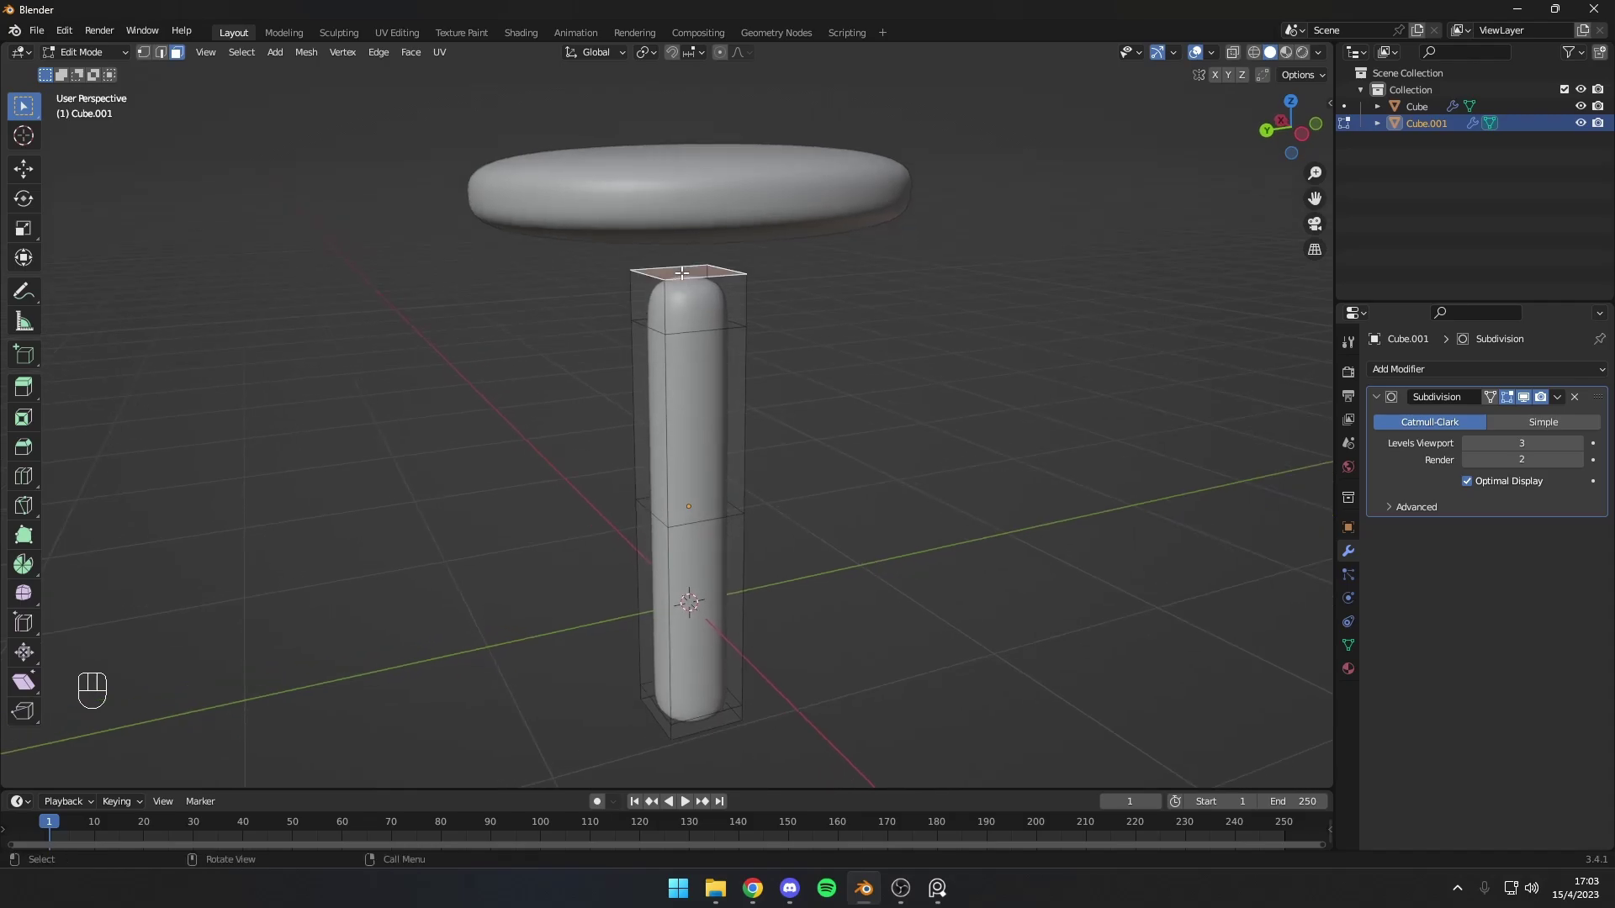
key("s")
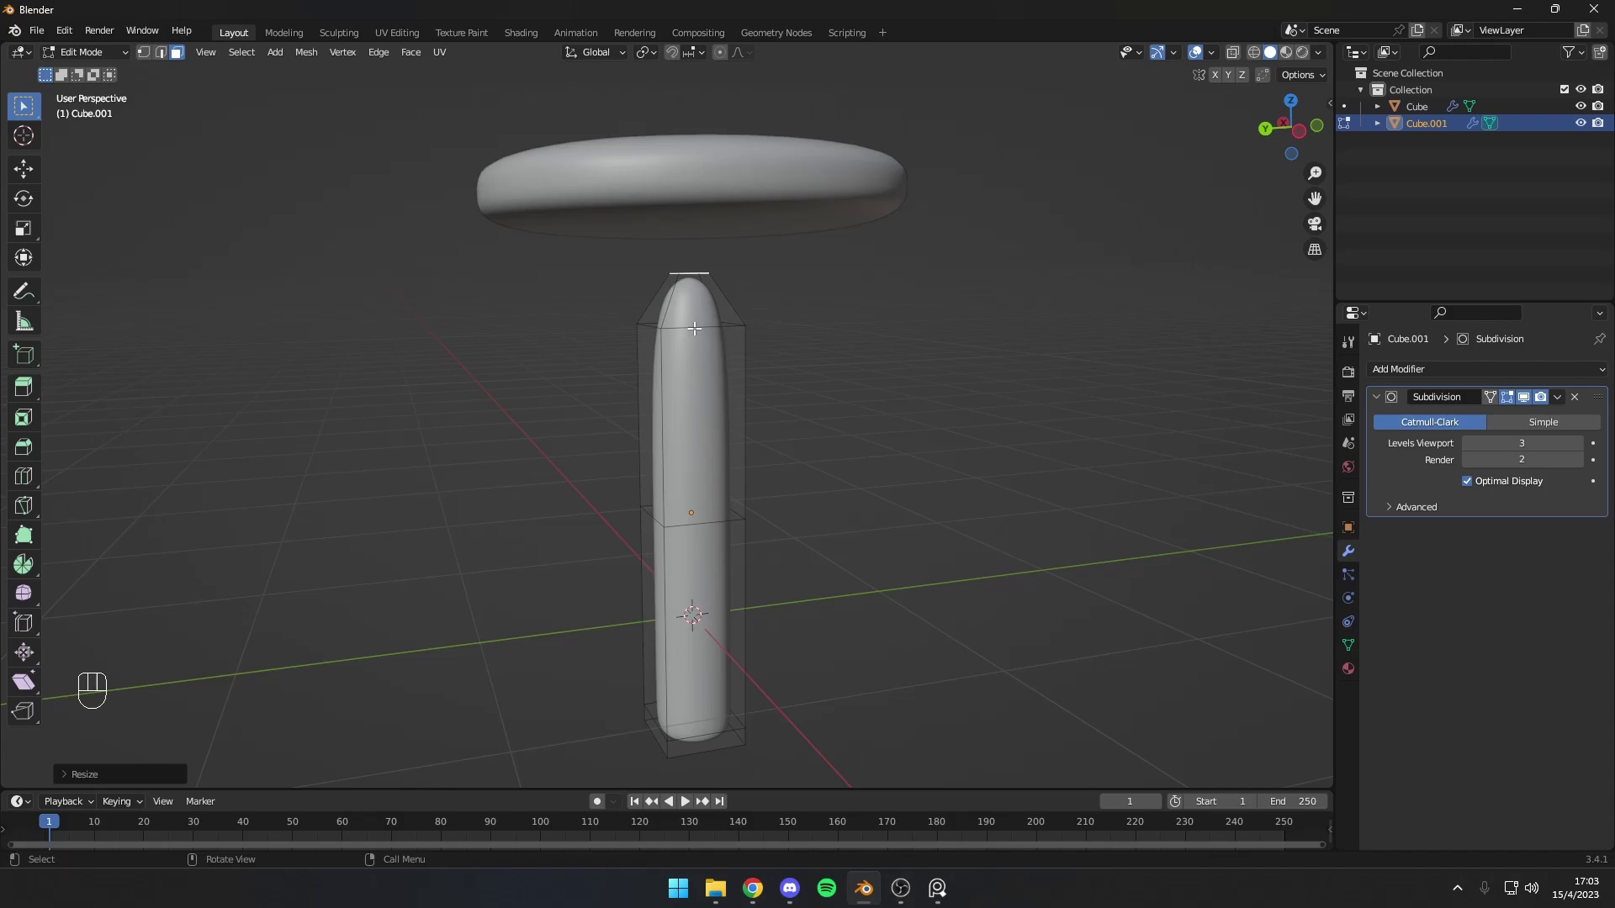
key("ctrl+z")
left_click(778, 411)
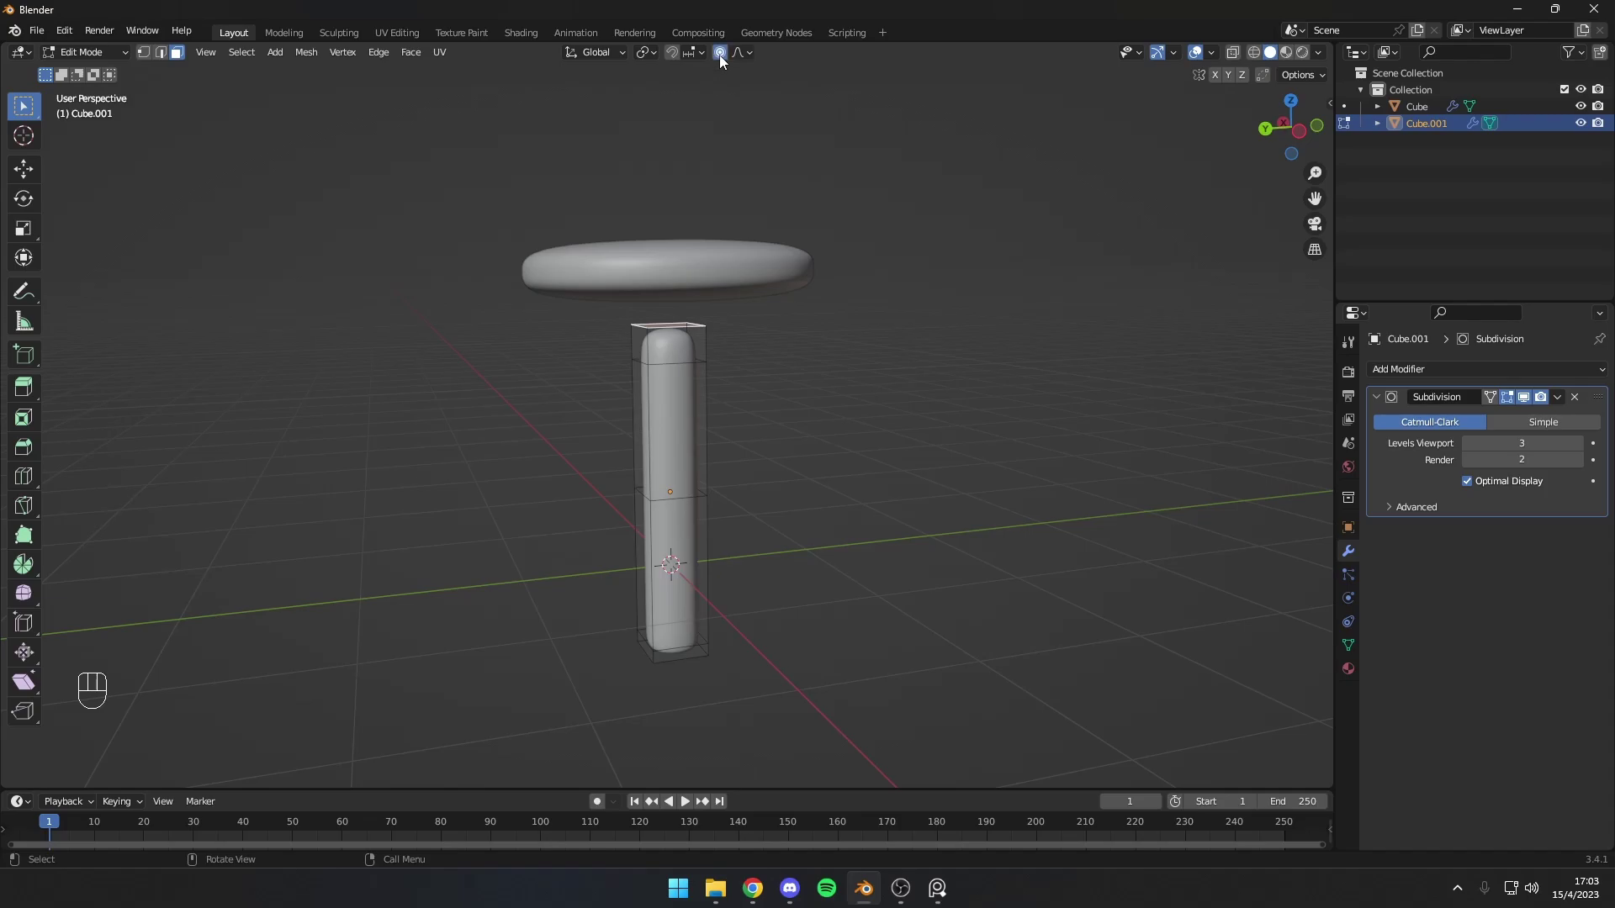
key("s")
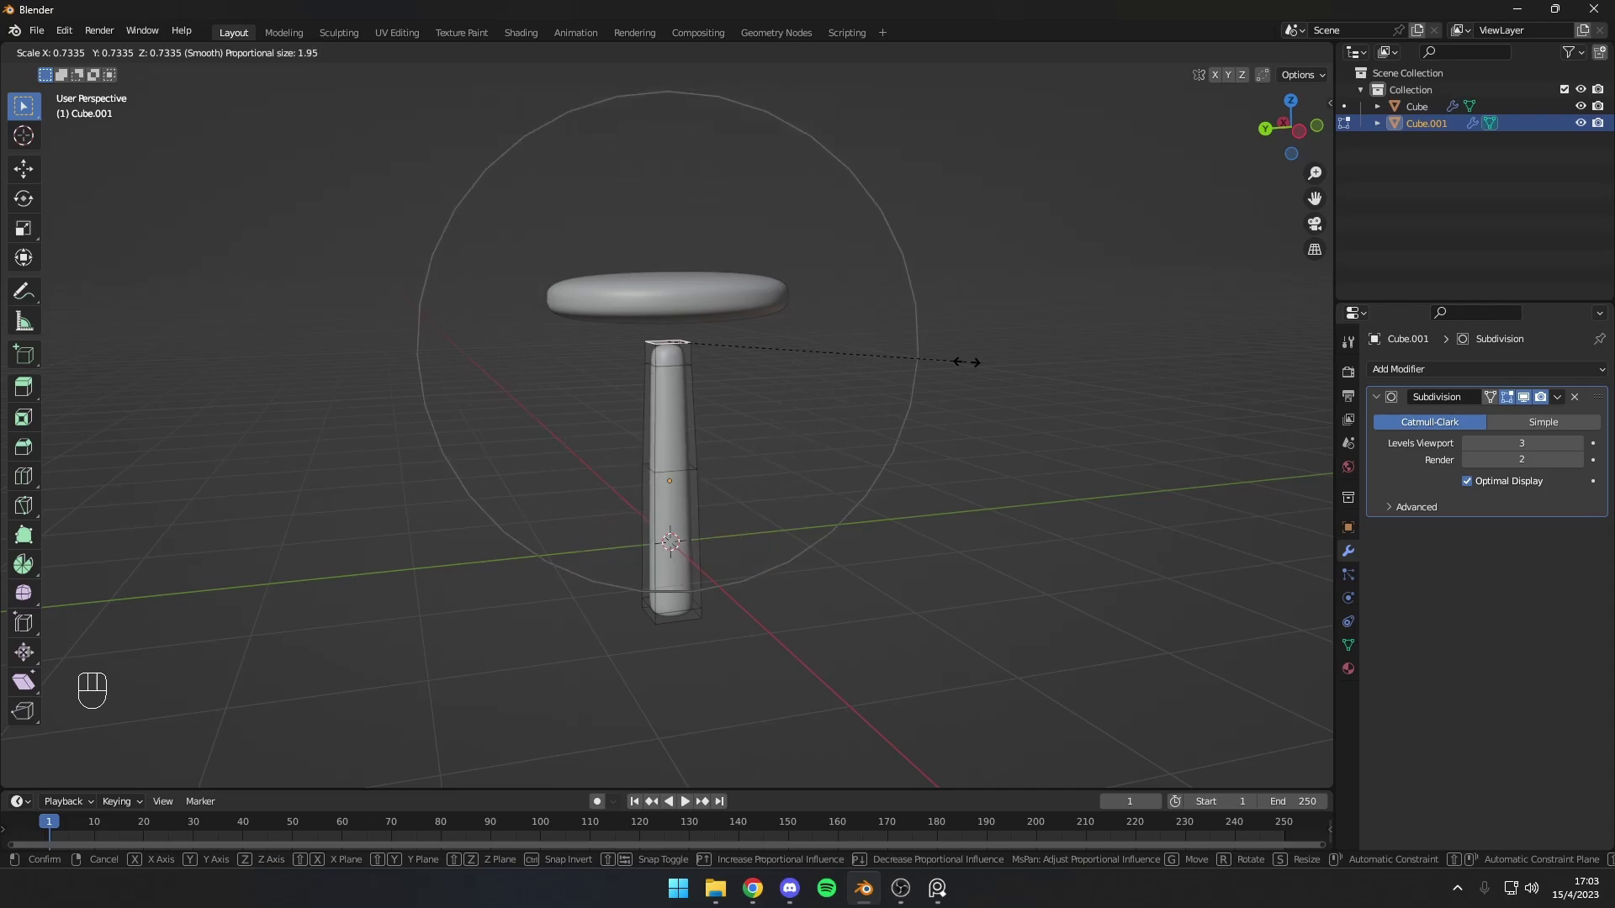
key("Tab")
Step: Shorten the leg along Z and lower it so its foot rests on the ground, viewed from the side
left_click_drag(789, 413, 775, 385)
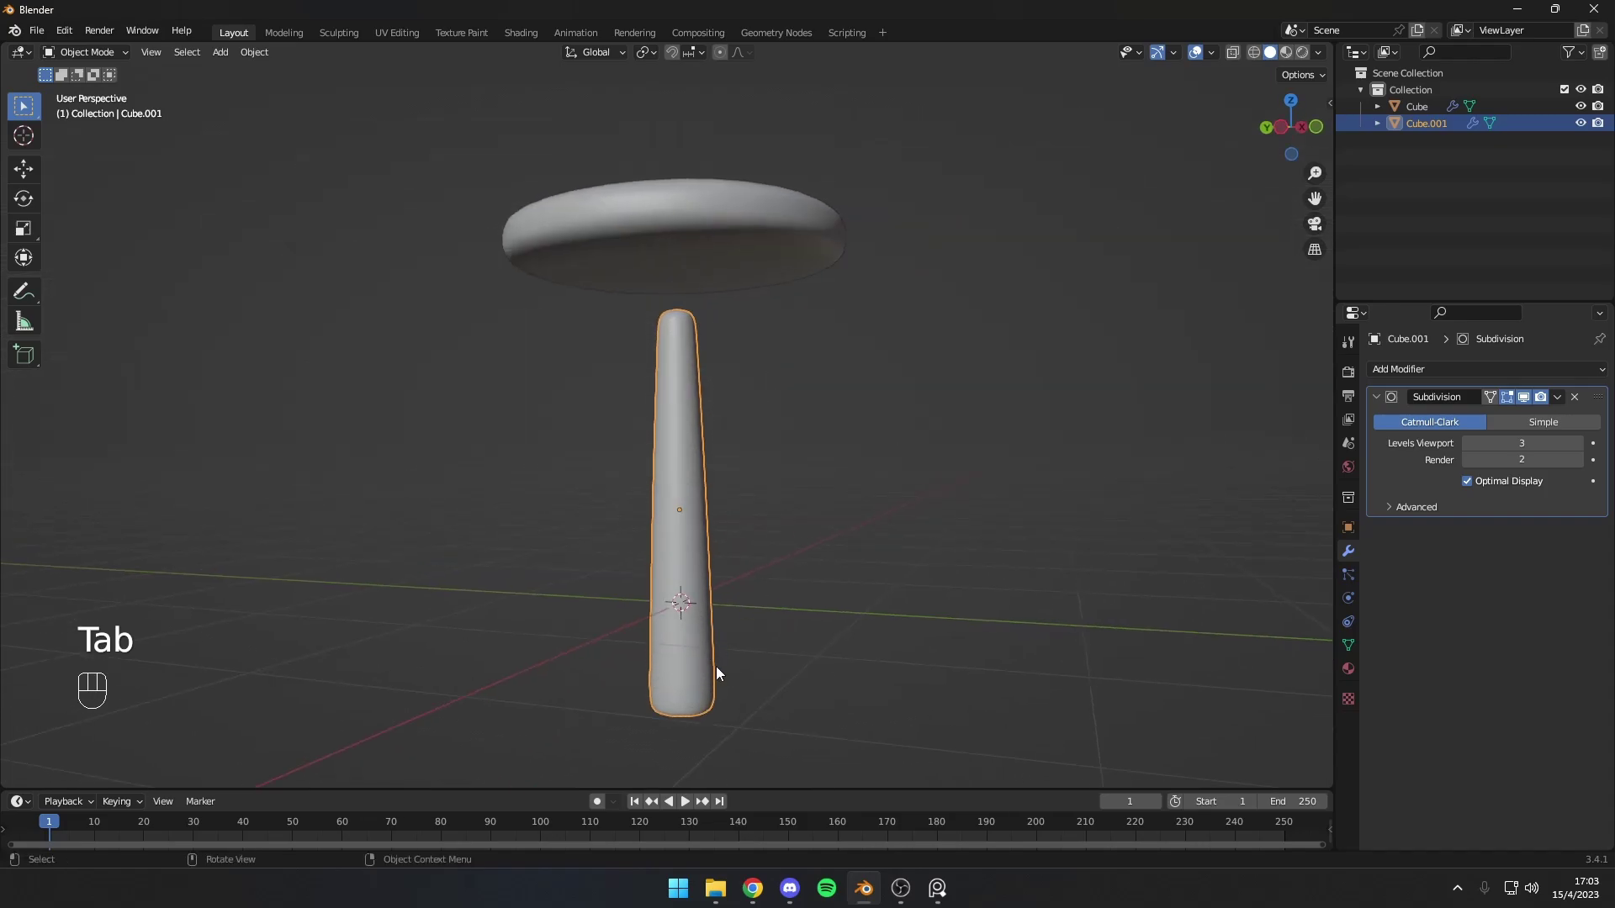
left_click_drag(763, 644, 810, 666)
key("s")
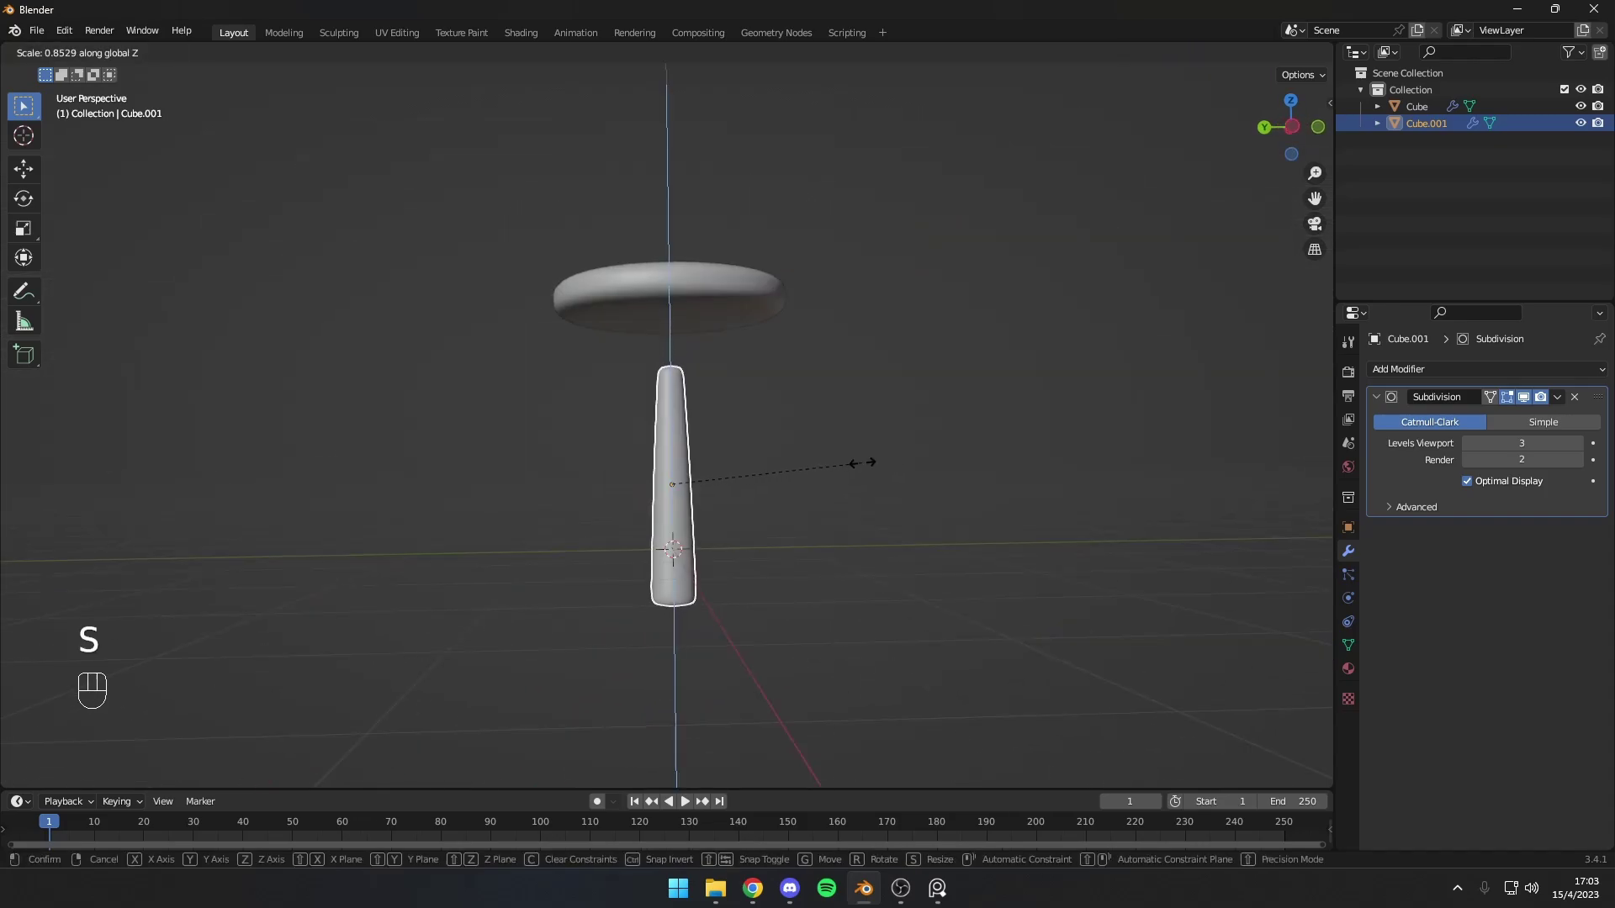
key("g")
left_click_drag(768, 446, 788, 453)
middle_click(798, 454)
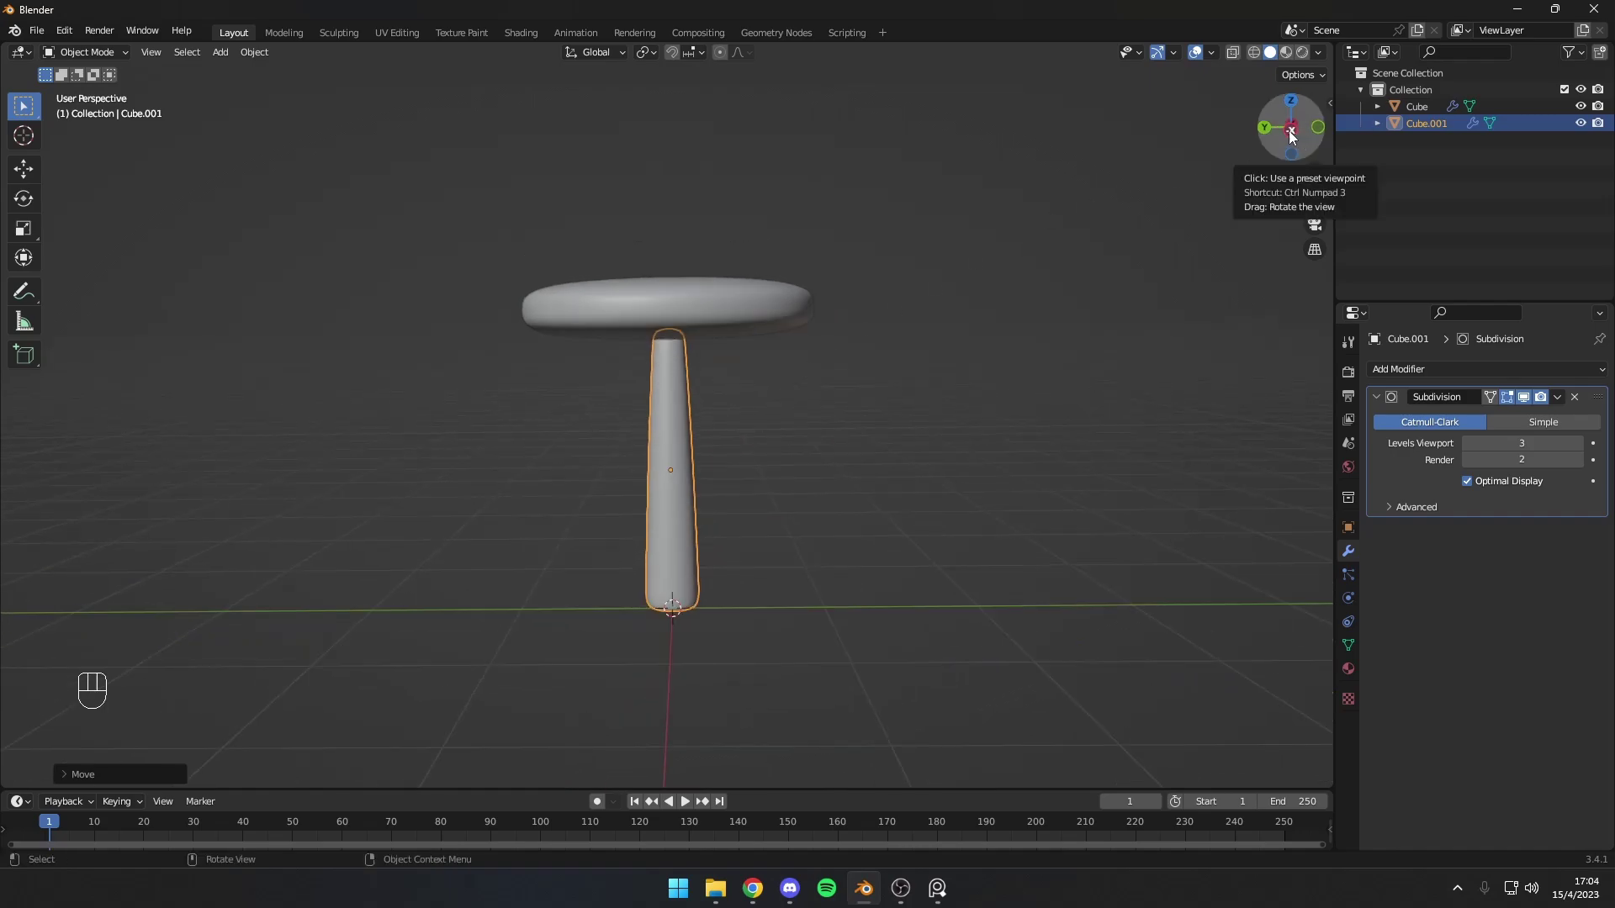
left_click_drag(1062, 222, 1028, 230)
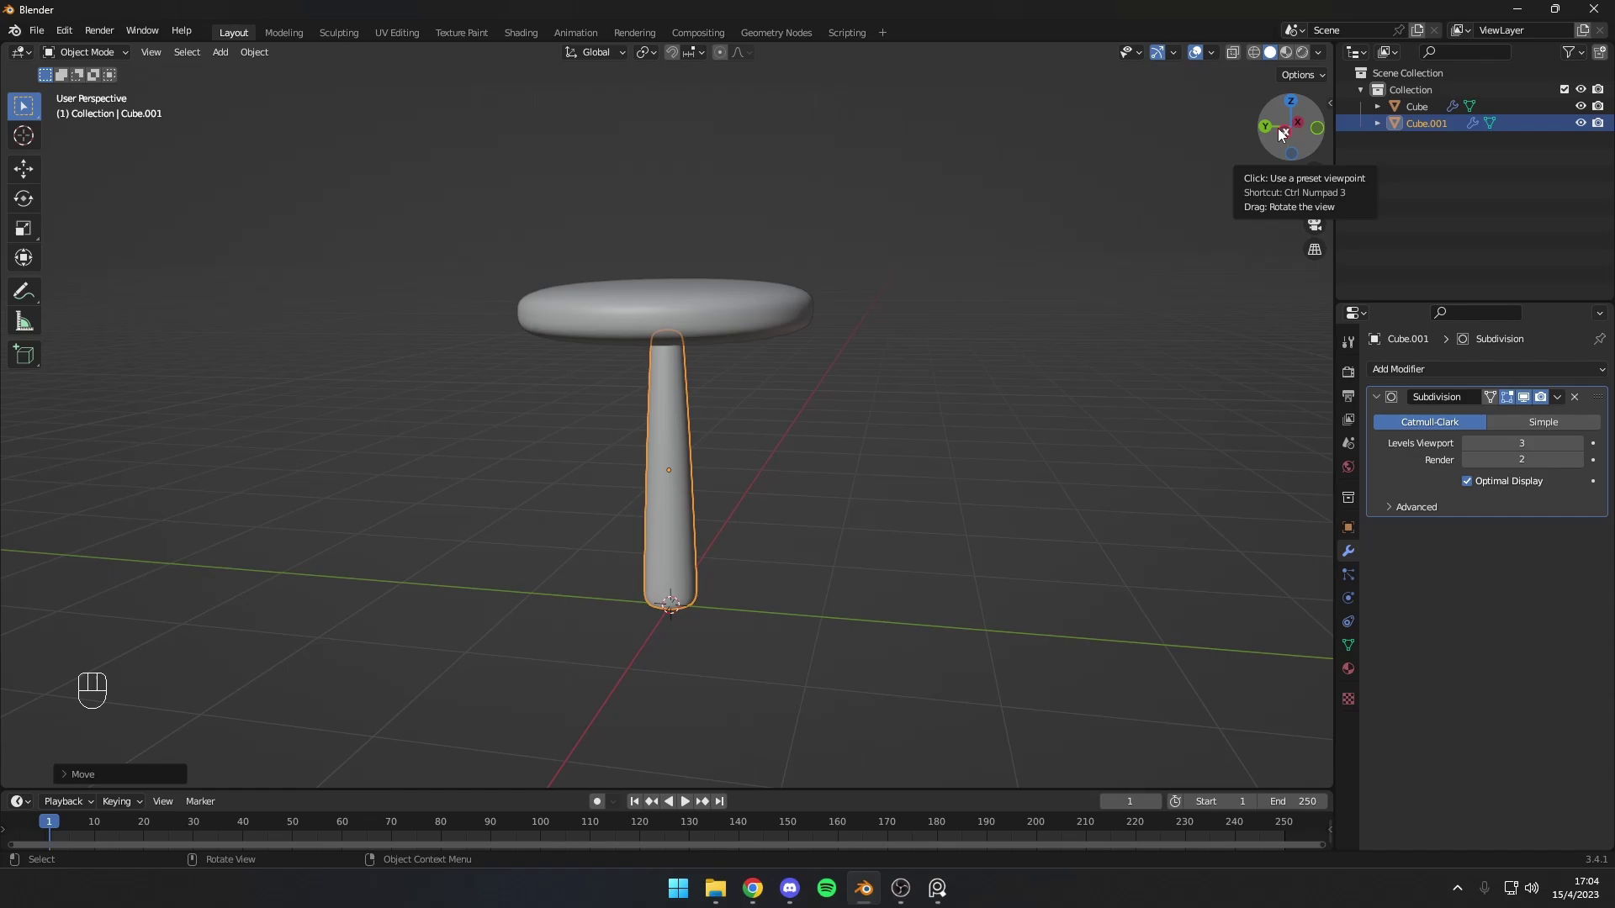
left_click_drag(1286, 135, 688, 472)
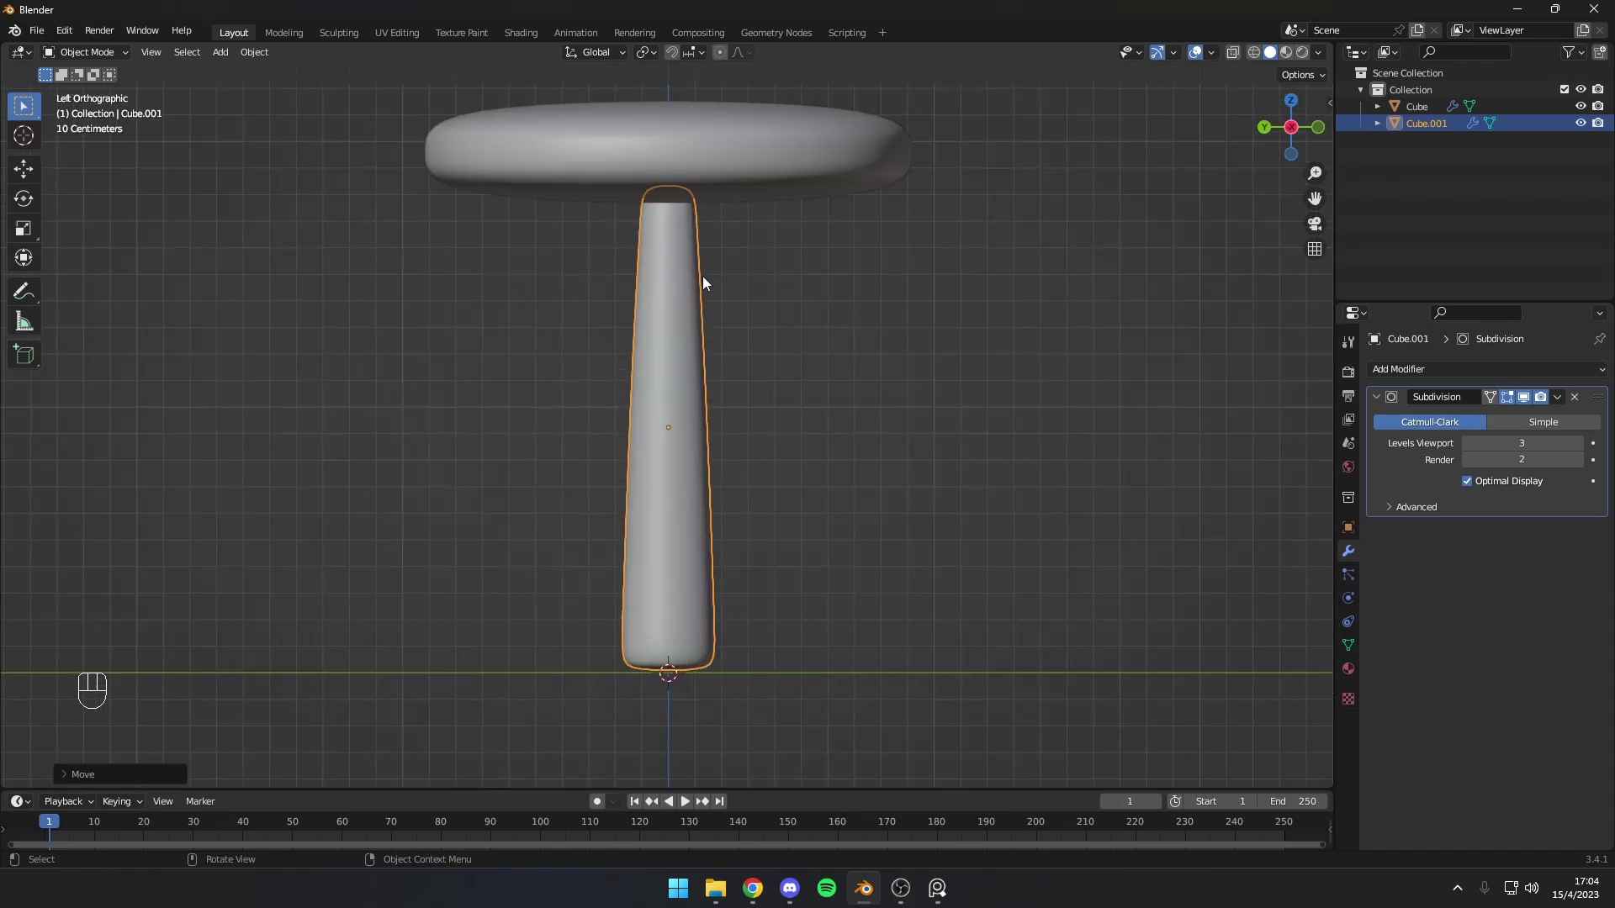
Step: Rotate the leg outward and shift it along Y toward the seat's edge
key("r")
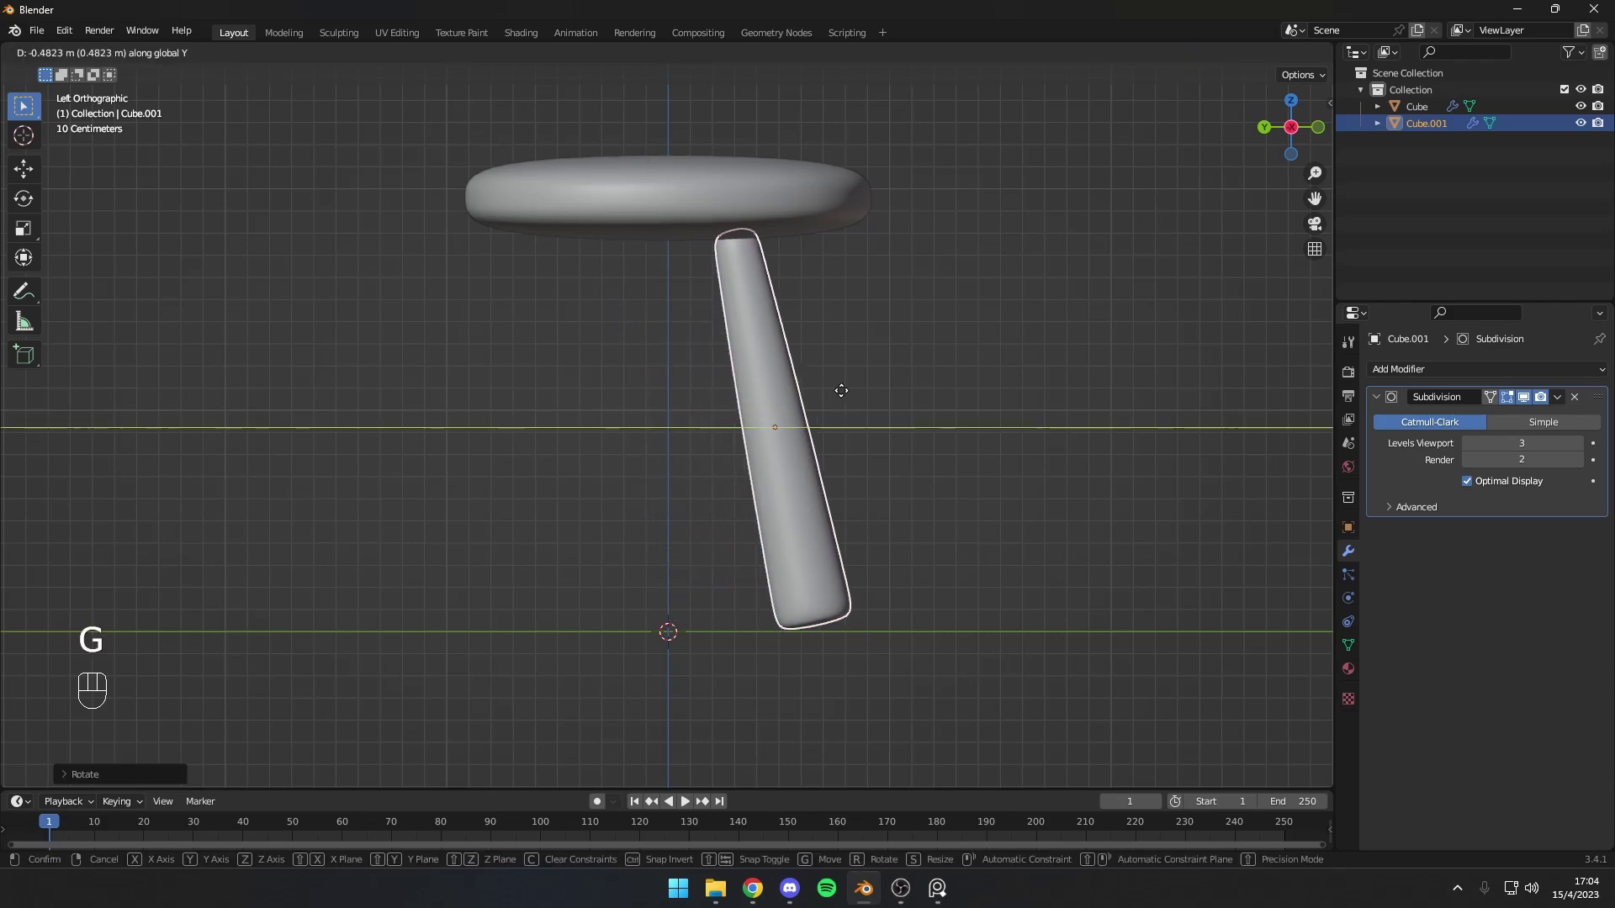
key("r")
left_click(837, 229)
key("g")
key("r")
Step: Duplicate the tilted leg and mirror the copy on Y to the opposite side of the seat
key("shift+d")
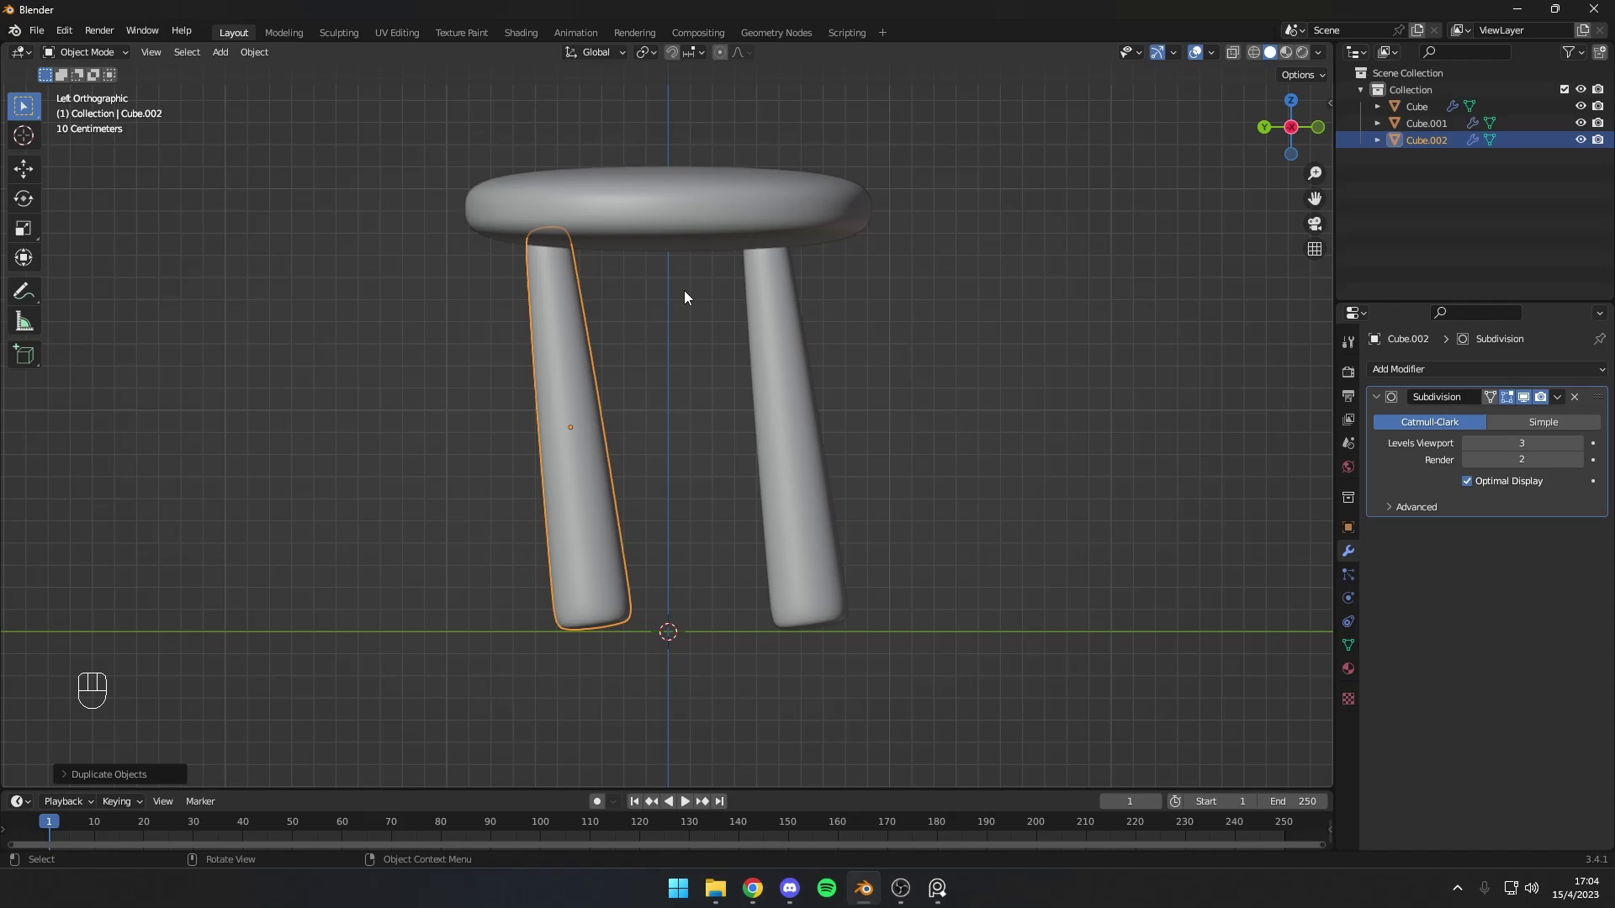
key("r")
key("ctrl+z")
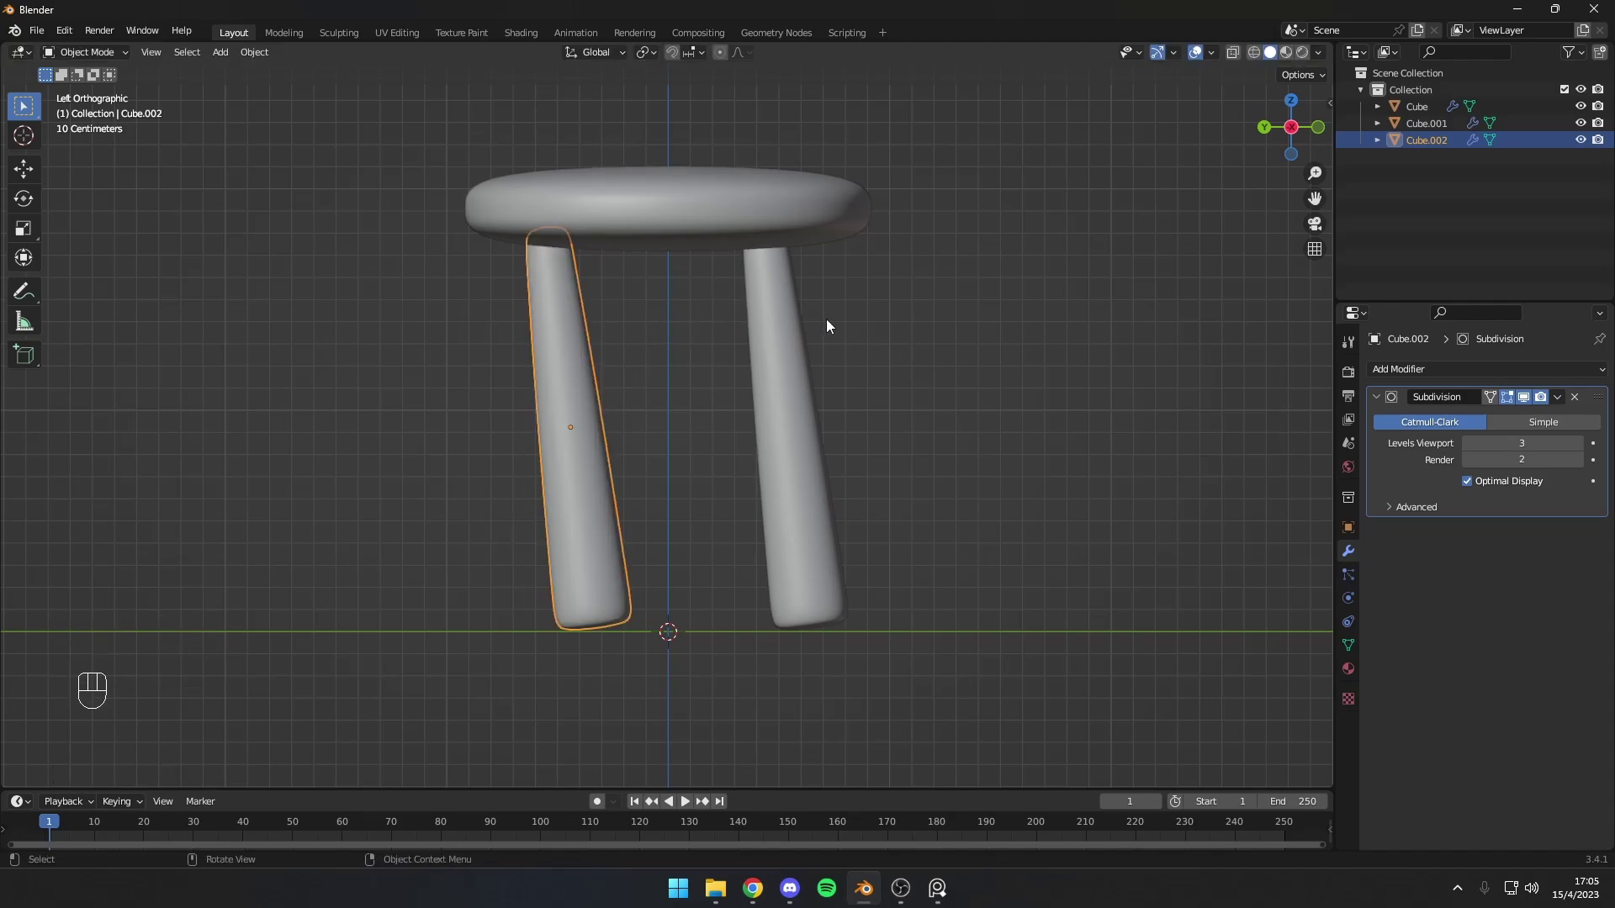
key("ctrl+m")
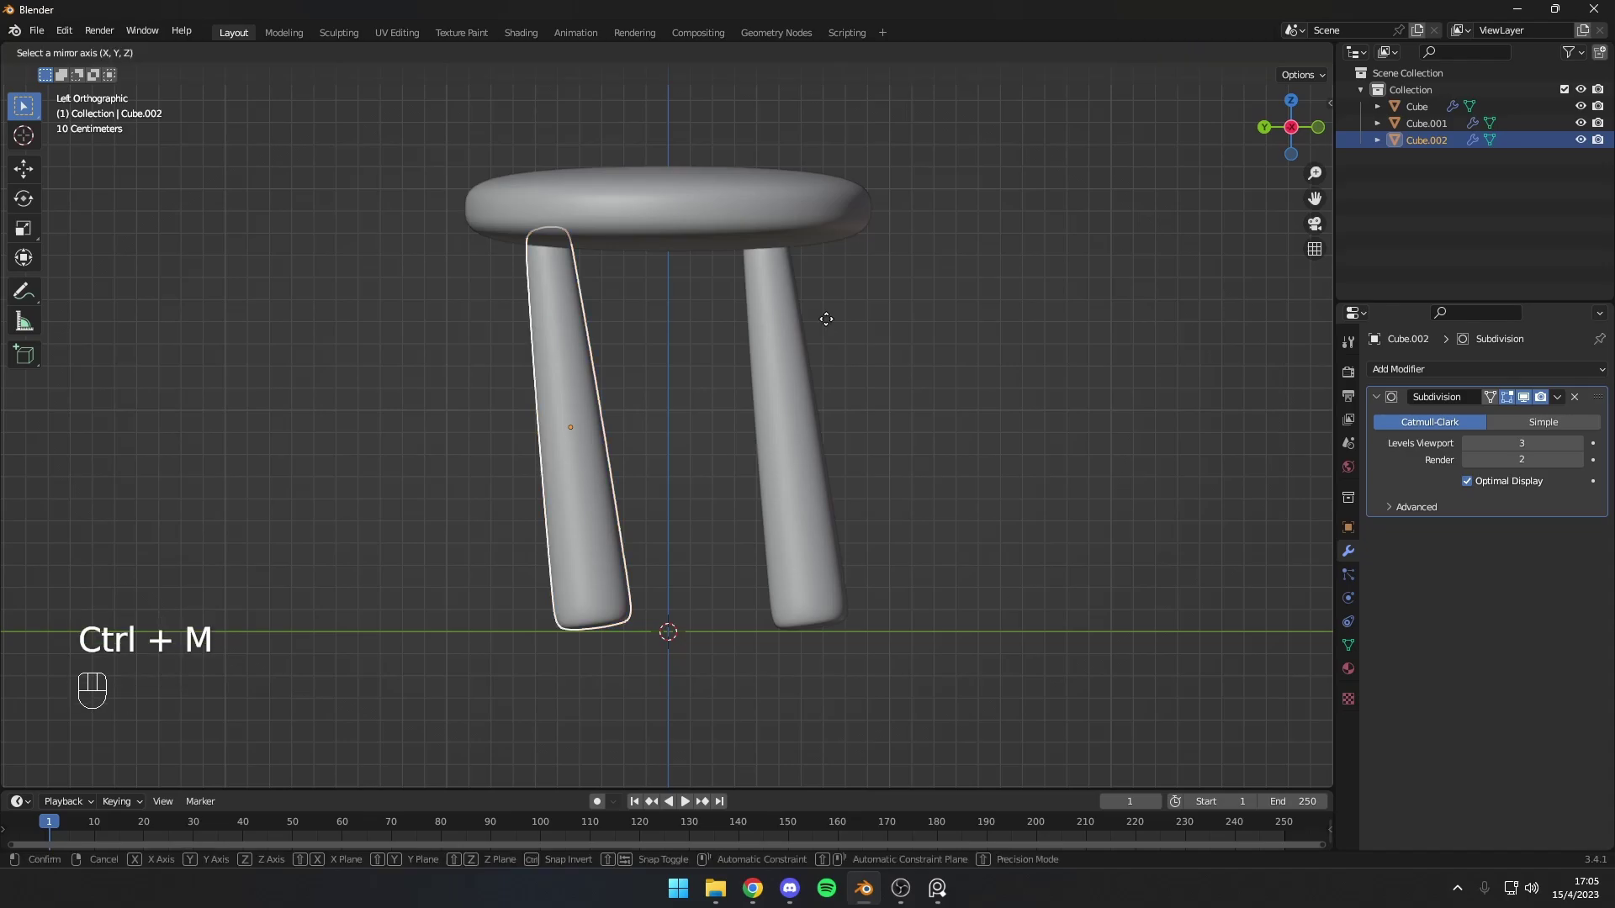
key("ctrl+z")
key("ctrl+m")
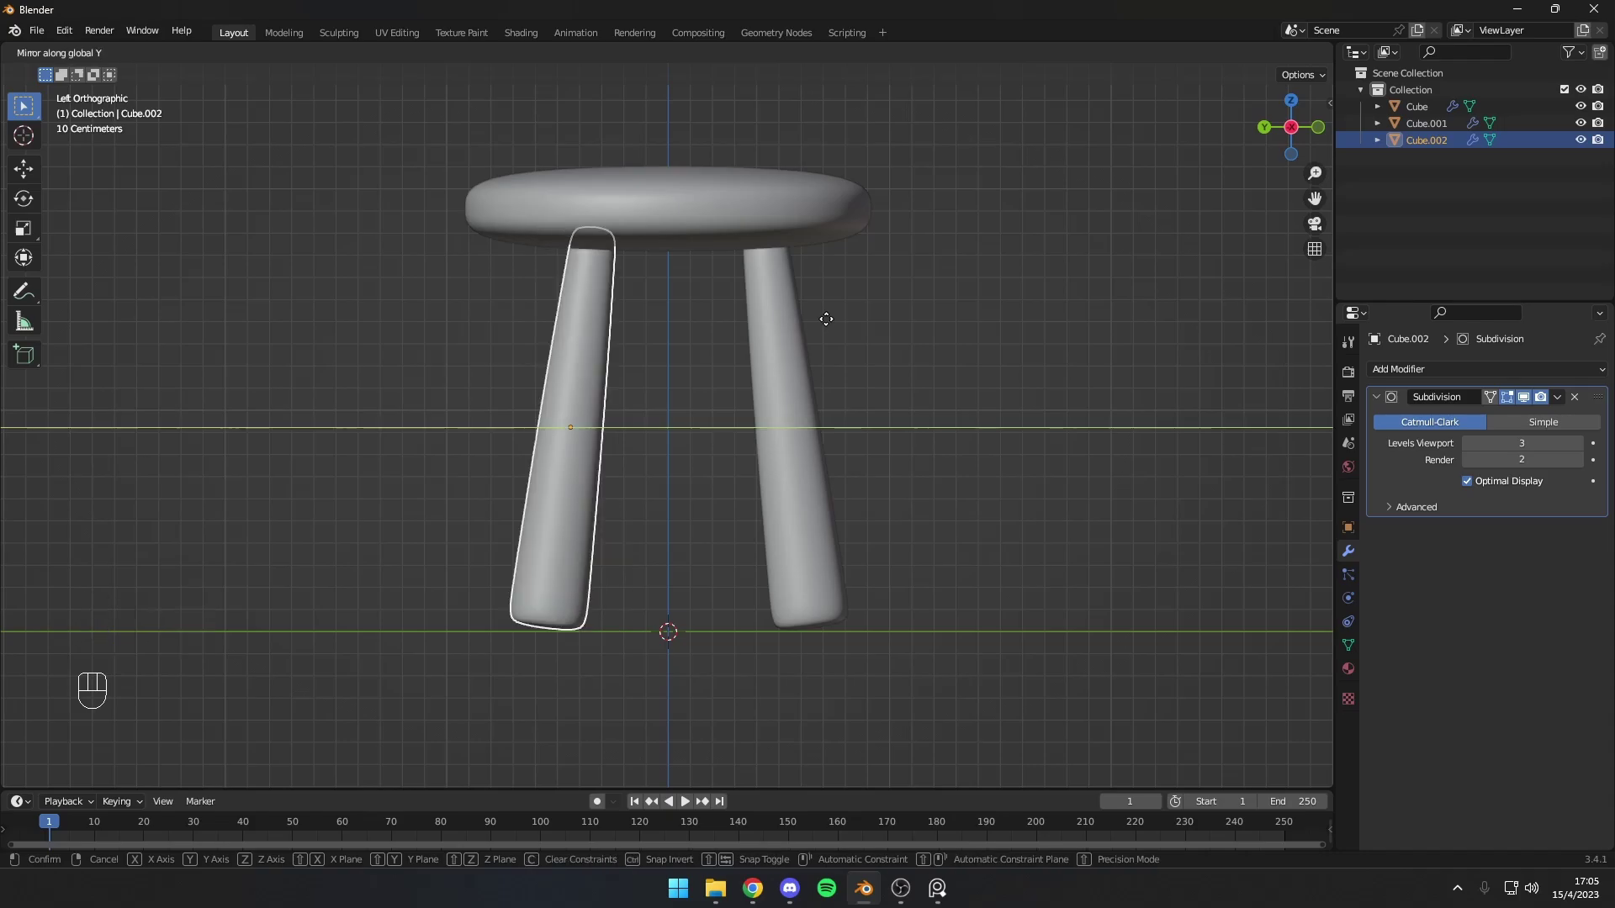
left_click_drag(690, 422, 598, 385)
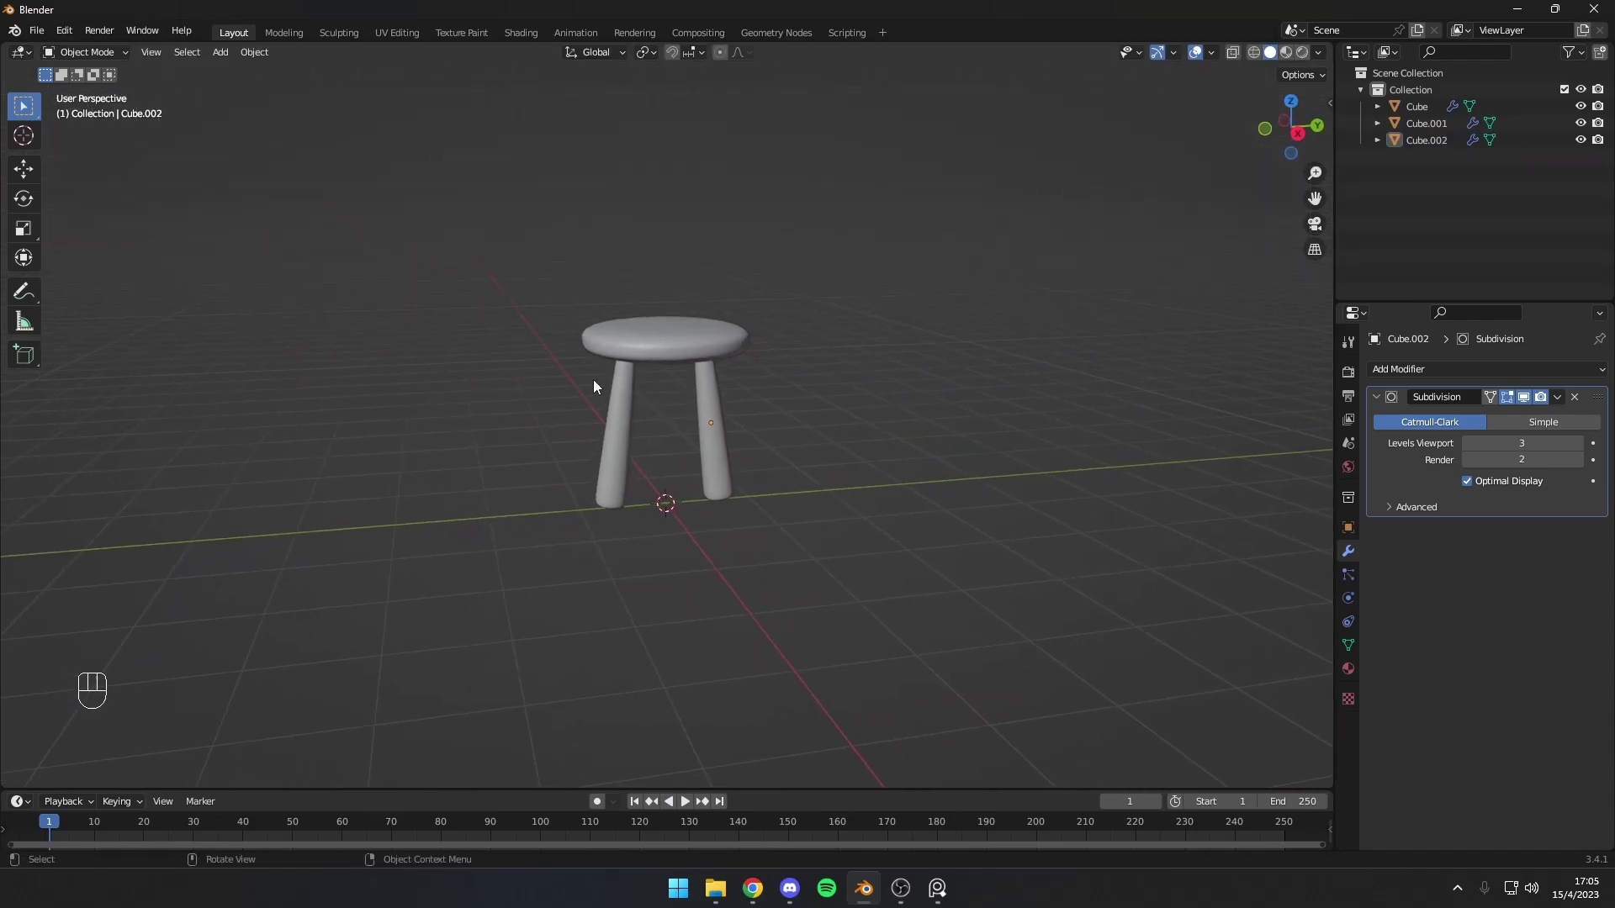
Step: Duplicate both legs and rotate the copies around Z so four legs surround the seat
left_click(759, 386)
left_click_drag(733, 385, 806, 390)
key("shift+d")
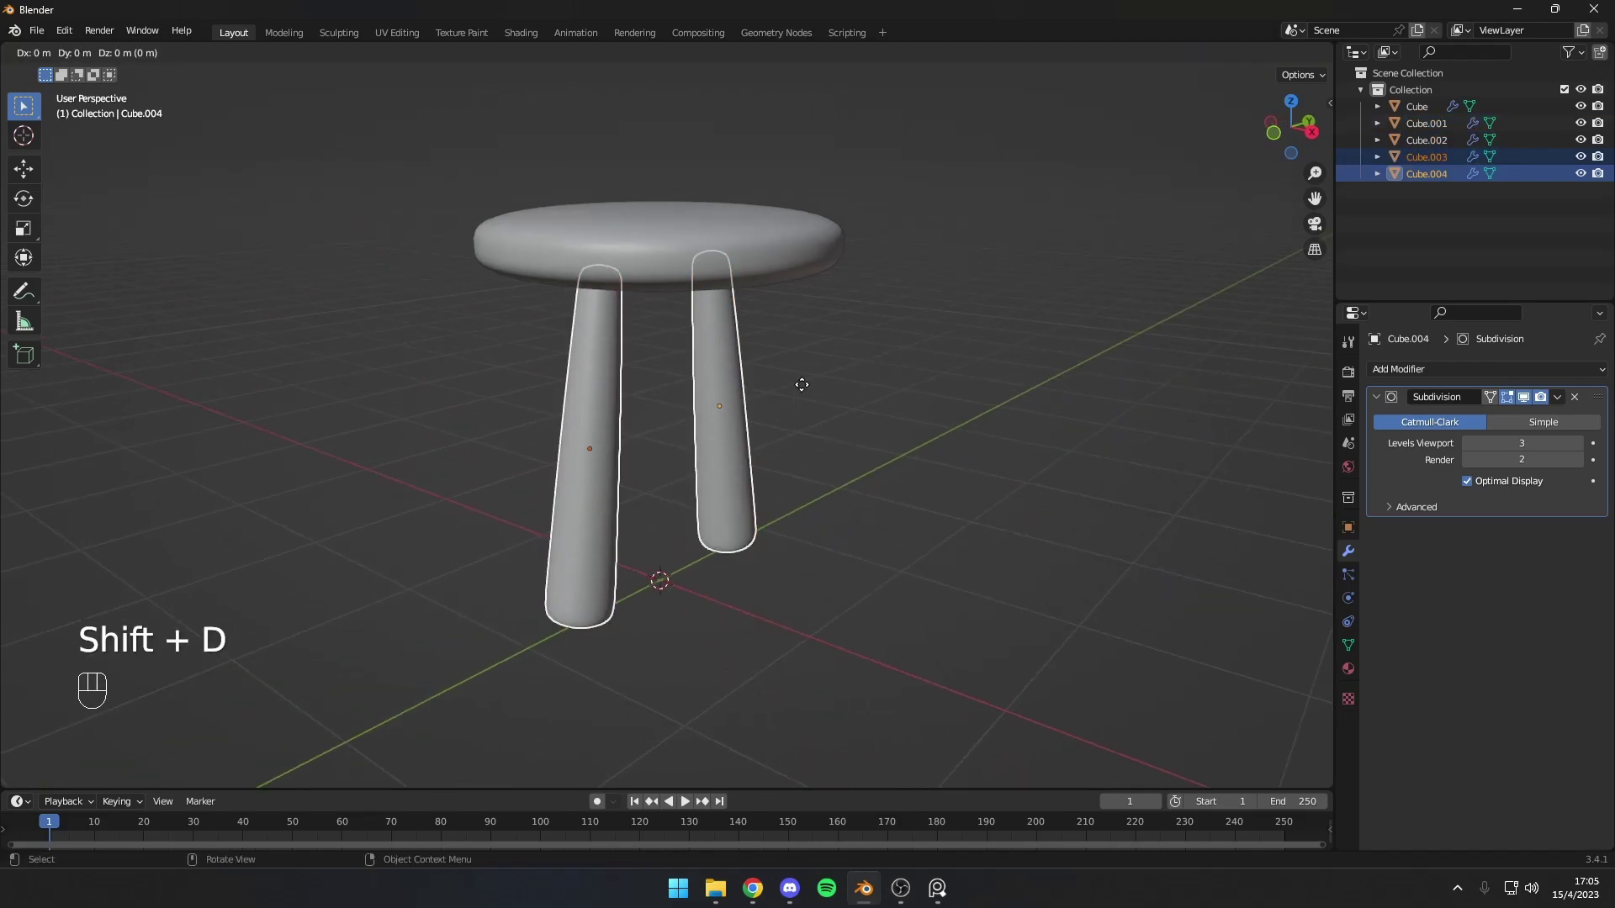
left_click_drag(780, 405, 755, 404)
left_click(803, 330)
key("r")
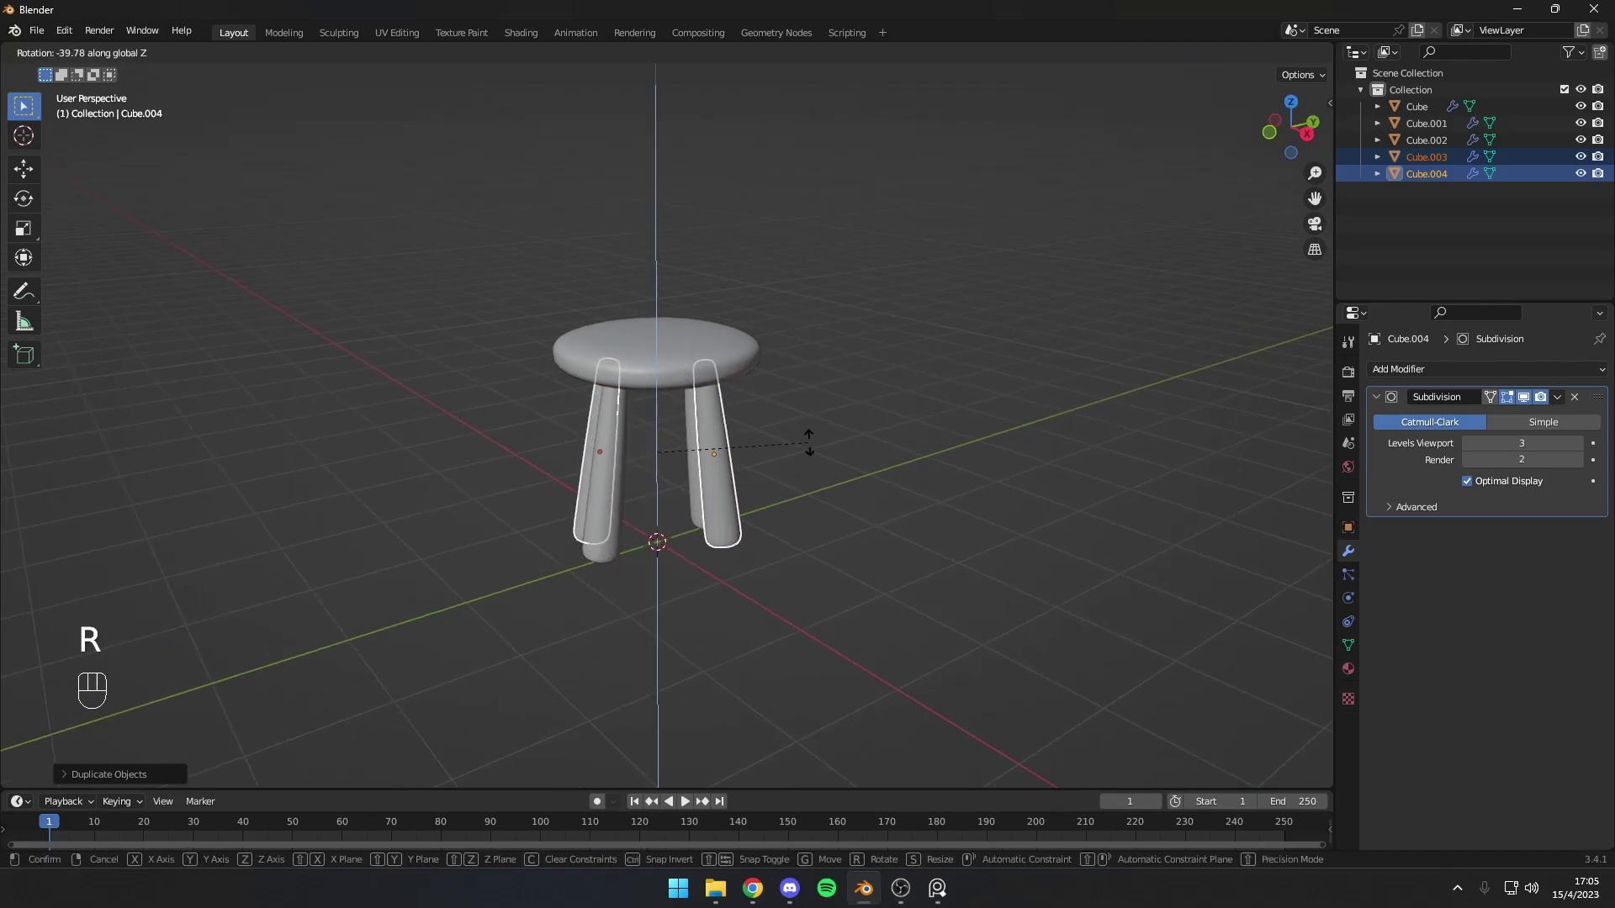
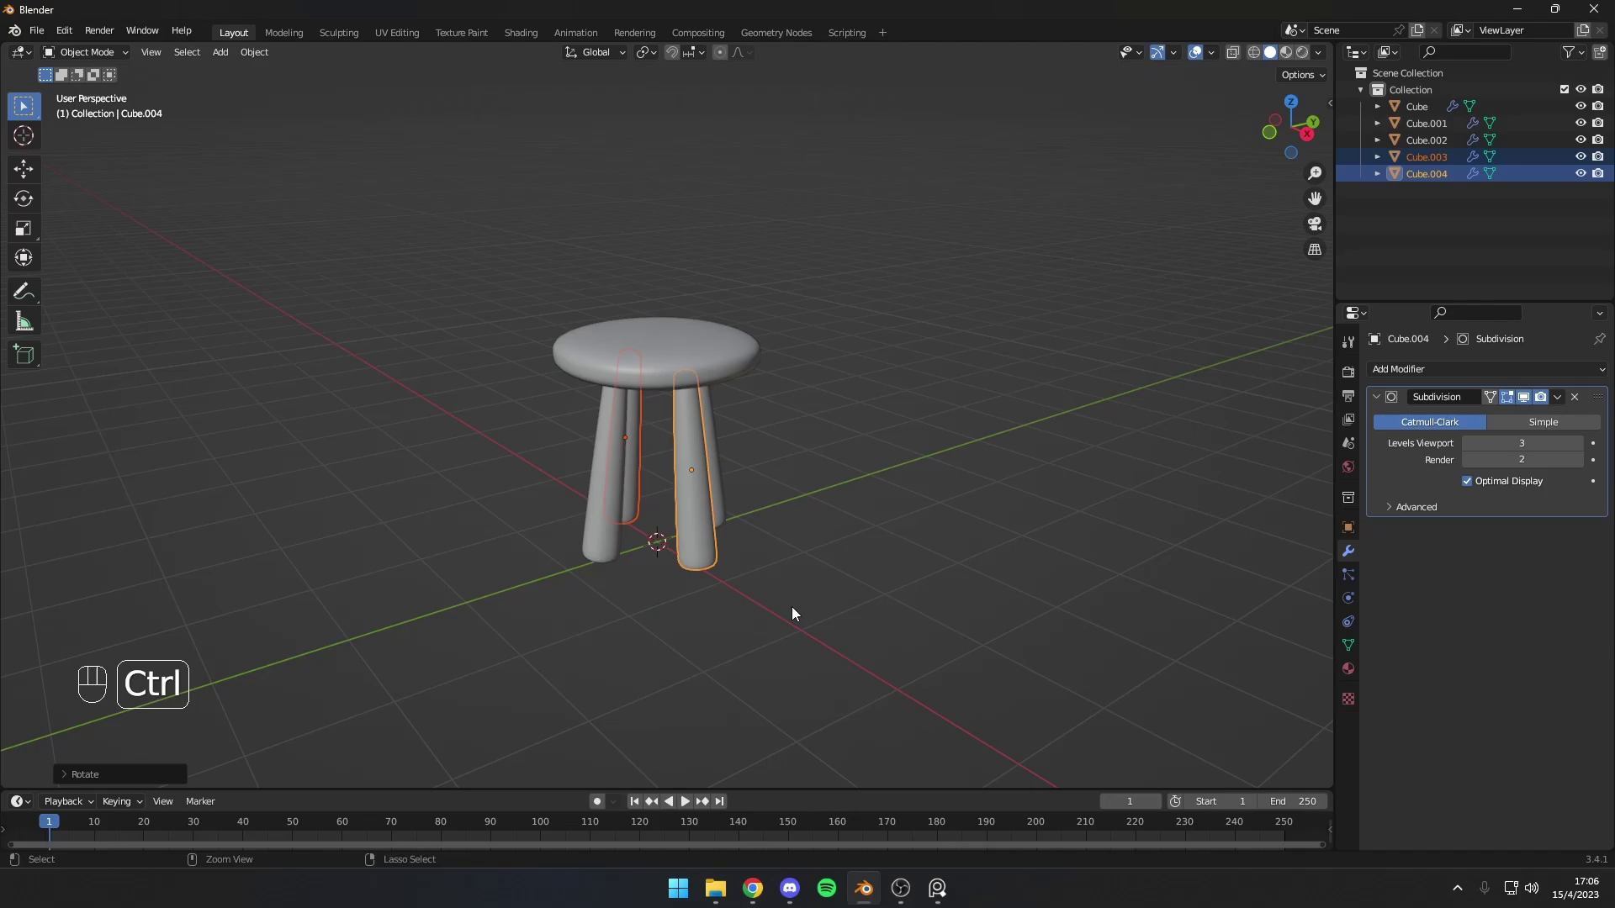
key("ctrl+z")
left_click_drag(895, 425, 749, 415)
Step: Scale a leg copy into a short crossbar and duplicate rungs between the legs
left_click(783, 425)
left_click_drag(865, 439, 816, 431)
left_click_drag(804, 425, 785, 449)
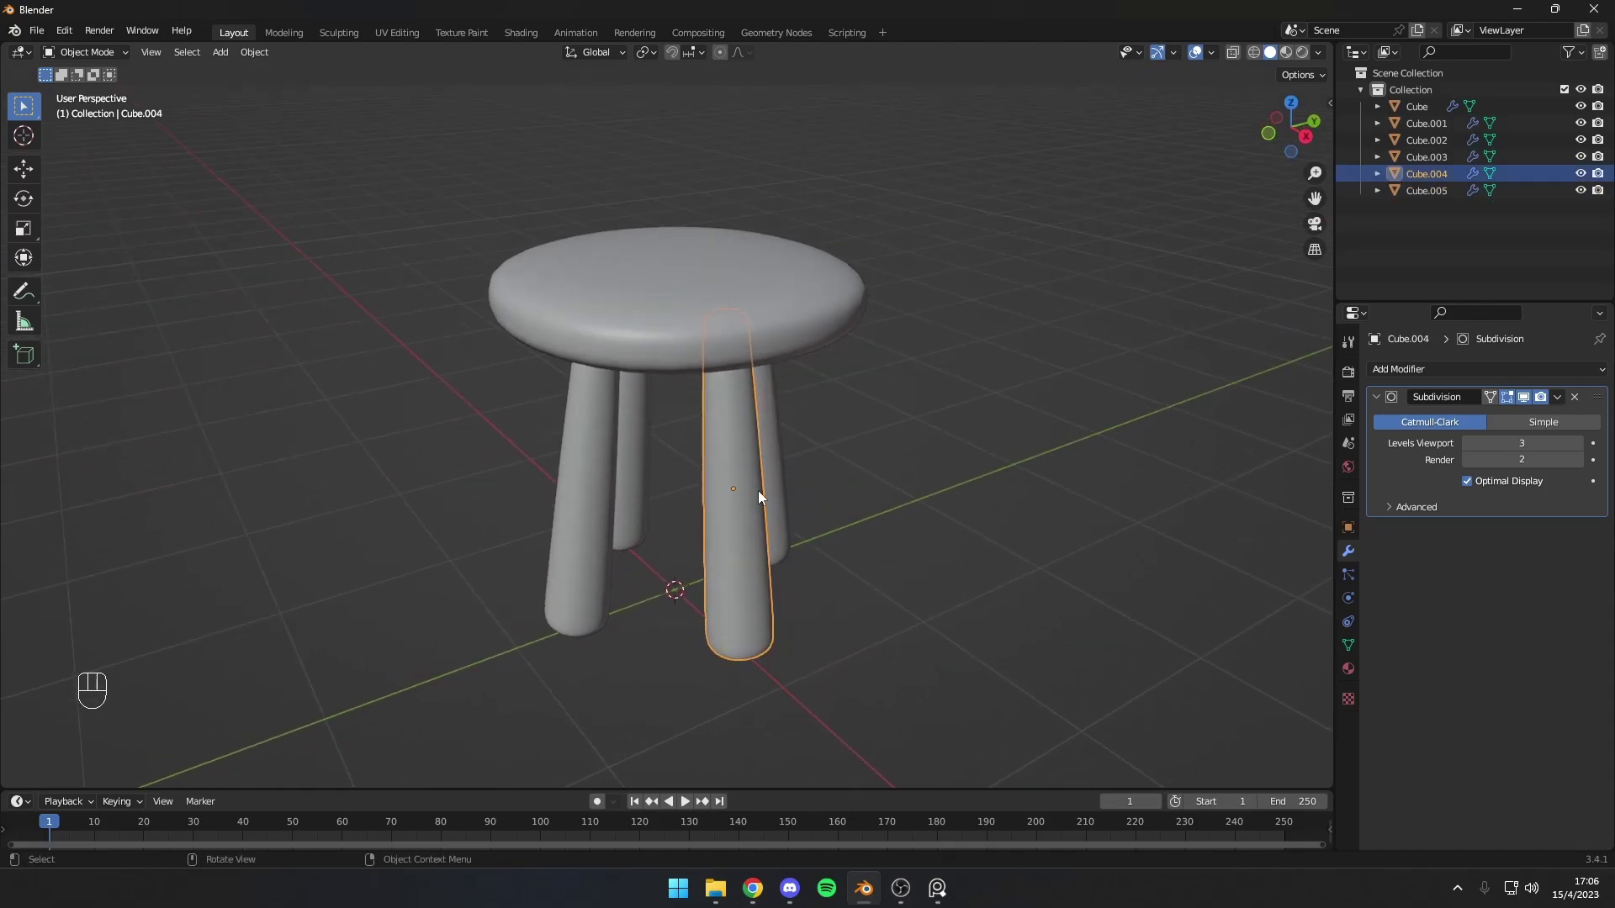
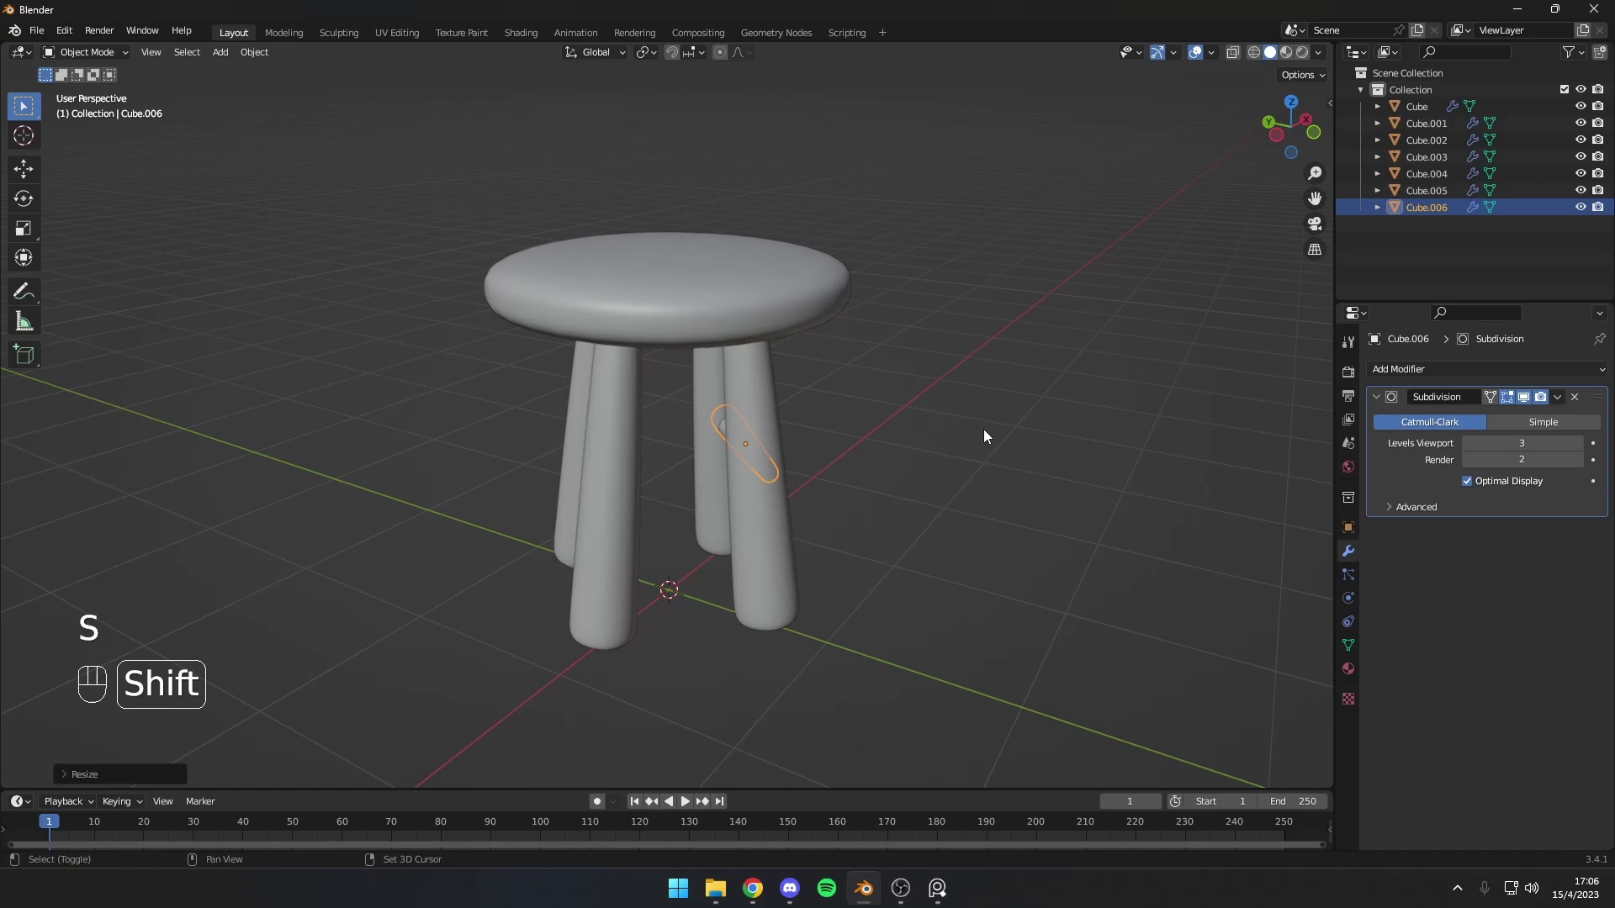
key("shift+d")
left_click_drag(819, 443, 857, 386)
key("g")
key("ctrl+z")
left_click_drag(858, 390, 863, 410)
left_click_drag(850, 408, 911, 401)
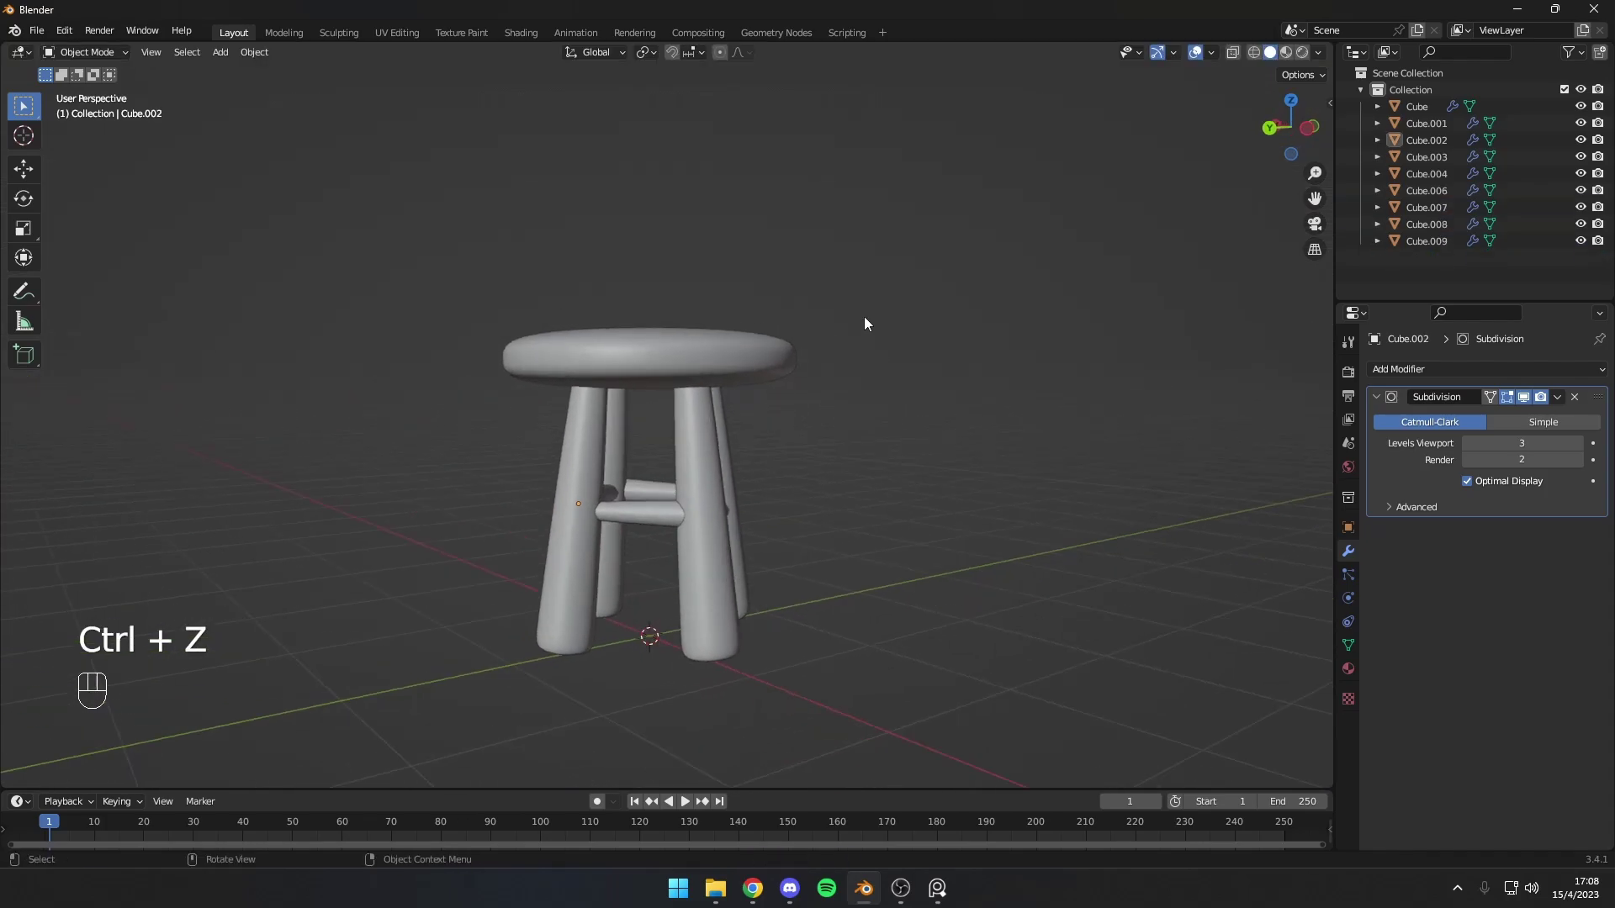
Step: Select all stool parts in the Outliner and join them into one object with Ctrl+J
left_click_drag(757, 358, 433, 553)
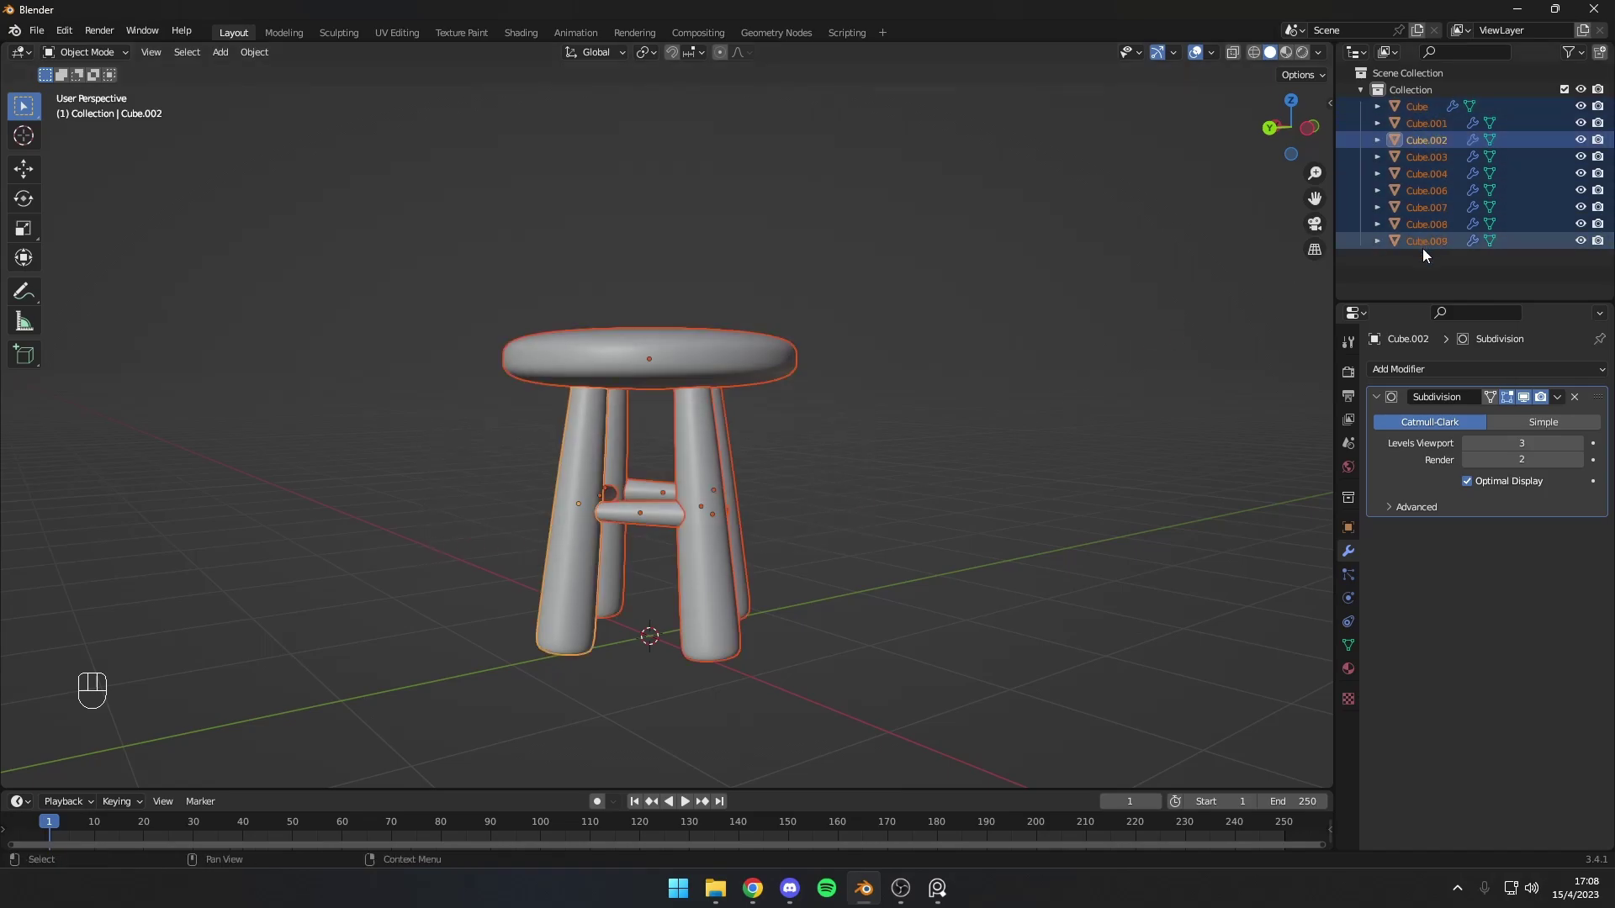
left_click(1061, 329)
key("g")
key("ctrl+z")
left_click_drag(921, 337, 858, 356)
left_click_drag(789, 405, 459, 630)
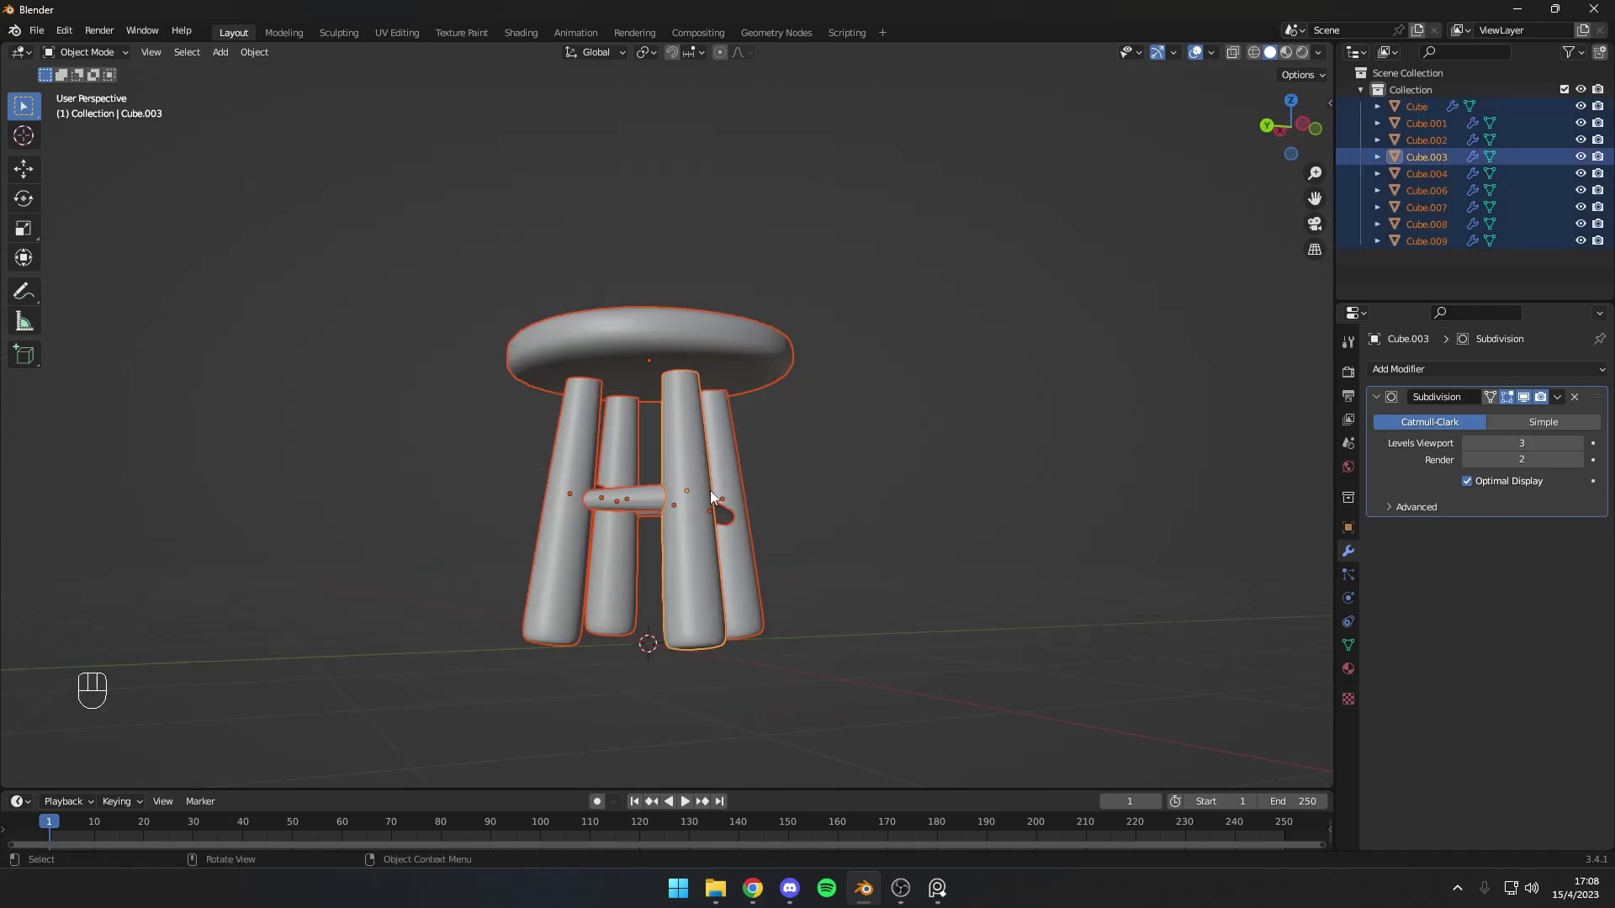
key("ctrl+j")
left_click_drag(893, 480, 852, 508)
Step: Apply the Subdivision modifier to the joined stool and enter Edit Mode on its dense mesh
key("g")
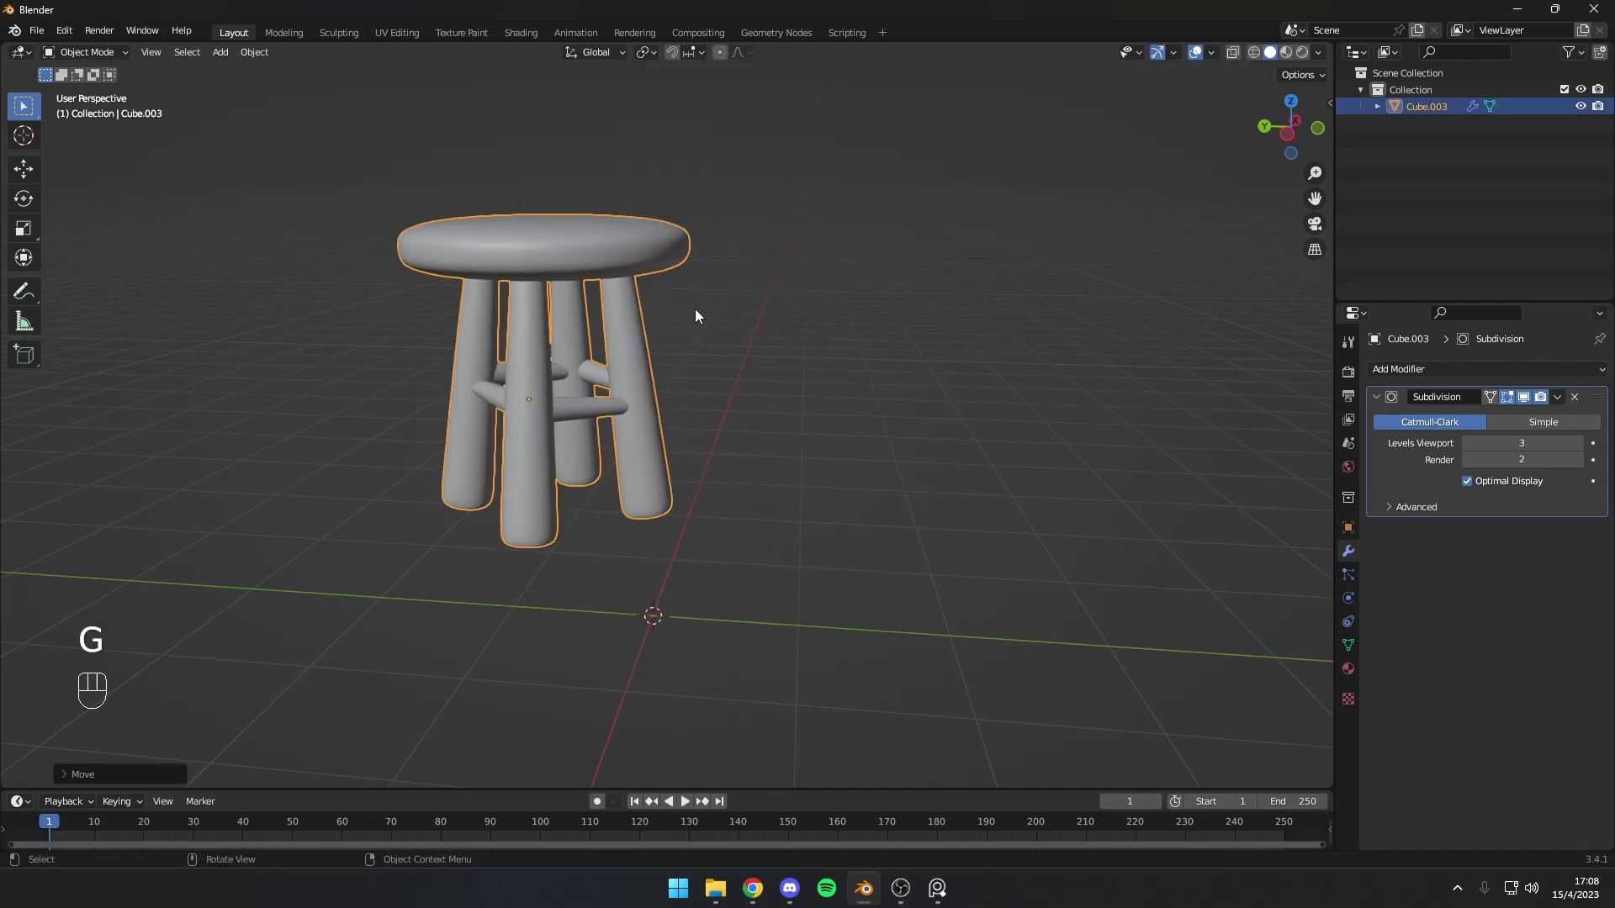
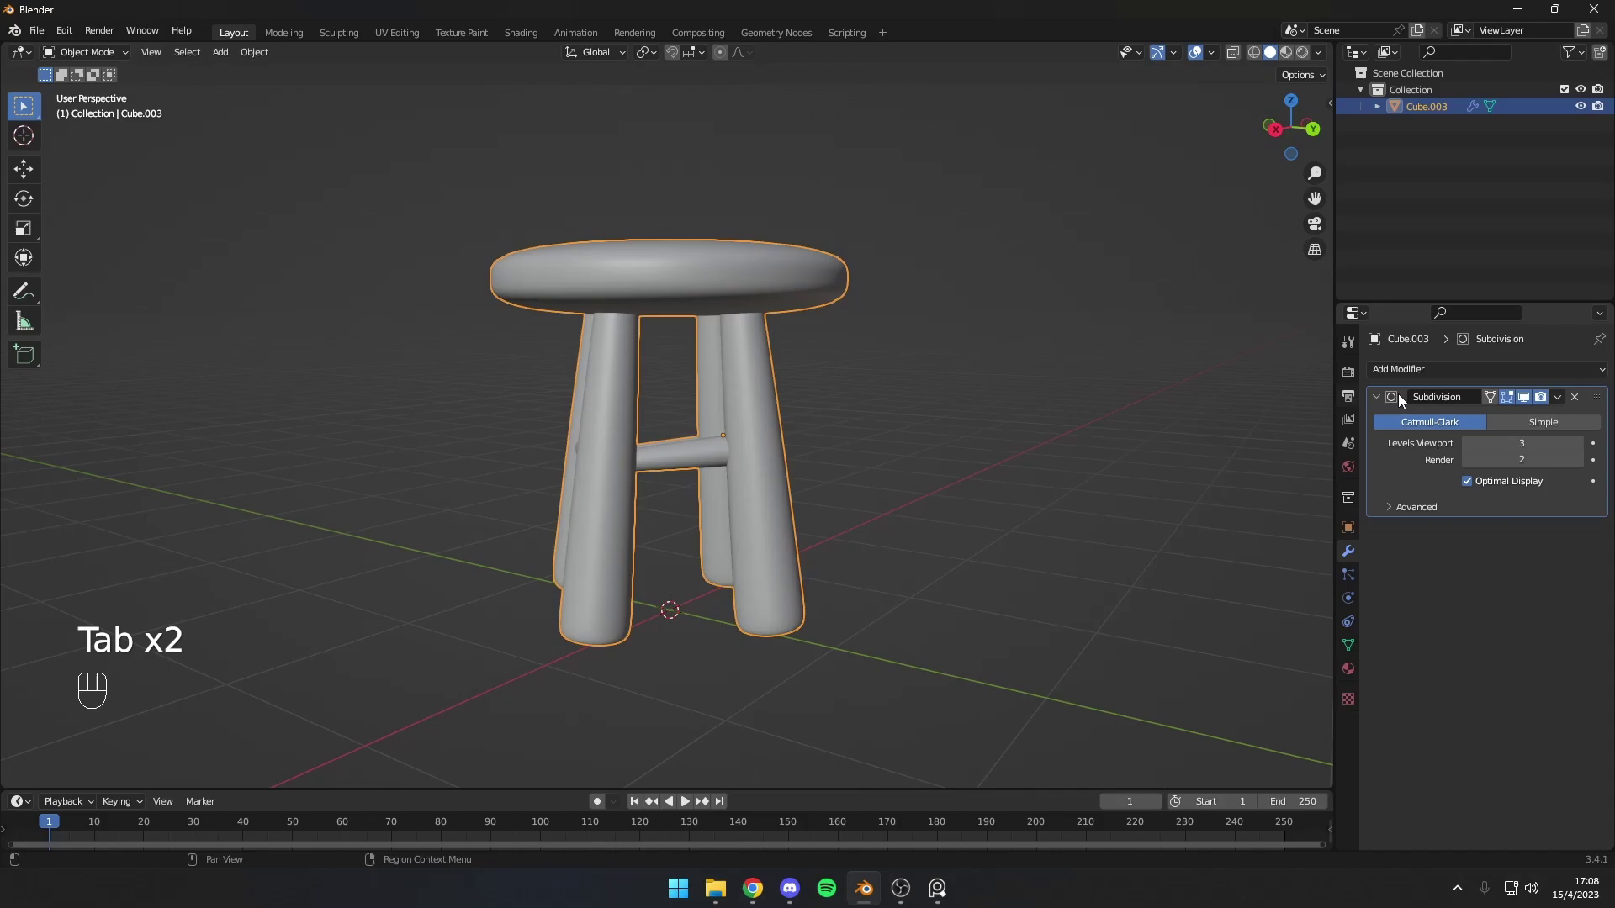
left_click_drag(1562, 408, 874, 426)
key("Tab")
left_click_drag(834, 426, 977, 420)
left_click_drag(719, 410, 785, 456)
key("Tab")
left_click_drag(786, 460, 1008, 395)
left_click_drag(831, 405, 874, 432)
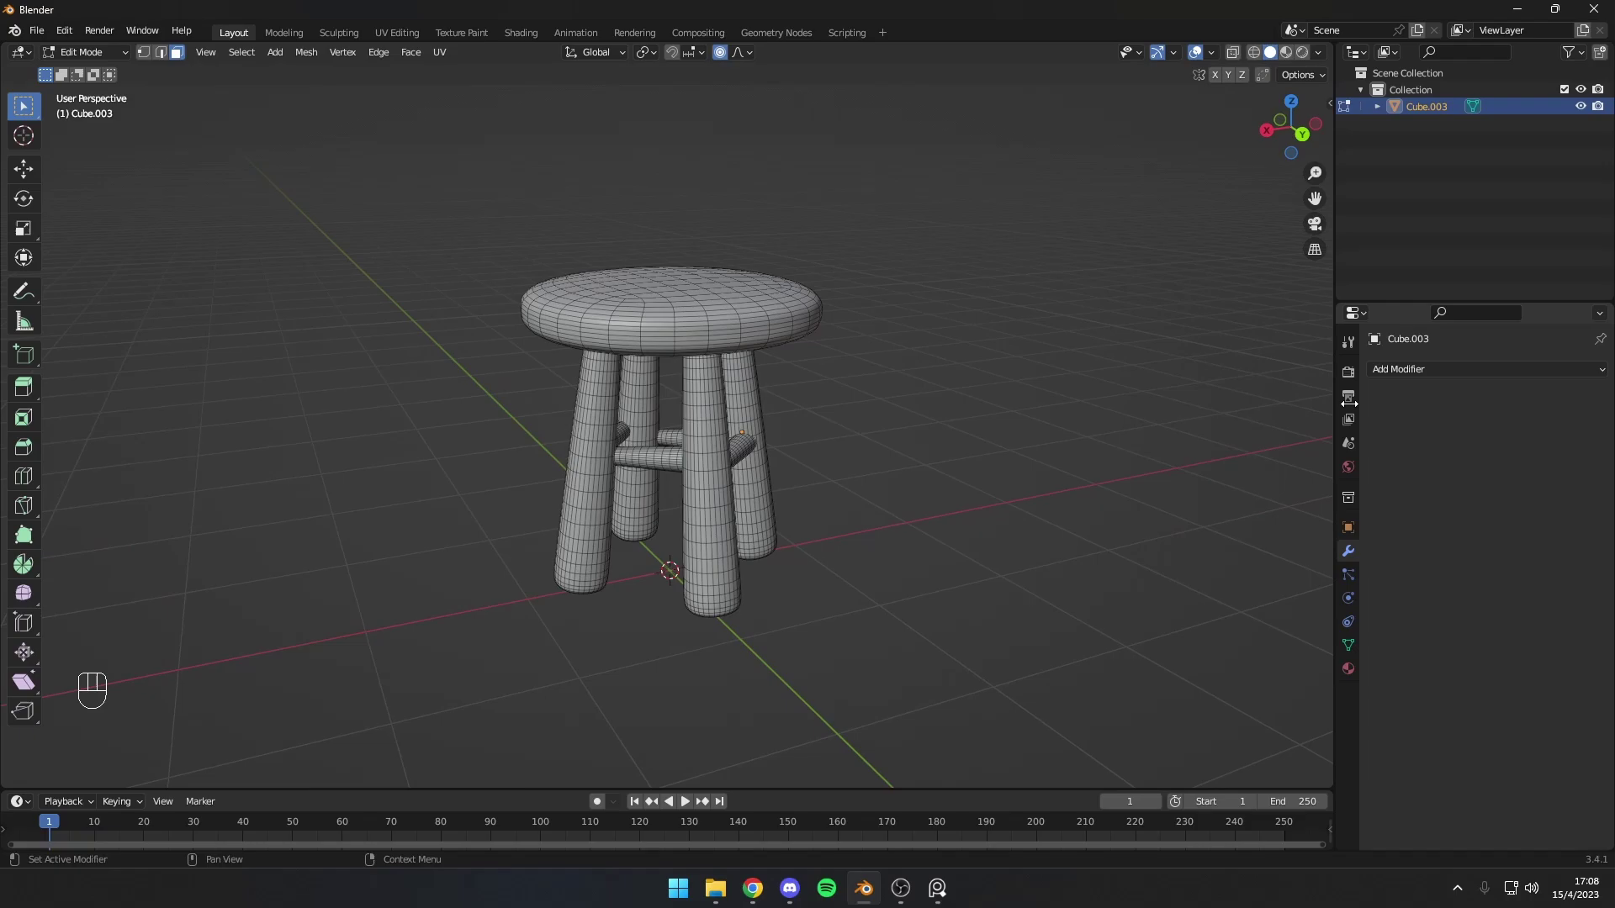
Step: Leave Edit Mode, set the stool's origin at its base and scale the whole stool down
middle_click(993, 391)
middle_click(989, 413)
key("Tab")
left_click_drag(843, 436, 783, 397)
left_click(685, 377)
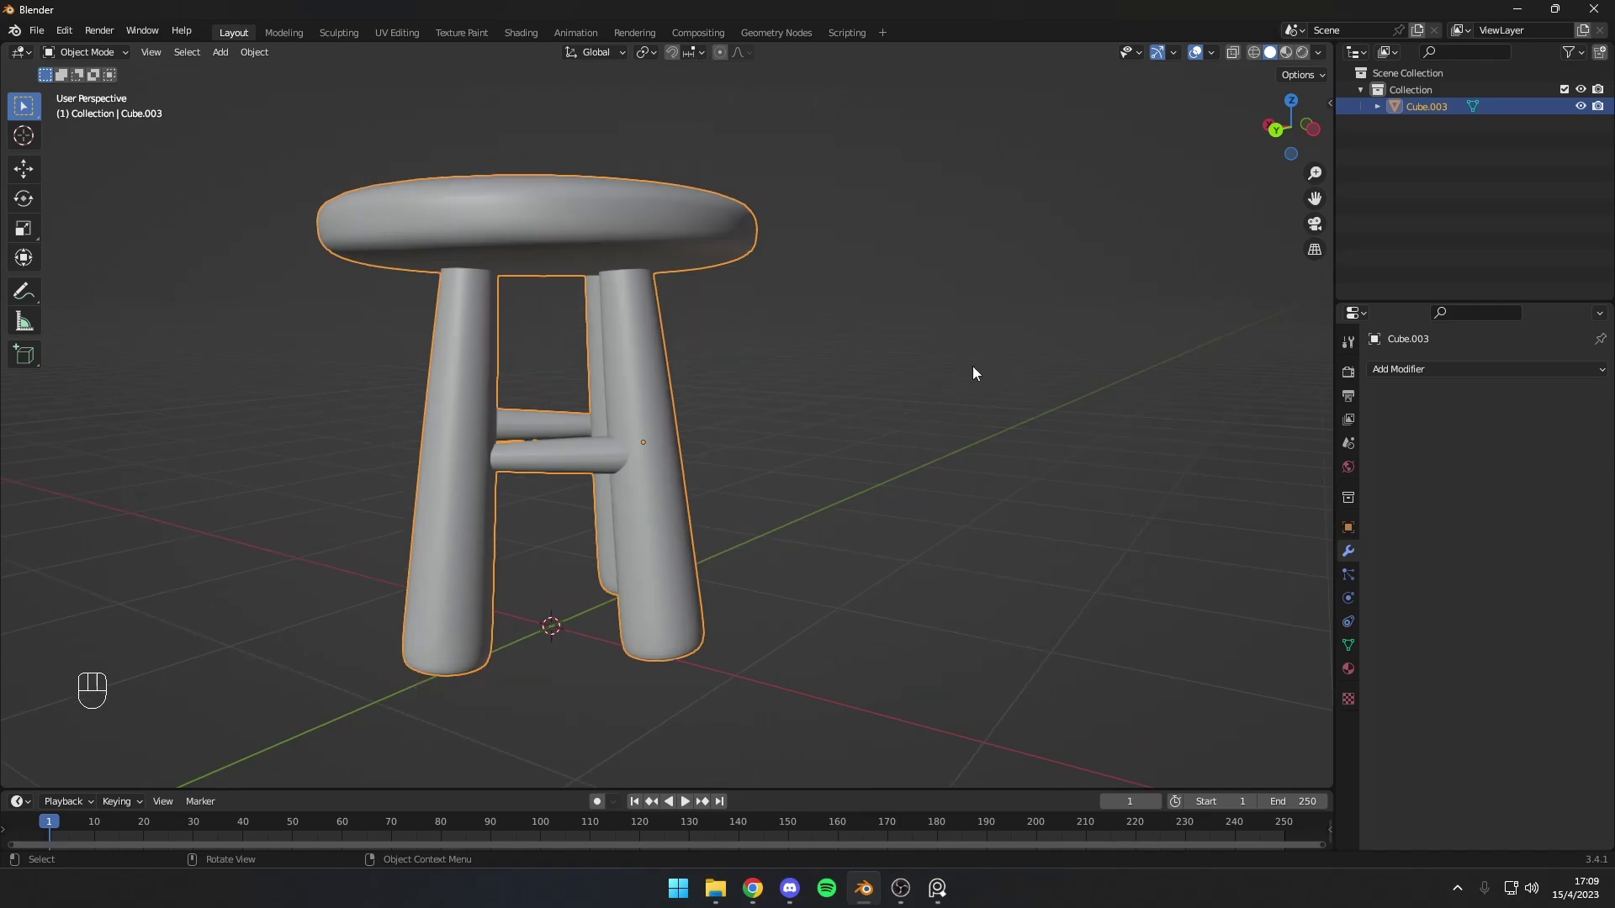
left_click_drag(878, 391, 906, 424)
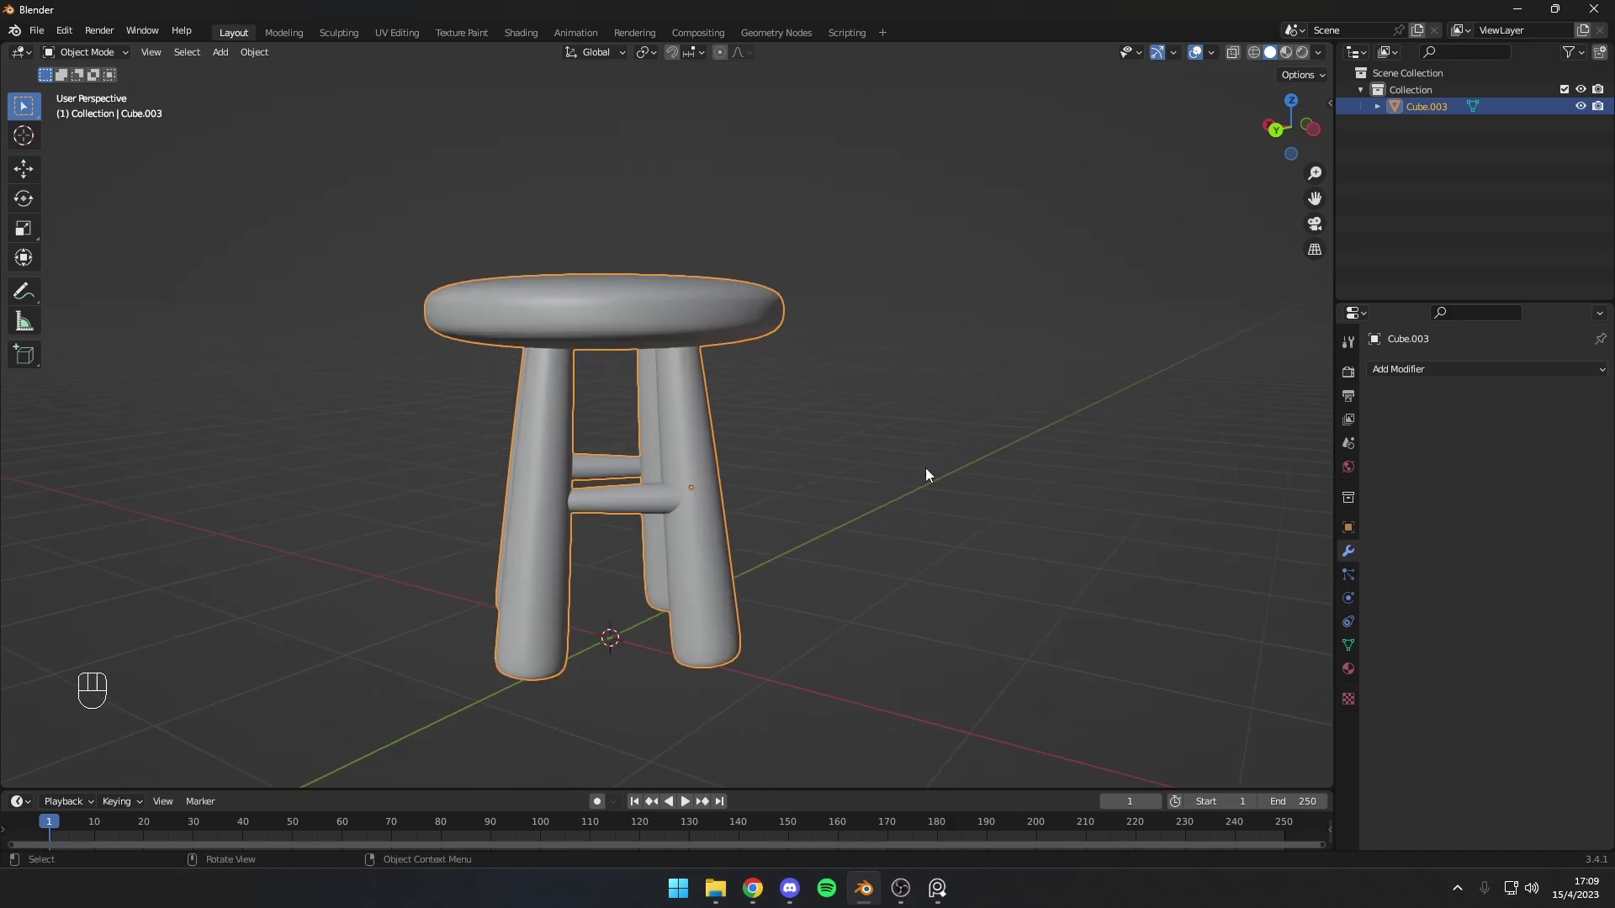
key("s")
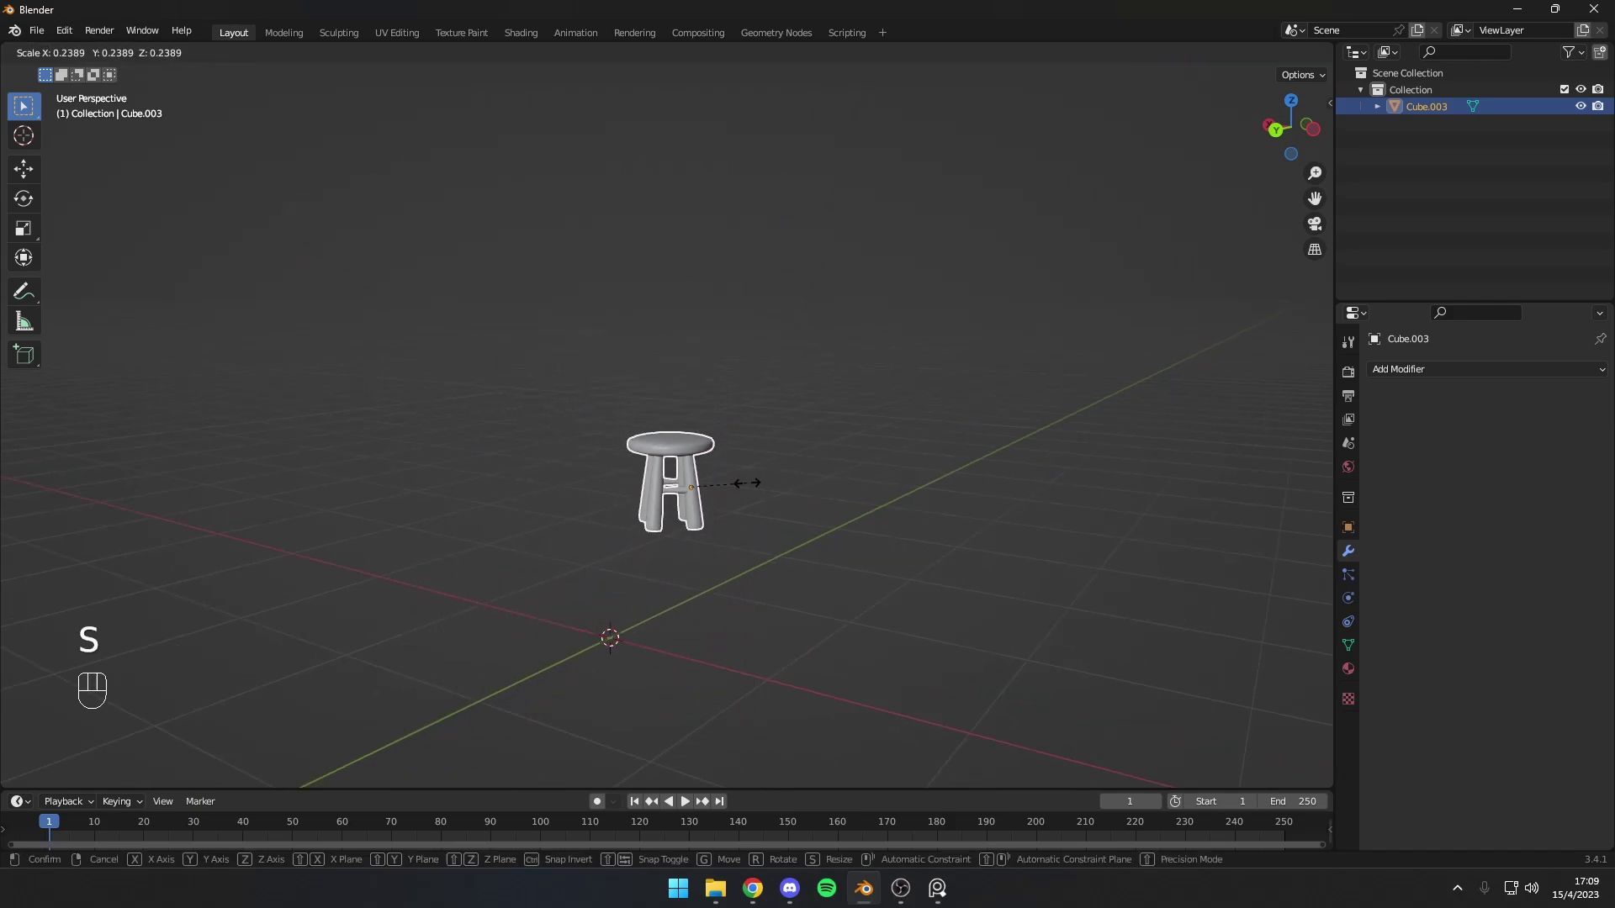
key("ctrl+z")
key("r")
key("ctrl+z")
left_click(1033, 397)
left_click_drag(1048, 398, 981, 406)
key("s")
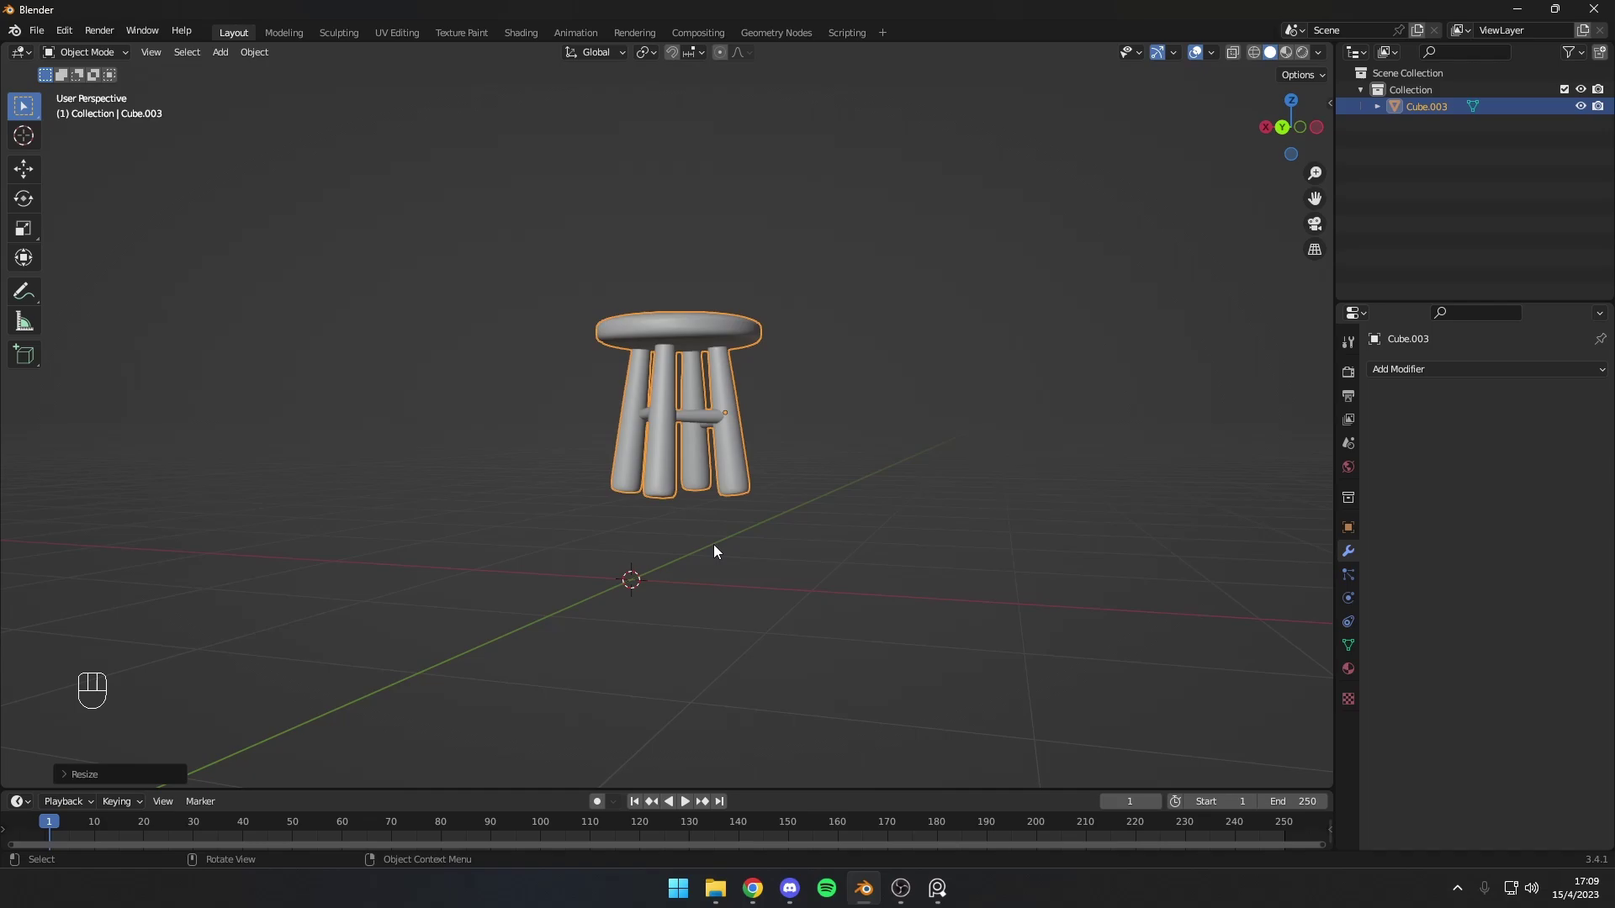
key("ctrl+z")
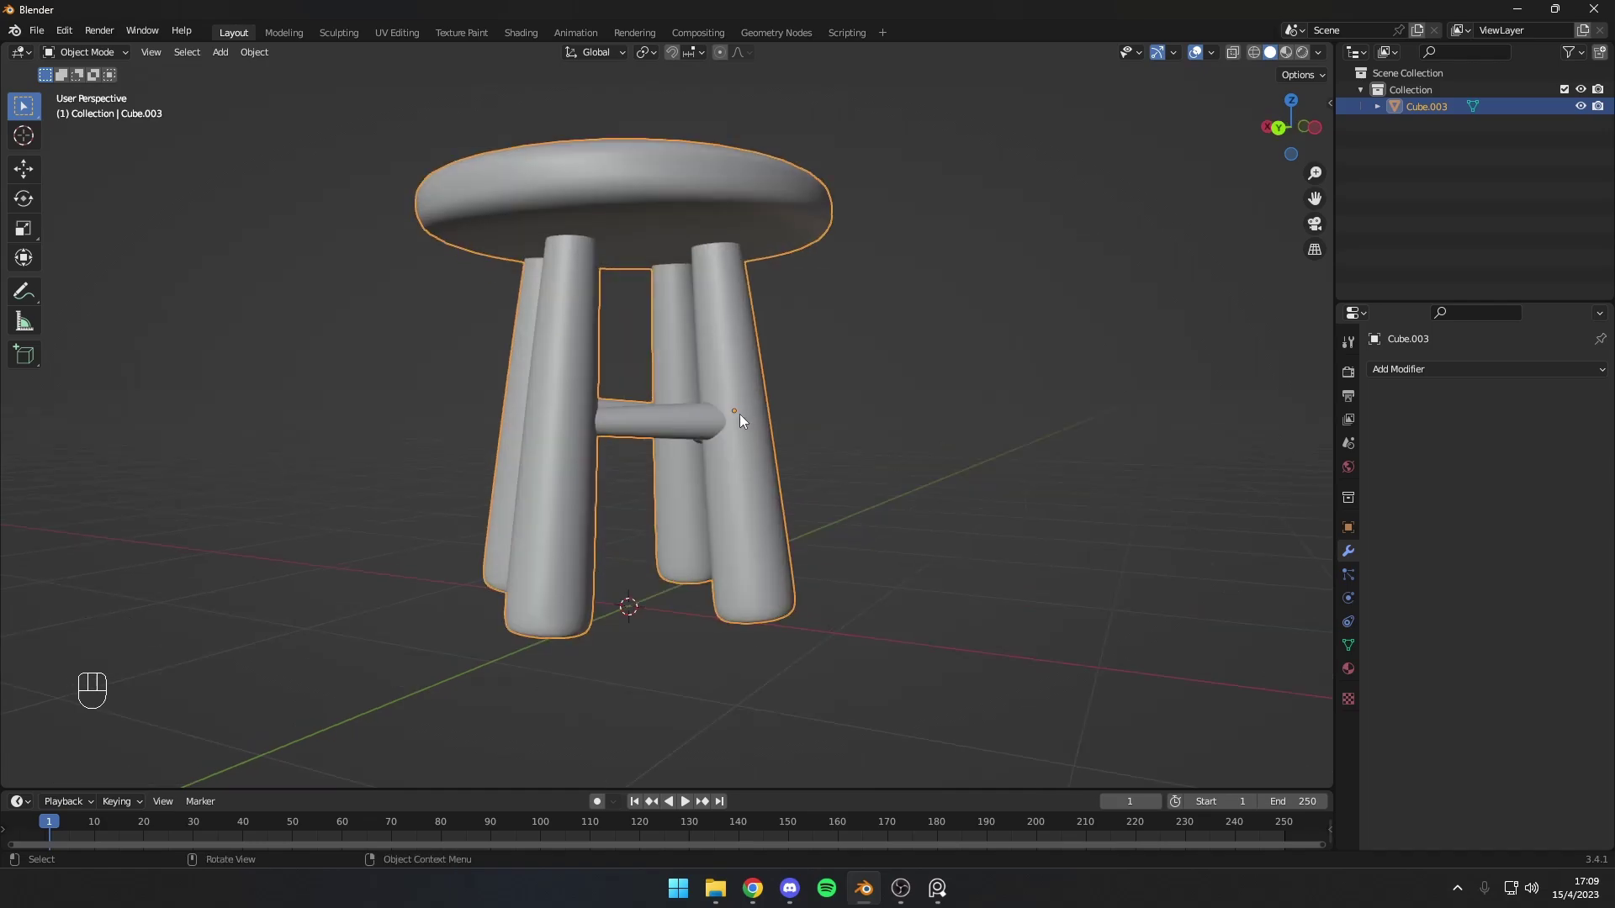
Step: Shrink the stool further to under half size and rotate it slightly around the Z axis
left_click_drag(746, 422, 878, 536)
left_click(980, 560)
left_click_drag(979, 559, 1046, 448)
left_click_drag(899, 591, 884, 607)
left_click_drag(892, 596, 829, 477)
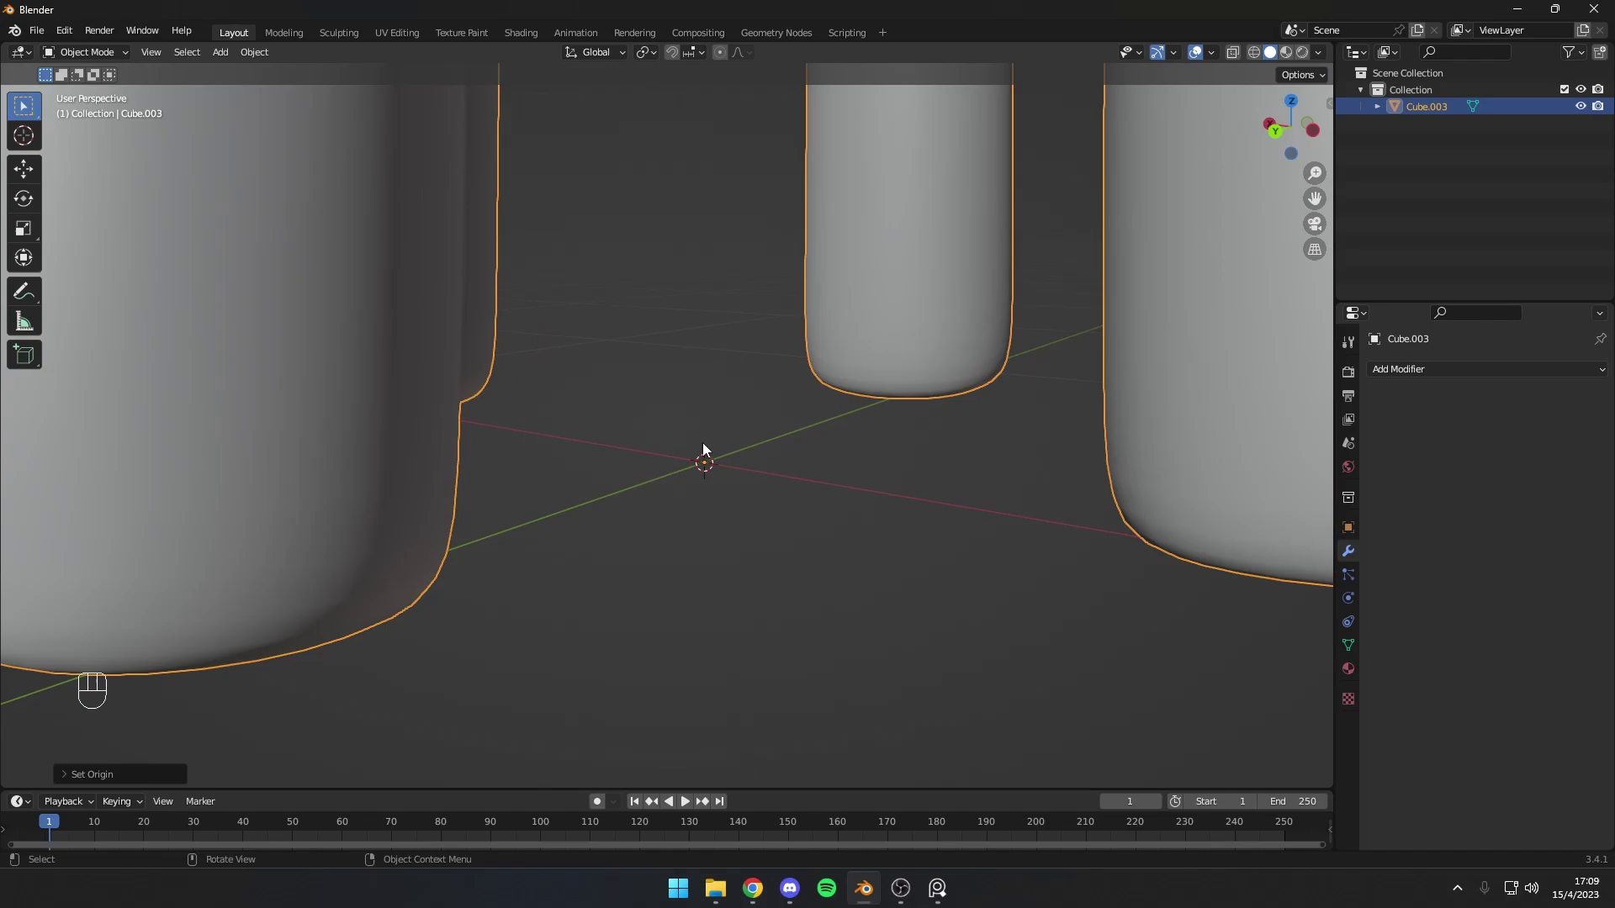
left_click_drag(729, 469, 721, 515)
left_click(666, 537)
left_click_drag(806, 526, 799, 572)
key("s")
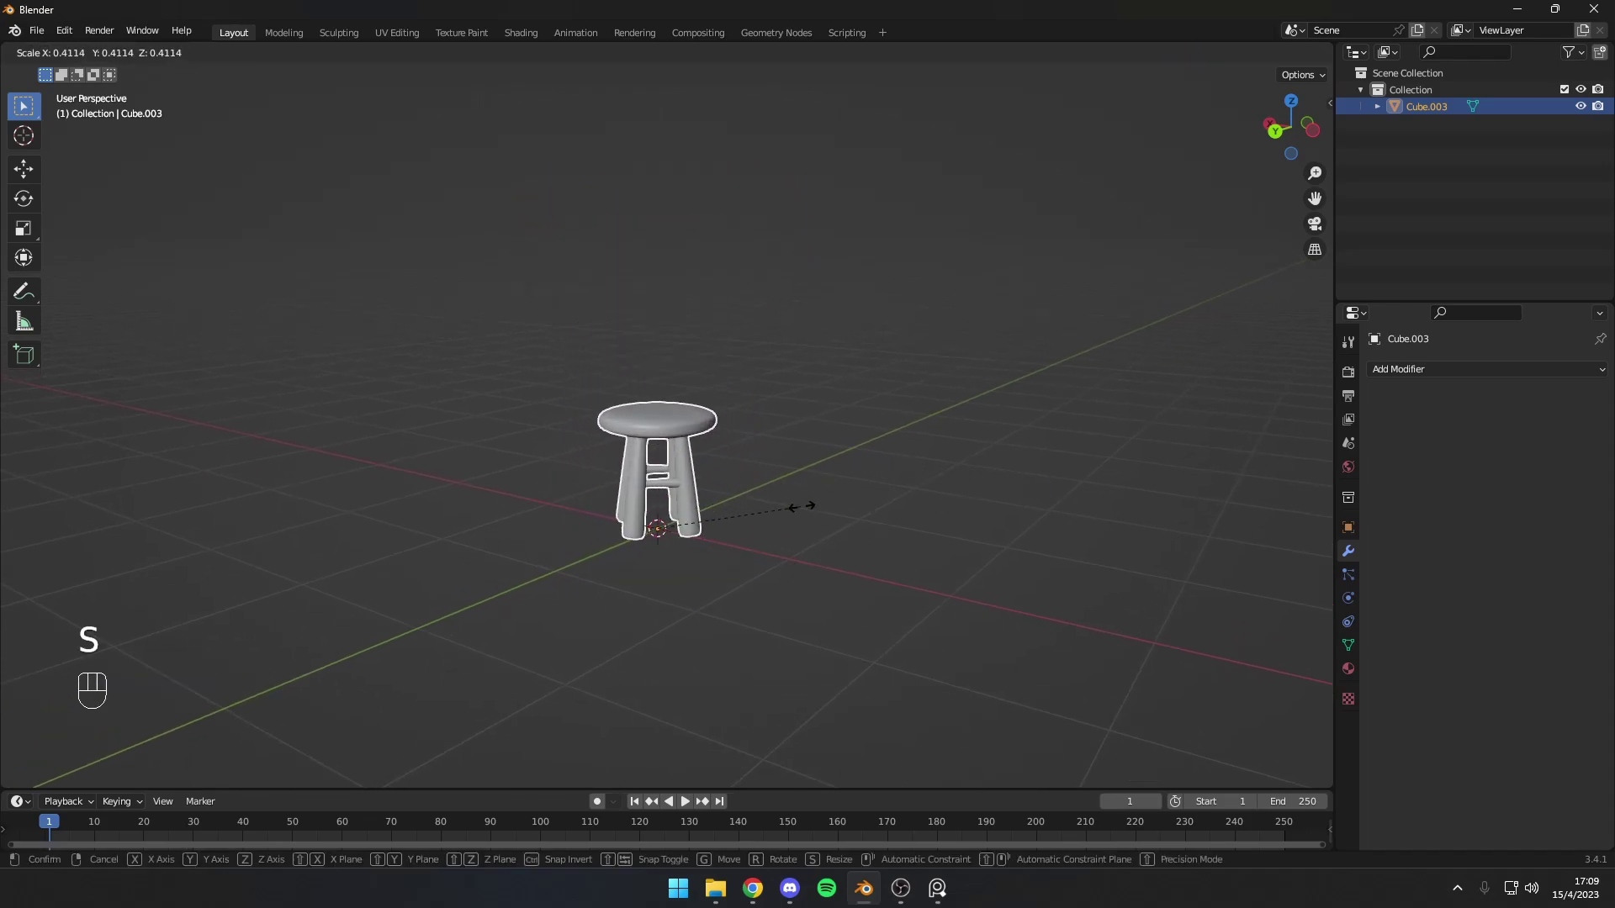
key("r")
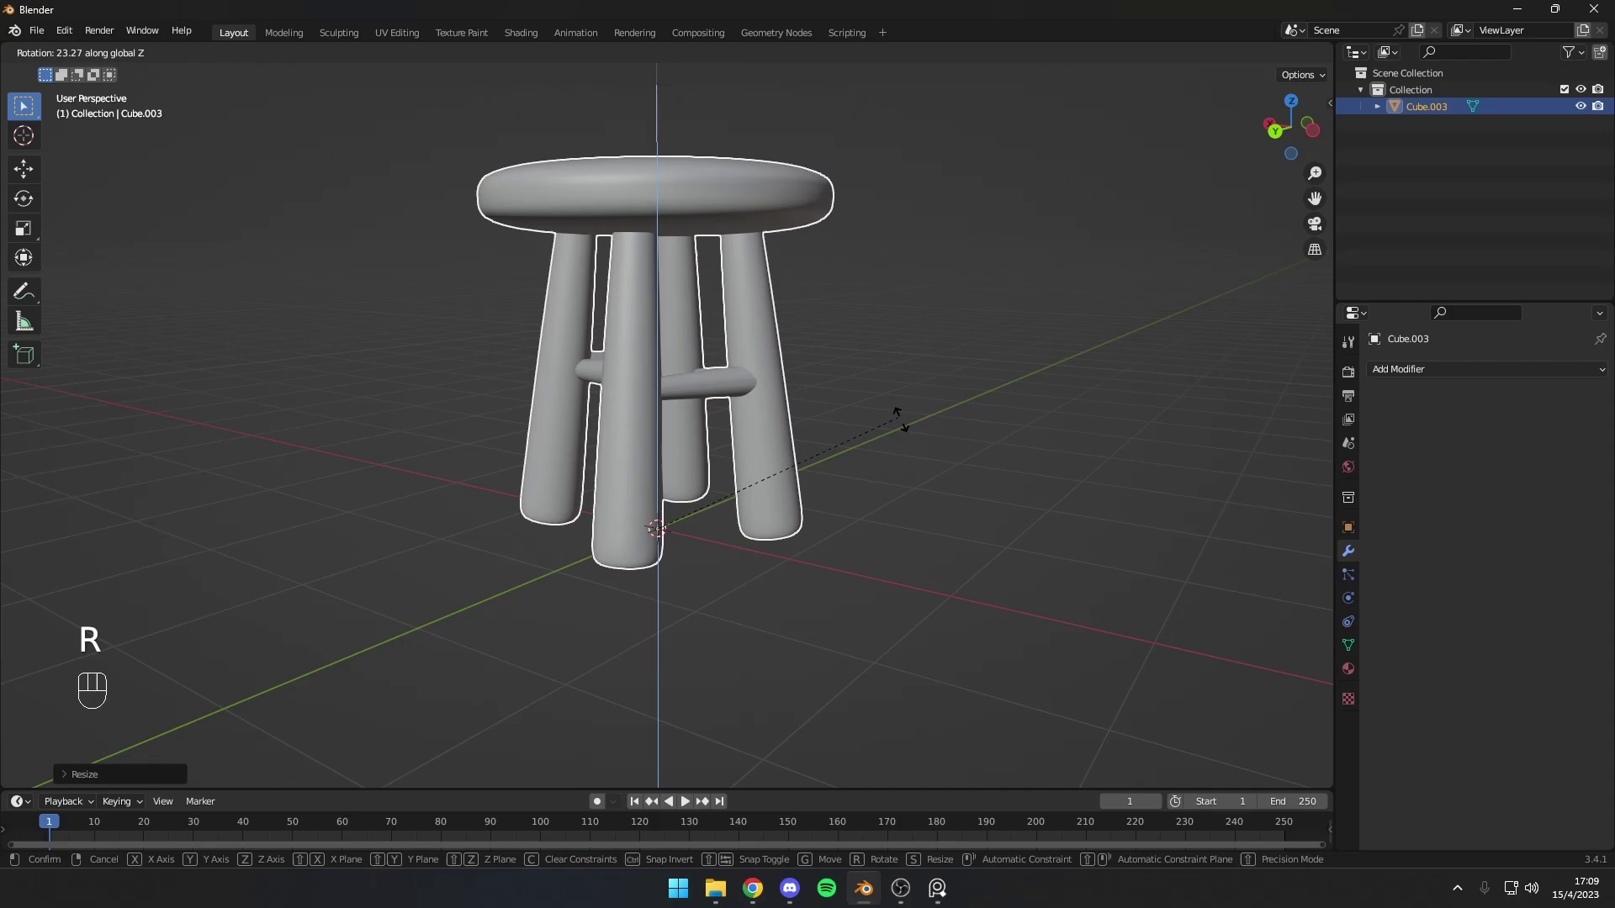
left_click_drag(865, 443, 829, 420)
left_click_drag(831, 427, 830, 447)
middle_click(871, 448)
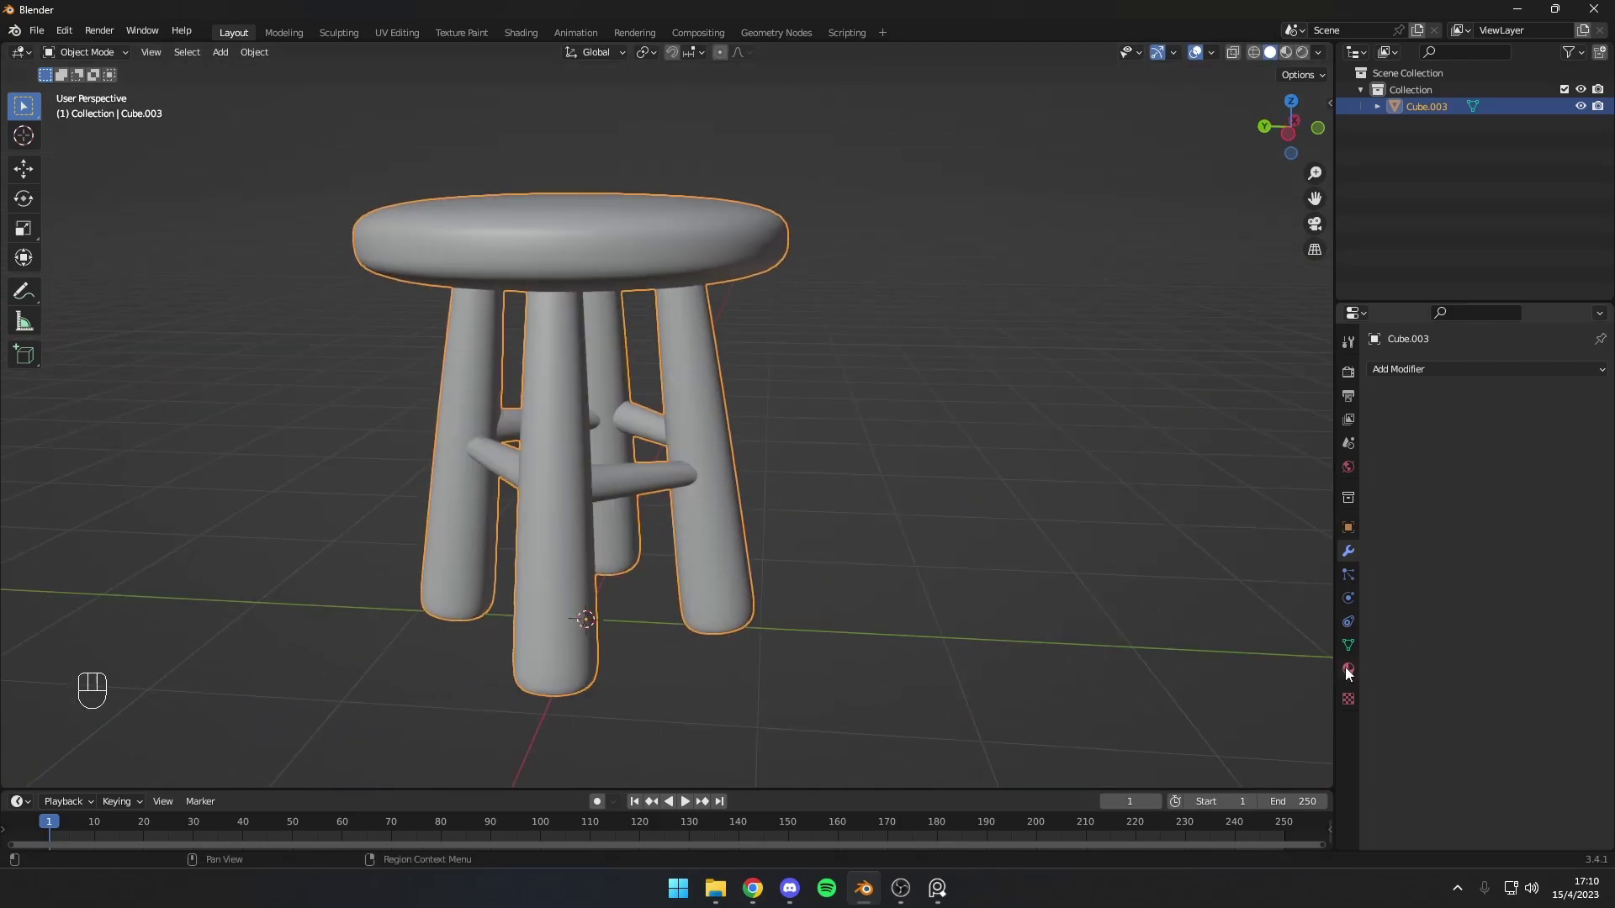
Step: Add material Material.002 to the stool and view it in Material Preview shading
left_click(1496, 446)
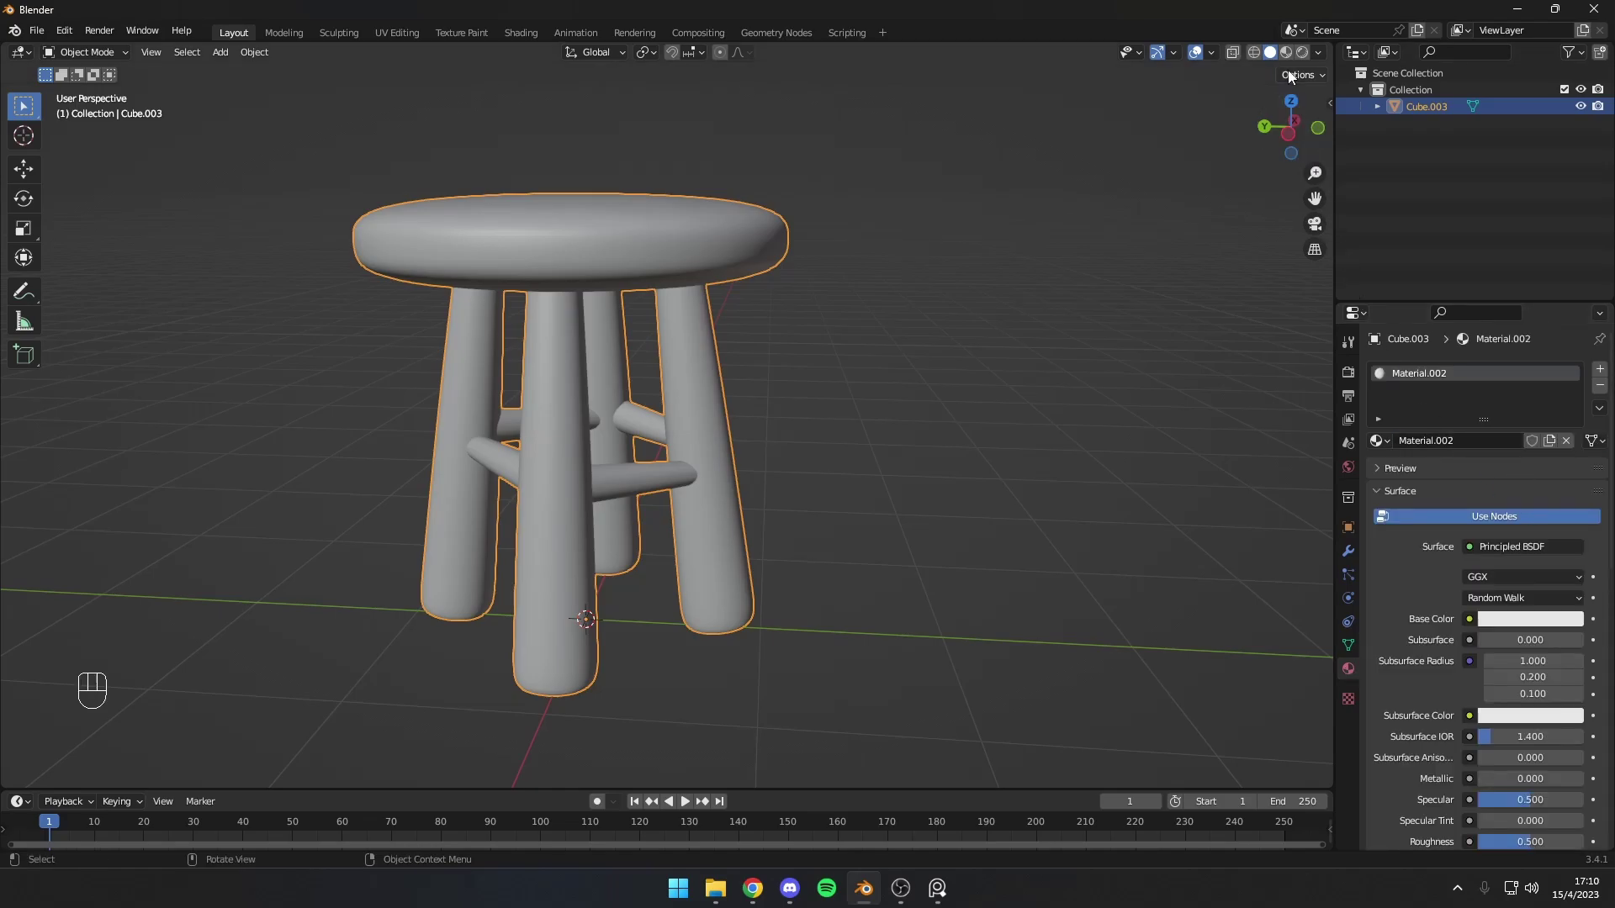
left_click(1291, 64)
left_click_drag(1055, 265, 761, 307)
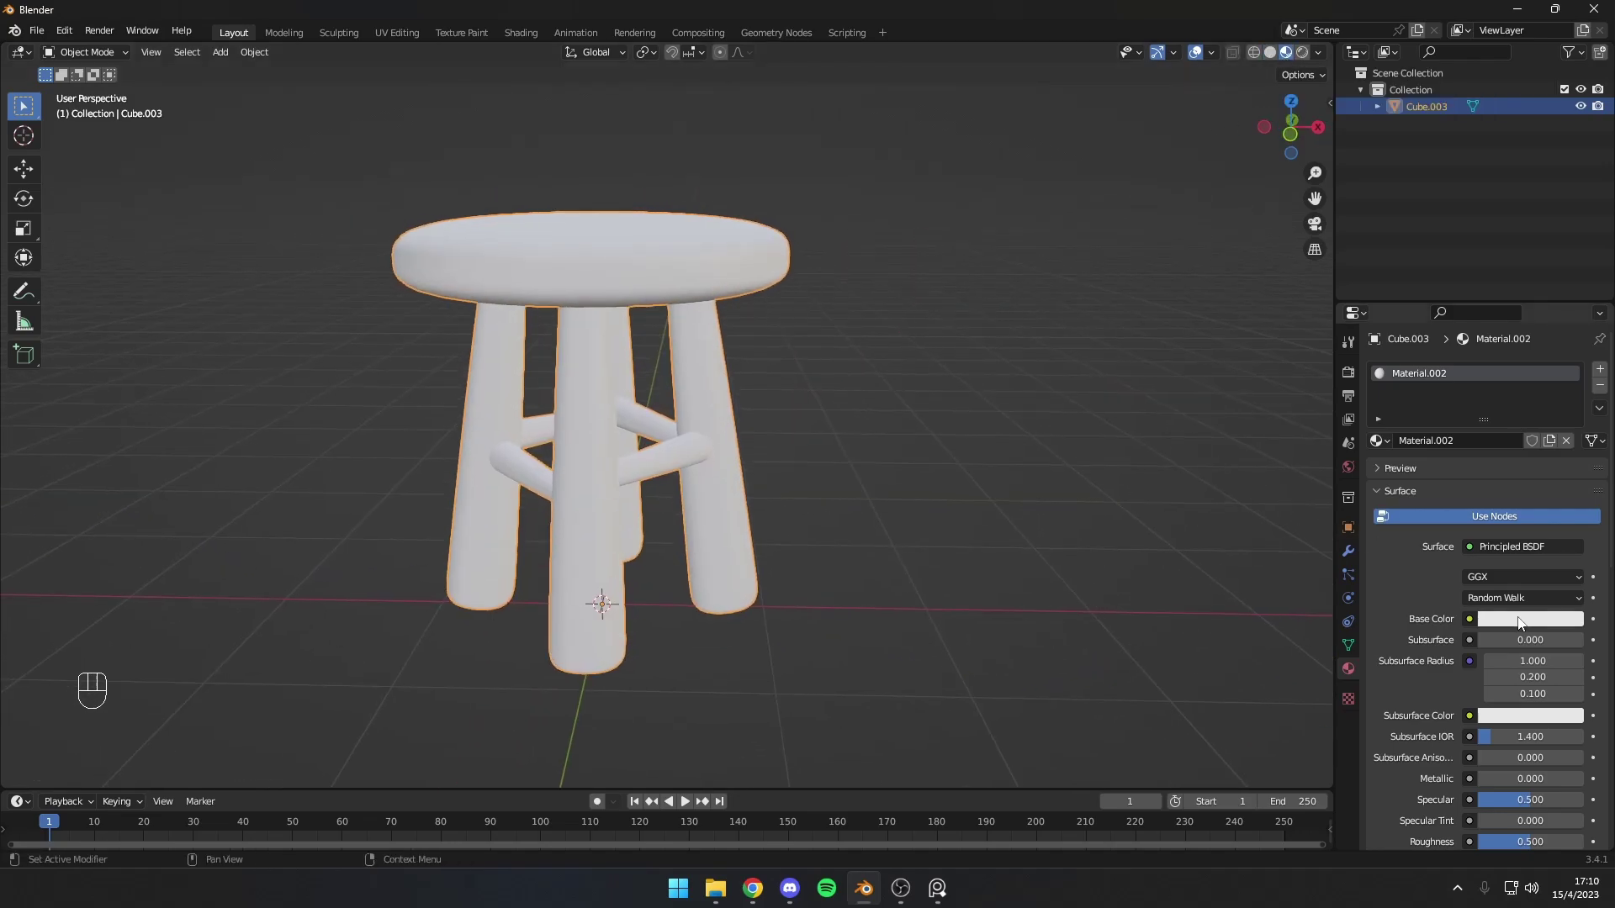
left_click(1525, 625)
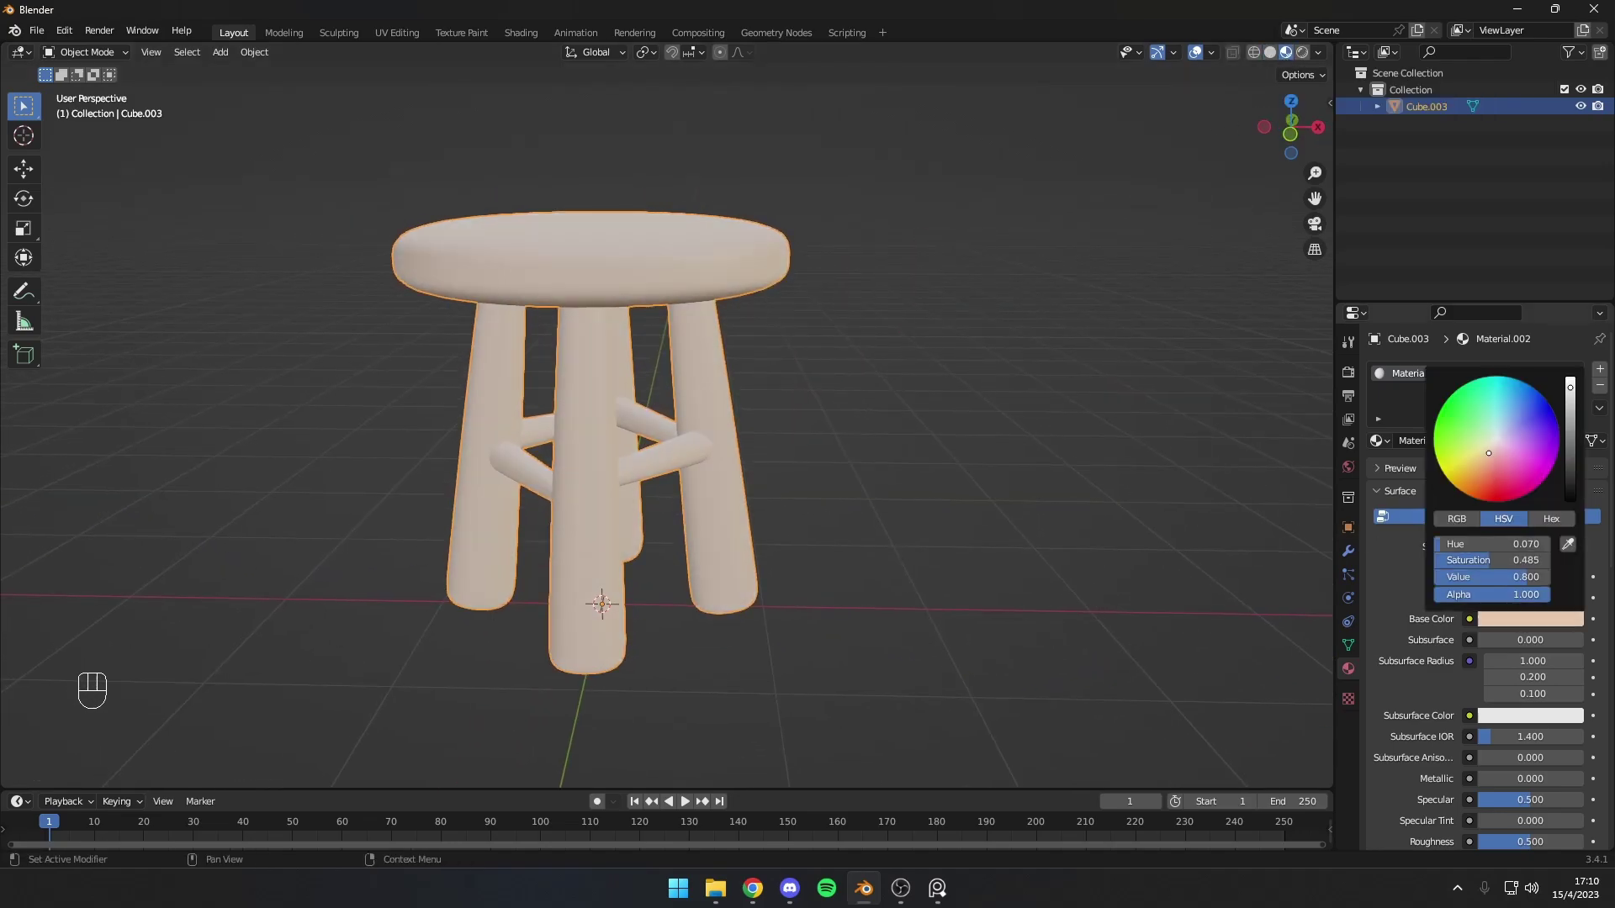
left_click(1035, 461)
Step: Set the material's Base Color to a light beige in the HSV picker
left_click_drag(1073, 455, 910, 446)
left_click_drag(1004, 450, 850, 450)
left_click(849, 450)
left_click_drag(850, 450, 845, 475)
left_click(866, 472)
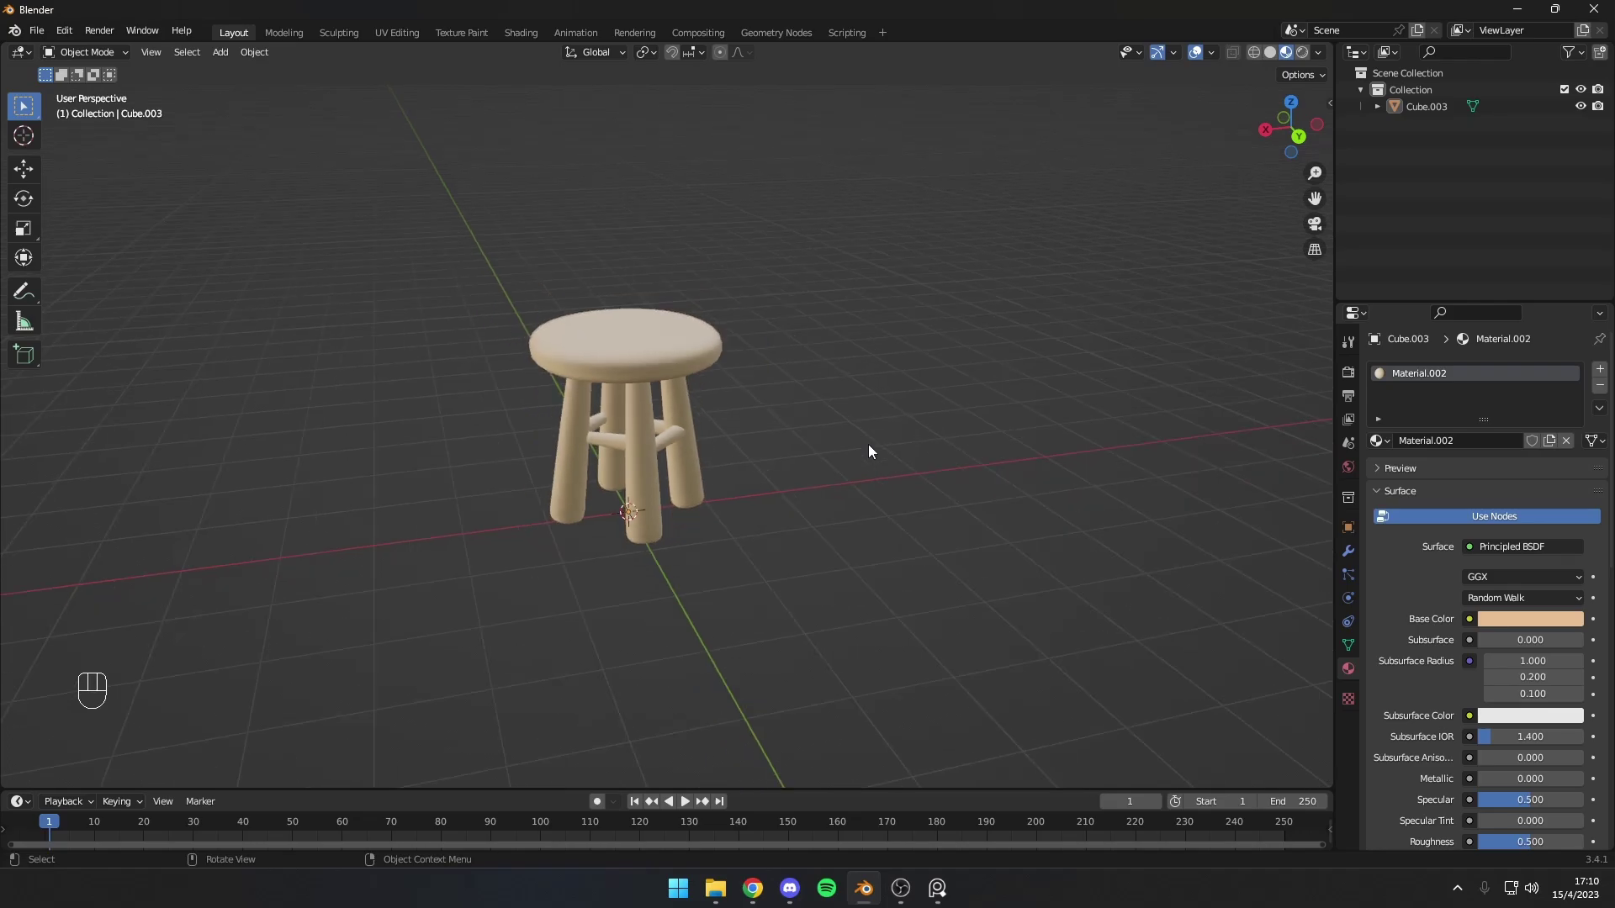
middle_click(870, 452)
left_click_drag(846, 443, 833, 469)
left_click(833, 470)
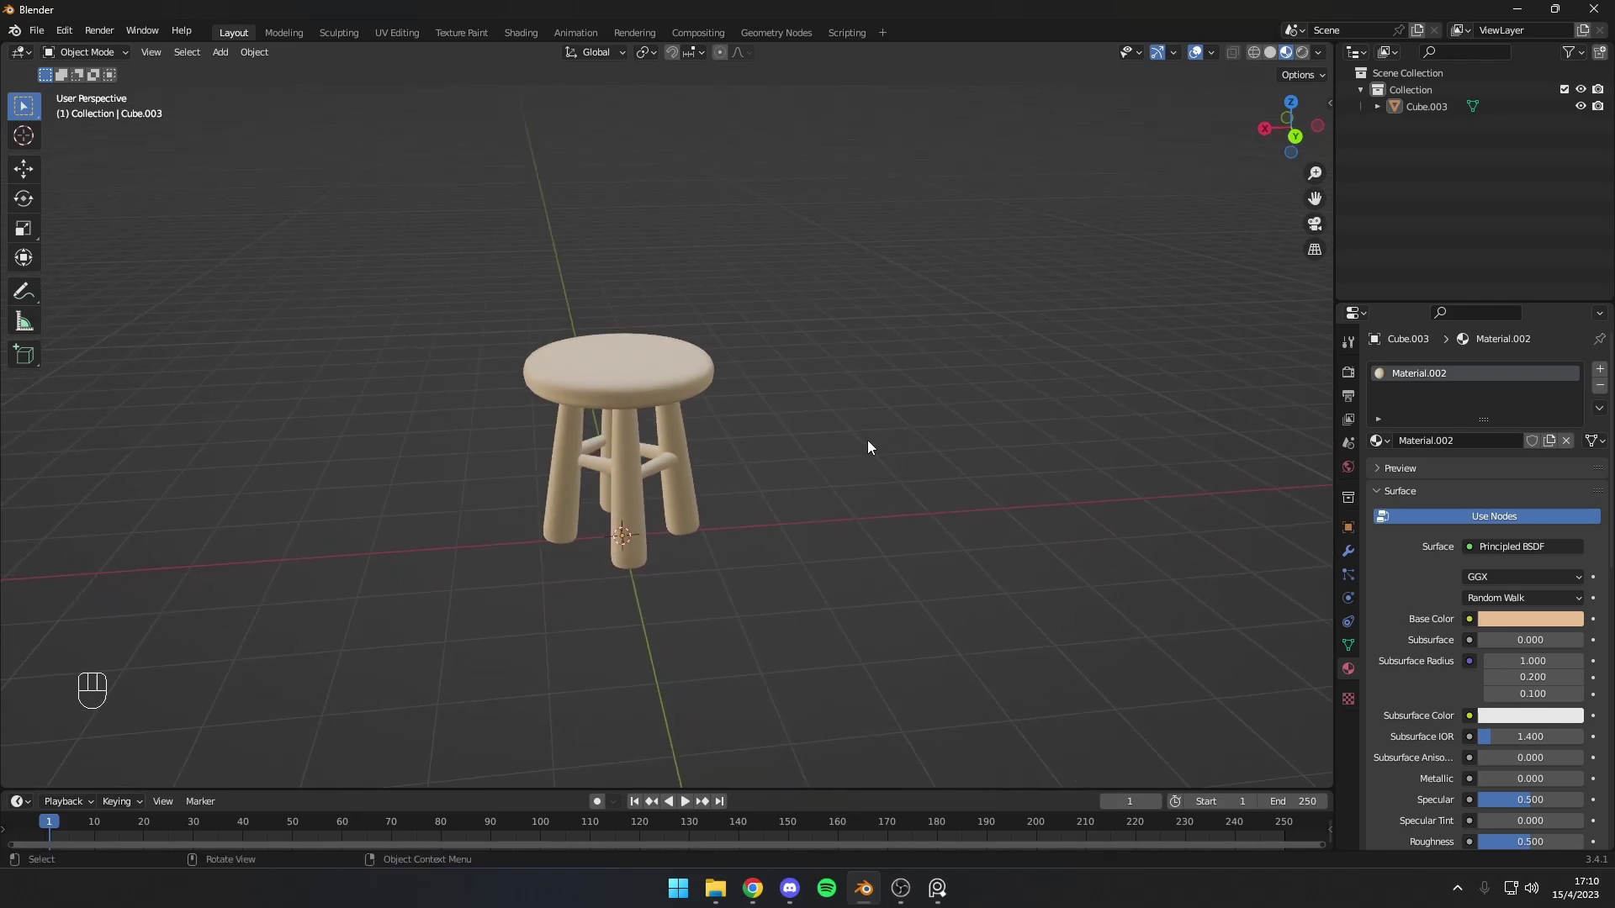
left_click(789, 409)
Step: Add a plane under the stool, scale it and shape it into a curved backdrop in Edit Mode
key("shift+a")
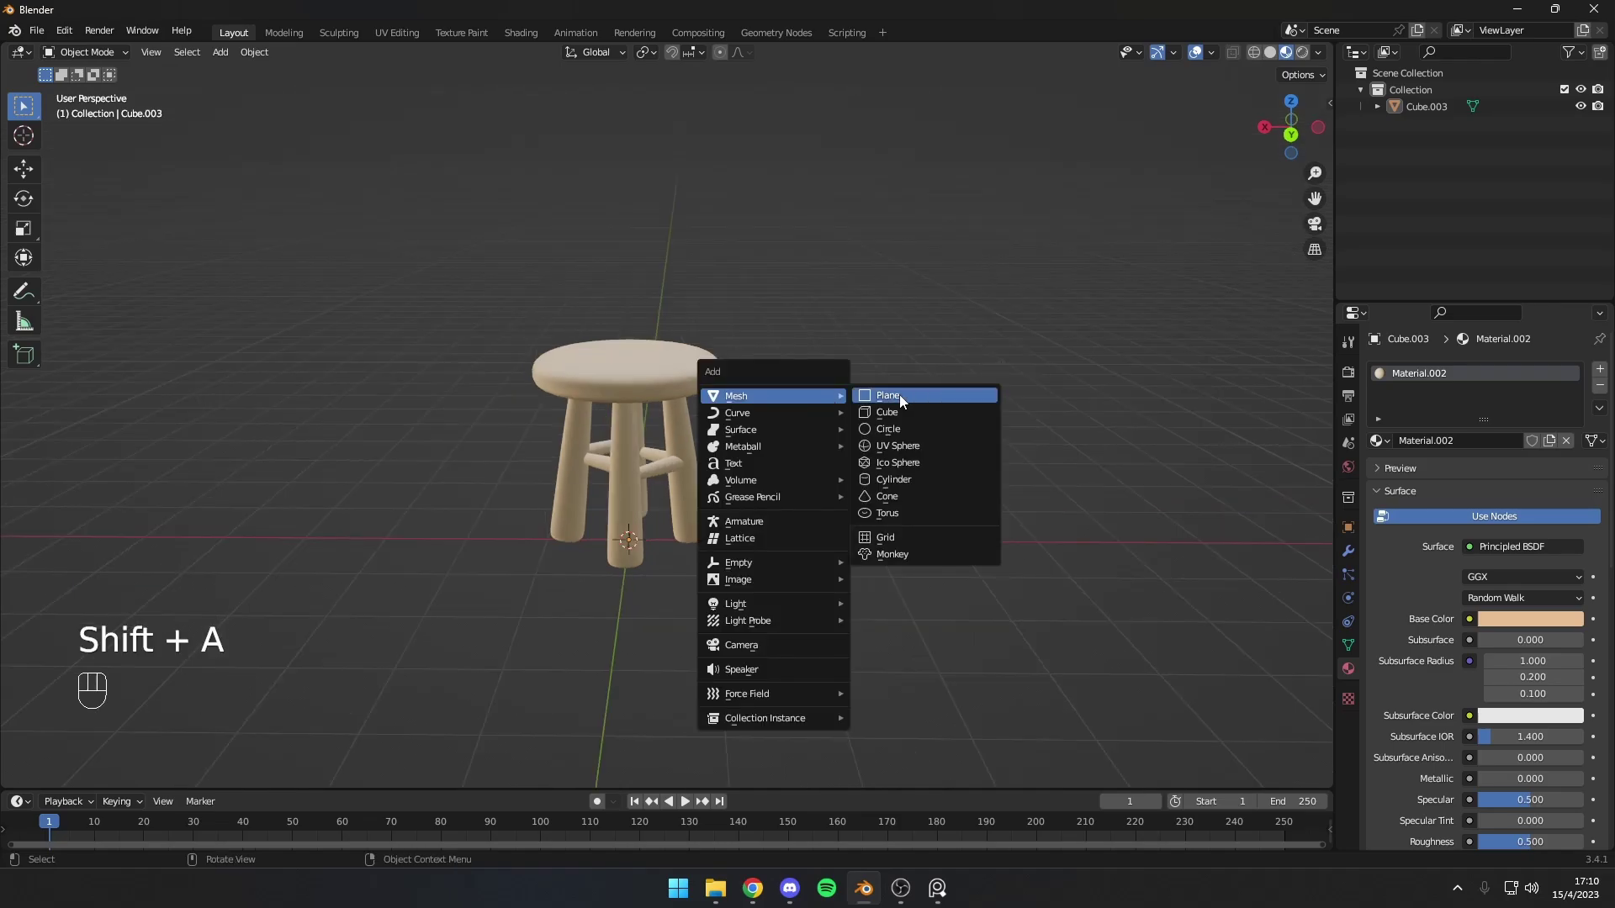
key("ctrl+z")
key("s")
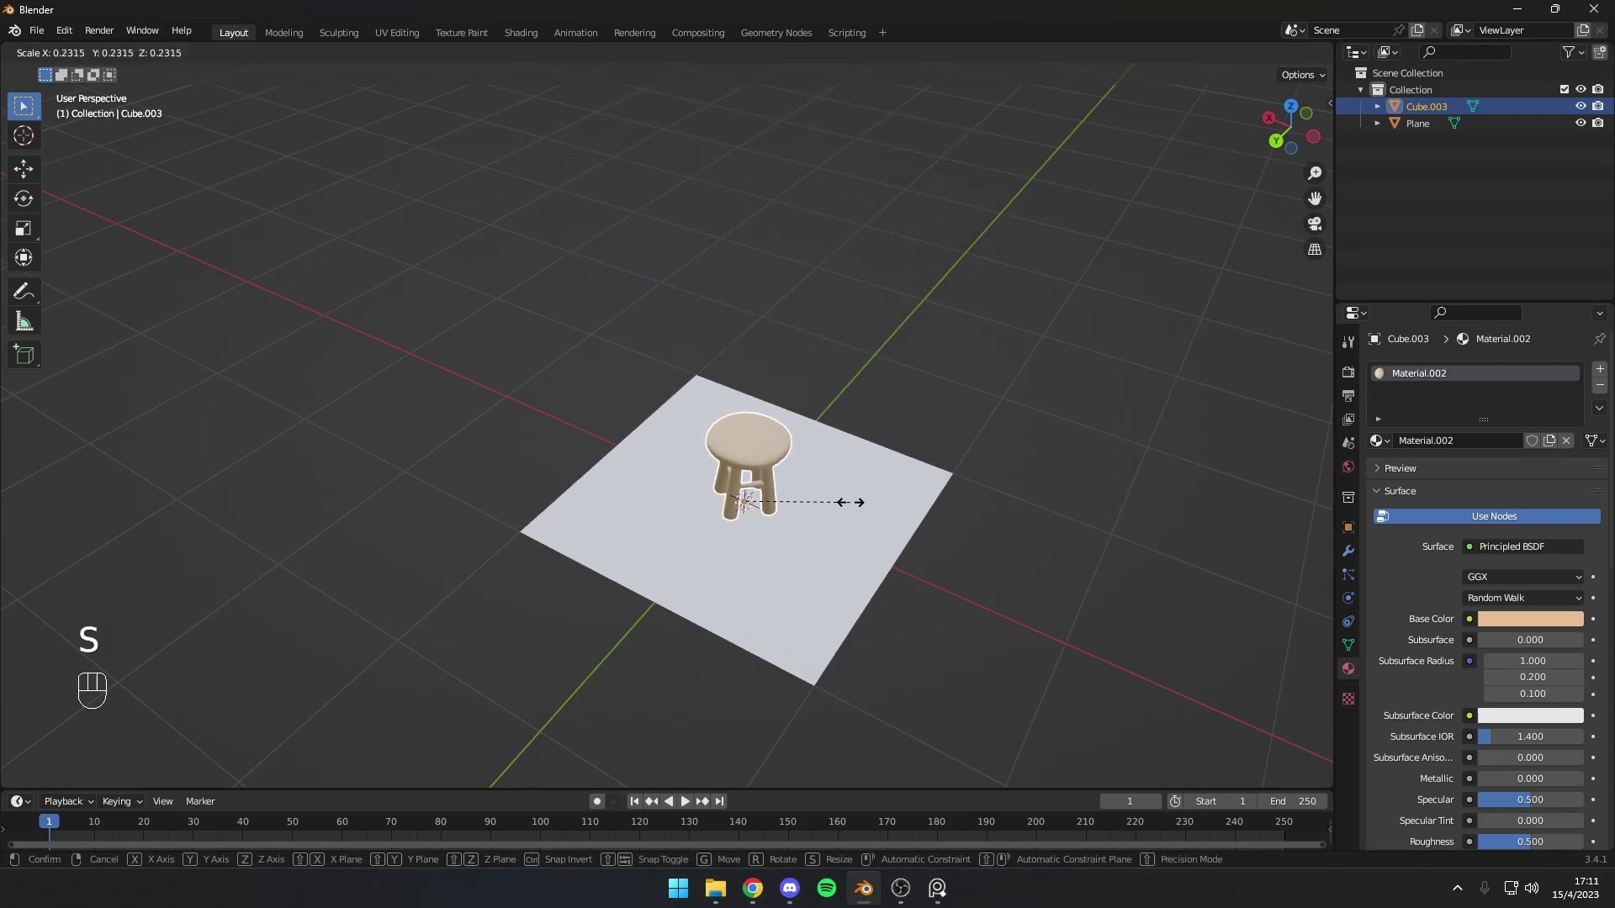
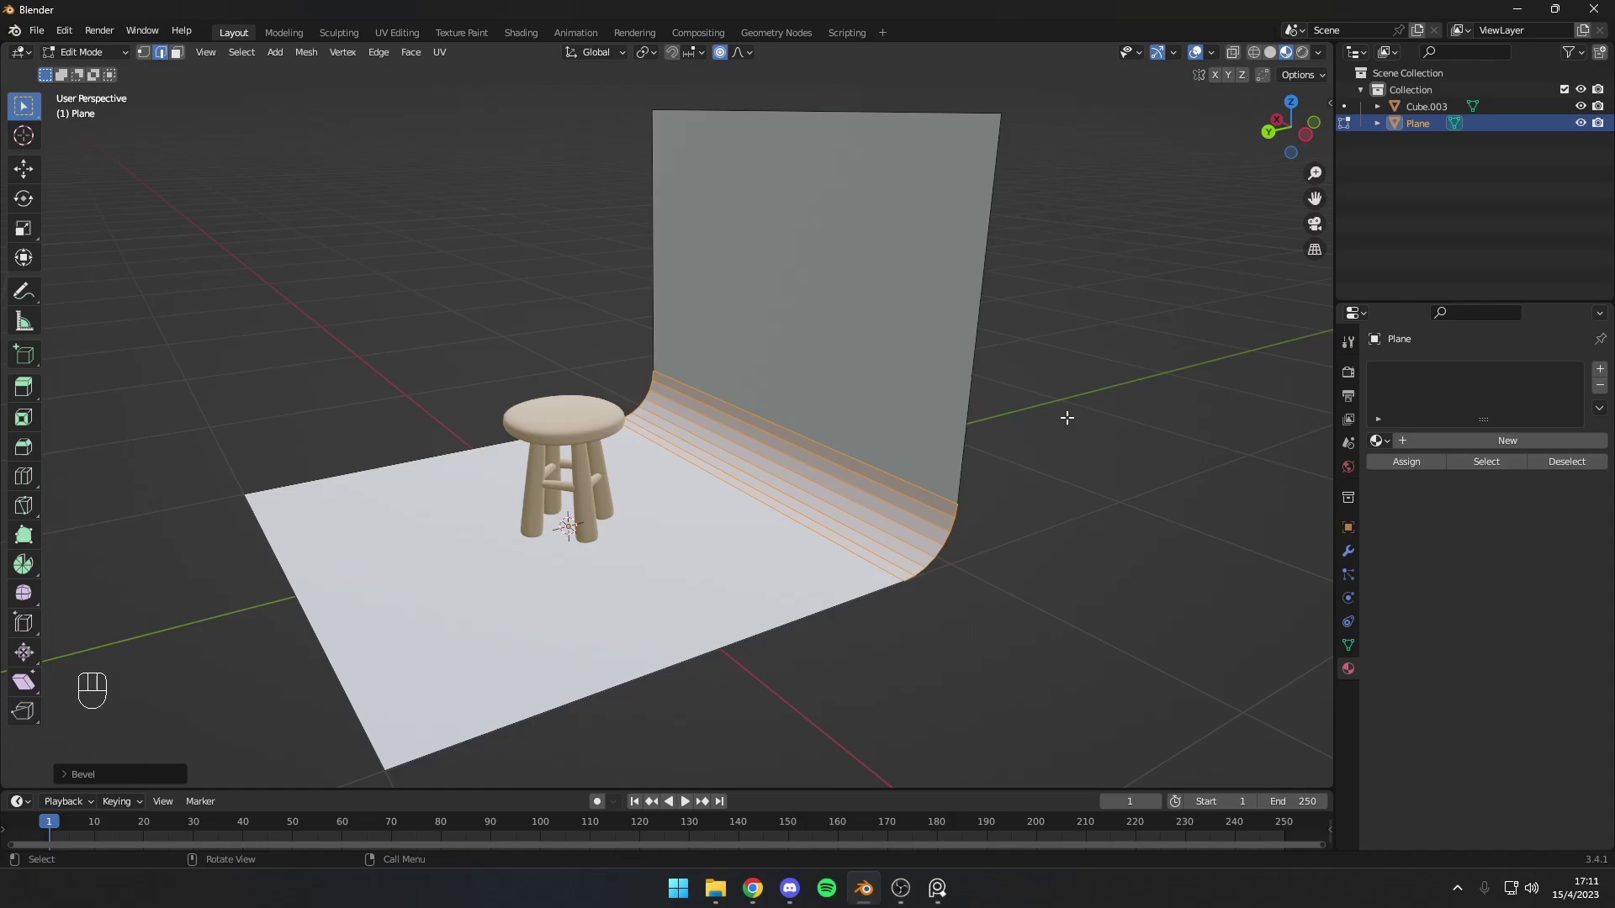
middle_click(923, 410)
key("Tab")
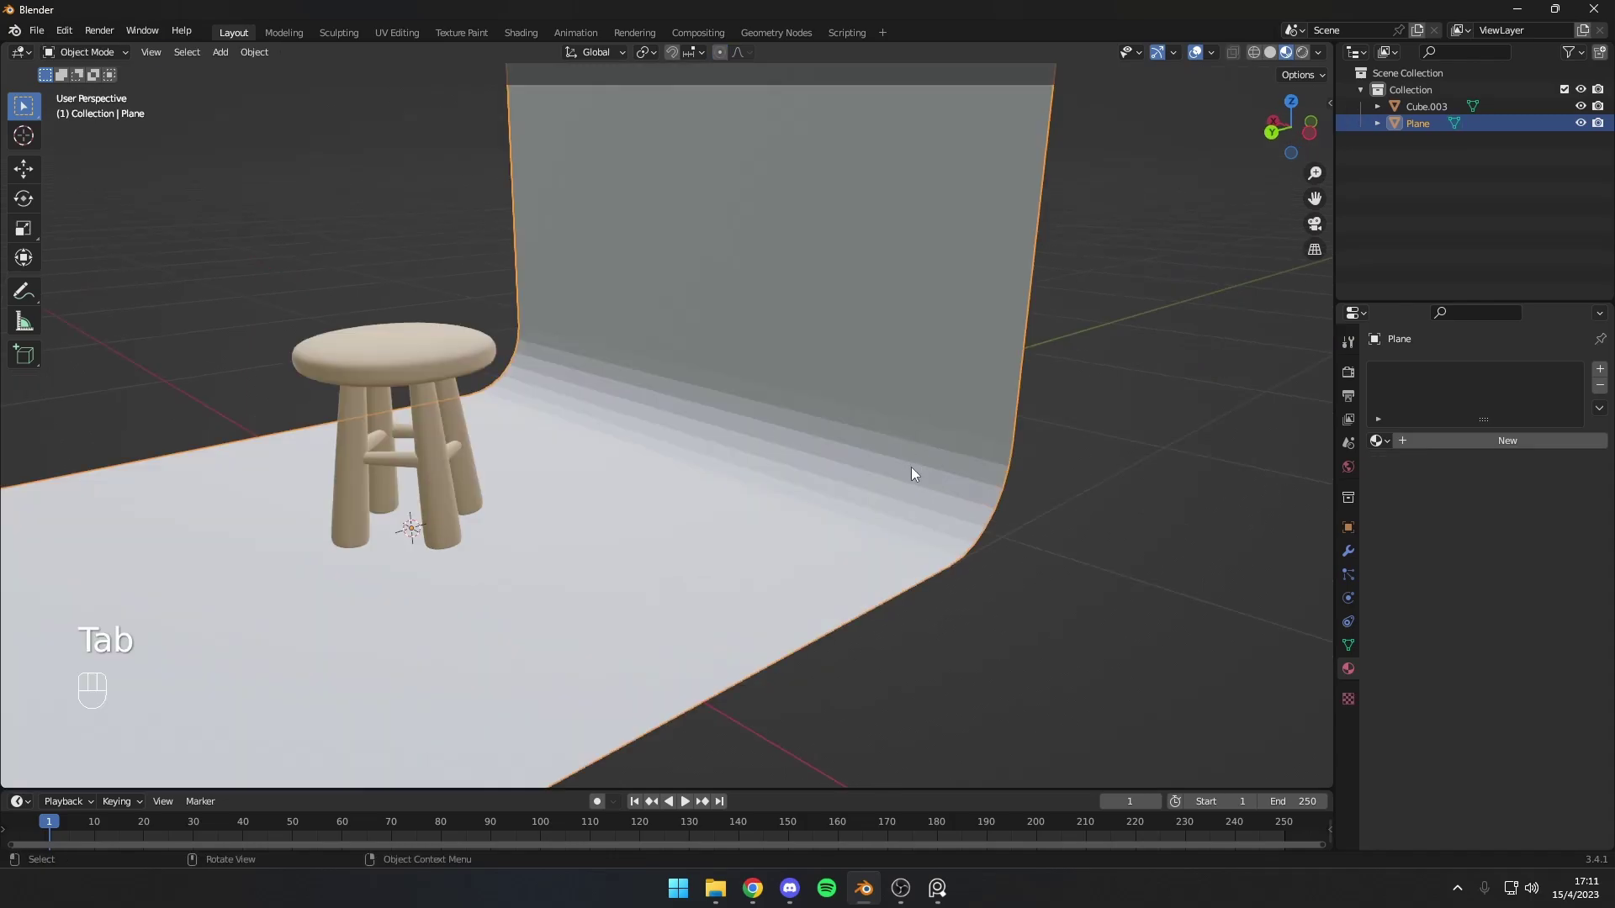
Step: Give the curved backdrop its own material, Material.003
left_click_drag(918, 475, 876, 398)
middle_click(903, 443)
left_click(904, 443)
left_click_drag(887, 422, 874, 390)
left_click_drag(860, 390, 1030, 368)
left_click_drag(950, 381, 1013, 372)
left_click_drag(1007, 376, 939, 396)
left_click_drag(935, 398, 906, 411)
left_click(1468, 458)
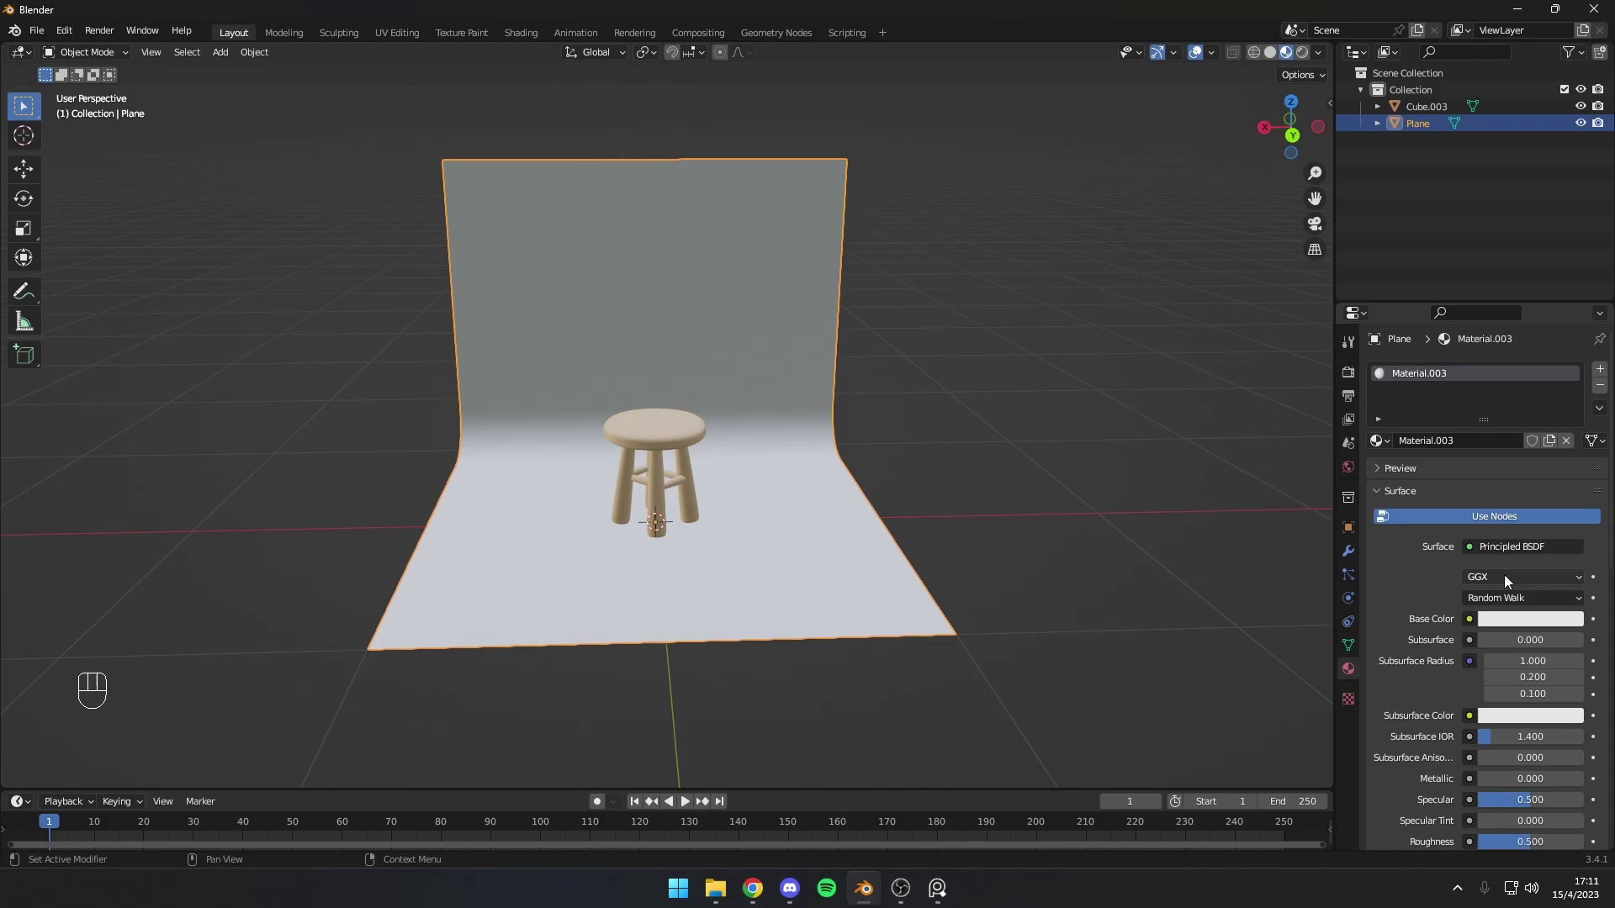
left_click(1520, 624)
Step: Add a camera and move it along one axis to sit in front of the stool
key("shift+a")
left_click_drag(790, 589, 948, 590)
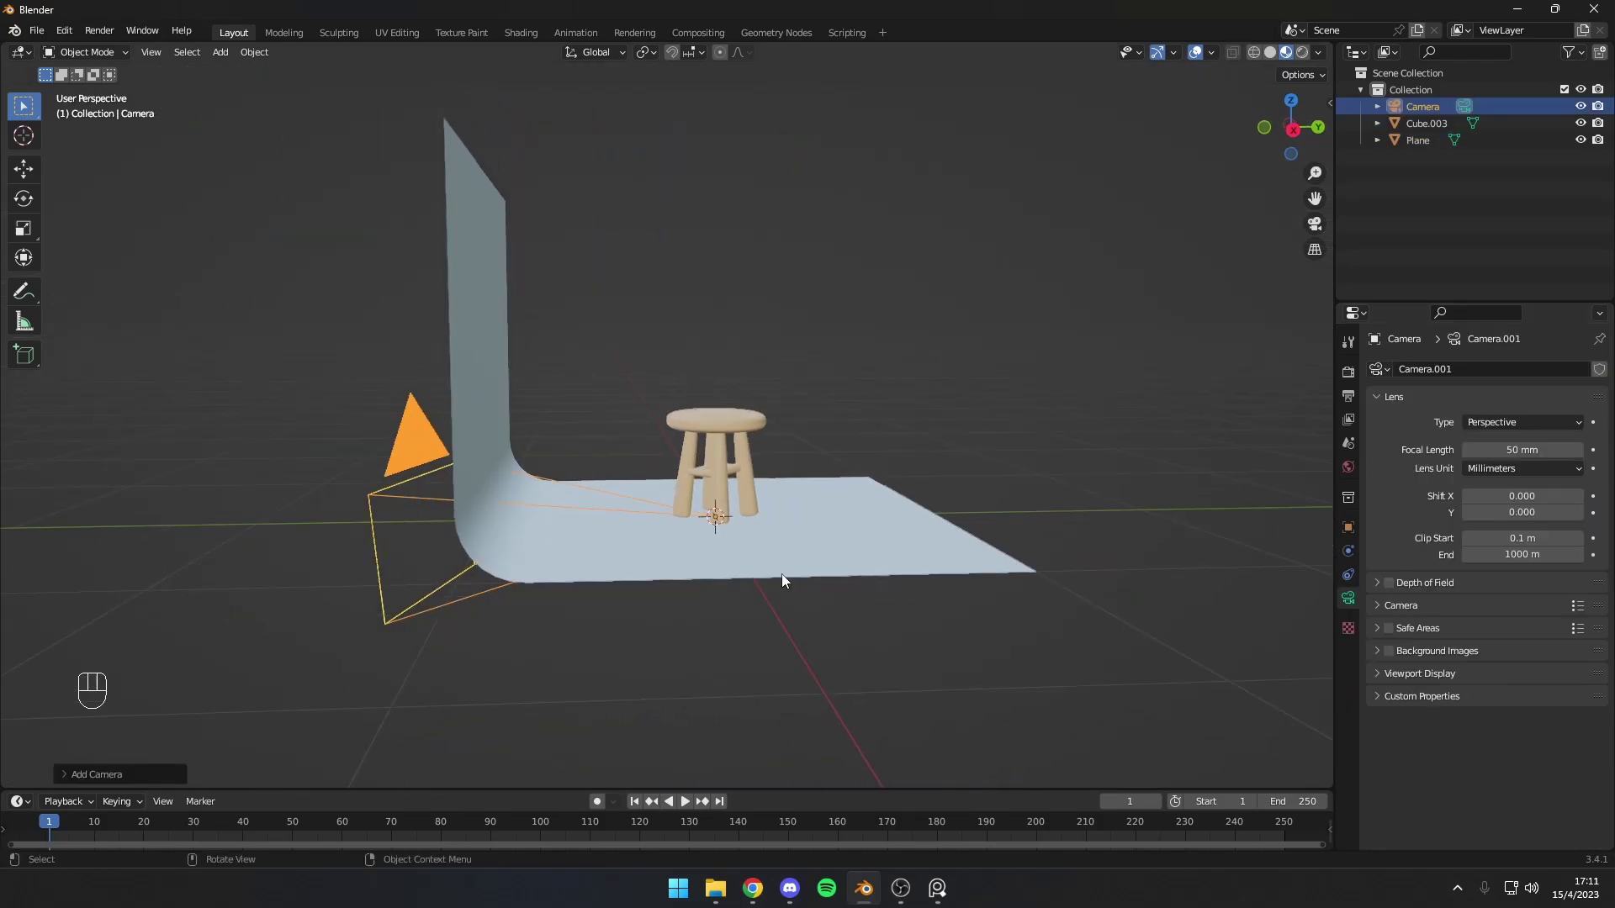
key("g")
key("g")
left_click_drag(1029, 494, 836, 545)
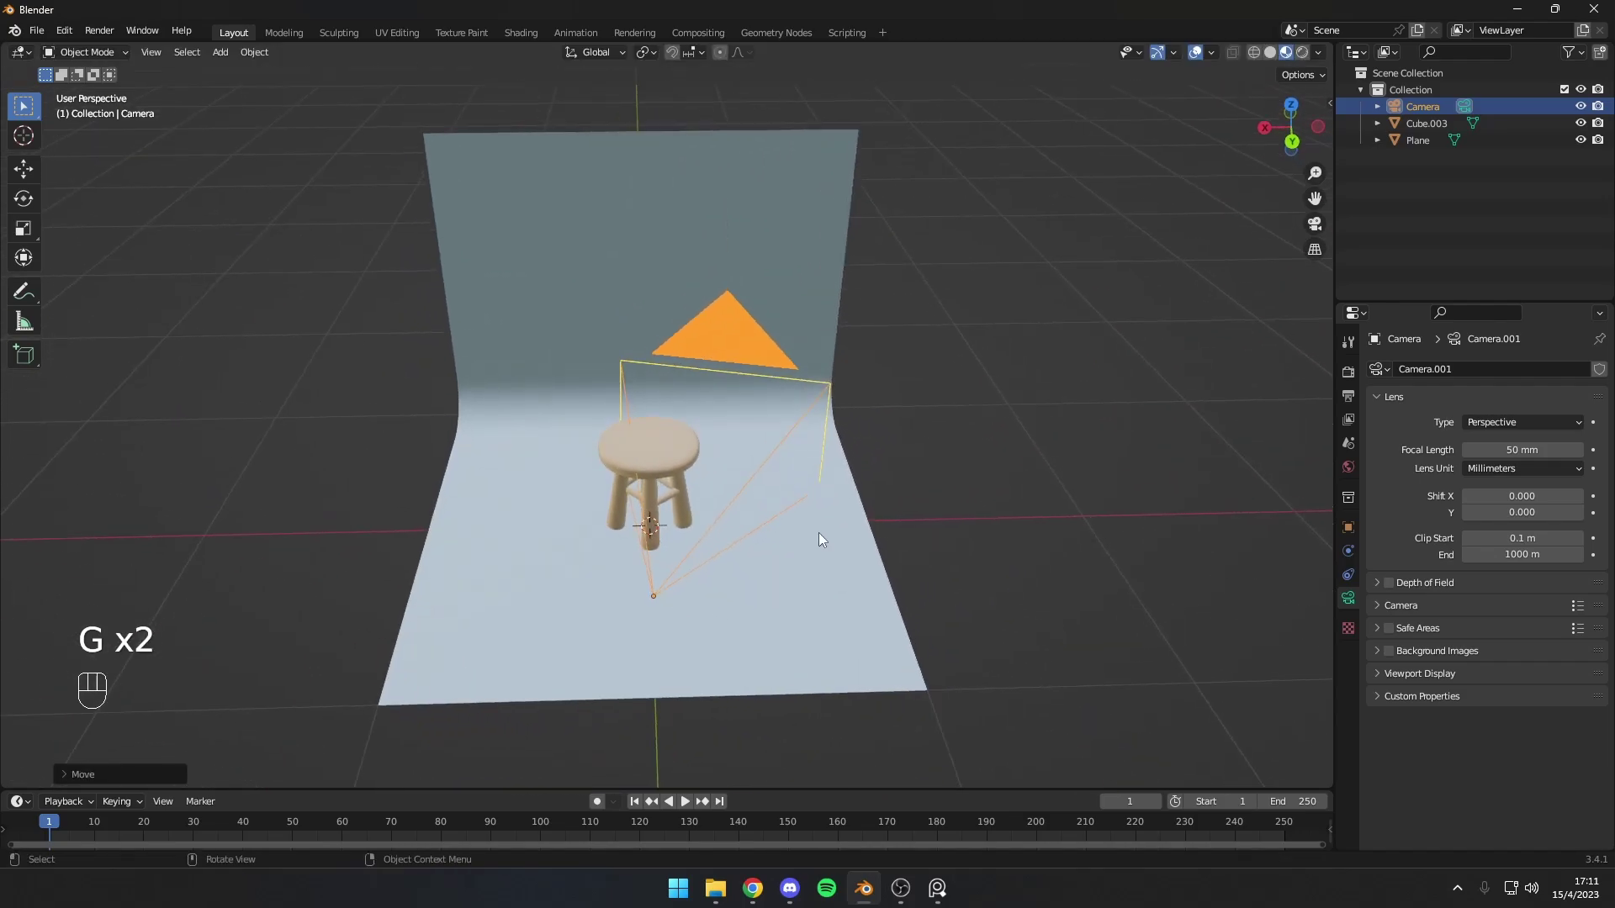
left_click_drag(797, 501, 780, 476)
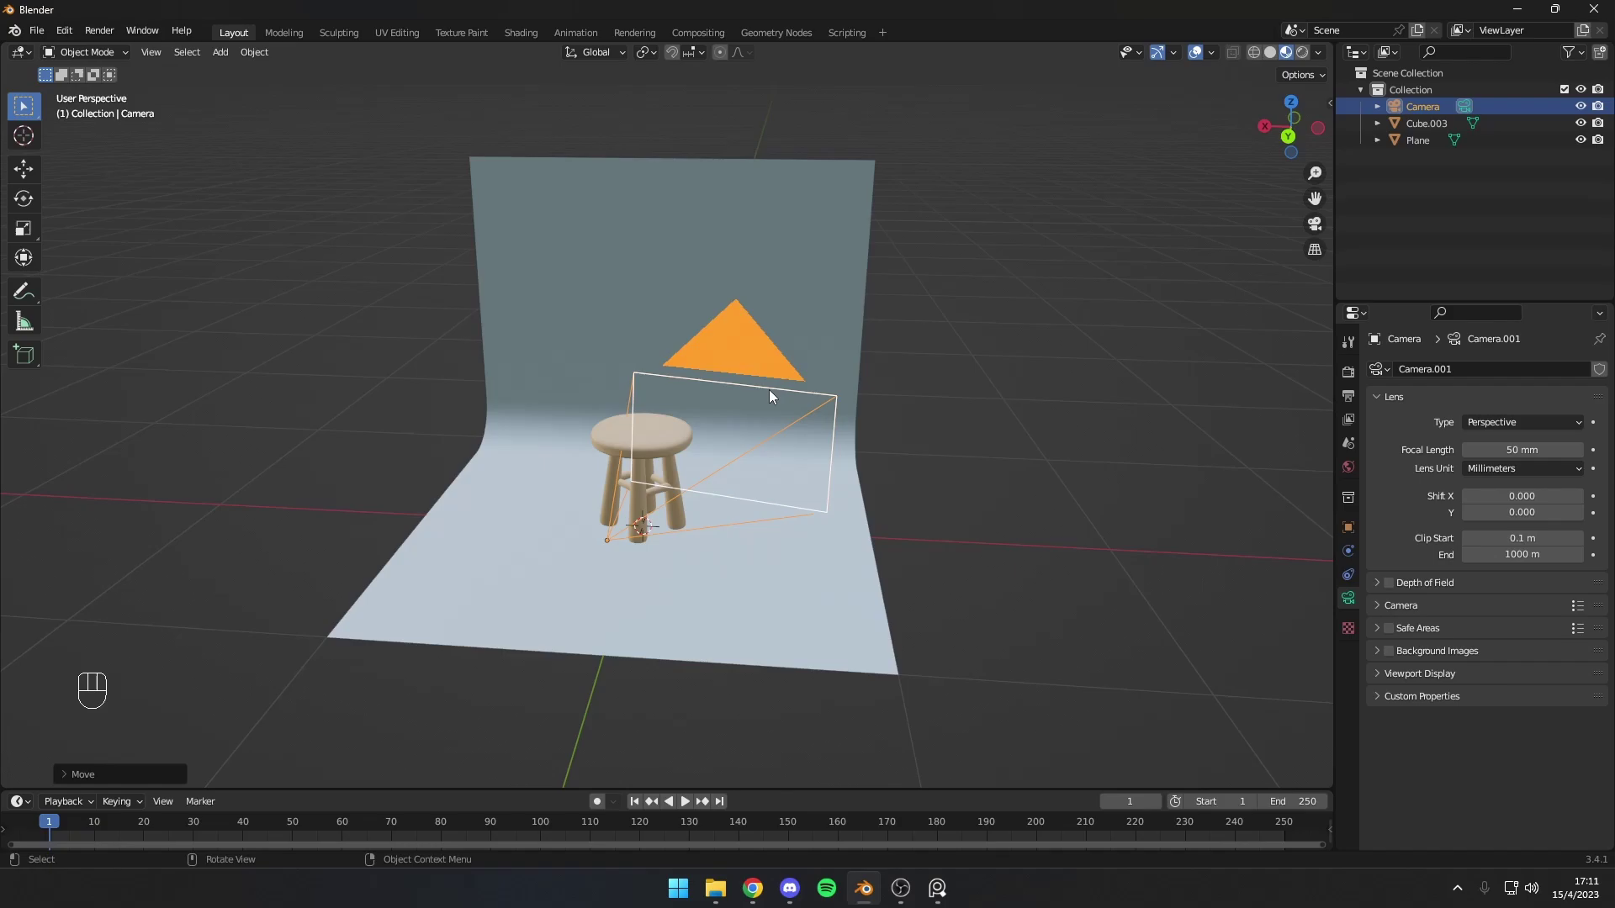
left_click_drag(754, 394, 761, 421)
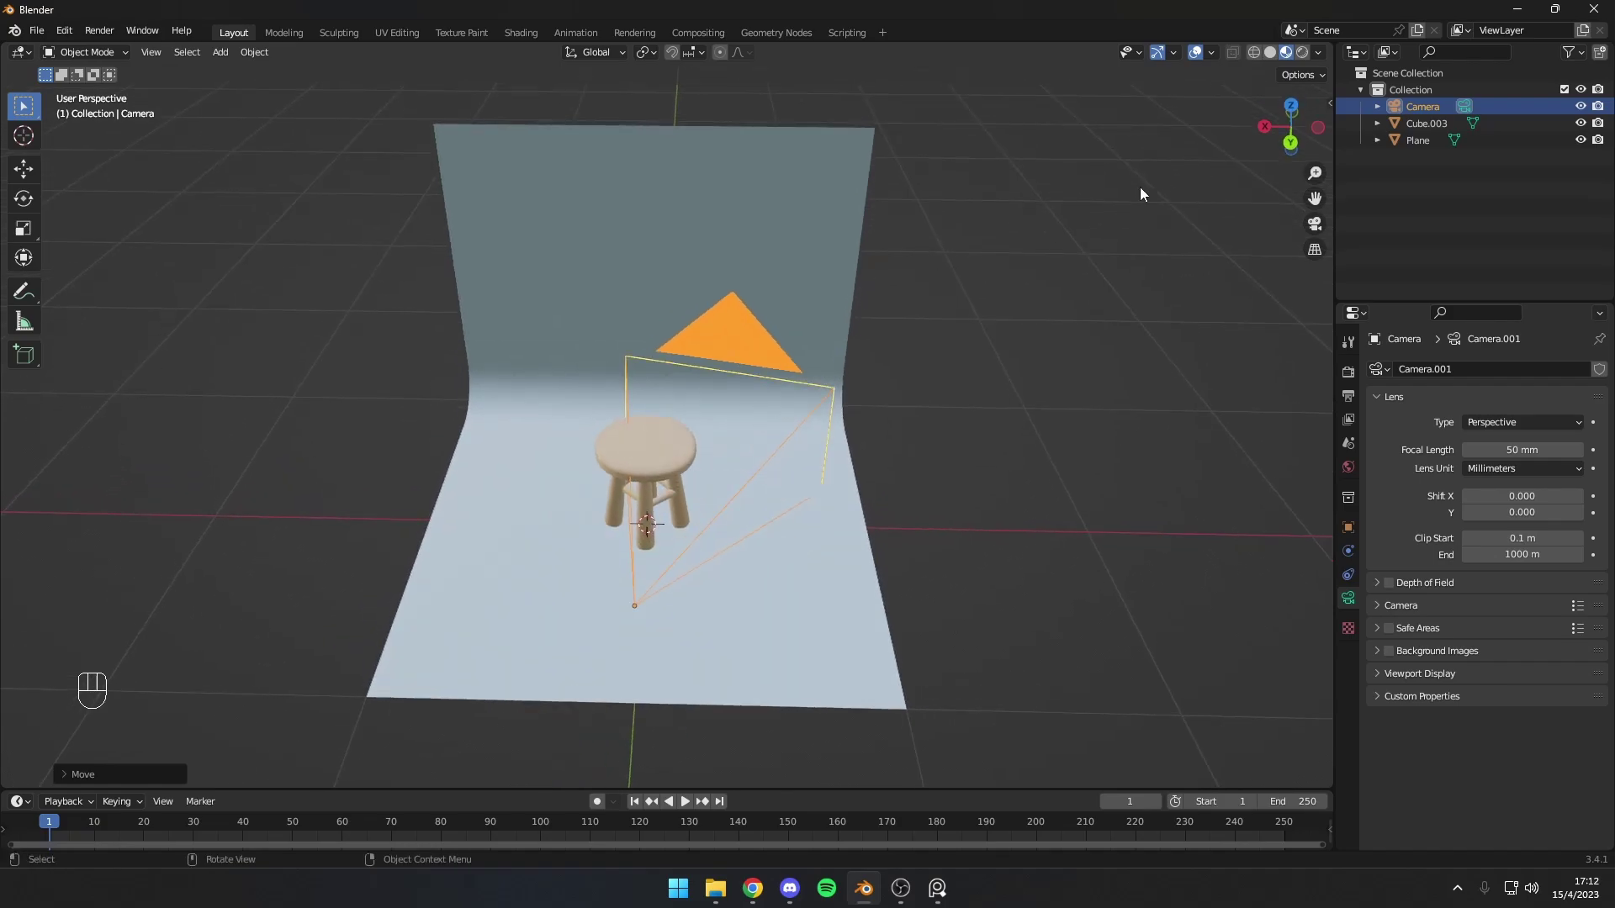
Step: Set the camera's rotation to 90°, 0°, 180° in the N-panel Item tab
key("n")
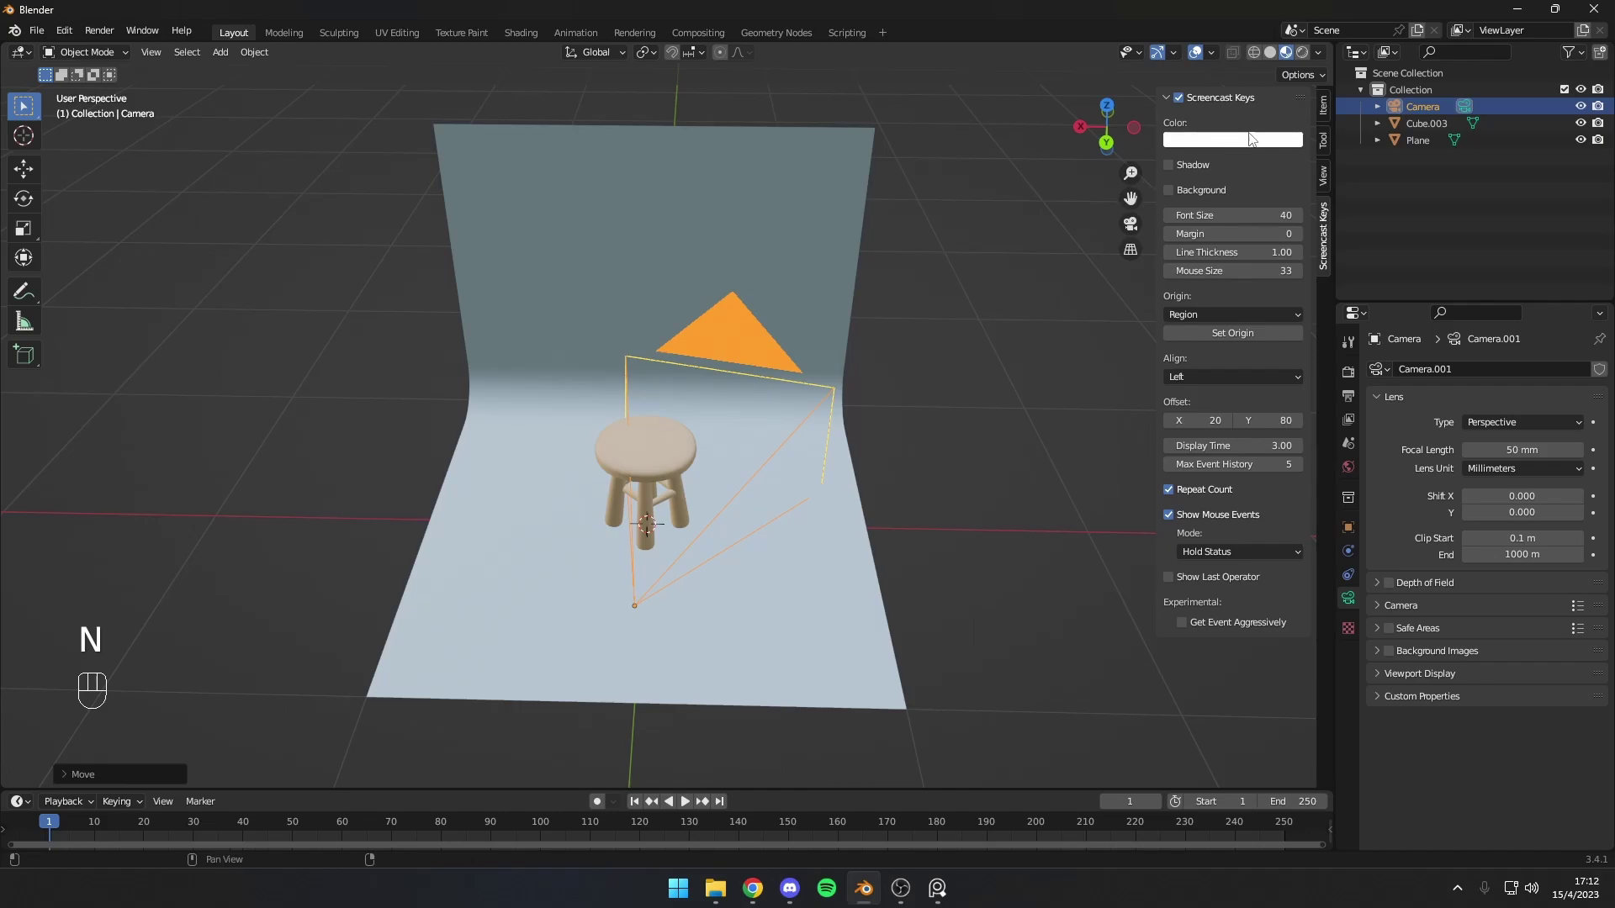
left_click(1326, 110)
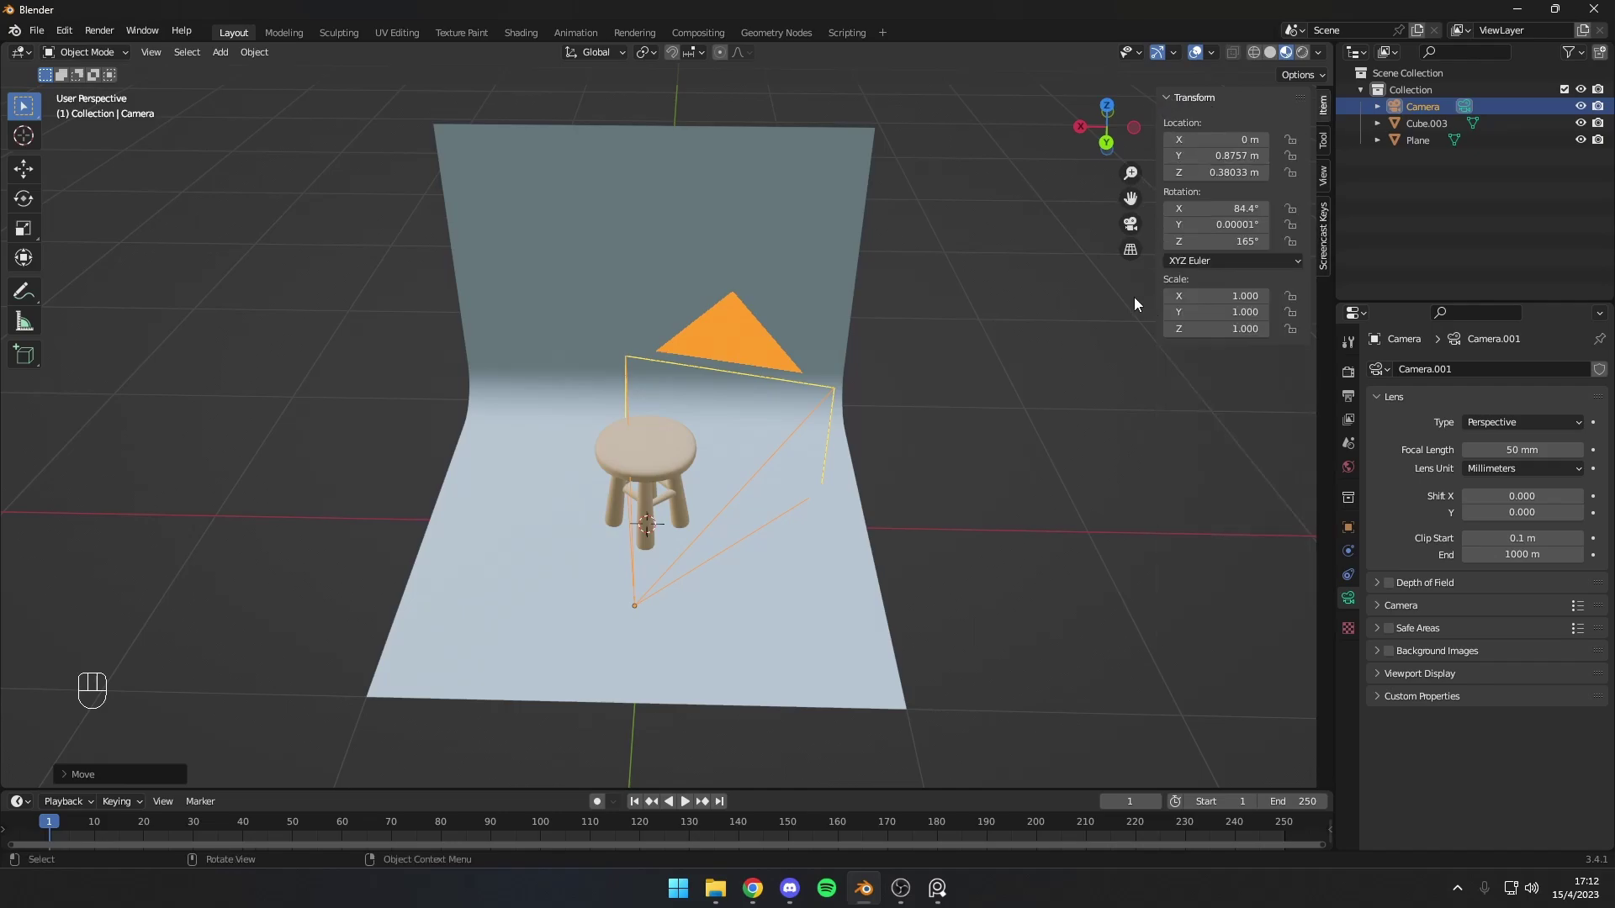
left_click(807, 356)
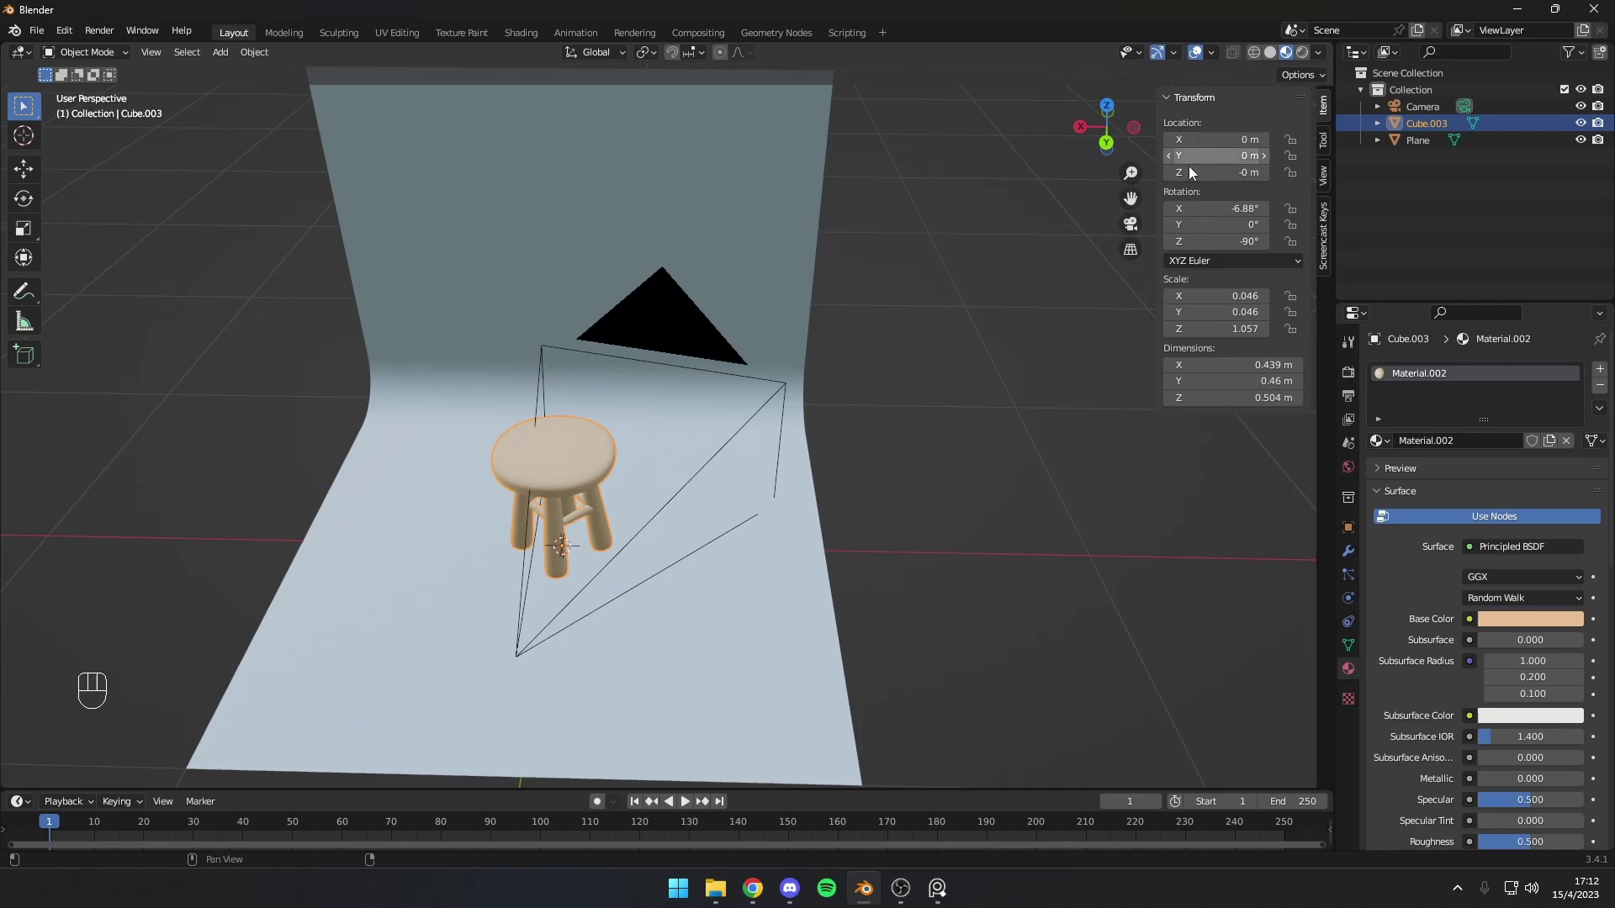
left_click(694, 350)
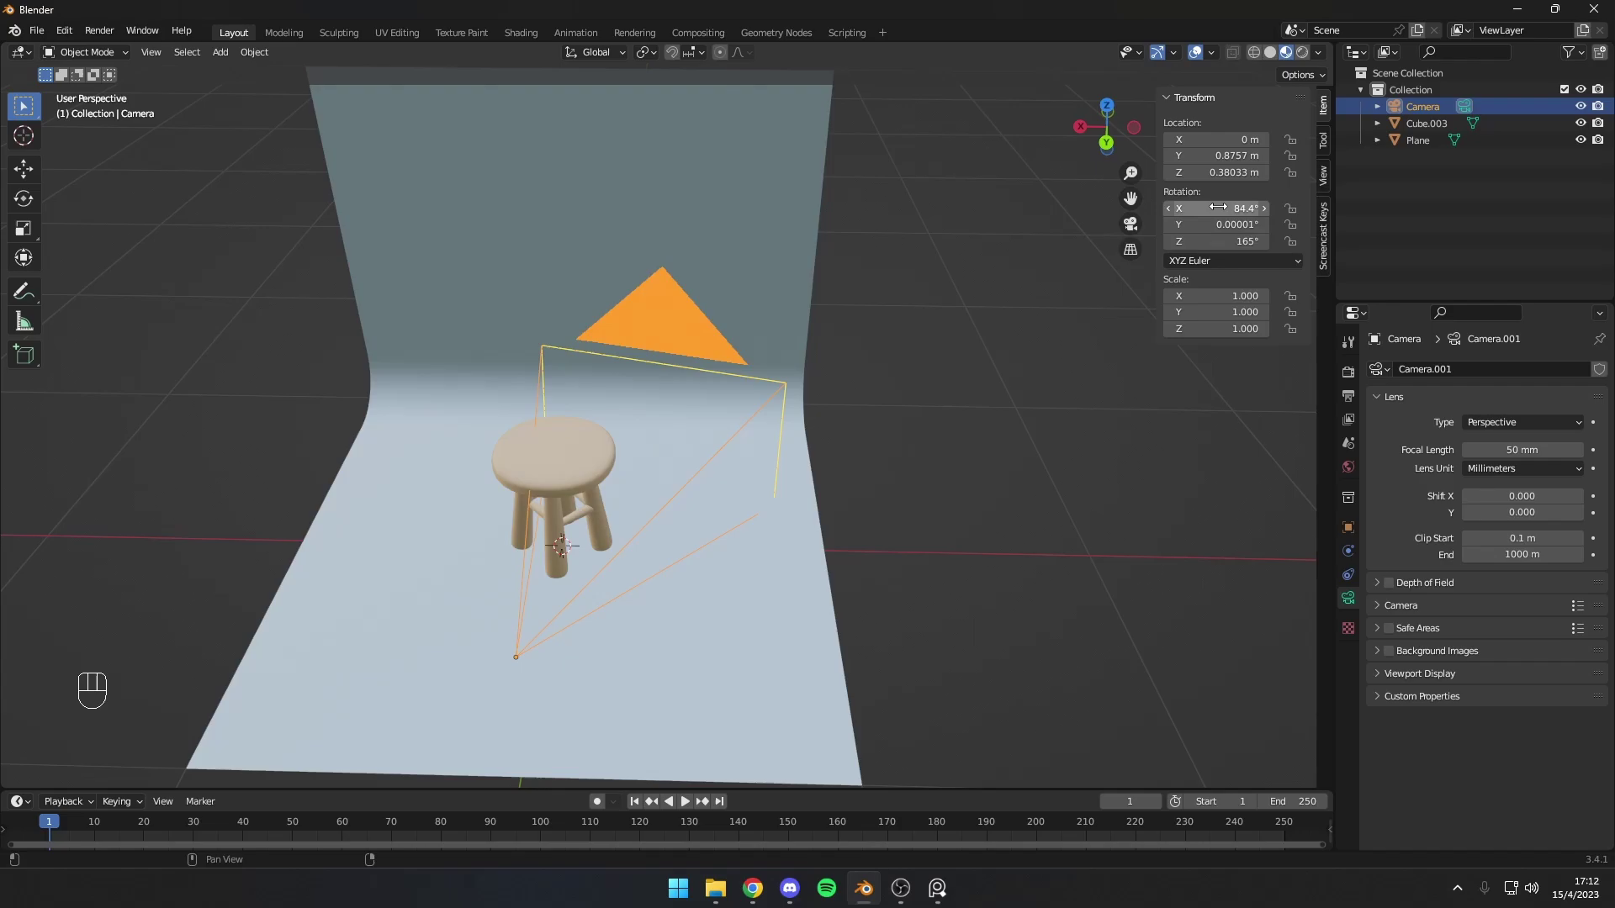
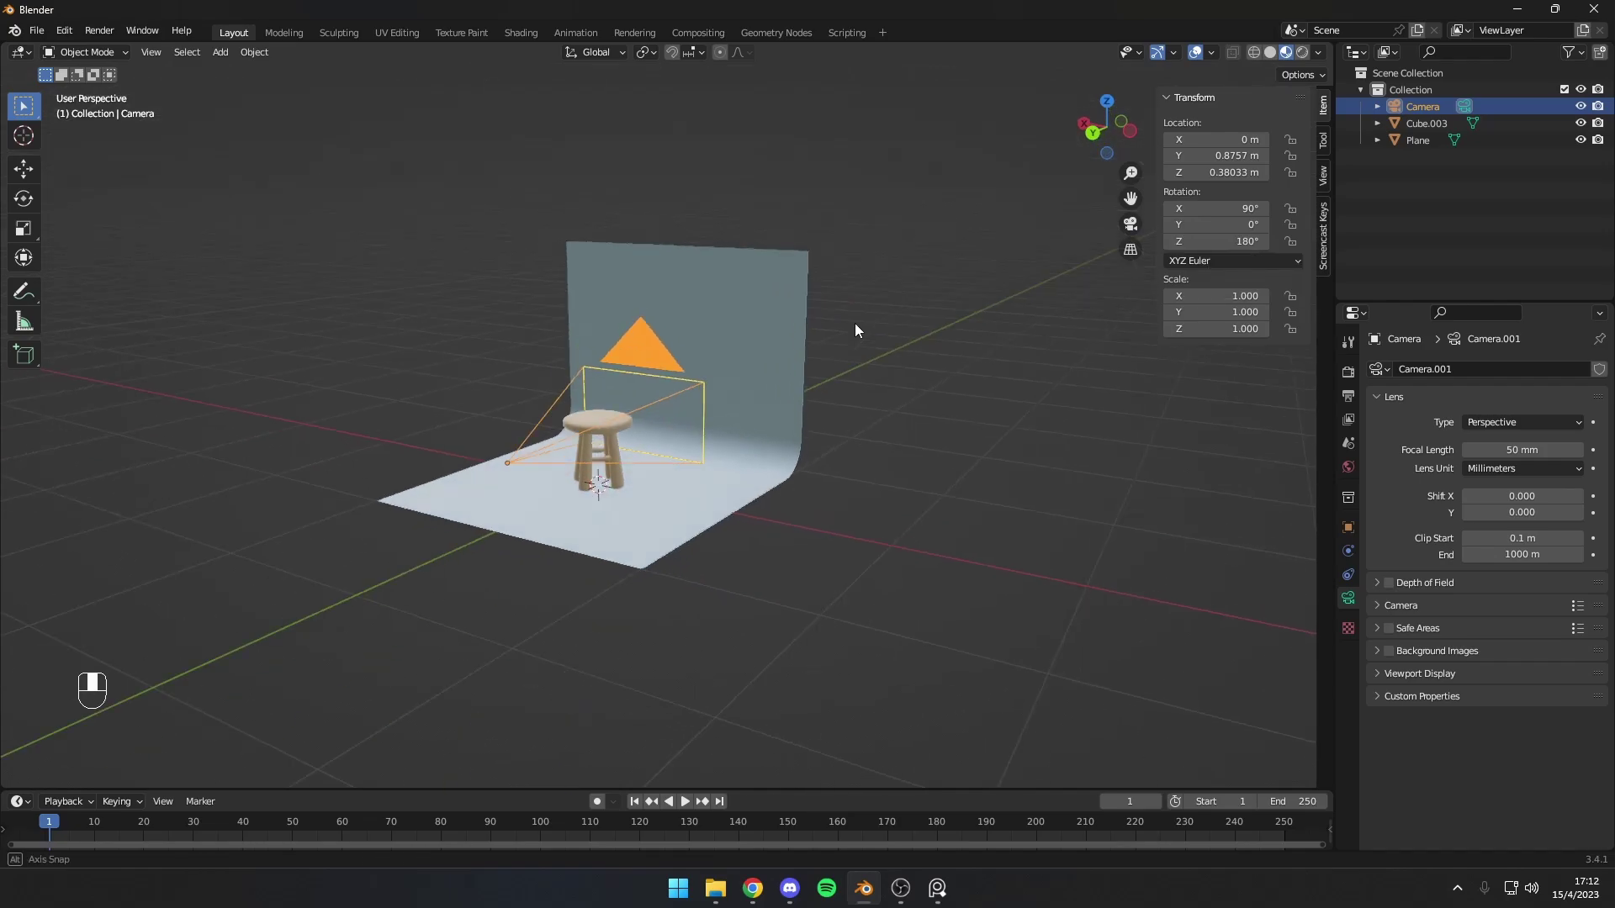
Step: Look through the camera and enable Lock Camera to View so the stool sits in frame
middle_click(682, 300)
key("g")
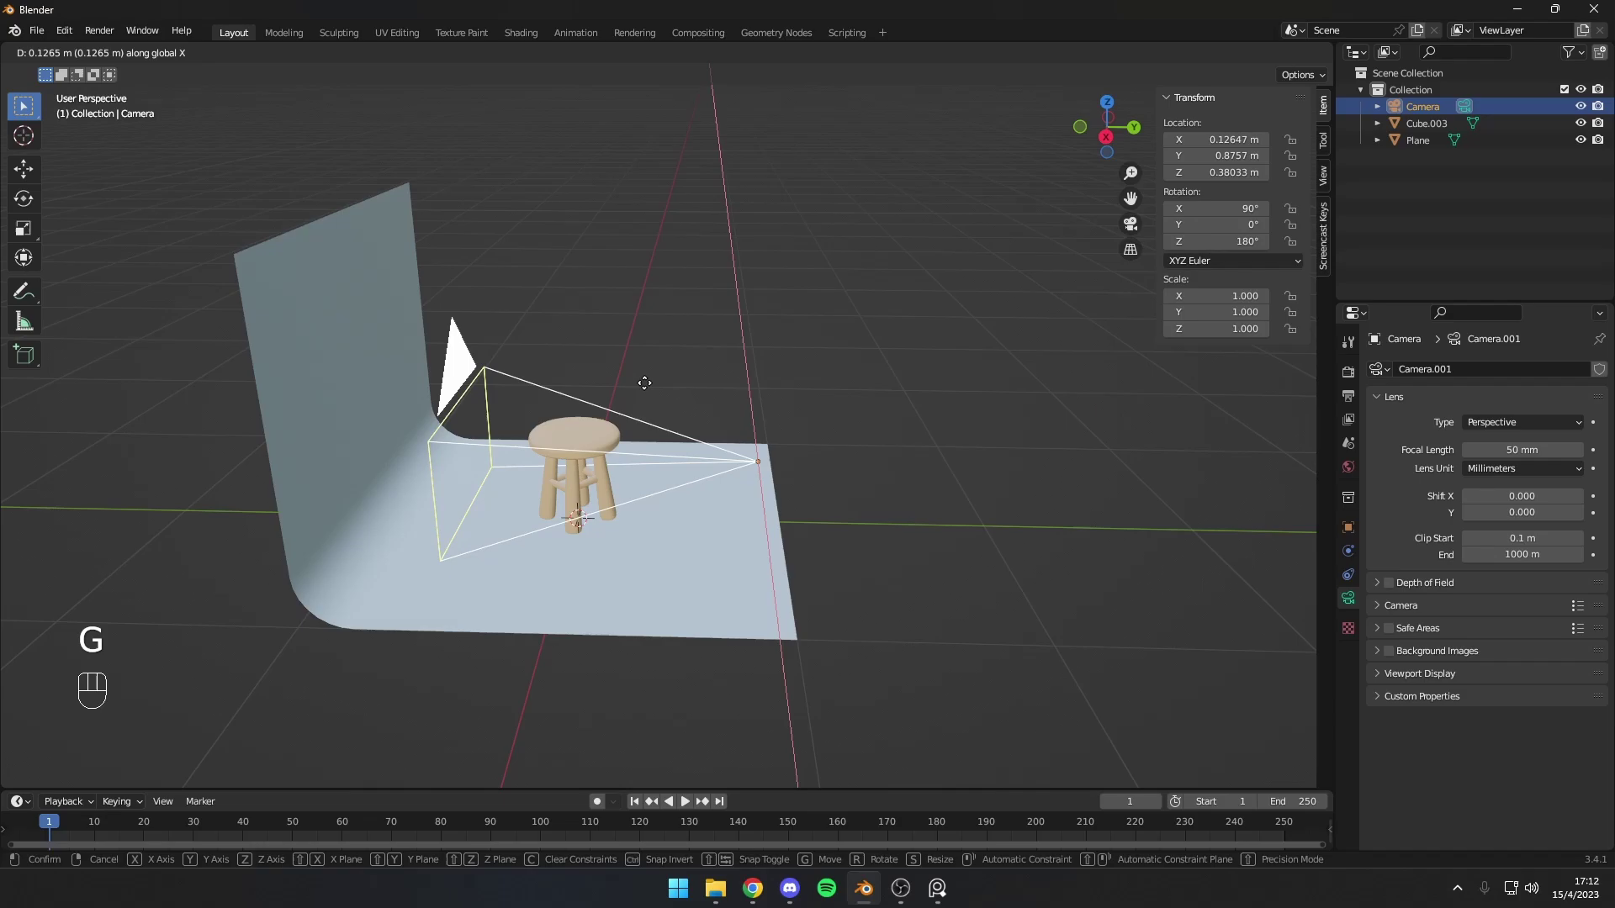
middle_click(639, 381)
middle_click(663, 386)
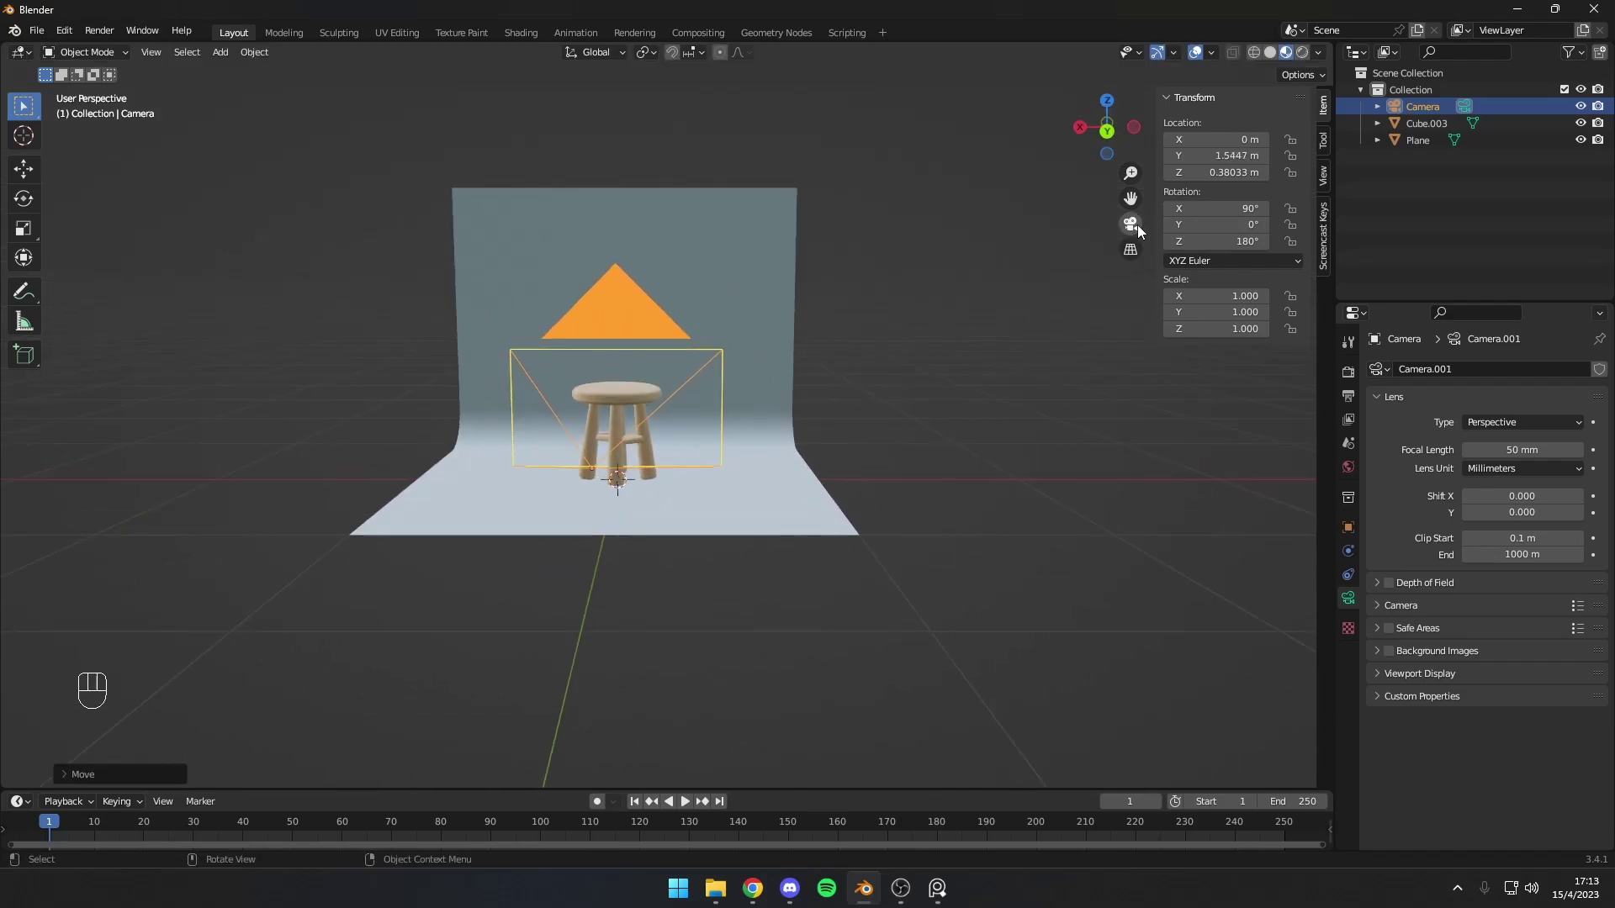
left_click(1137, 232)
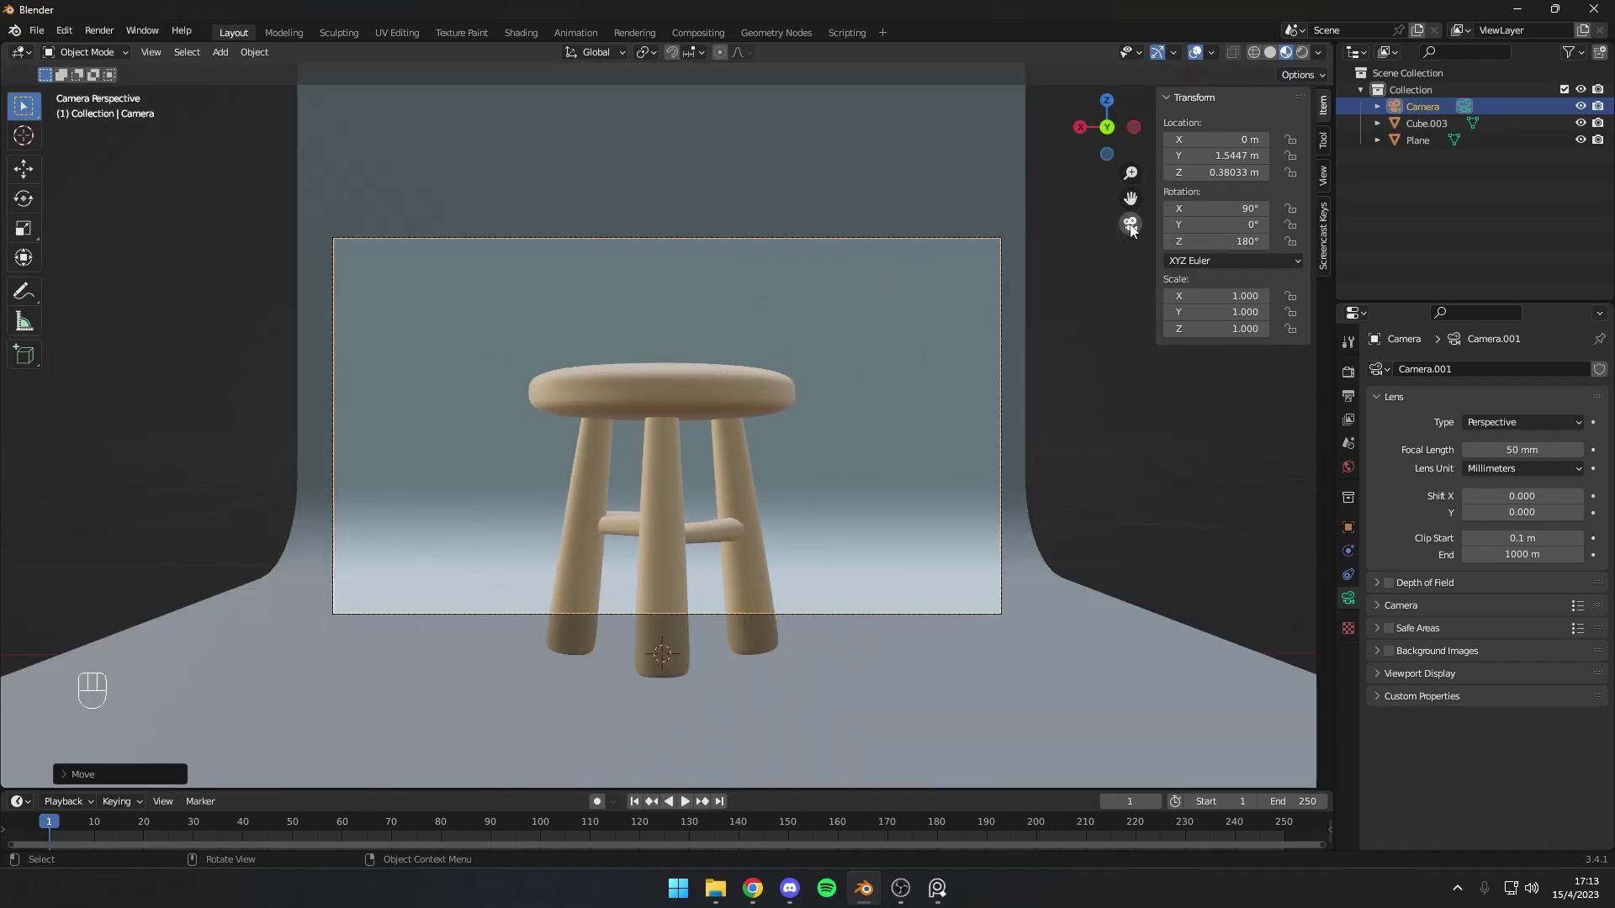
left_click(1136, 232)
left_click(1136, 232)
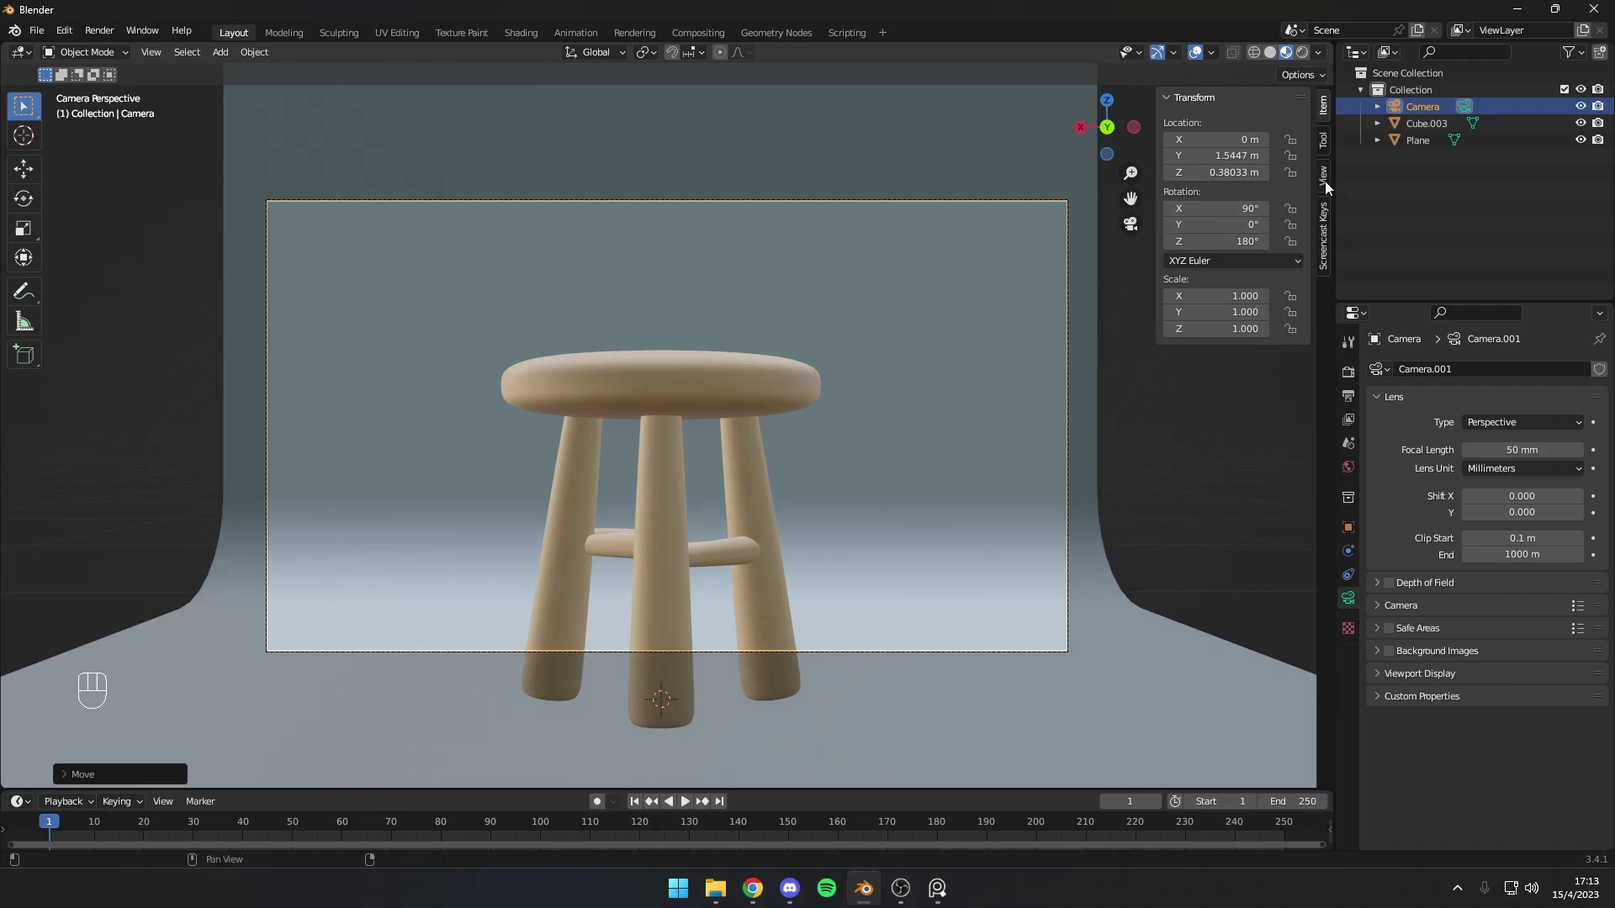
left_click(1326, 183)
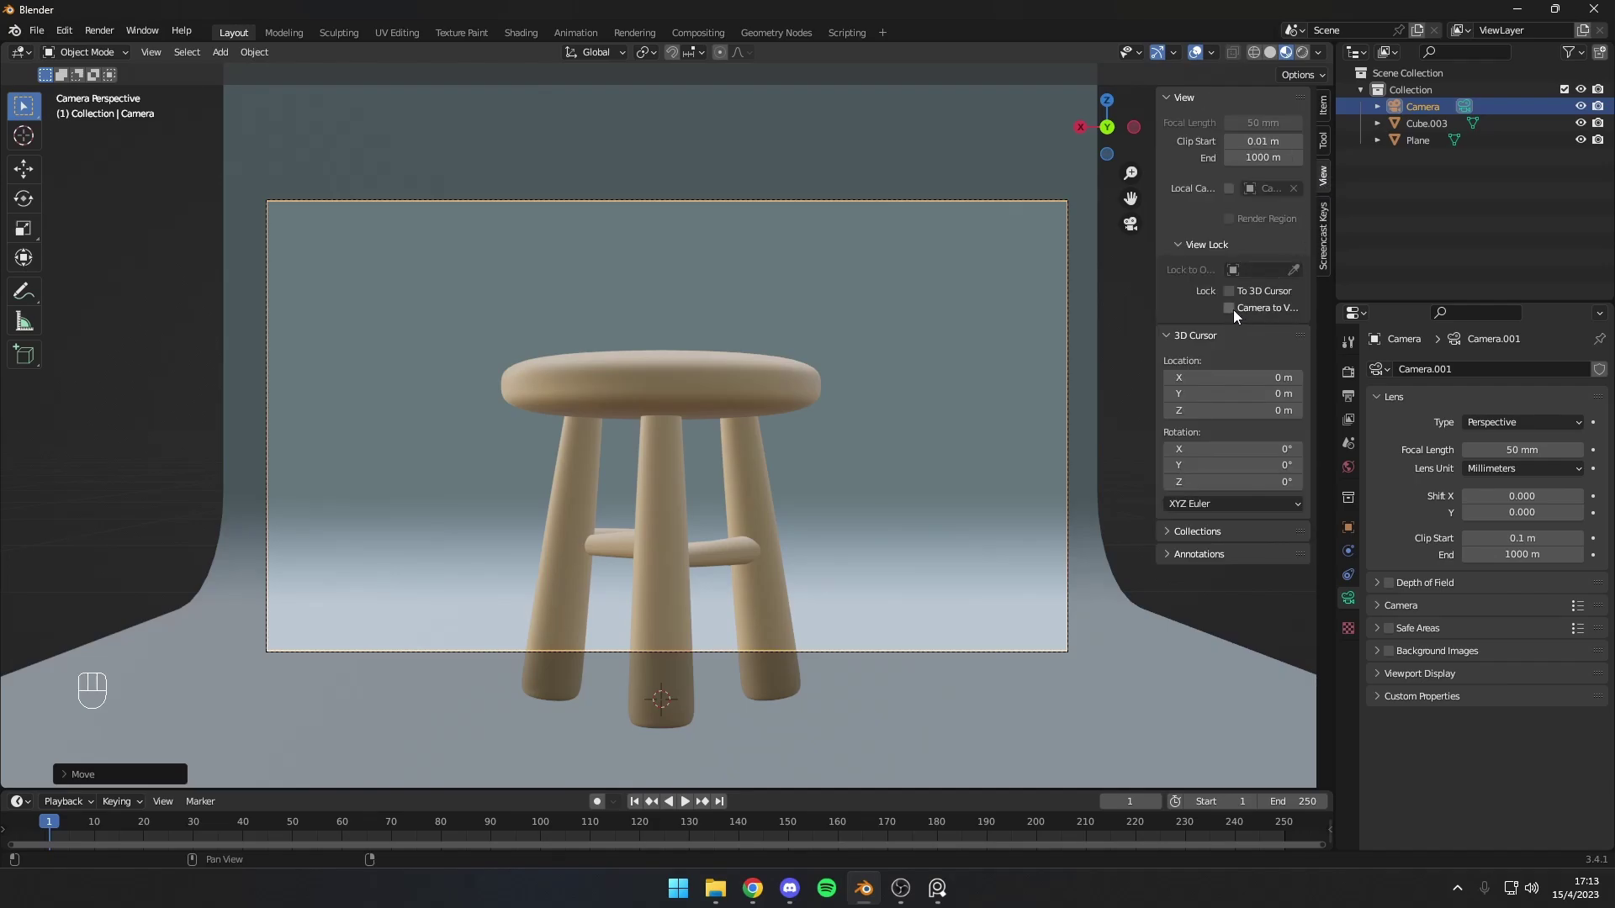
left_click(1242, 313)
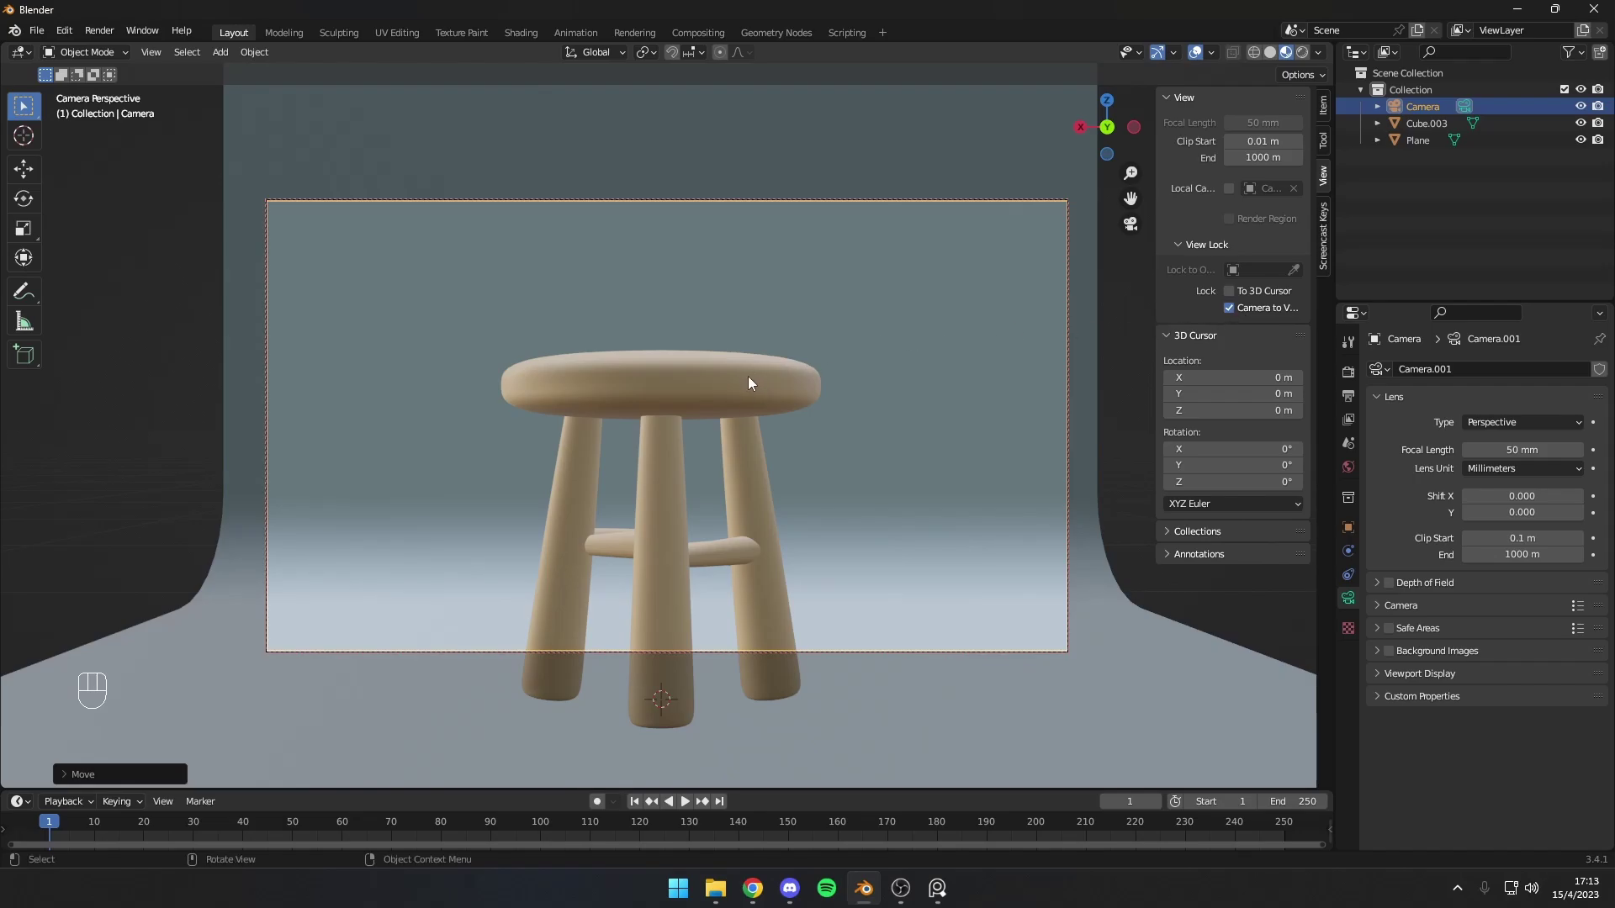
Step: Pull the camera back to fit the stool, scale the backdrop to fill the frame, then unlock Camera to View
left_click_drag(787, 381, 787, 381)
left_click_drag(789, 380, 767, 352)
middle_click(767, 352)
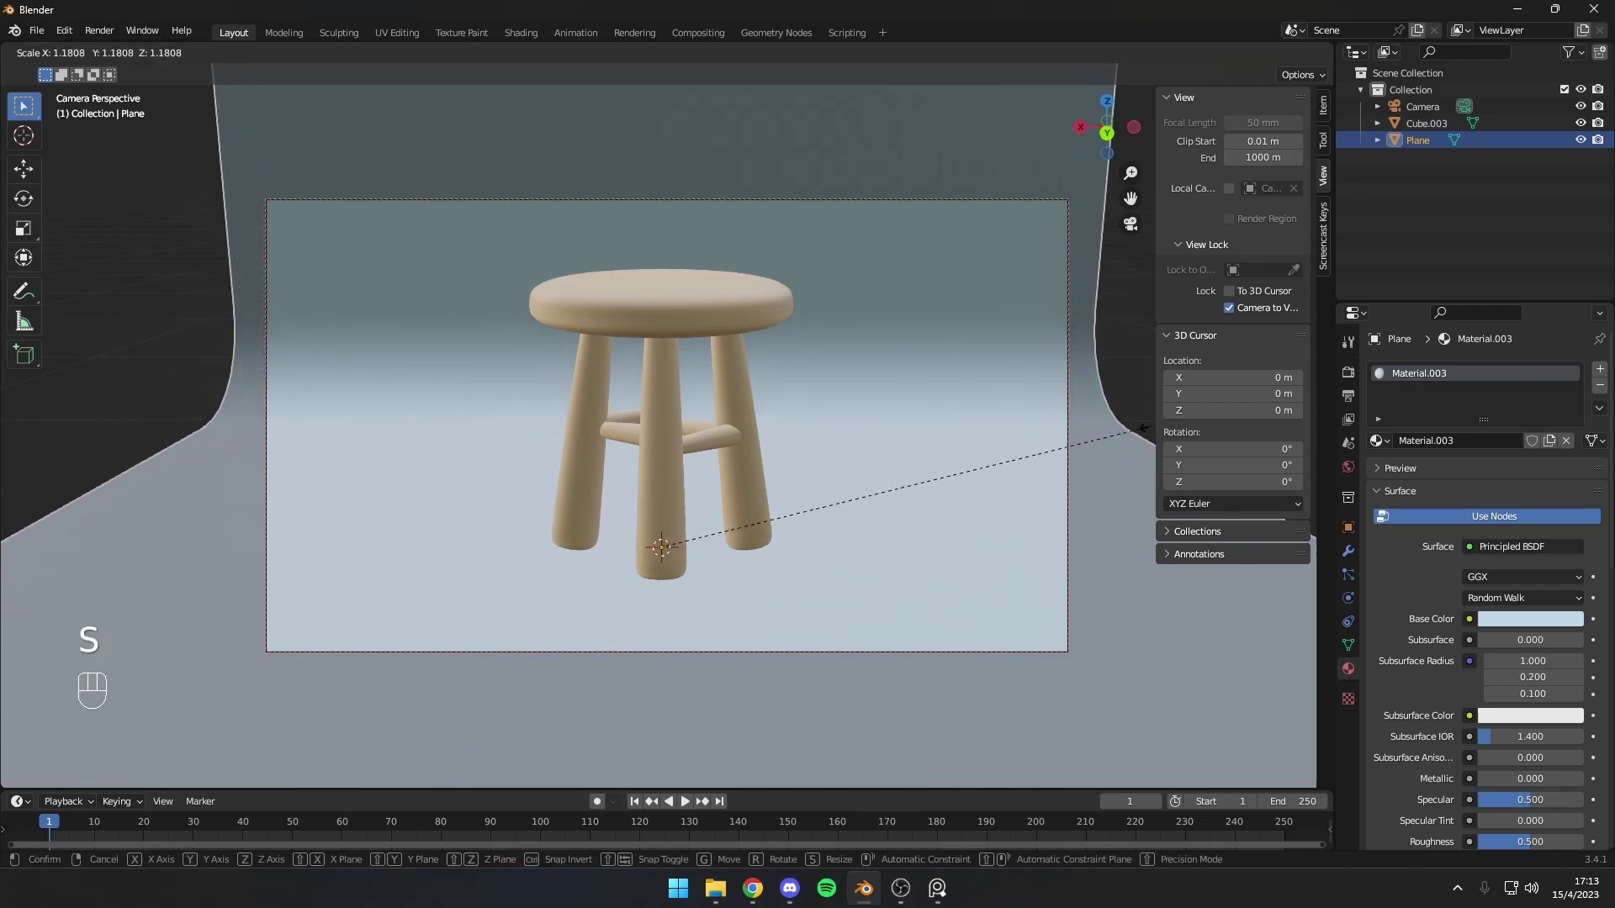
left_click(1236, 320)
middle_click(988, 331)
left_click(1117, 317)
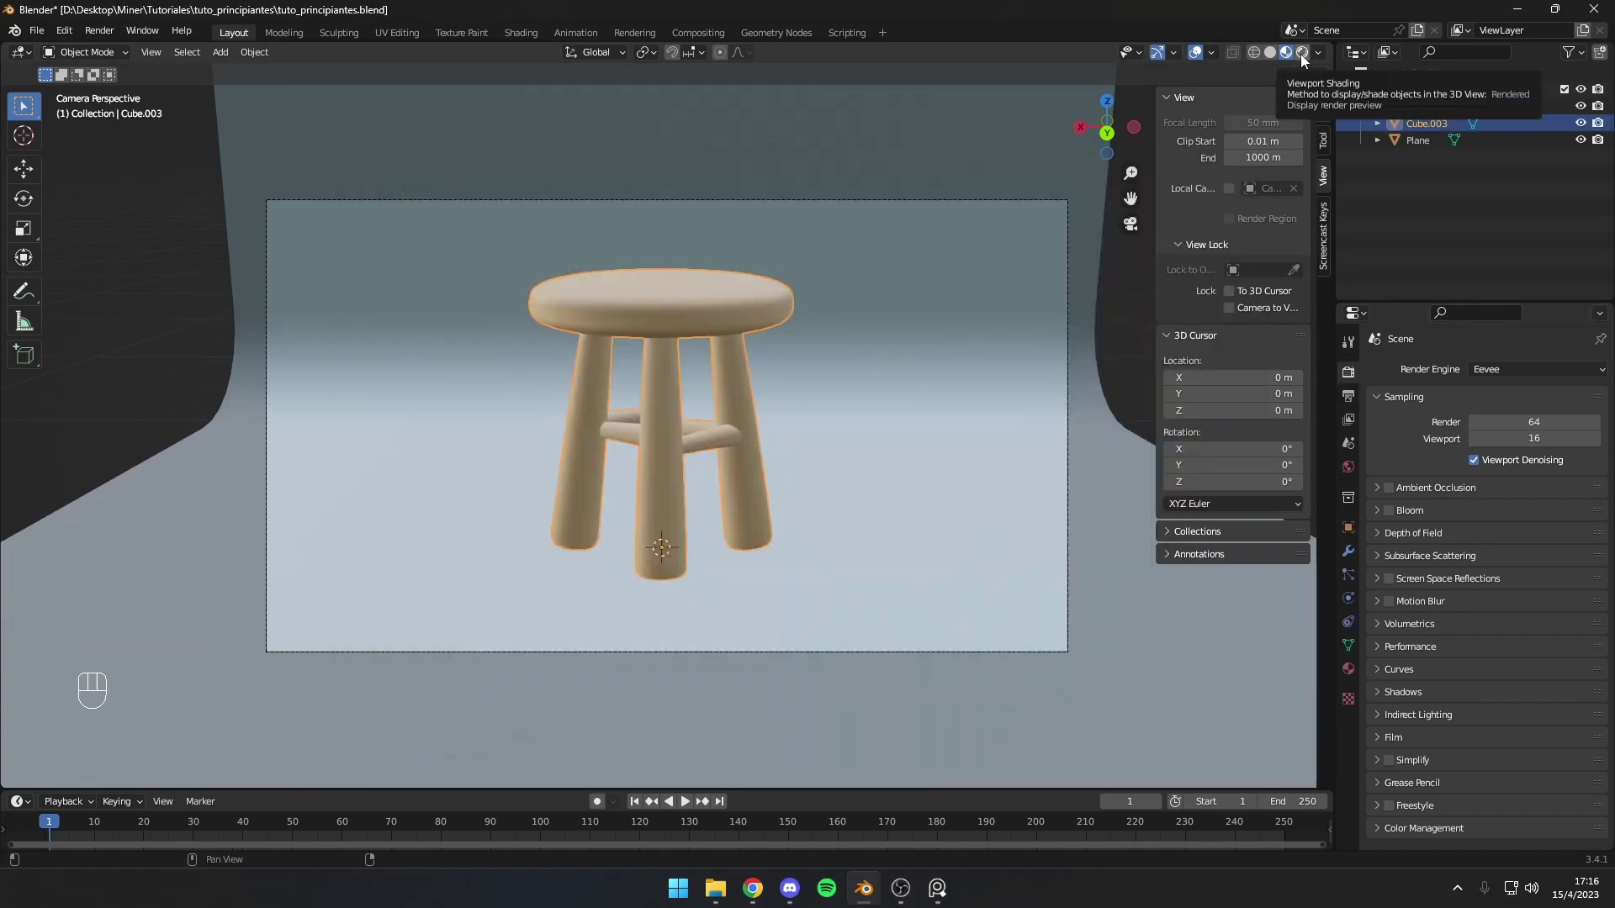
Step: Switch to Rendered shading and set the World background colour to black
left_click(1305, 59)
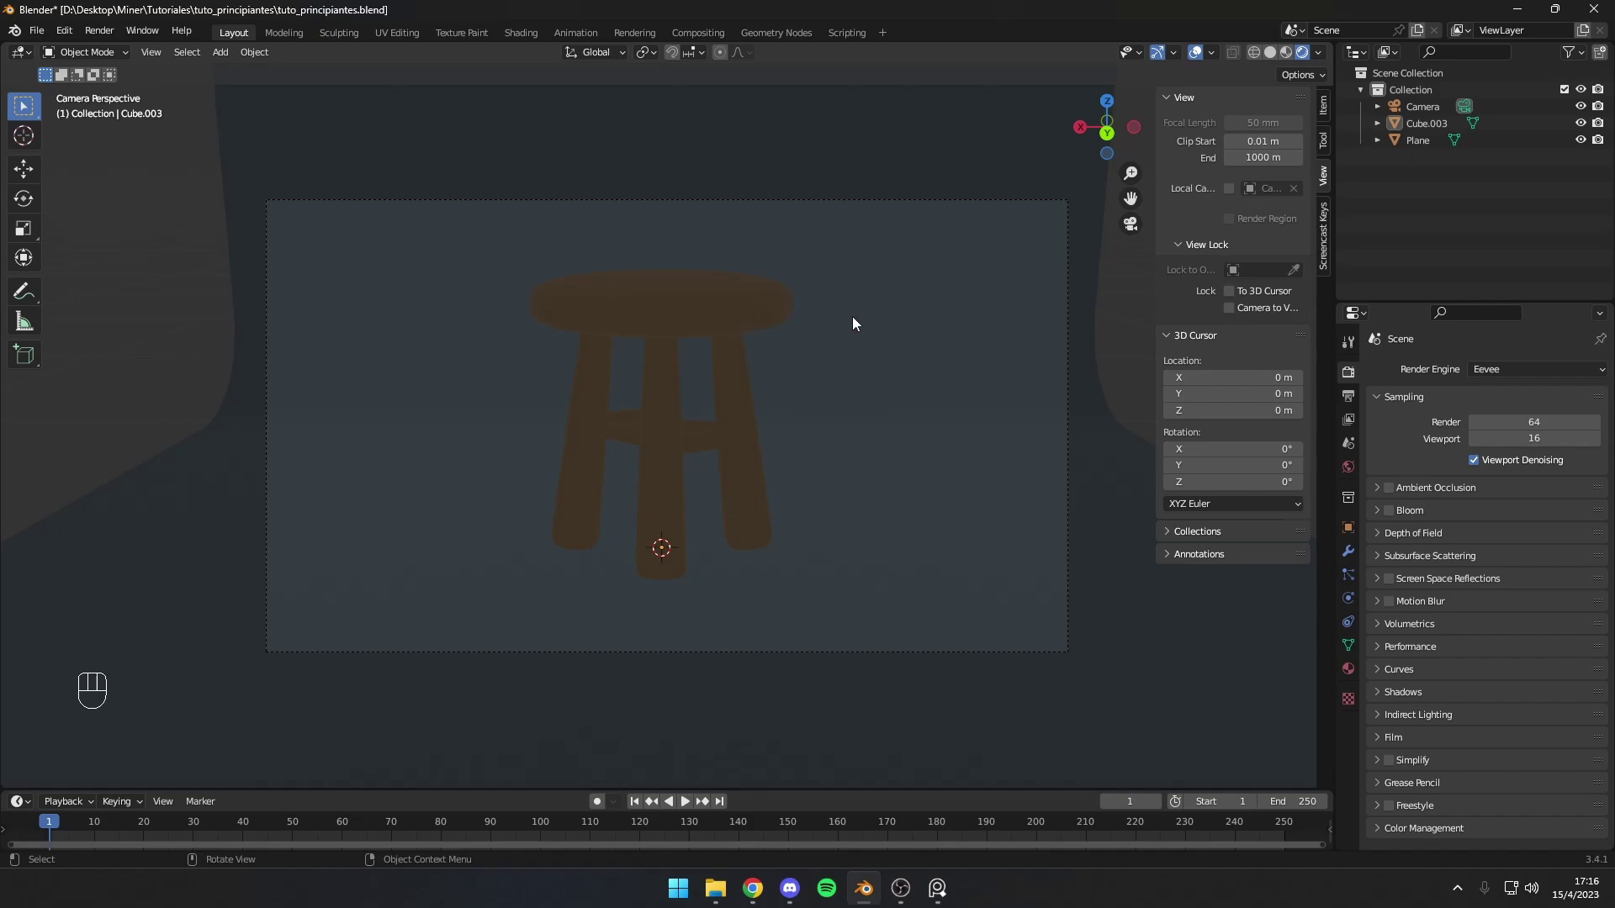
left_click(981, 333)
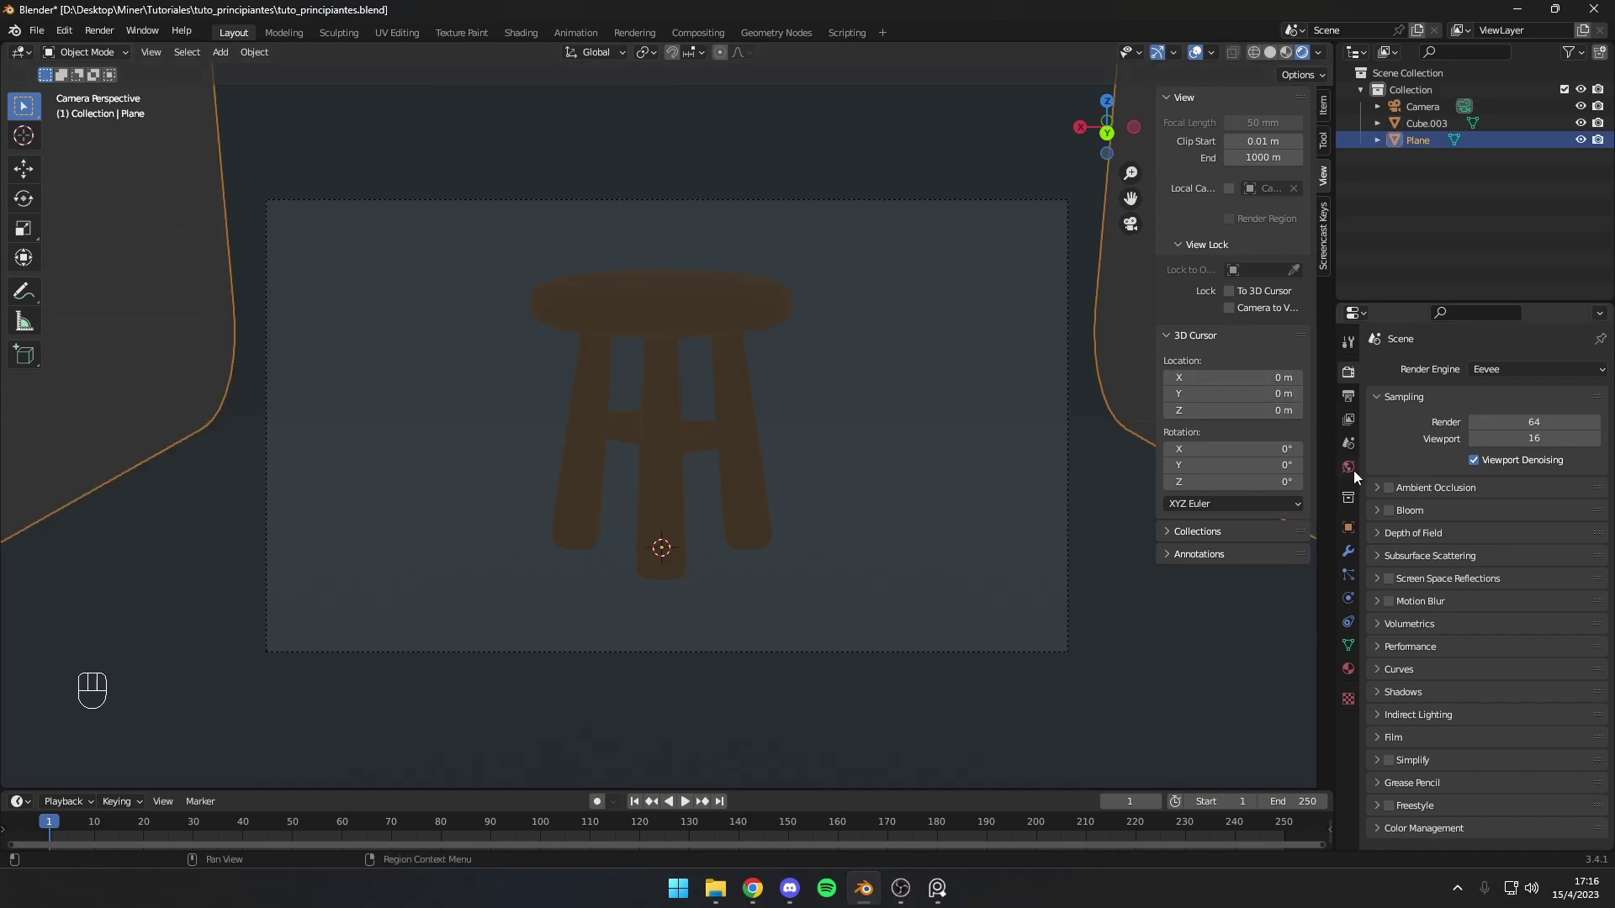
left_click(1353, 473)
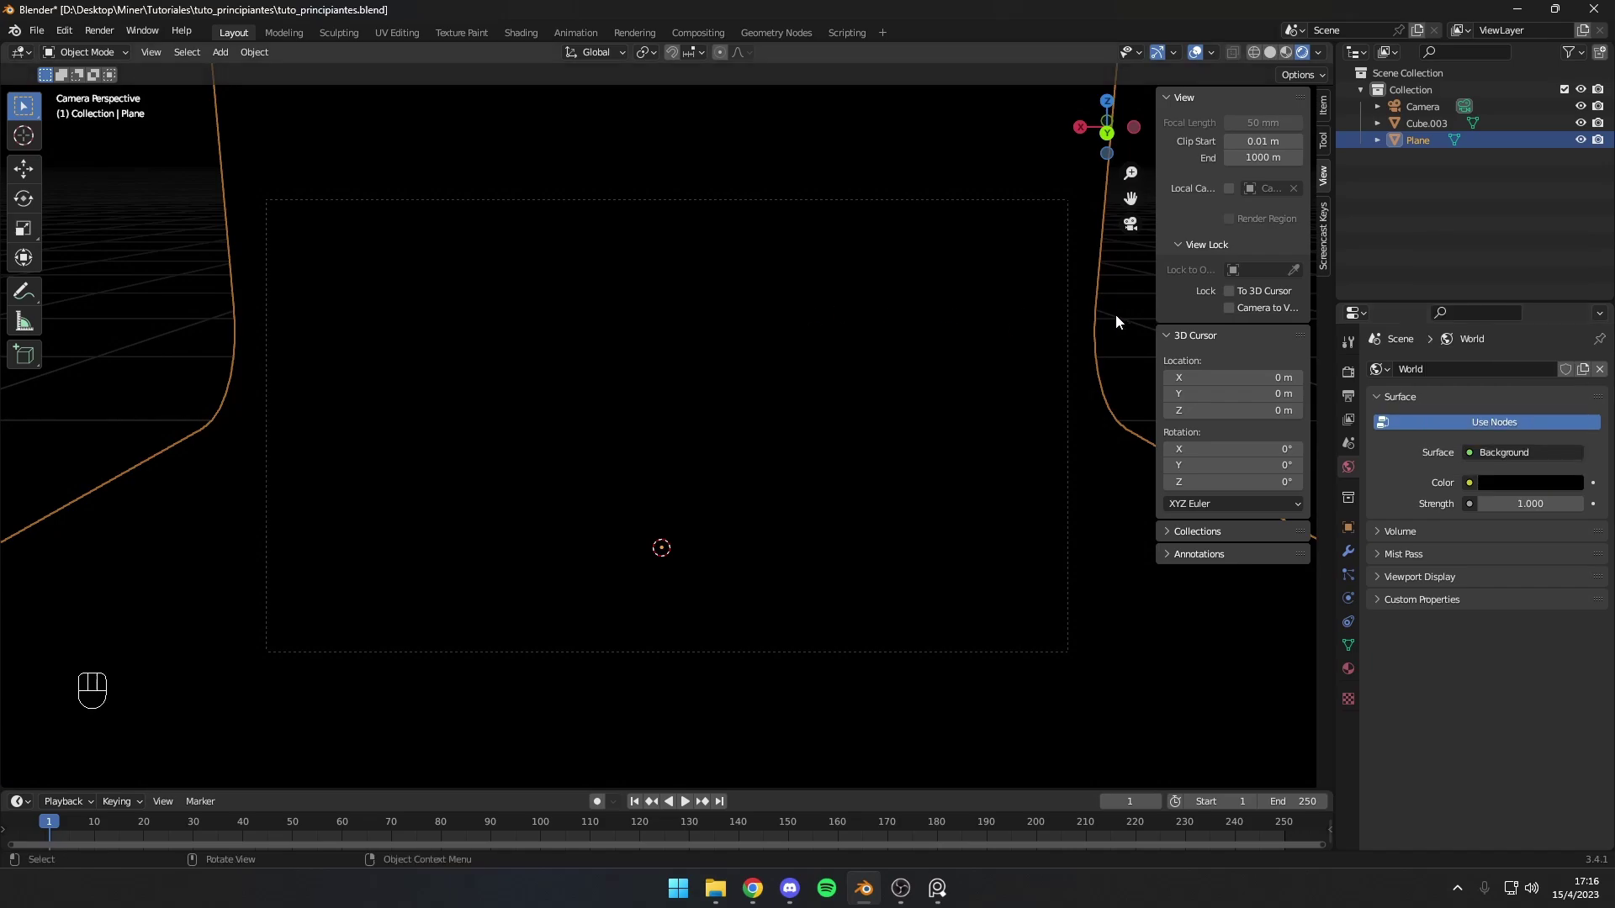
Step: Add a point light above-left of the stool and set the render engine to Cycles
left_click(1123, 322)
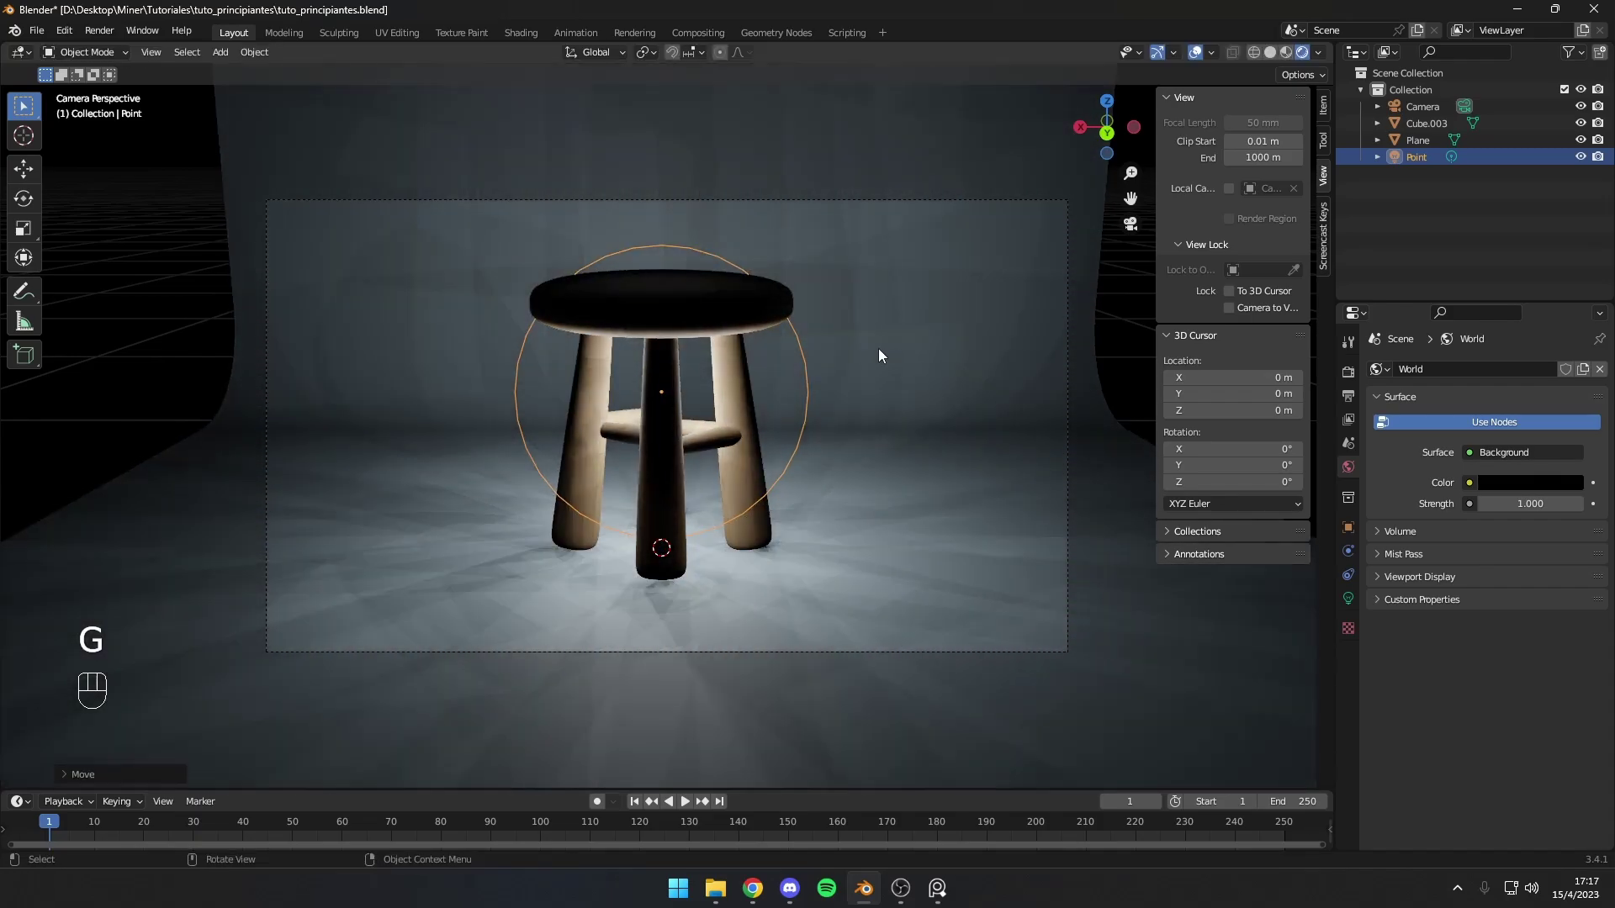
key("g")
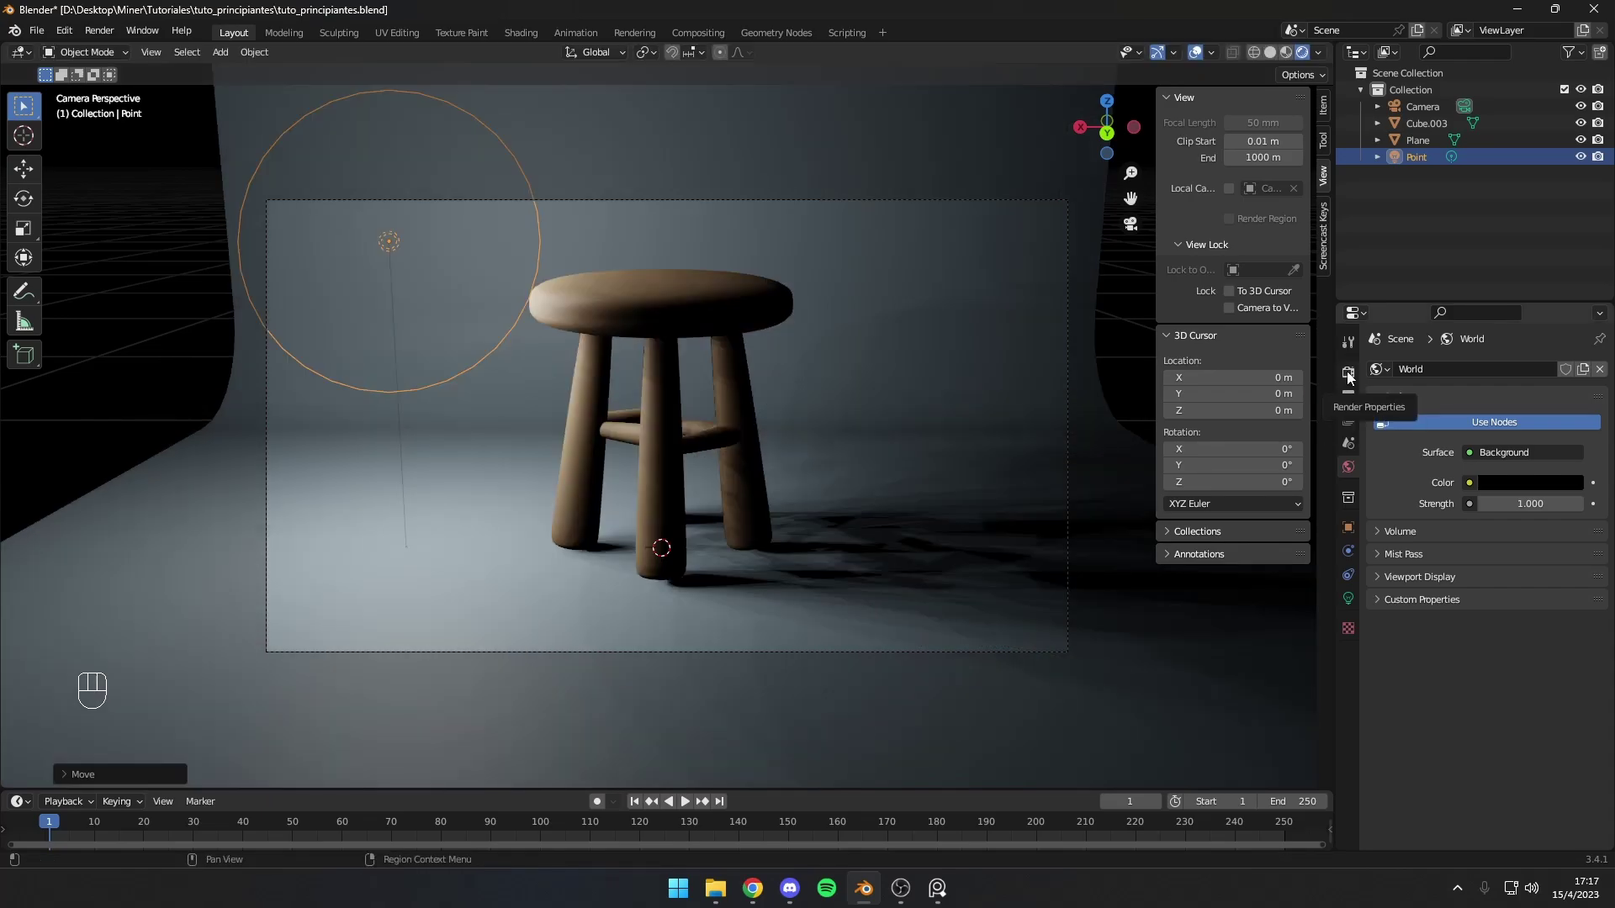
left_click(1354, 377)
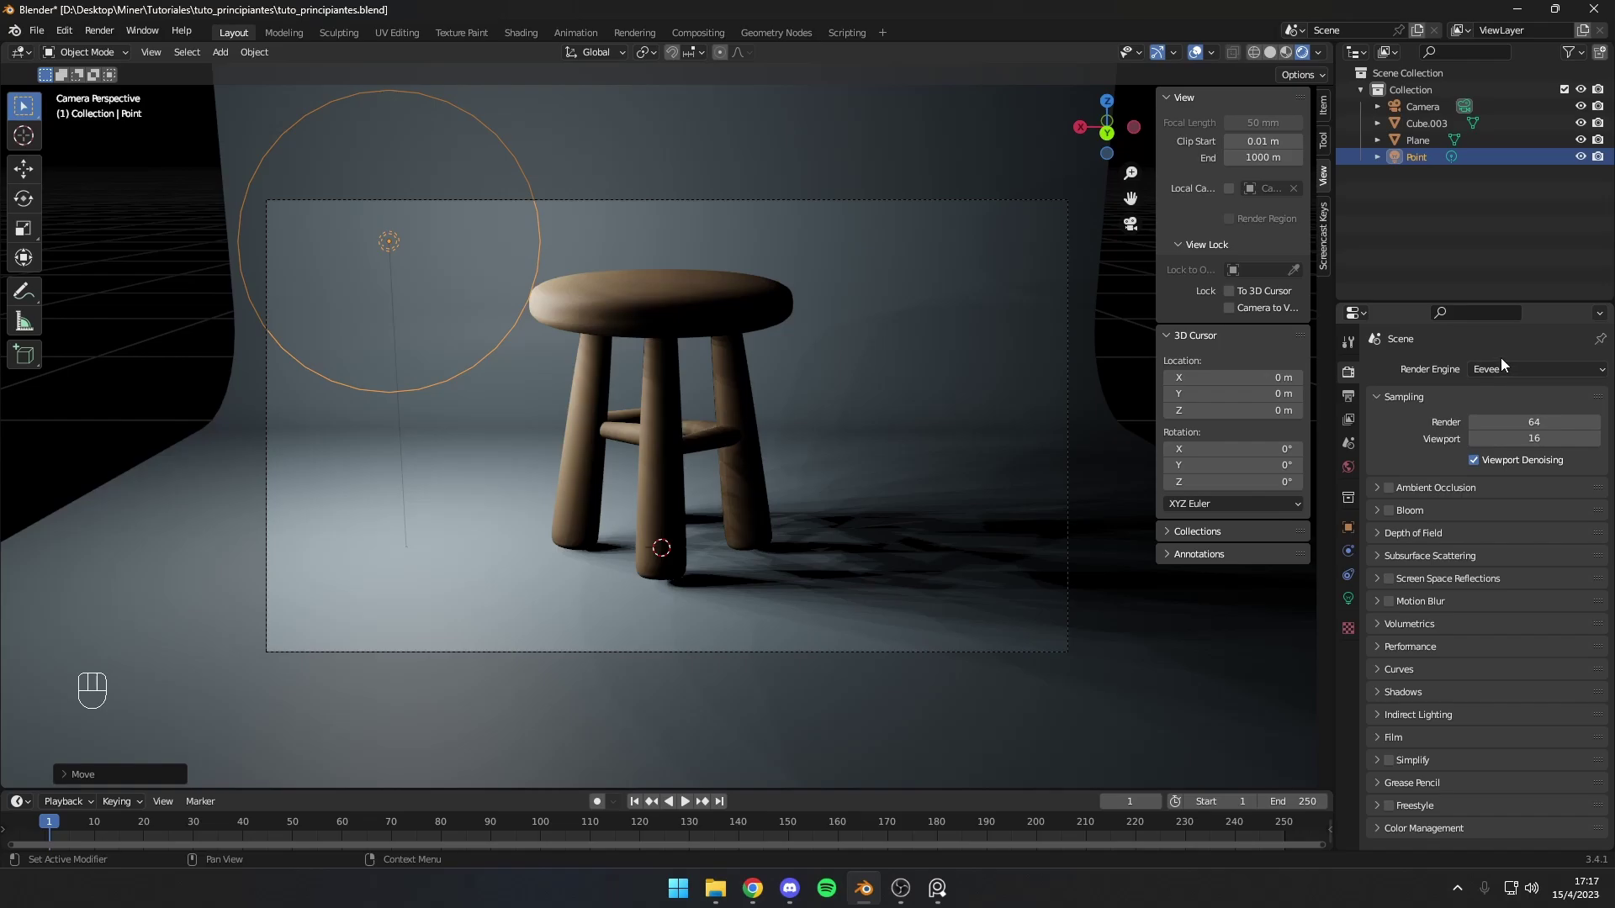
Step: Cap Cycles at 16 viewport and 200 render samples and enable Simplify
left_click_drag(1520, 378, 1515, 437)
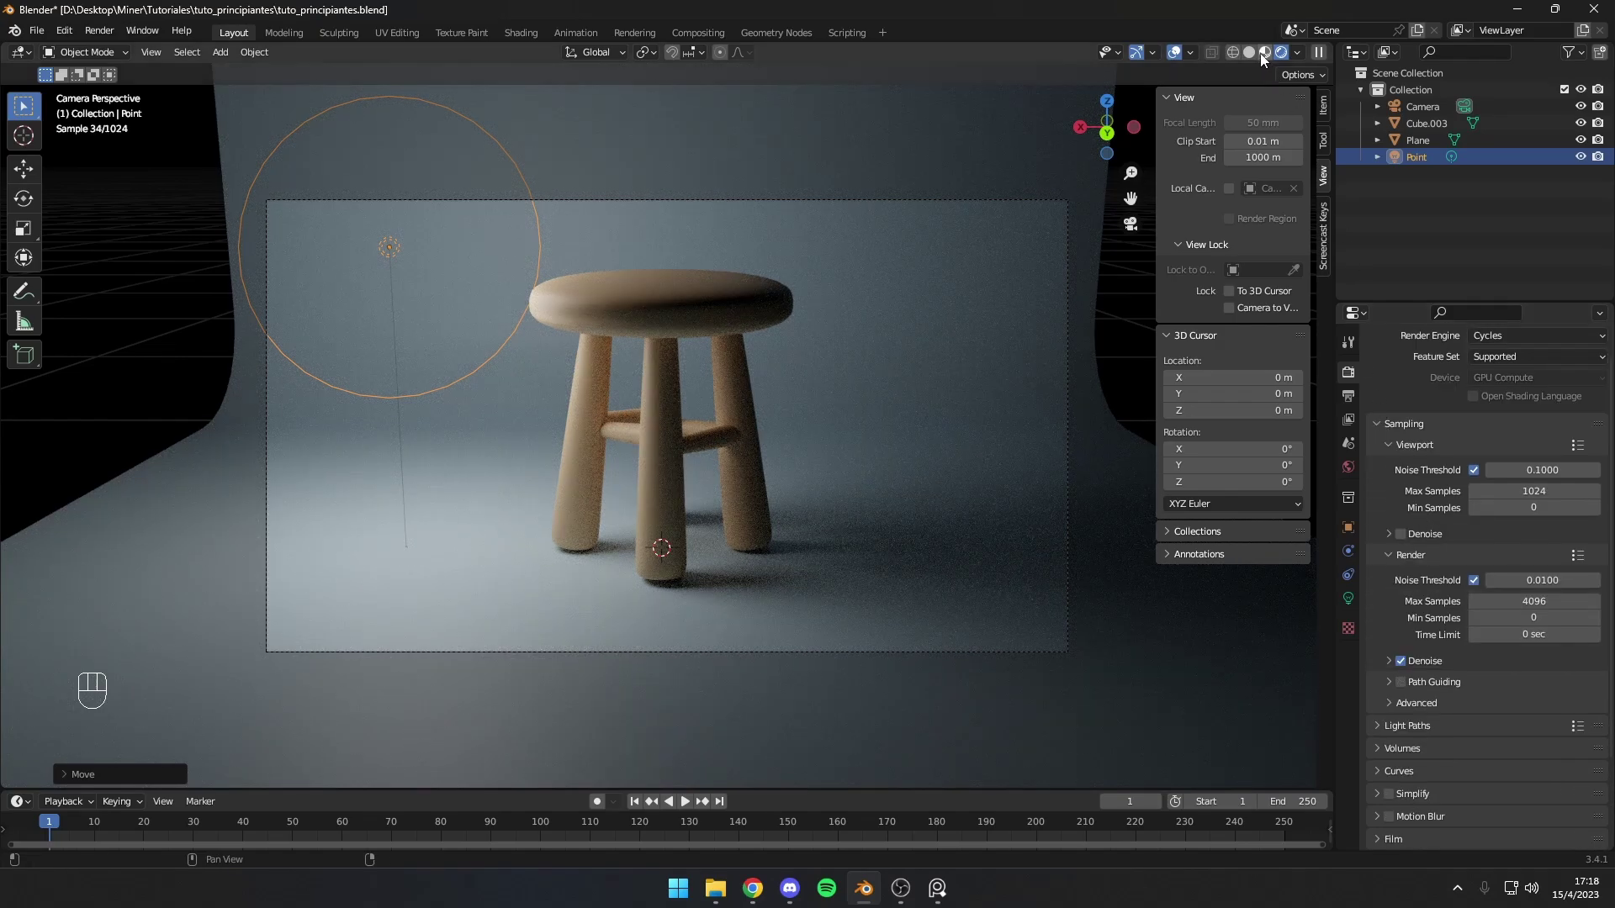
left_click(1269, 57)
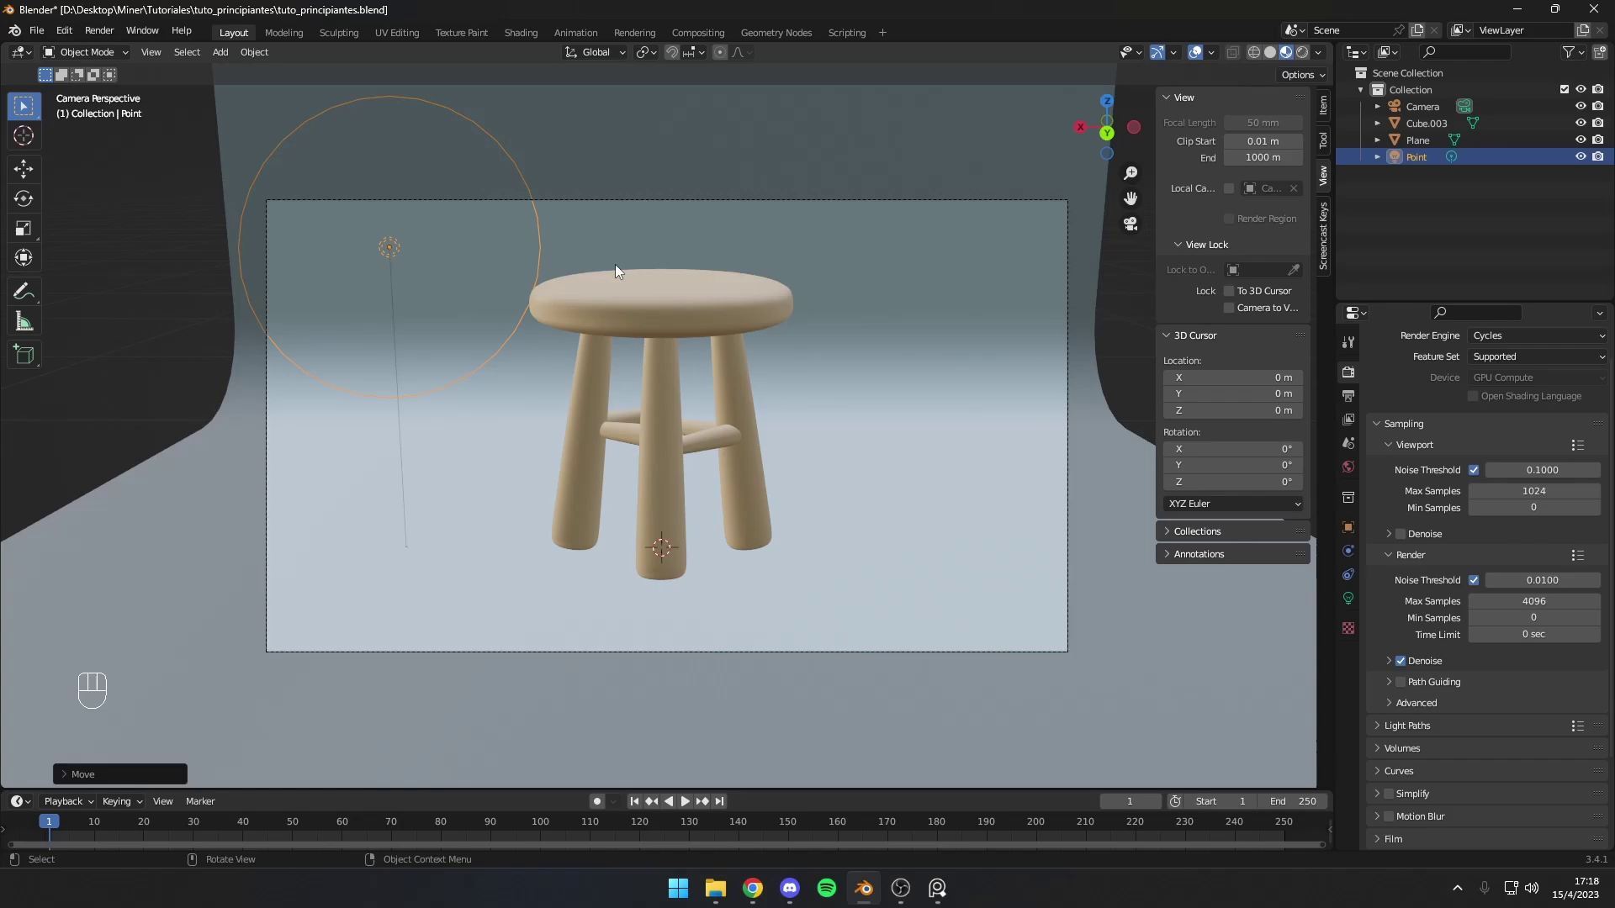
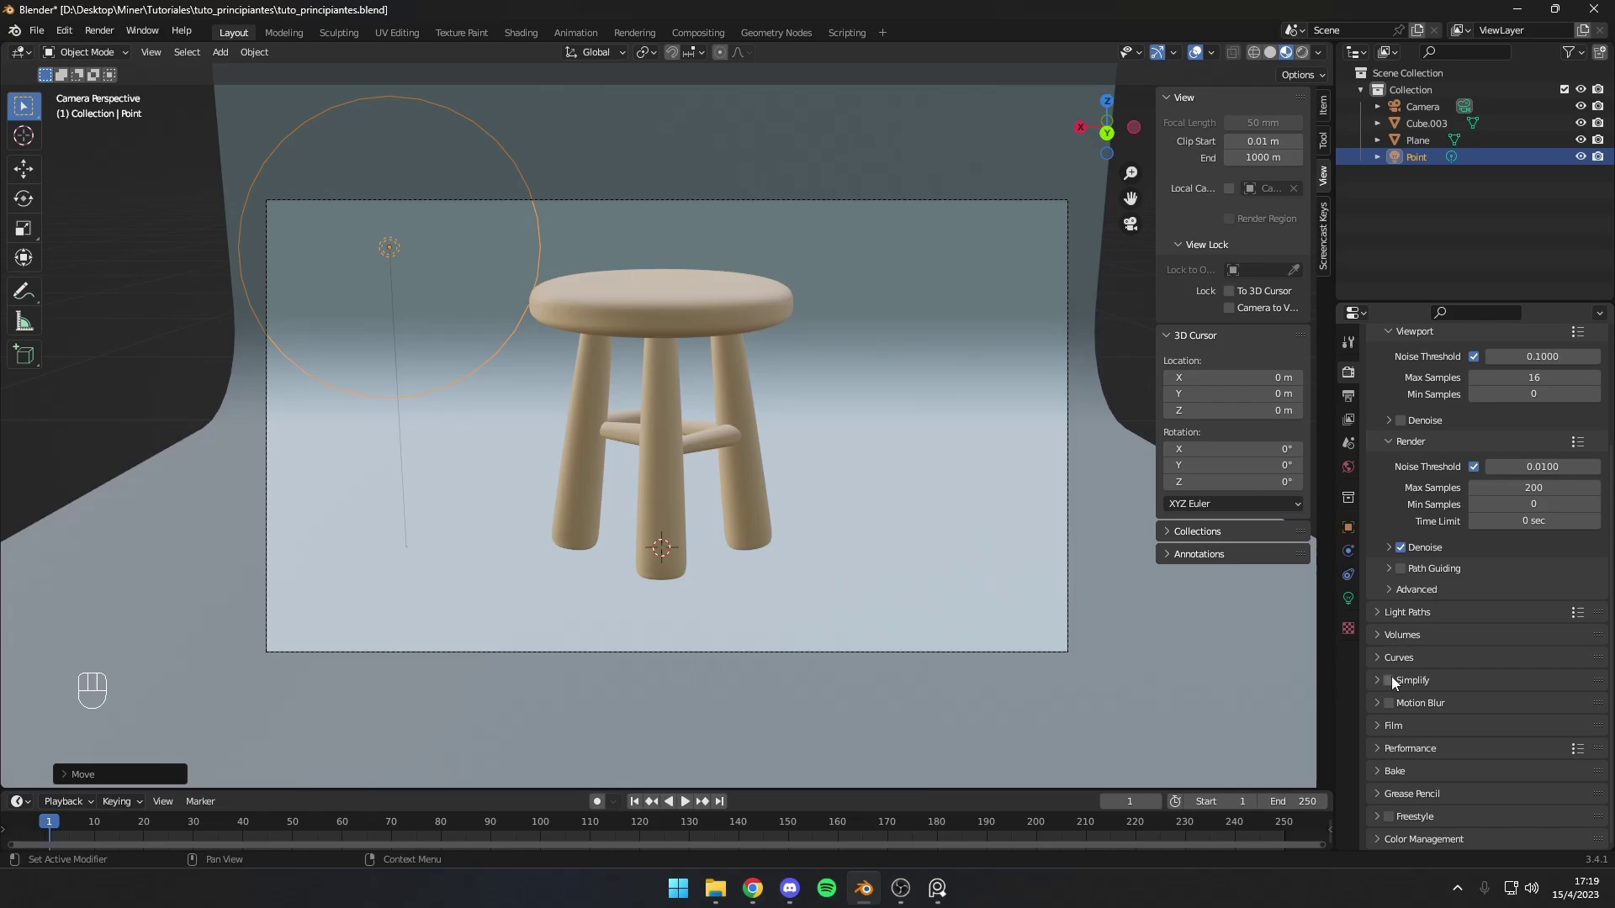
left_click(1396, 693)
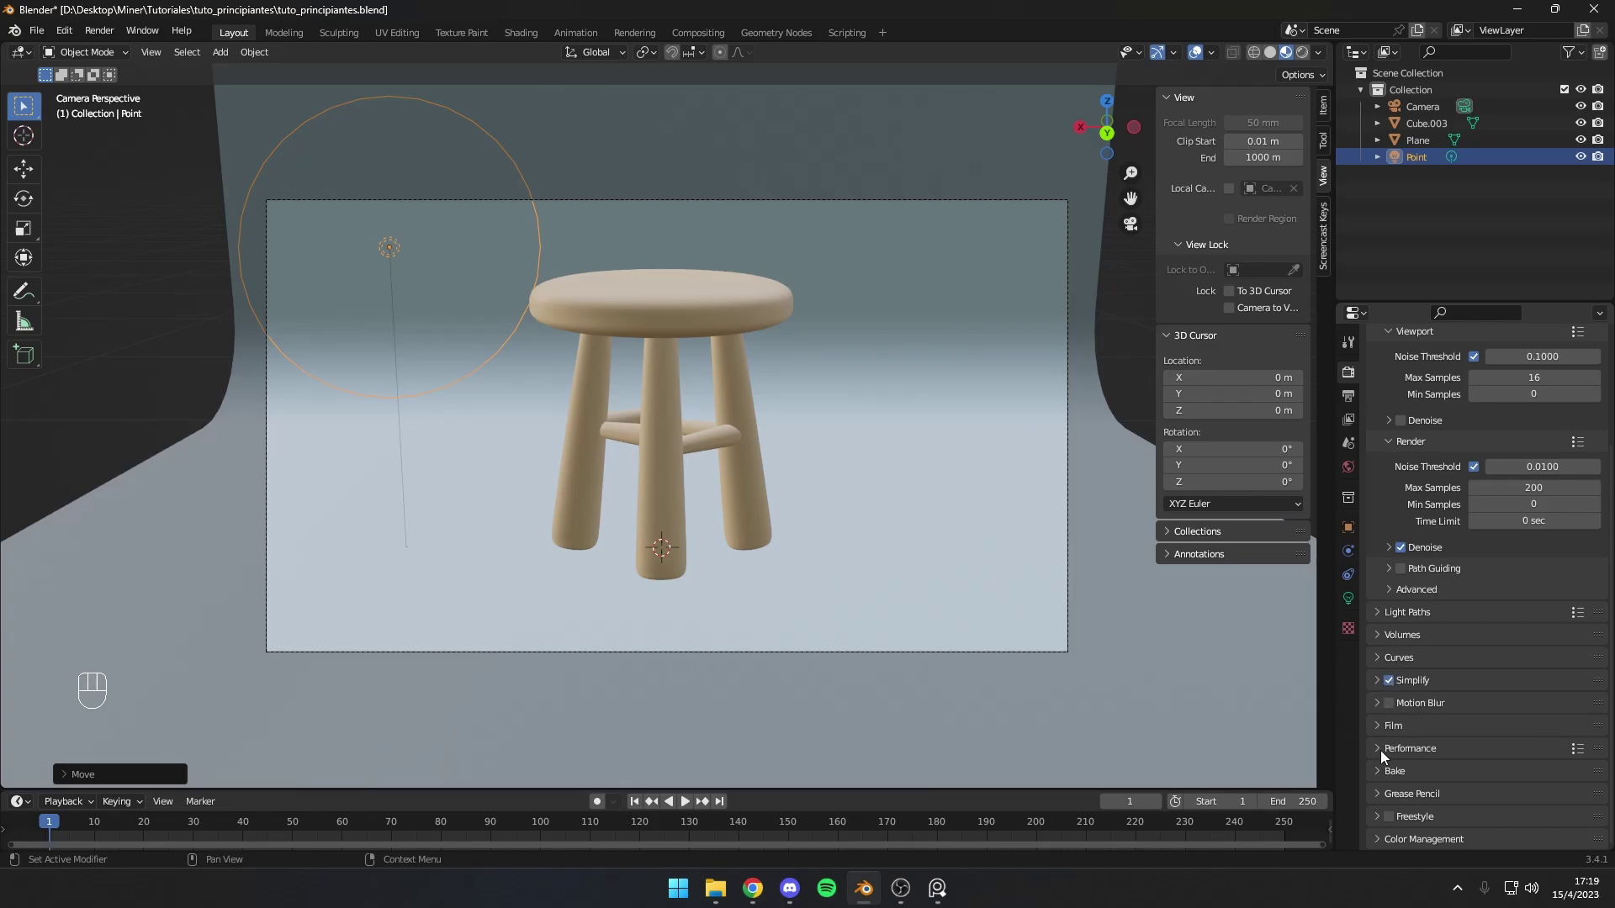
left_click(1387, 762)
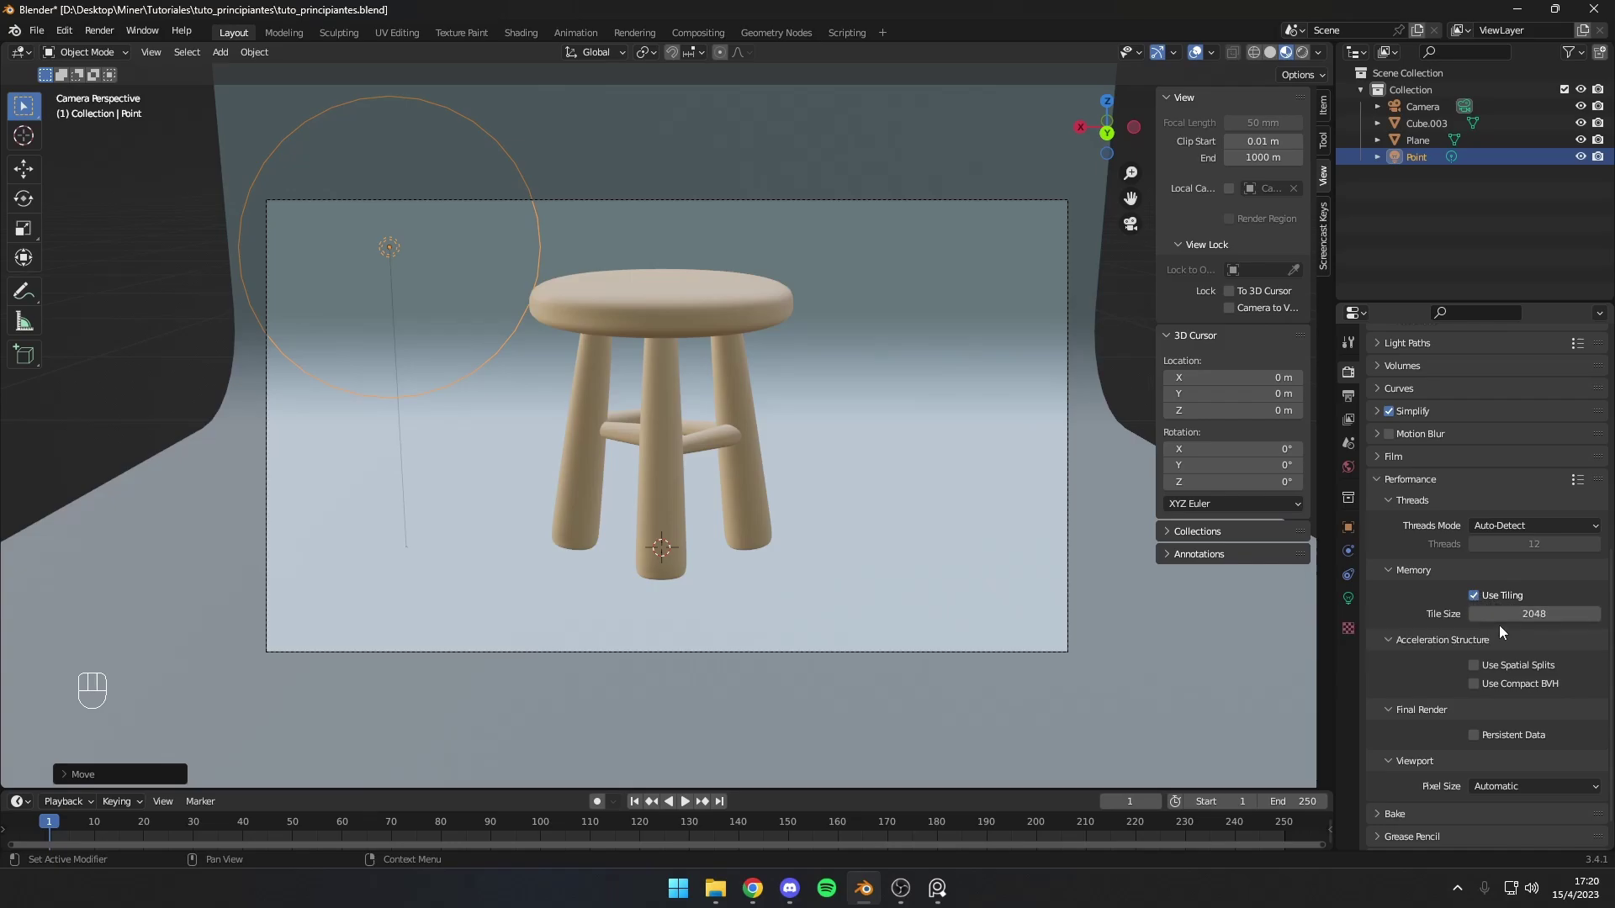
Step: Enable Render Region in the Output Properties for the 1920×1080 PNG
left_click(1478, 608)
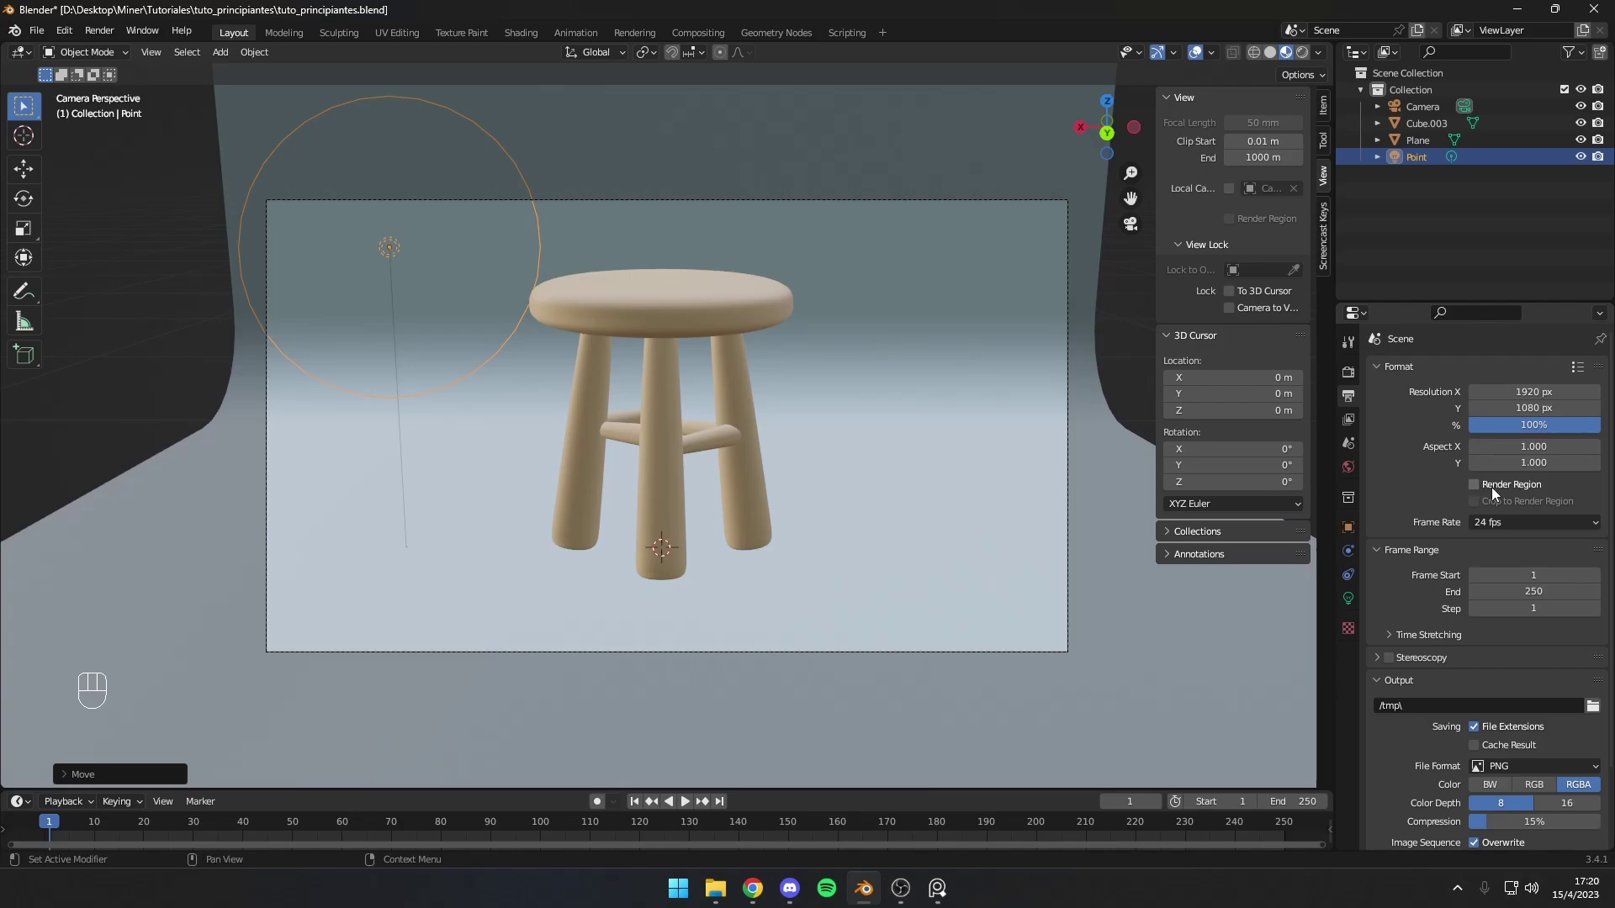
left_click(1487, 492)
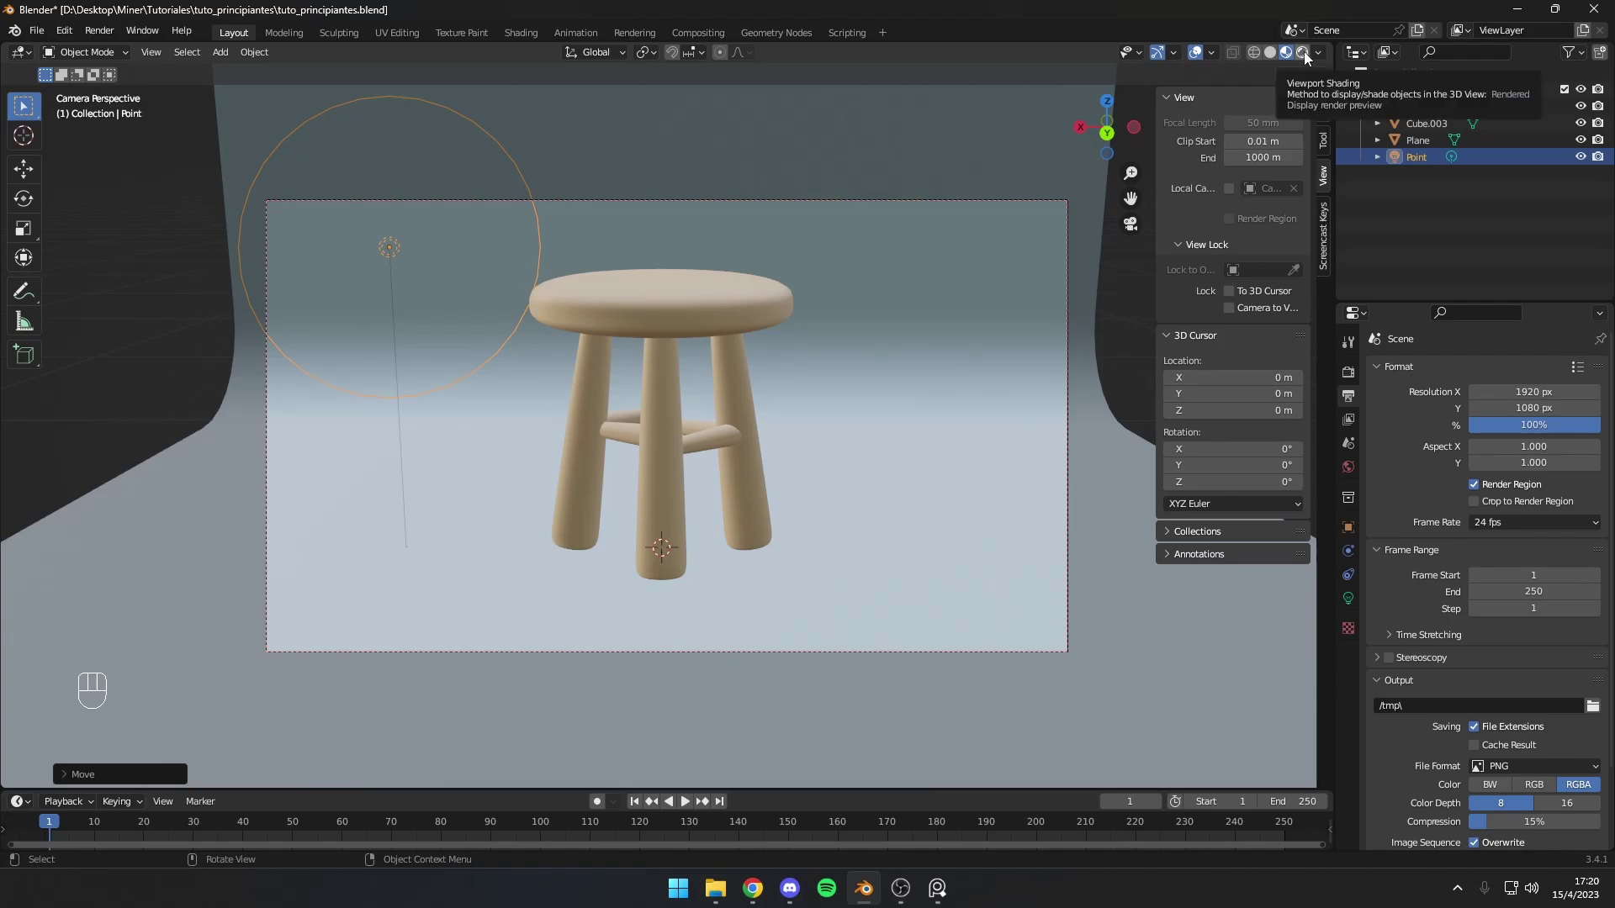
Step: Preview the Cycles render and turn on Viewport Denoise
left_click(1310, 58)
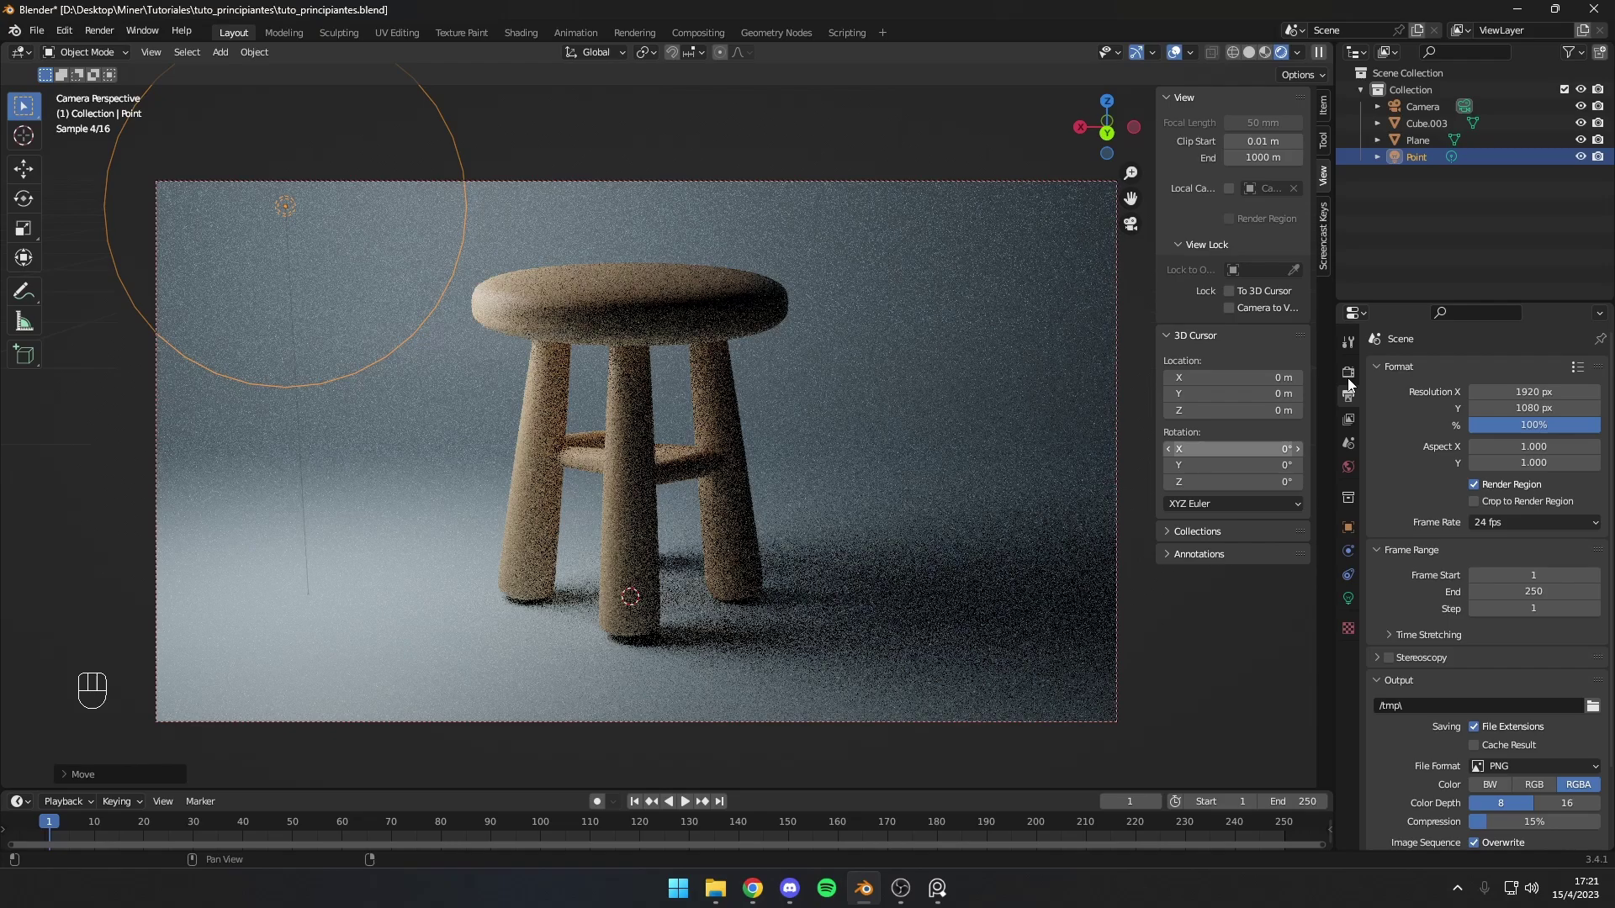
left_click(1355, 381)
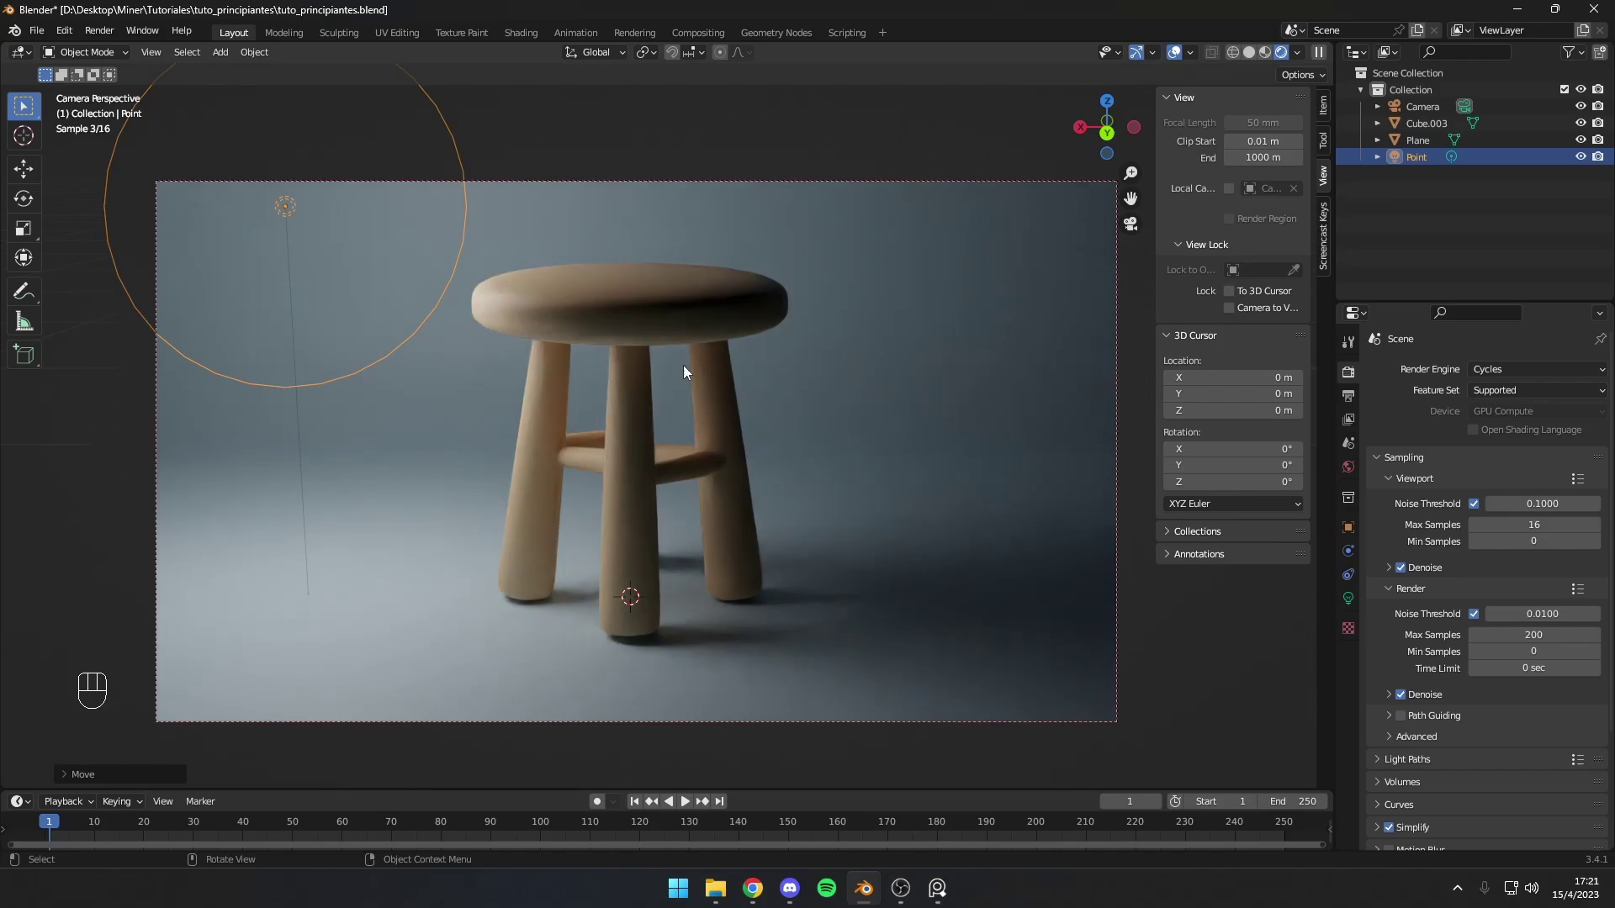
left_click(286, 206)
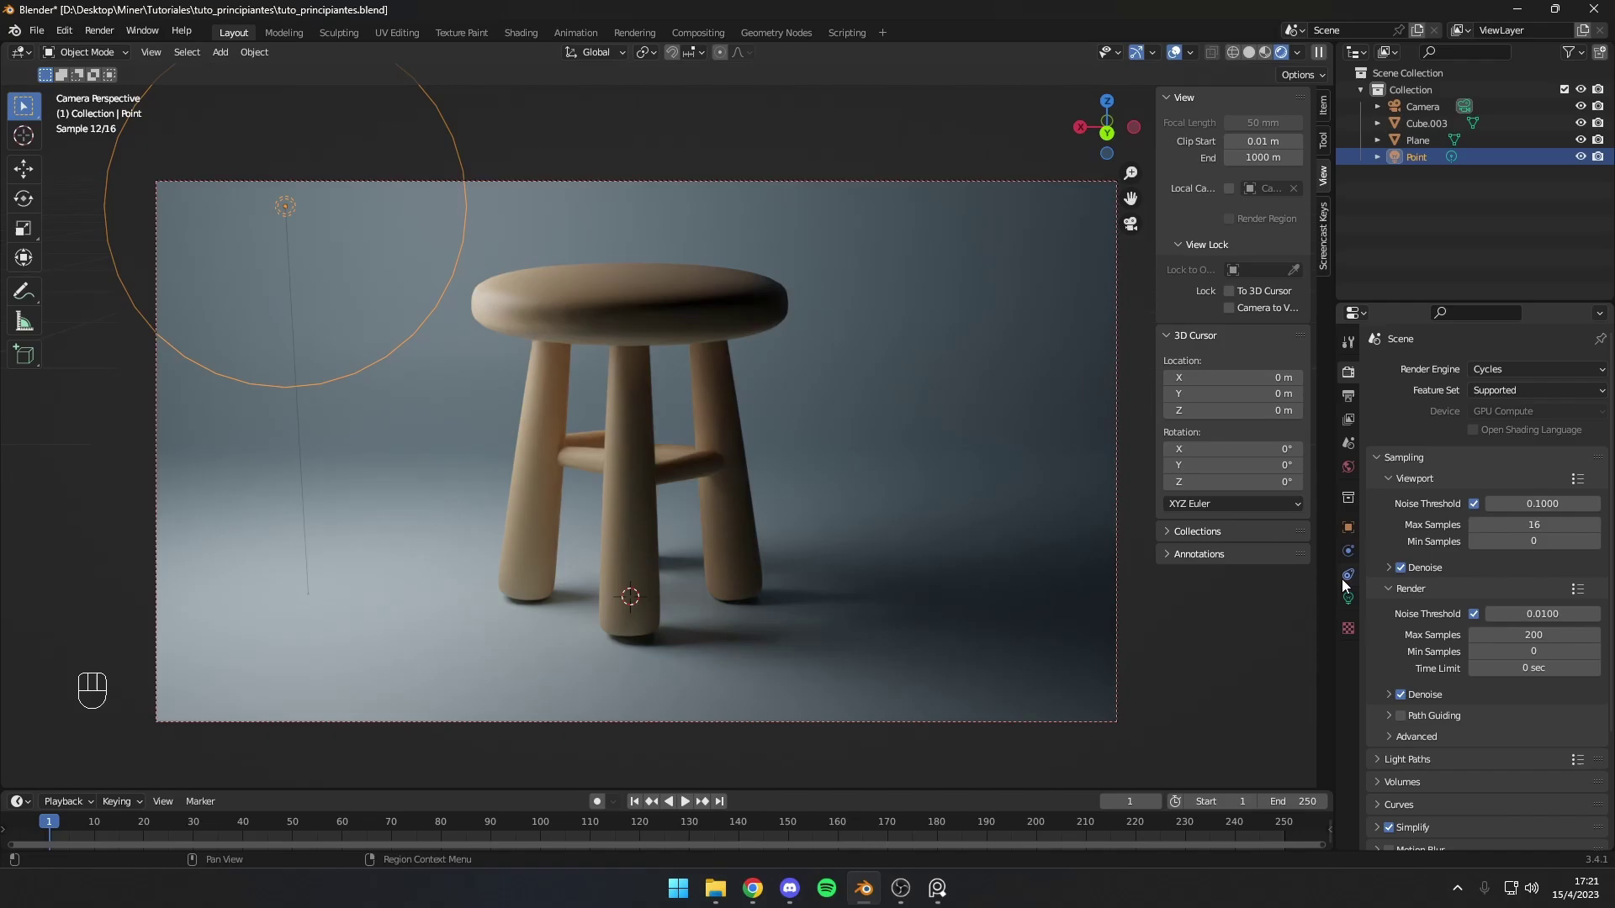
Step: Set the point light's radius to 0.04 m for crisp shadows
left_click(1350, 610)
left_click_drag(1399, 557, 1472, 494)
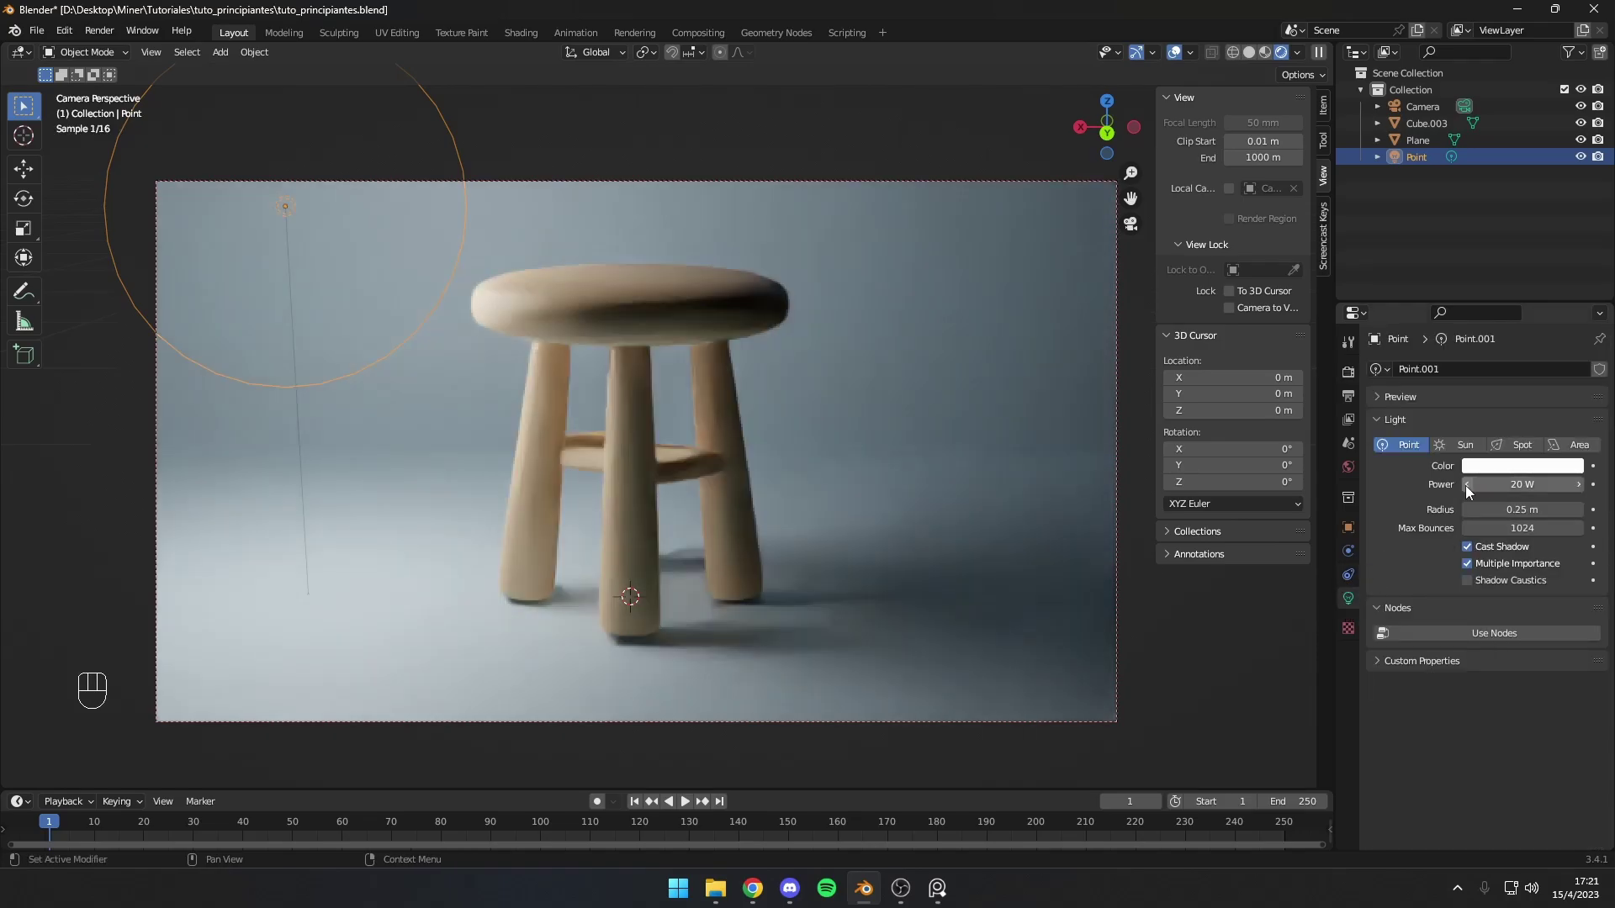
key("ctrl+z")
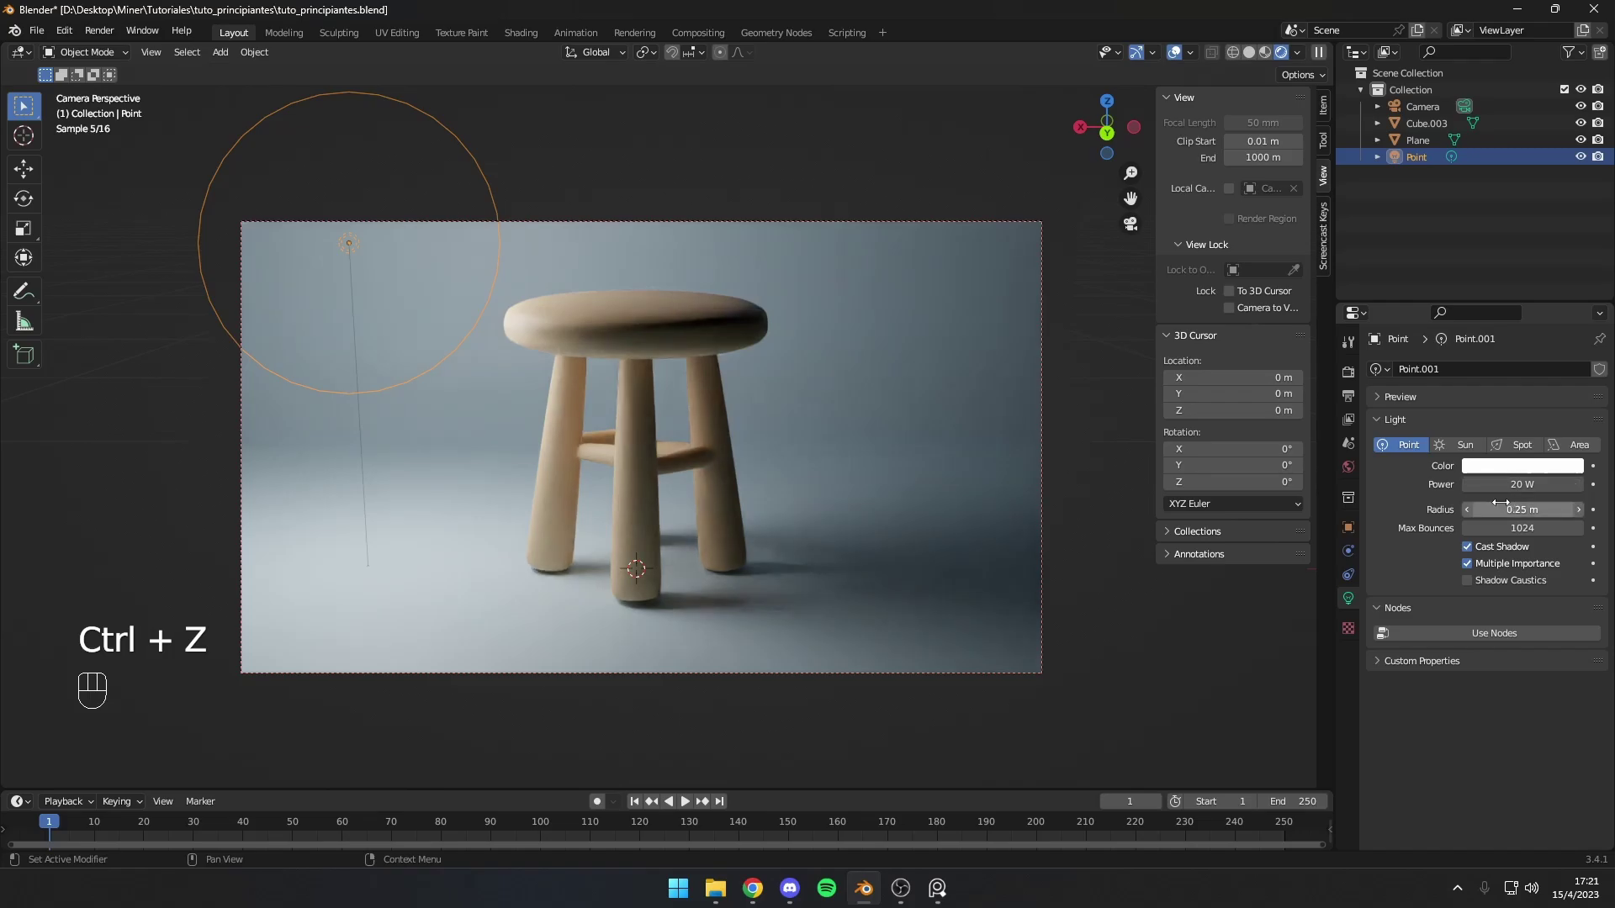
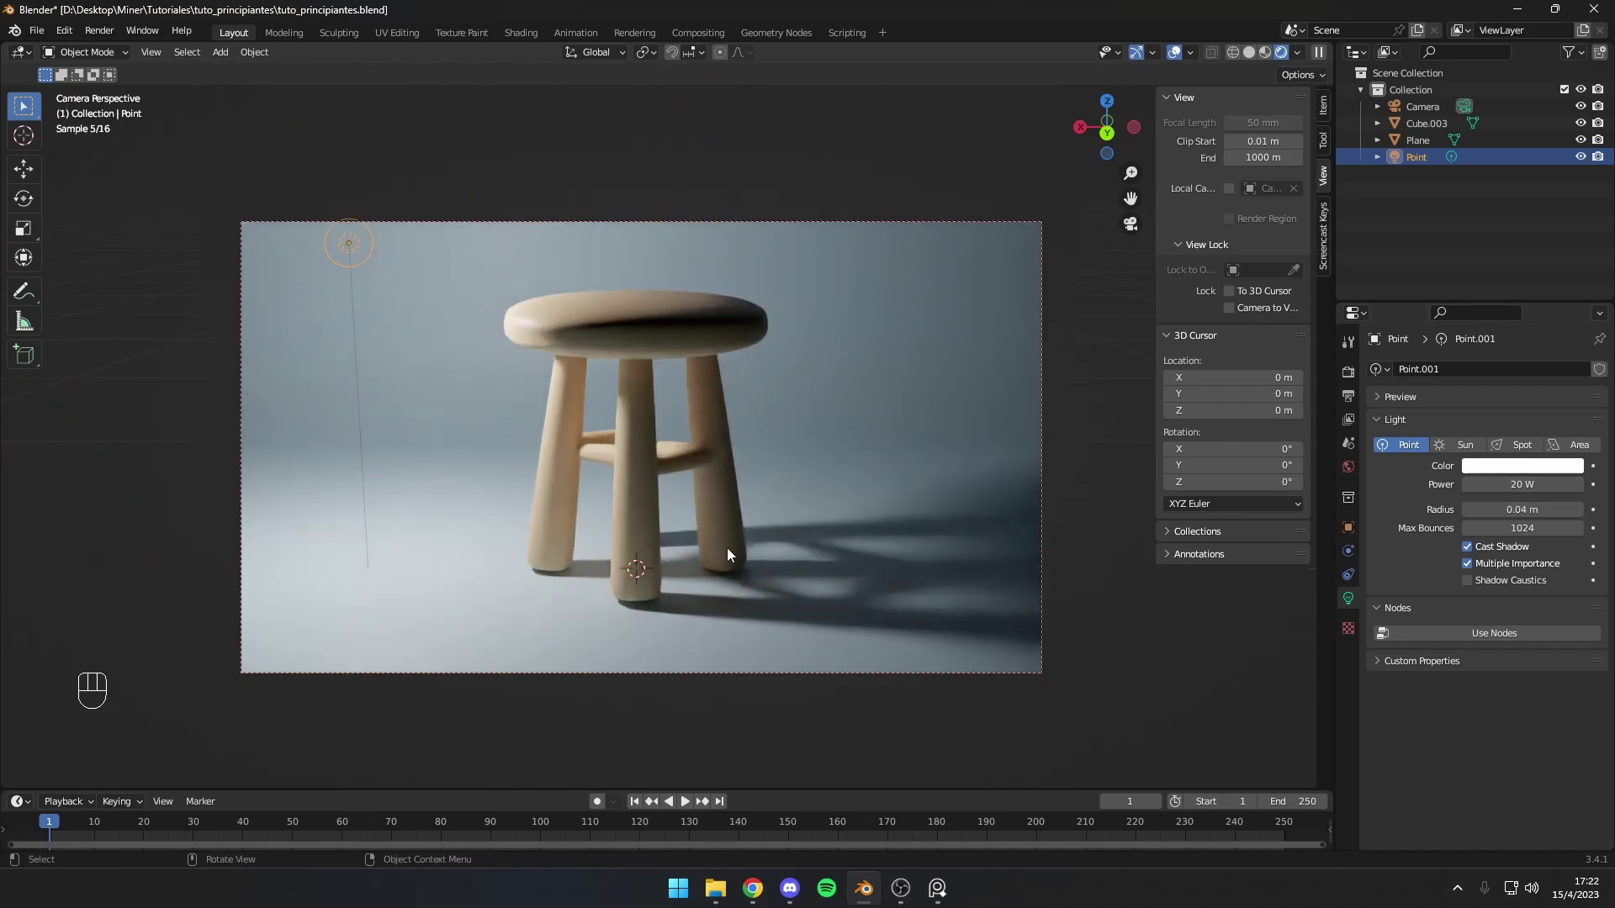
key("g")
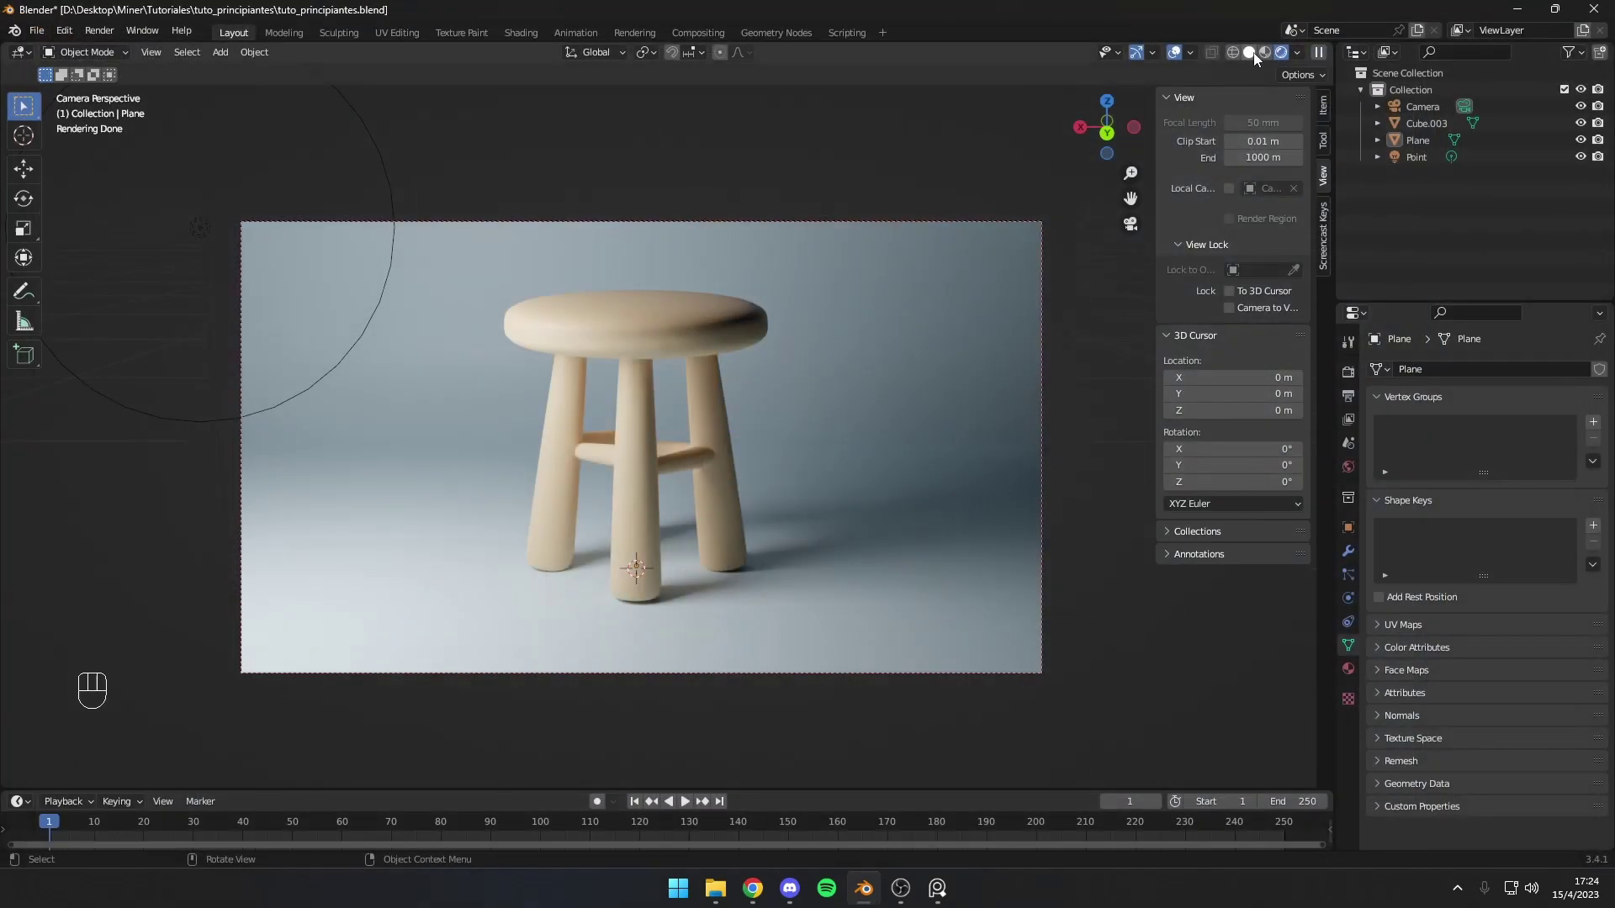
Step: Return the viewport to Solid shading and orbit out of camera view to see the stool, backdrop, light and camera
left_click(1258, 65)
left_click_drag(881, 277, 953, 330)
middle_click(945, 330)
left_click_drag(930, 323, 931, 288)
left_click_drag(931, 291, 927, 314)
left_click_drag(925, 323, 416, 138)
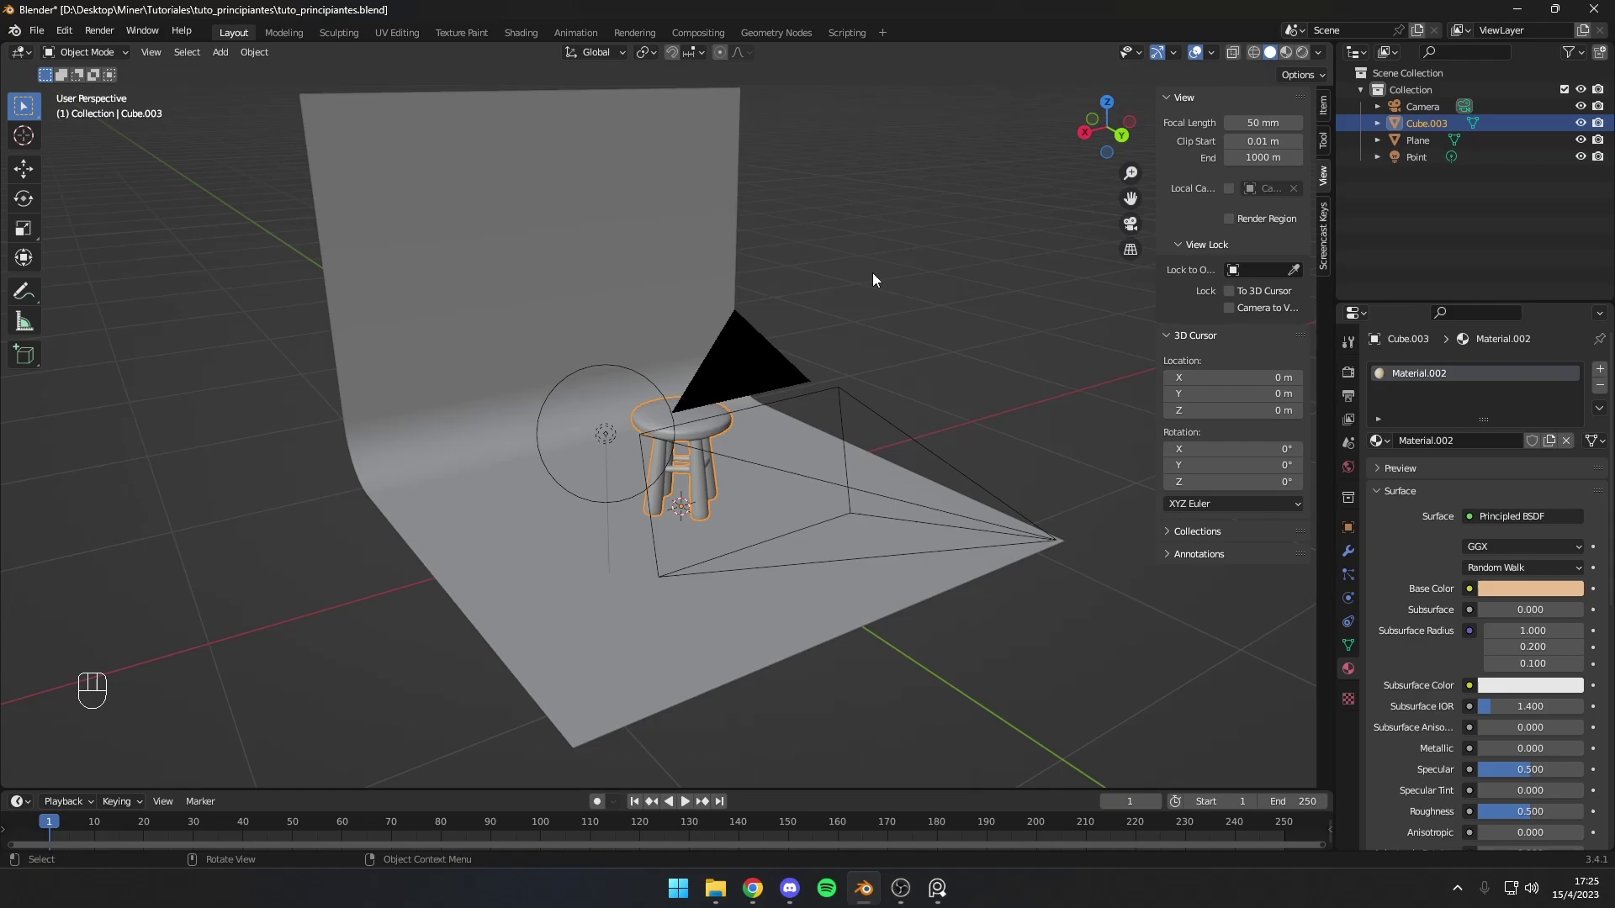
left_click_drag(774, 283, 600, 270)
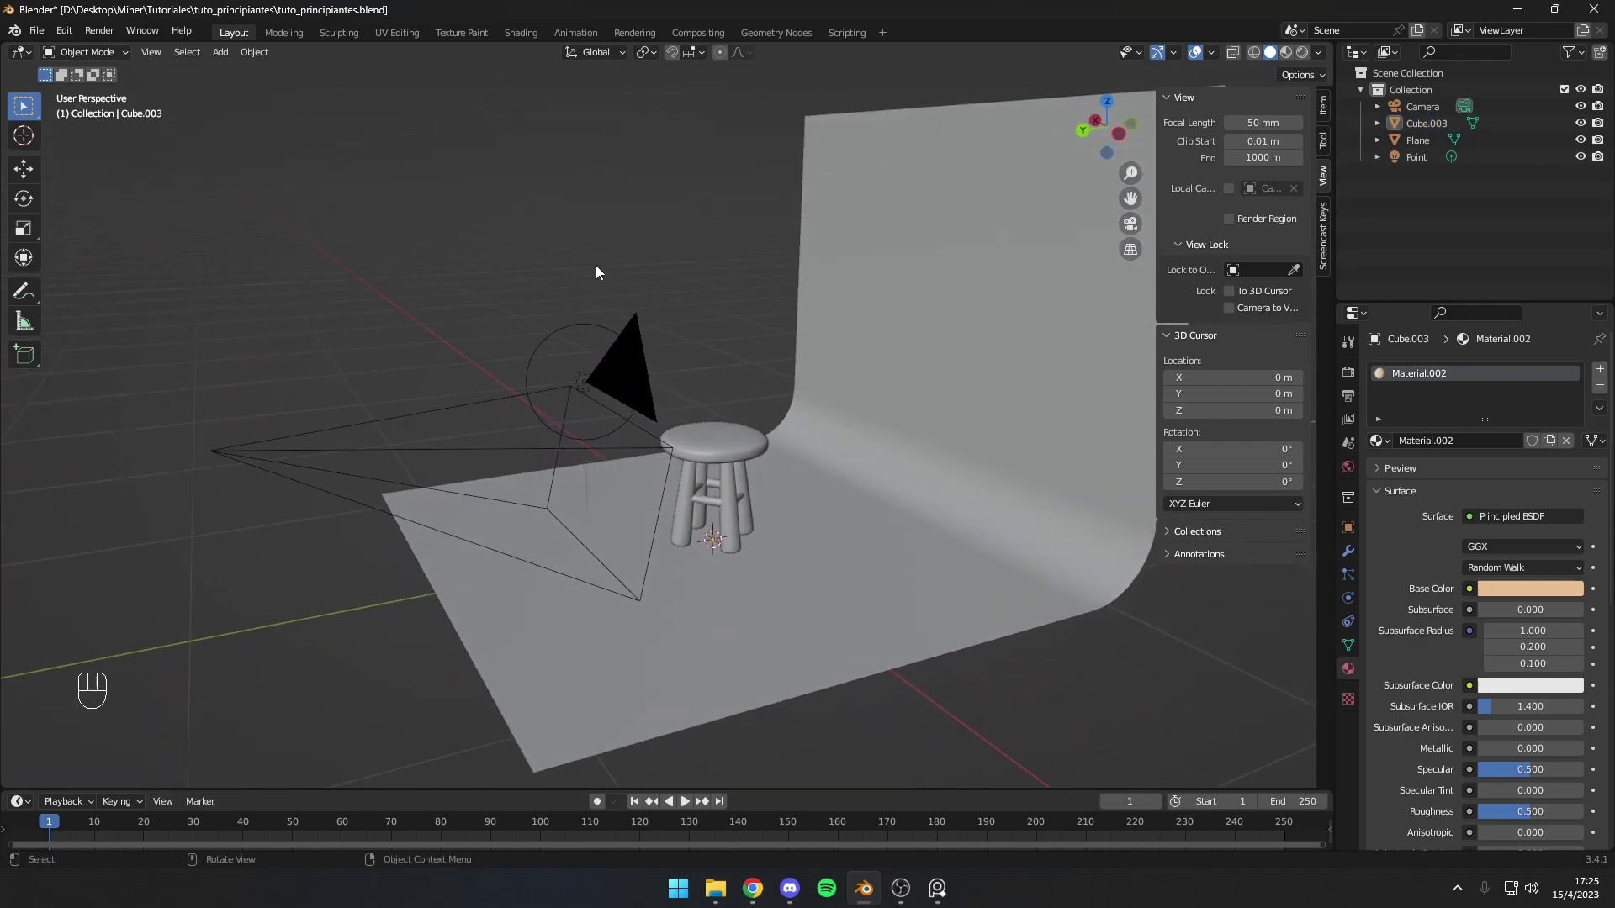